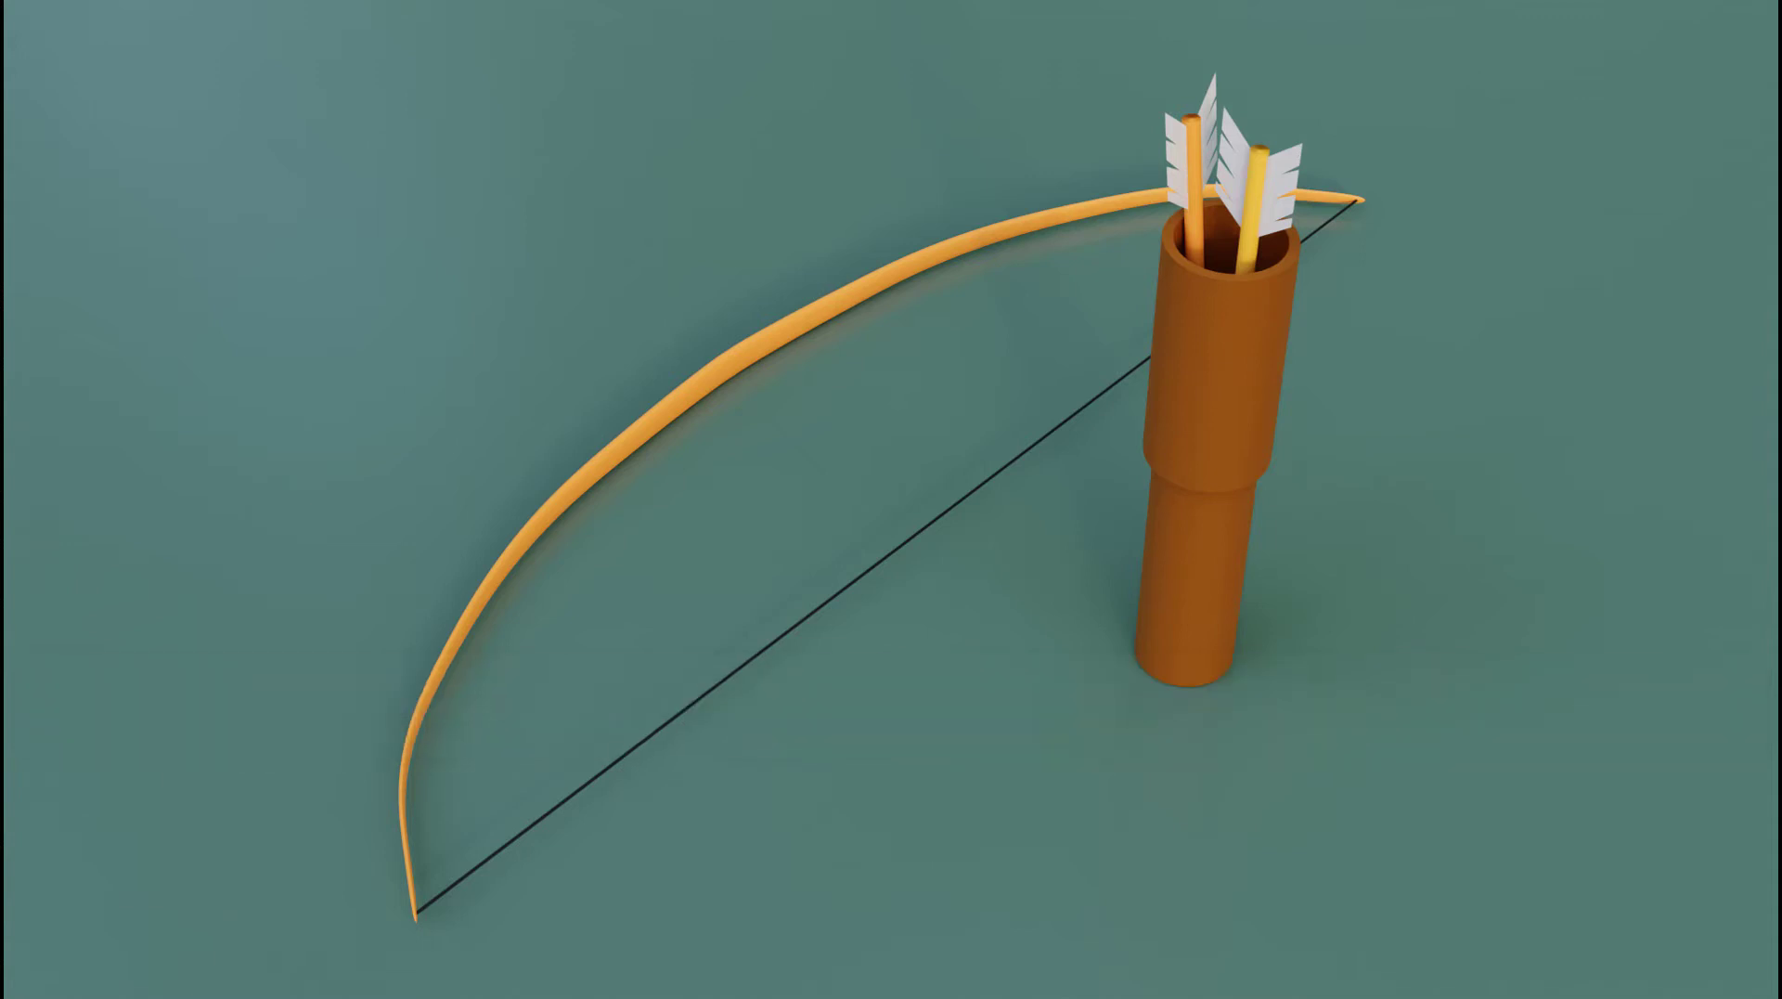
# - Add a cube beside the bow-and-quiver reference image to start the bow mesh
pyautogui.click(972, 412)
# - Shrink a new cube to one small face, delete half, and extrude it into a tall thin bar
pyautogui.press('shift+a')
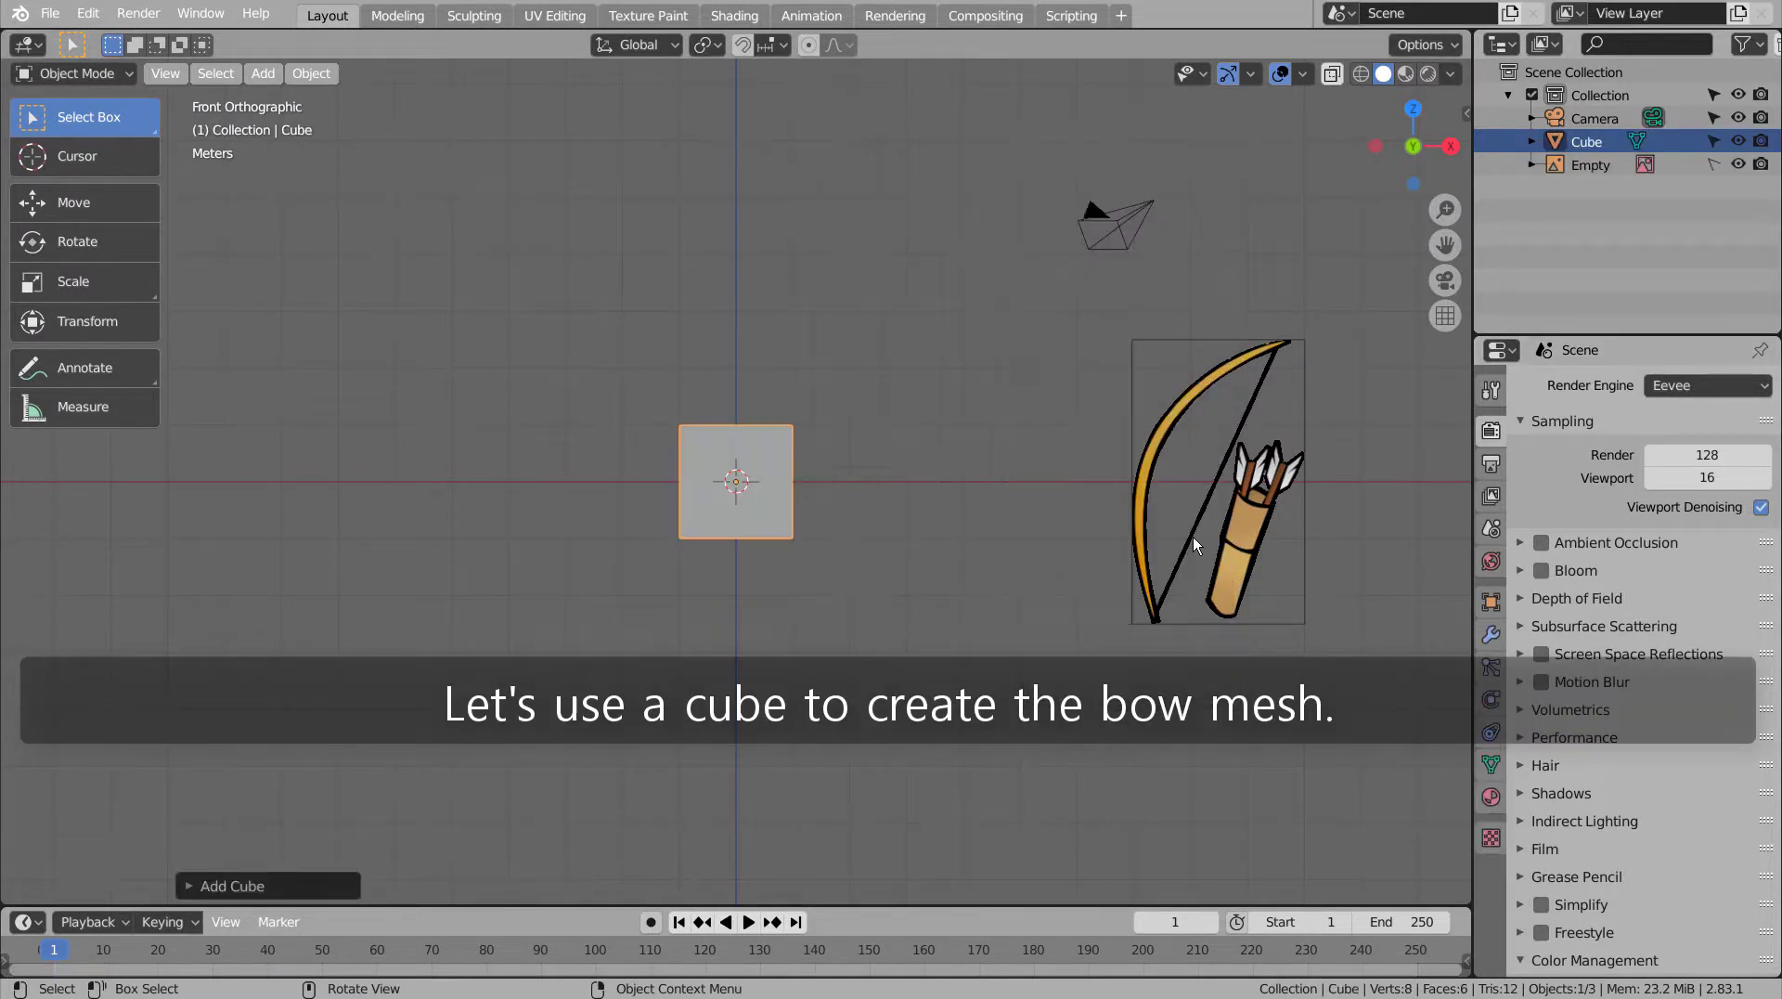
pyautogui.press('s')
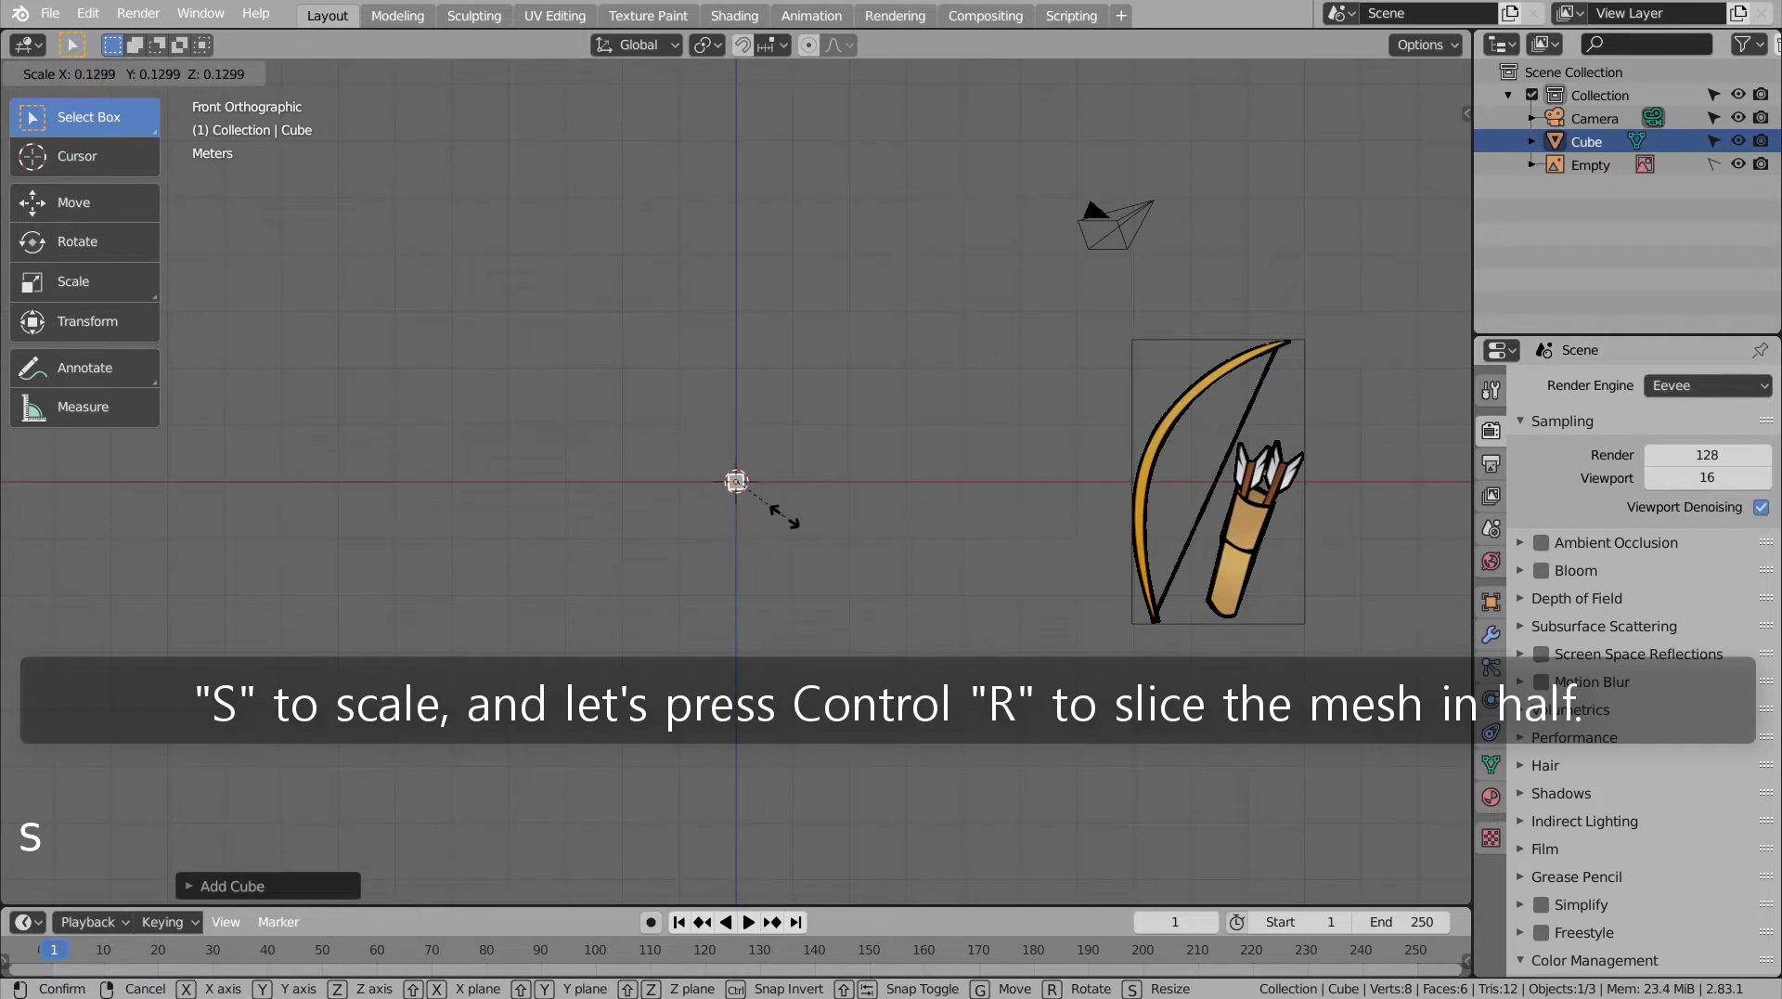
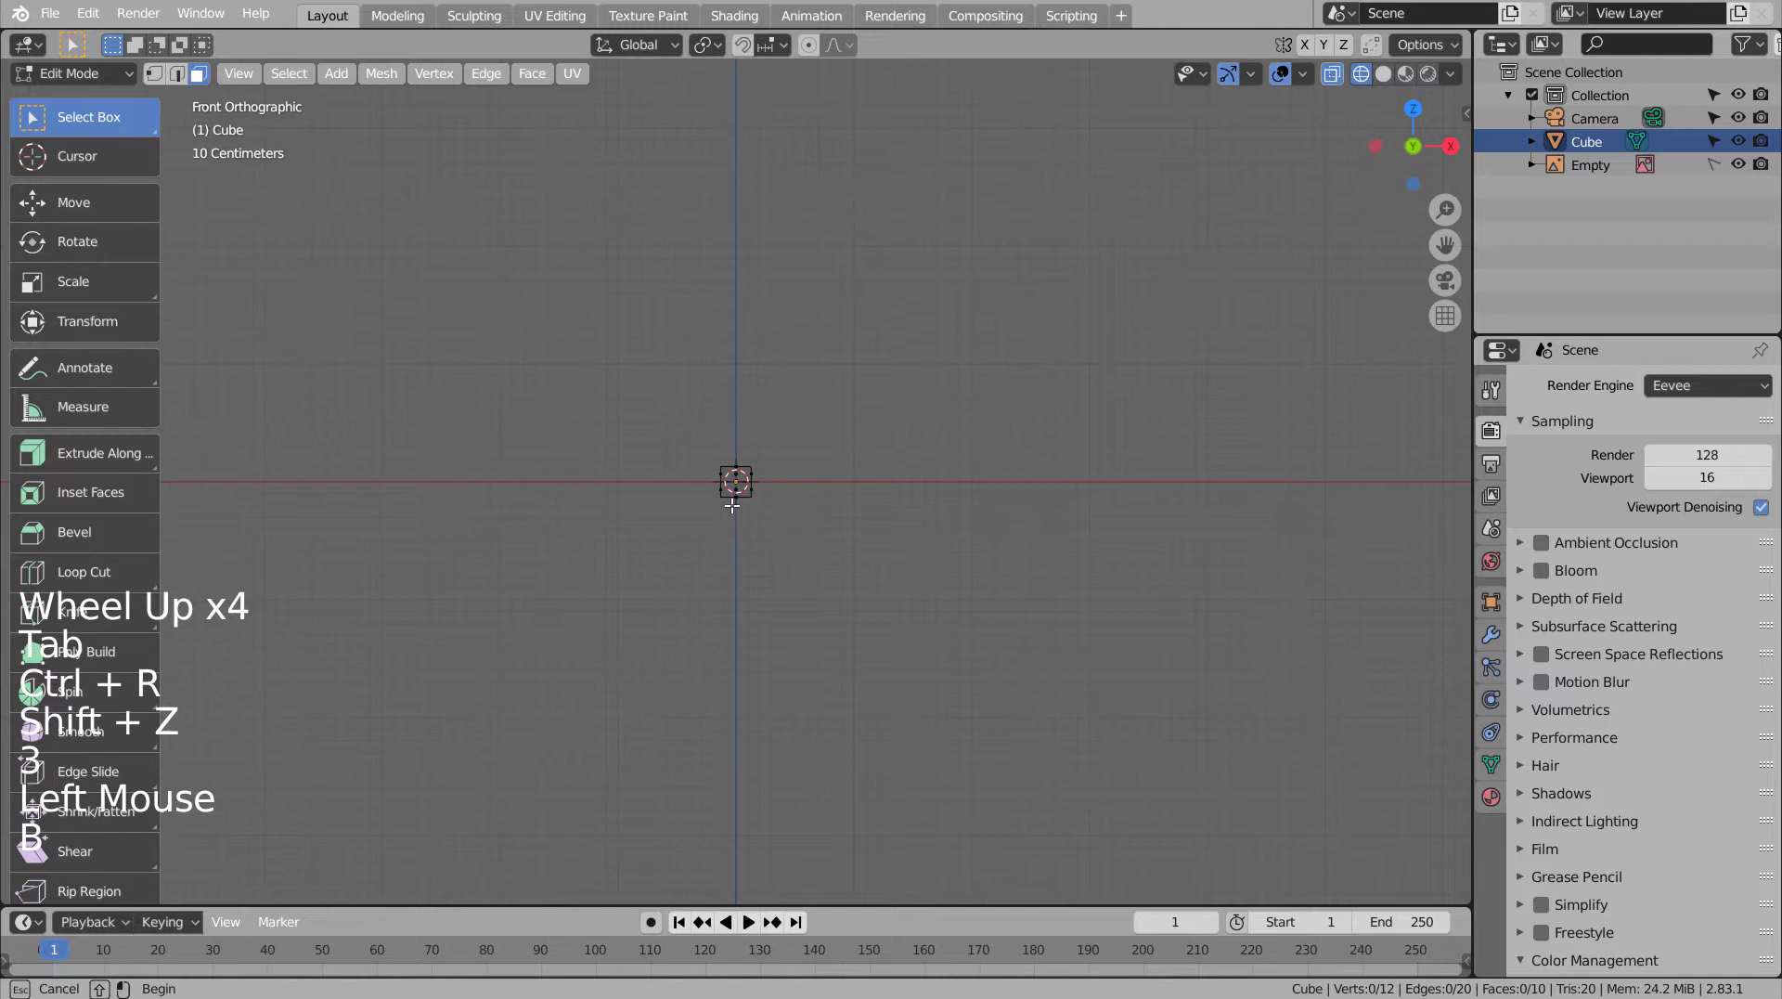
pyautogui.press('x')
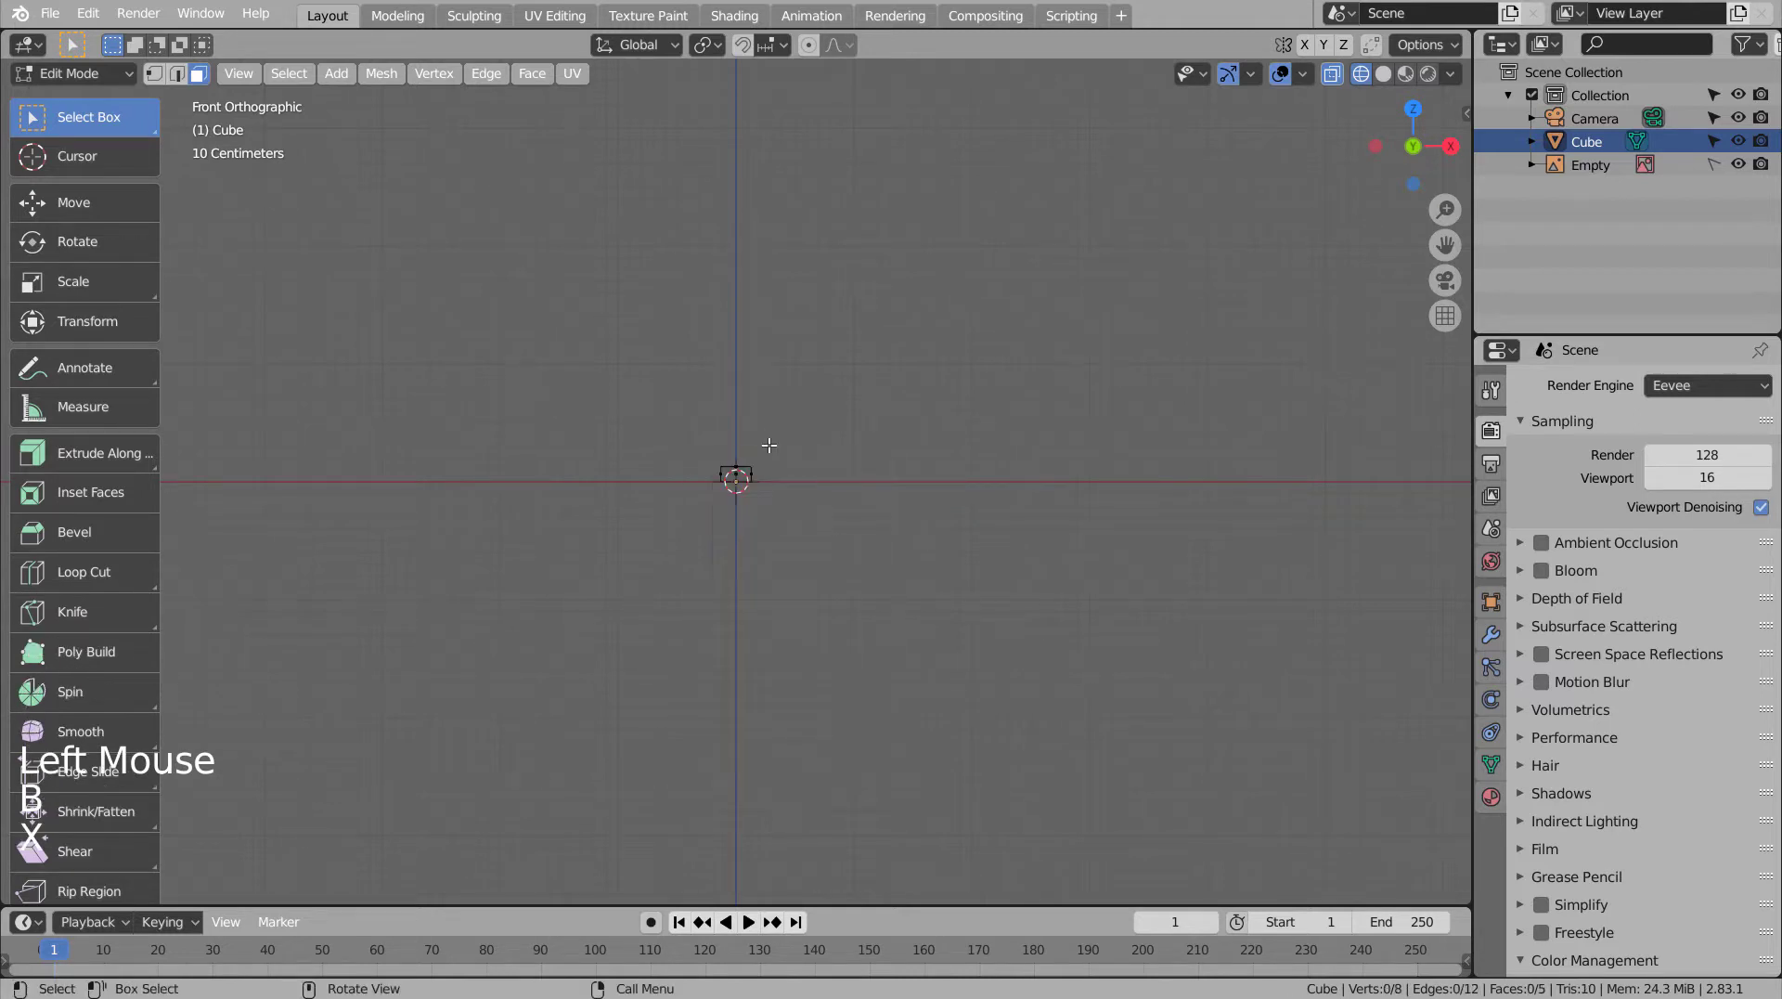
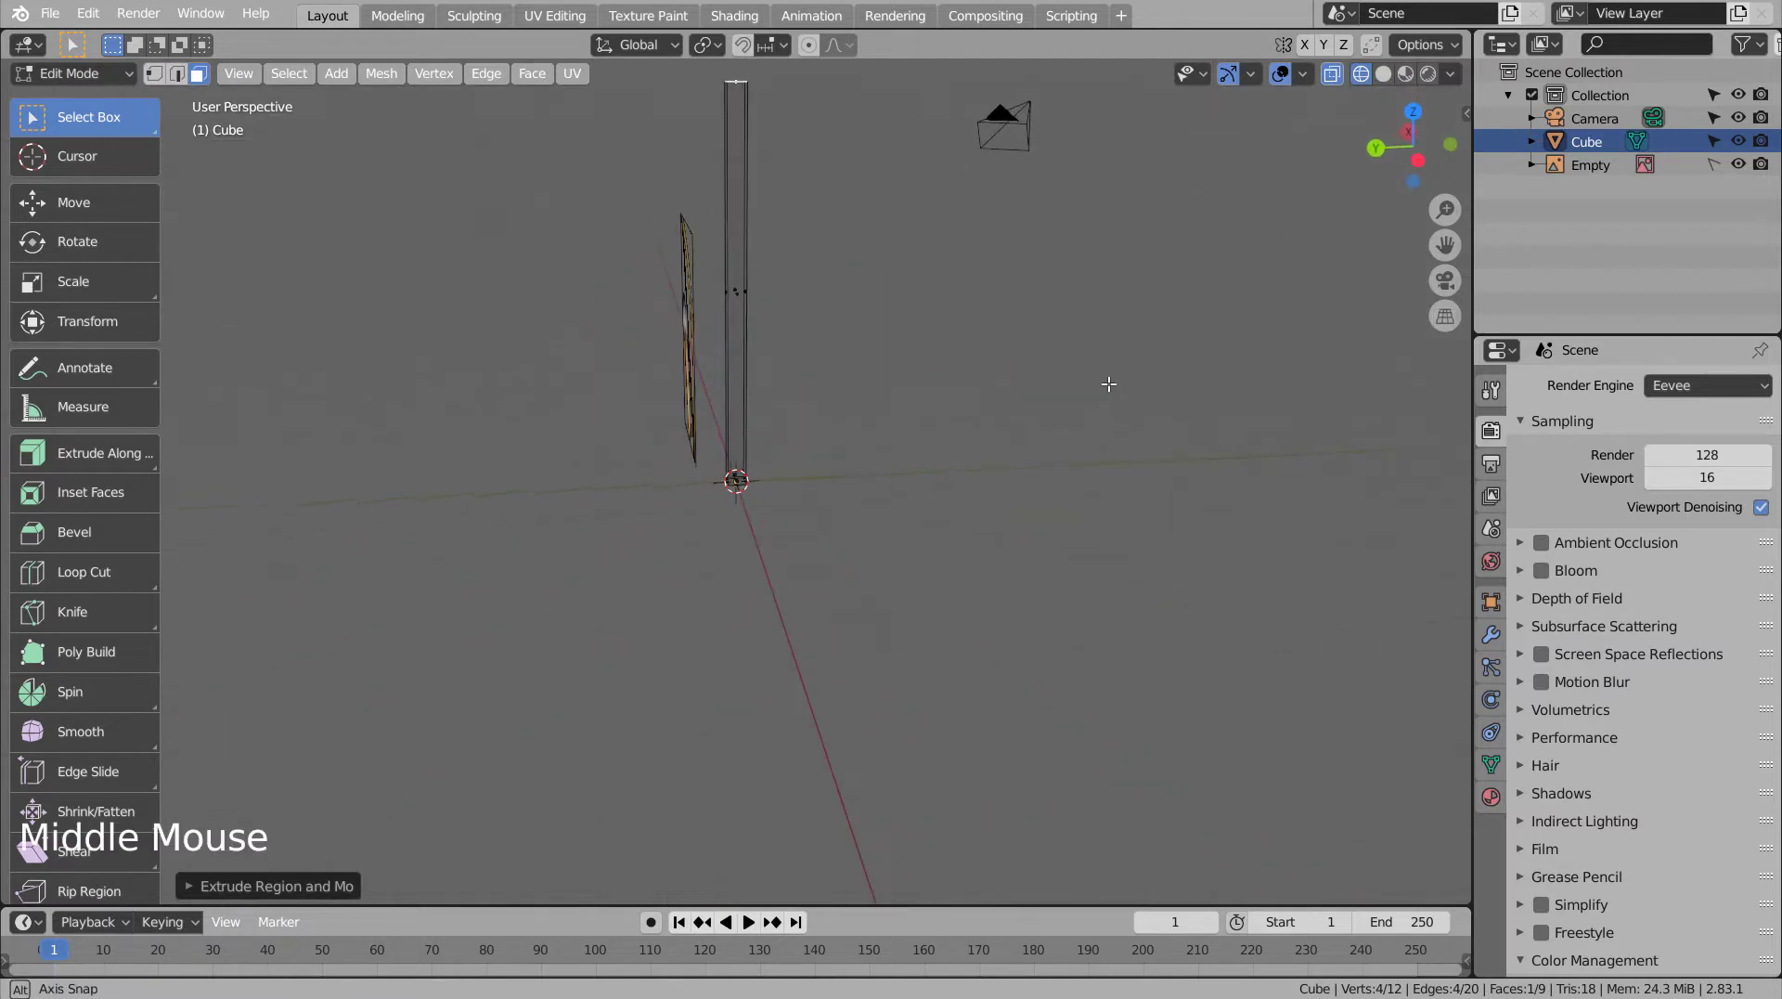
pyautogui.press('s')
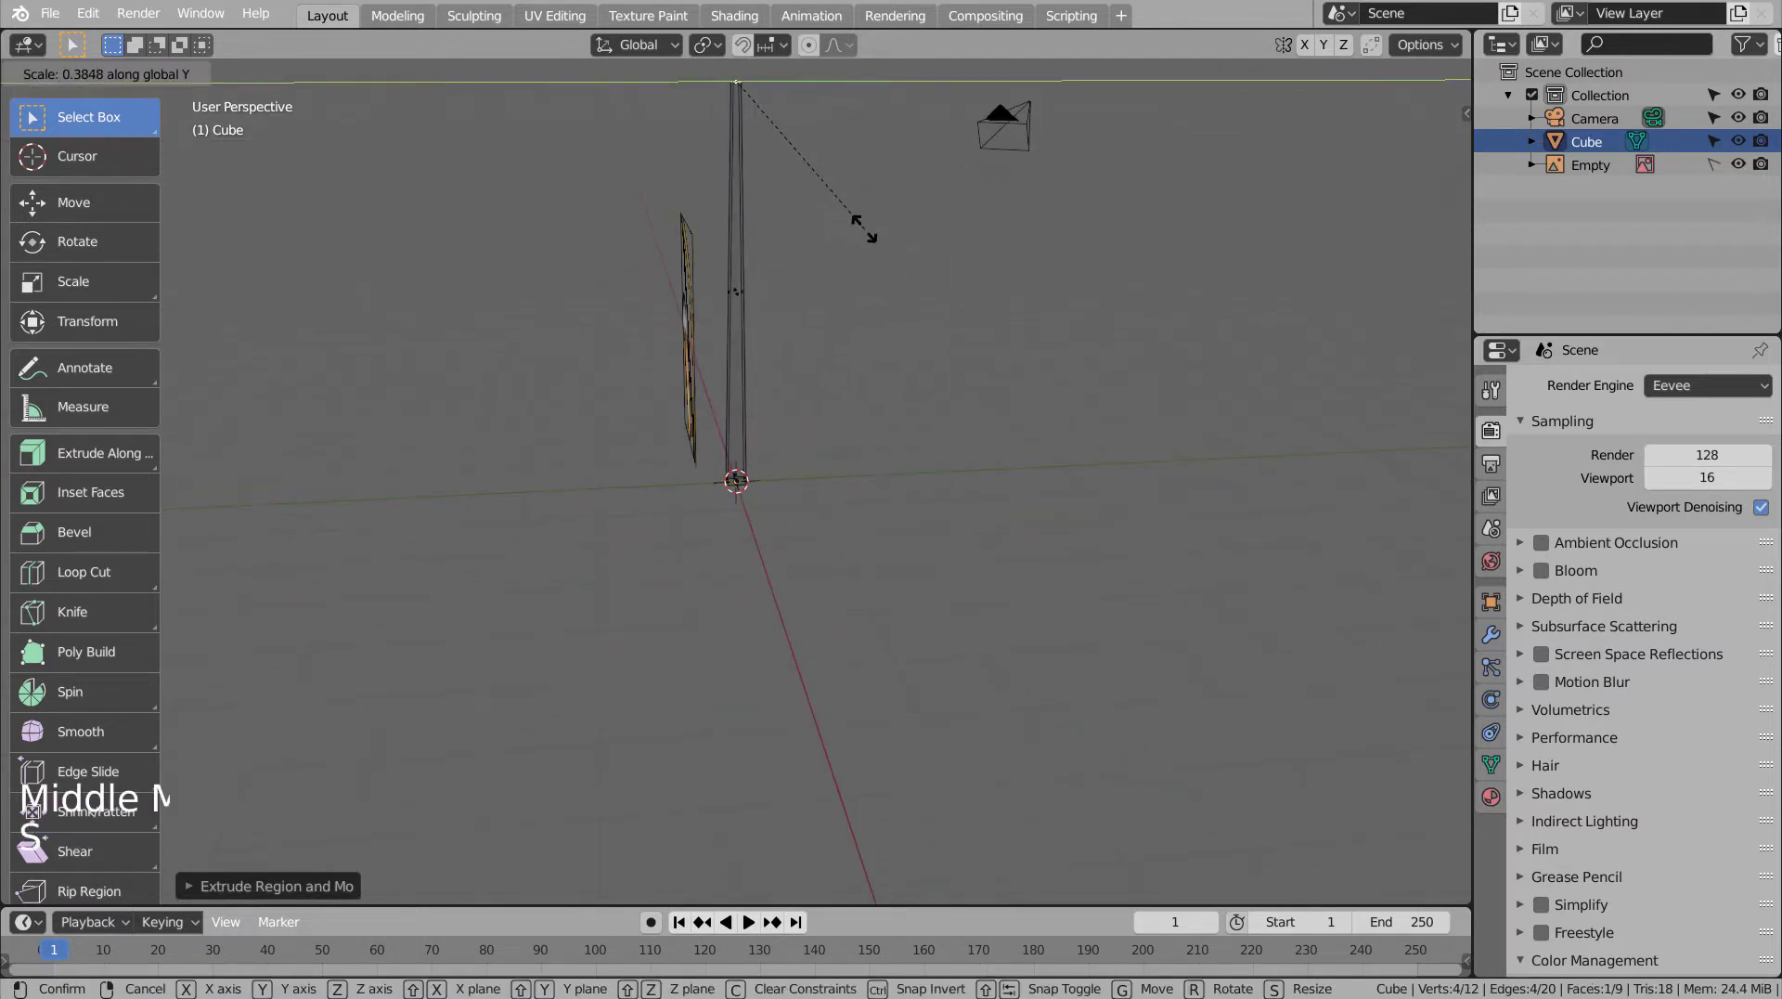
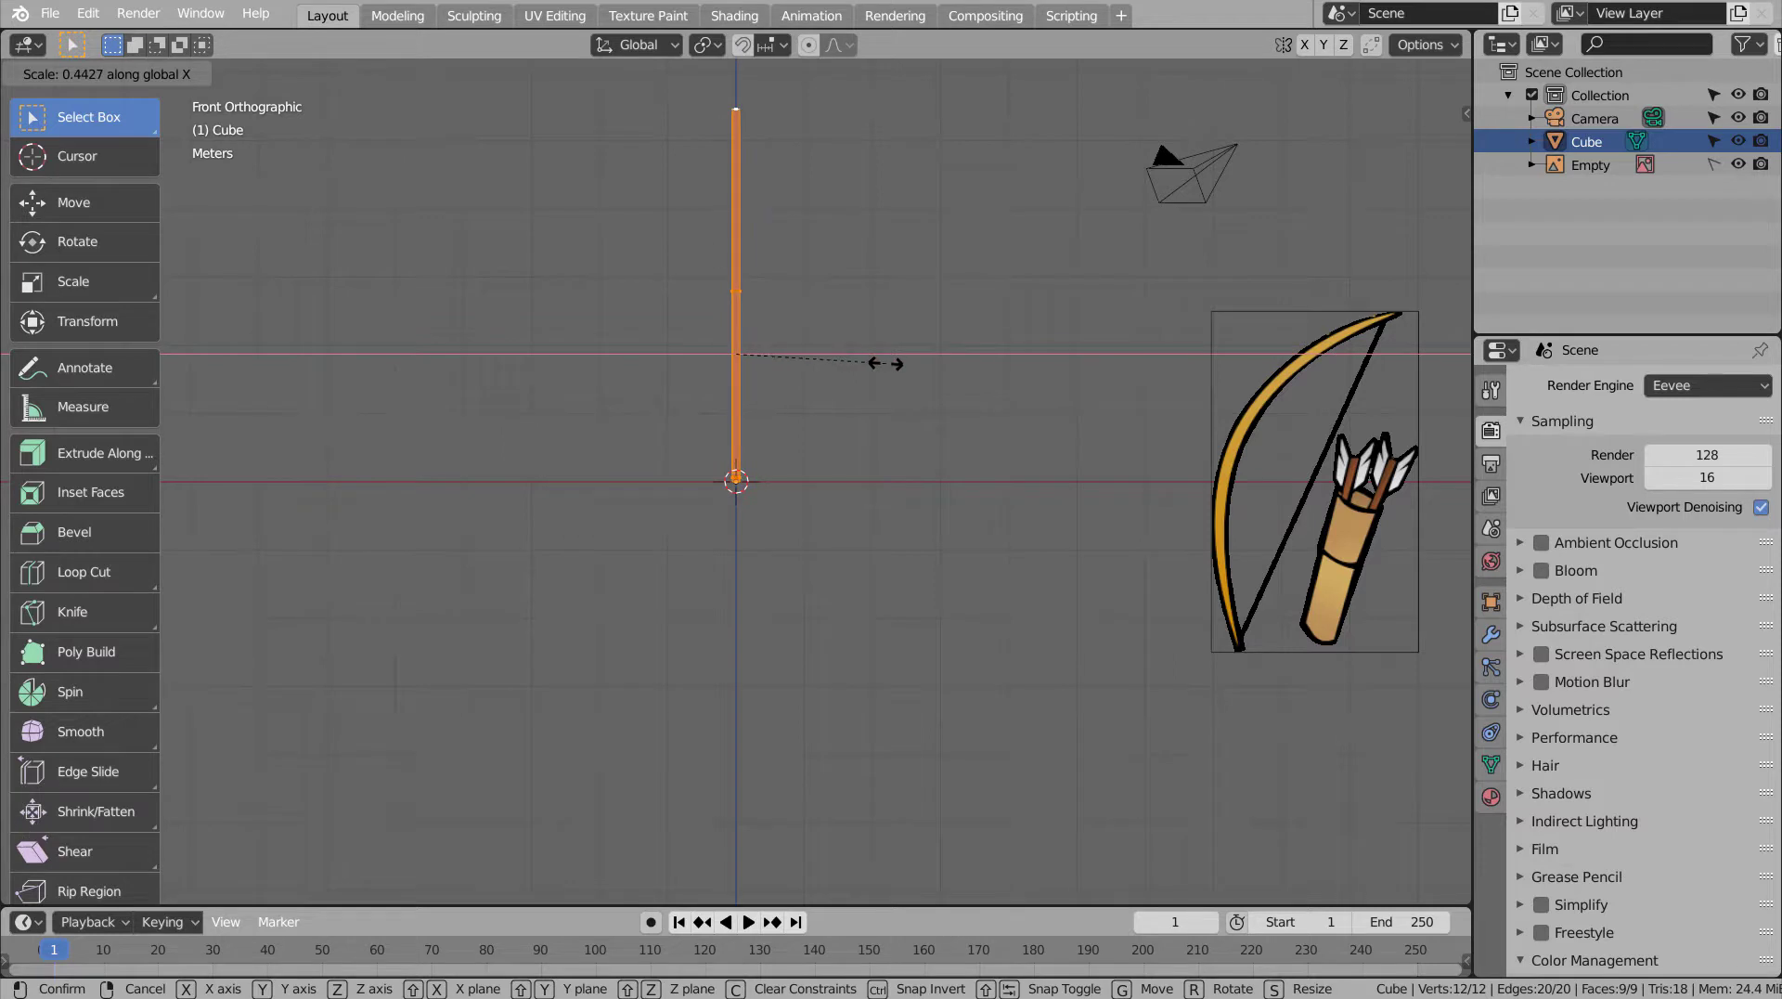
# - Divide the bar along its height with nine evenly spaced loop cuts and inspect it in perspective
pyautogui.press('ctrl+r')
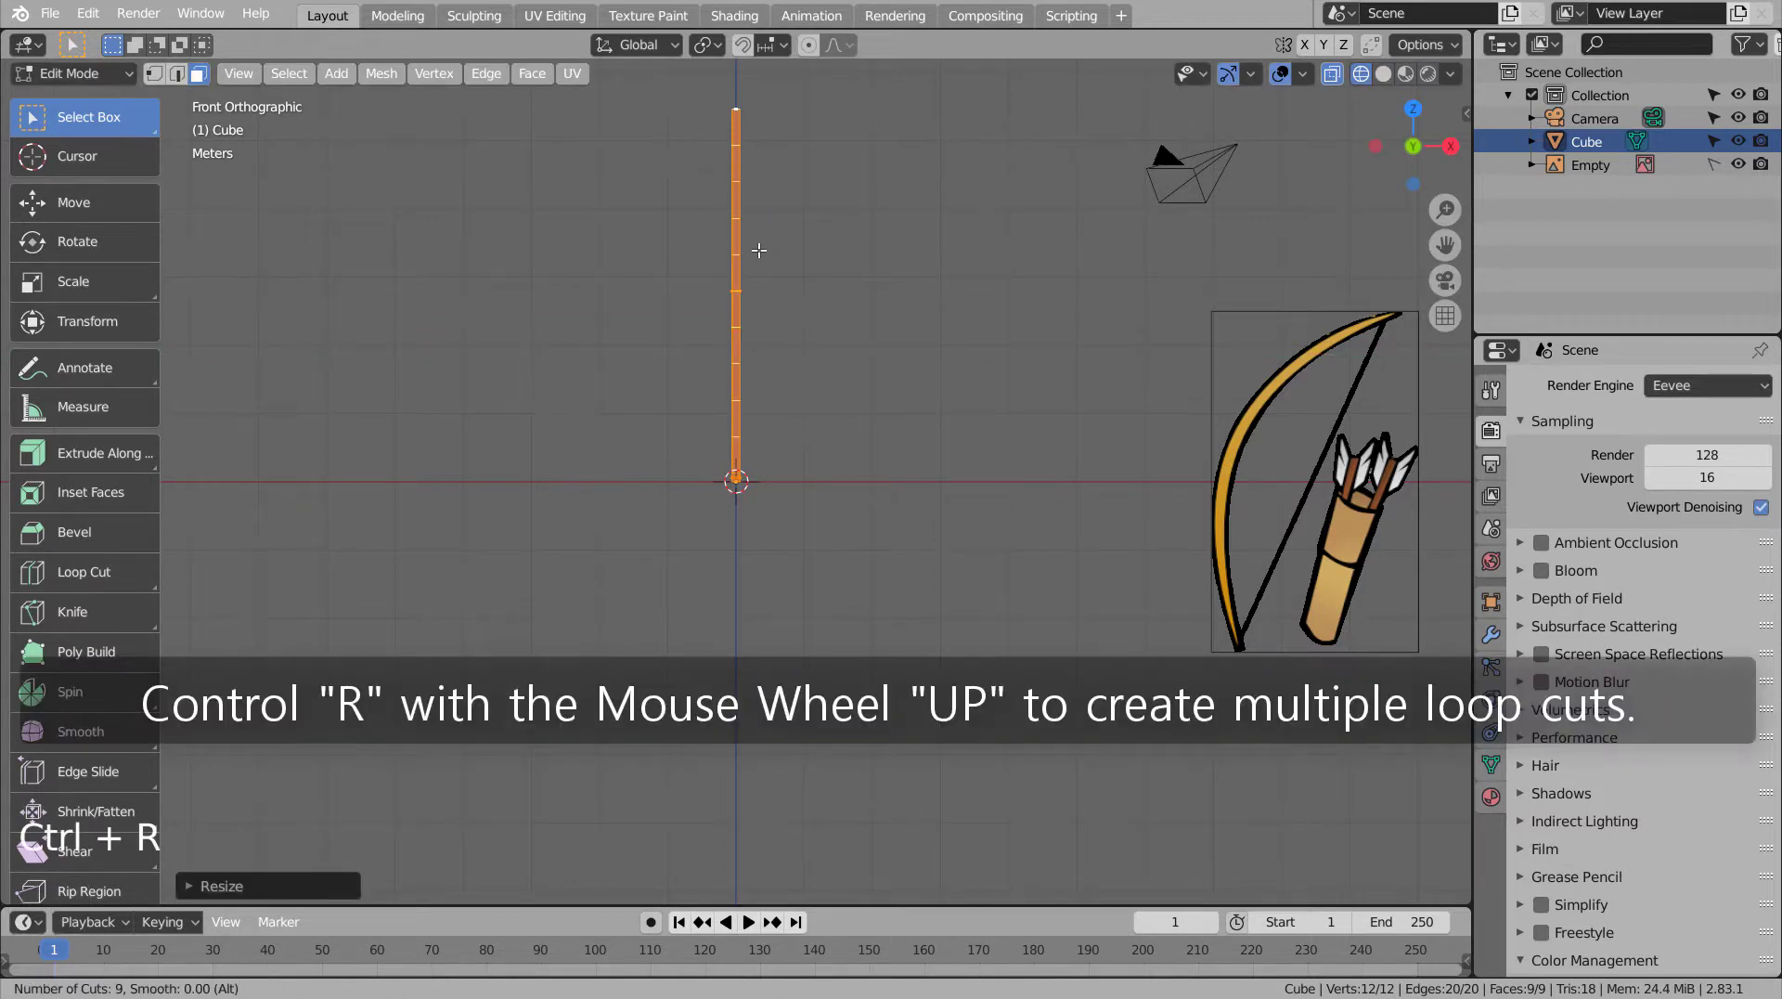
pyautogui.press('Tab')
pyautogui.middleClick(926, 168)
pyautogui.middleClick(861, 353)
pyautogui.middleClick(897, 353)
pyautogui.middleClick(1009, 352)
pyautogui.middleClick(854, 389)
pyautogui.scroll(3)
pyautogui.middleClick(769, 261)
pyautogui.scroll(3)
pyautogui.press('Tab')
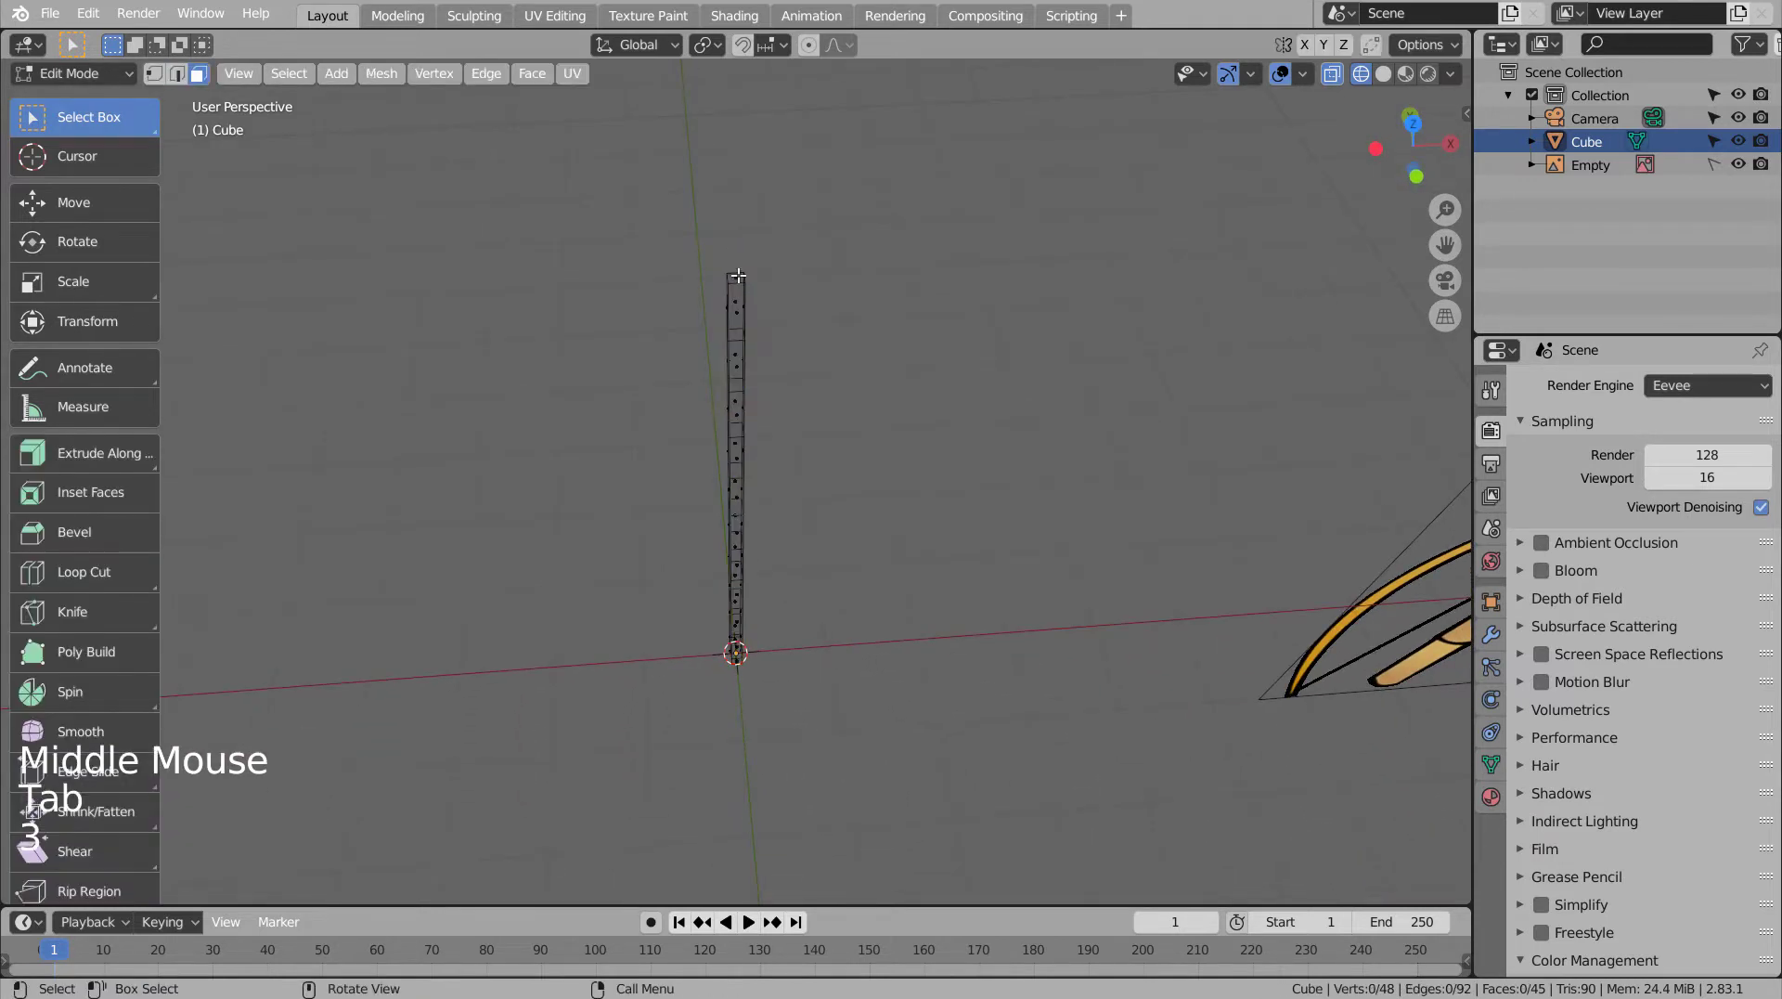
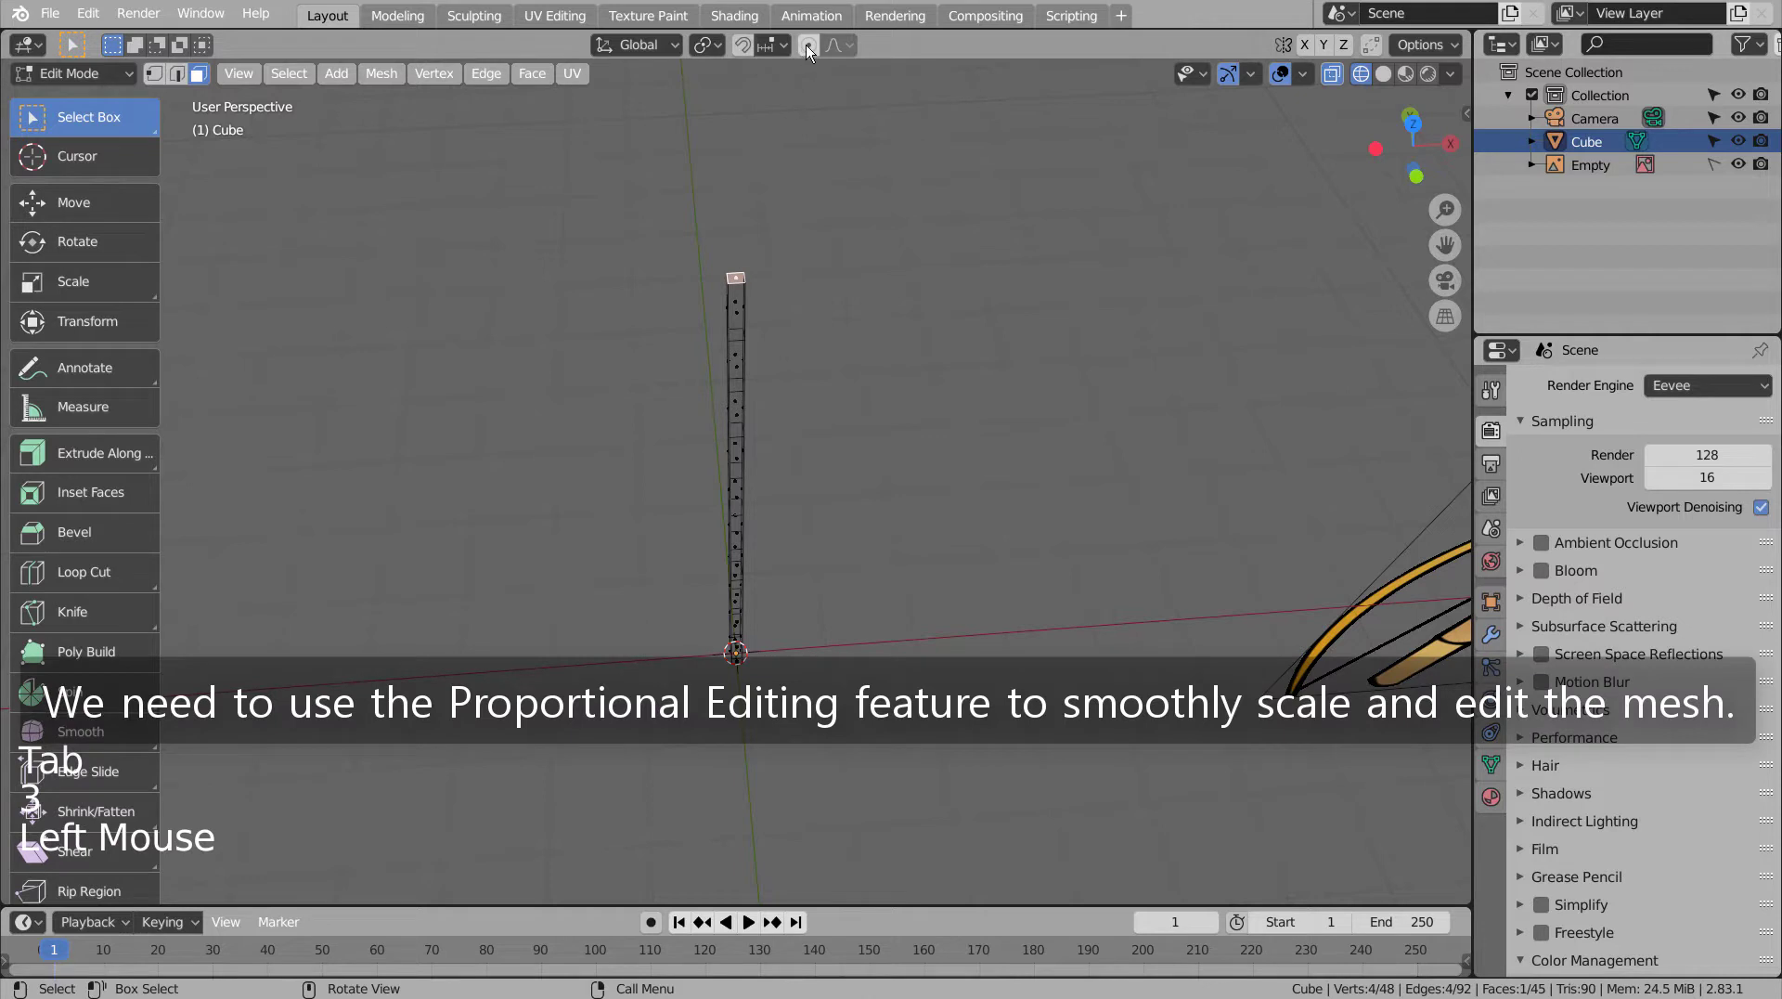
# - Enable smooth proportional editing and taper the top of the segmented bar
pyautogui.click(805, 45)
pyautogui.press('s')
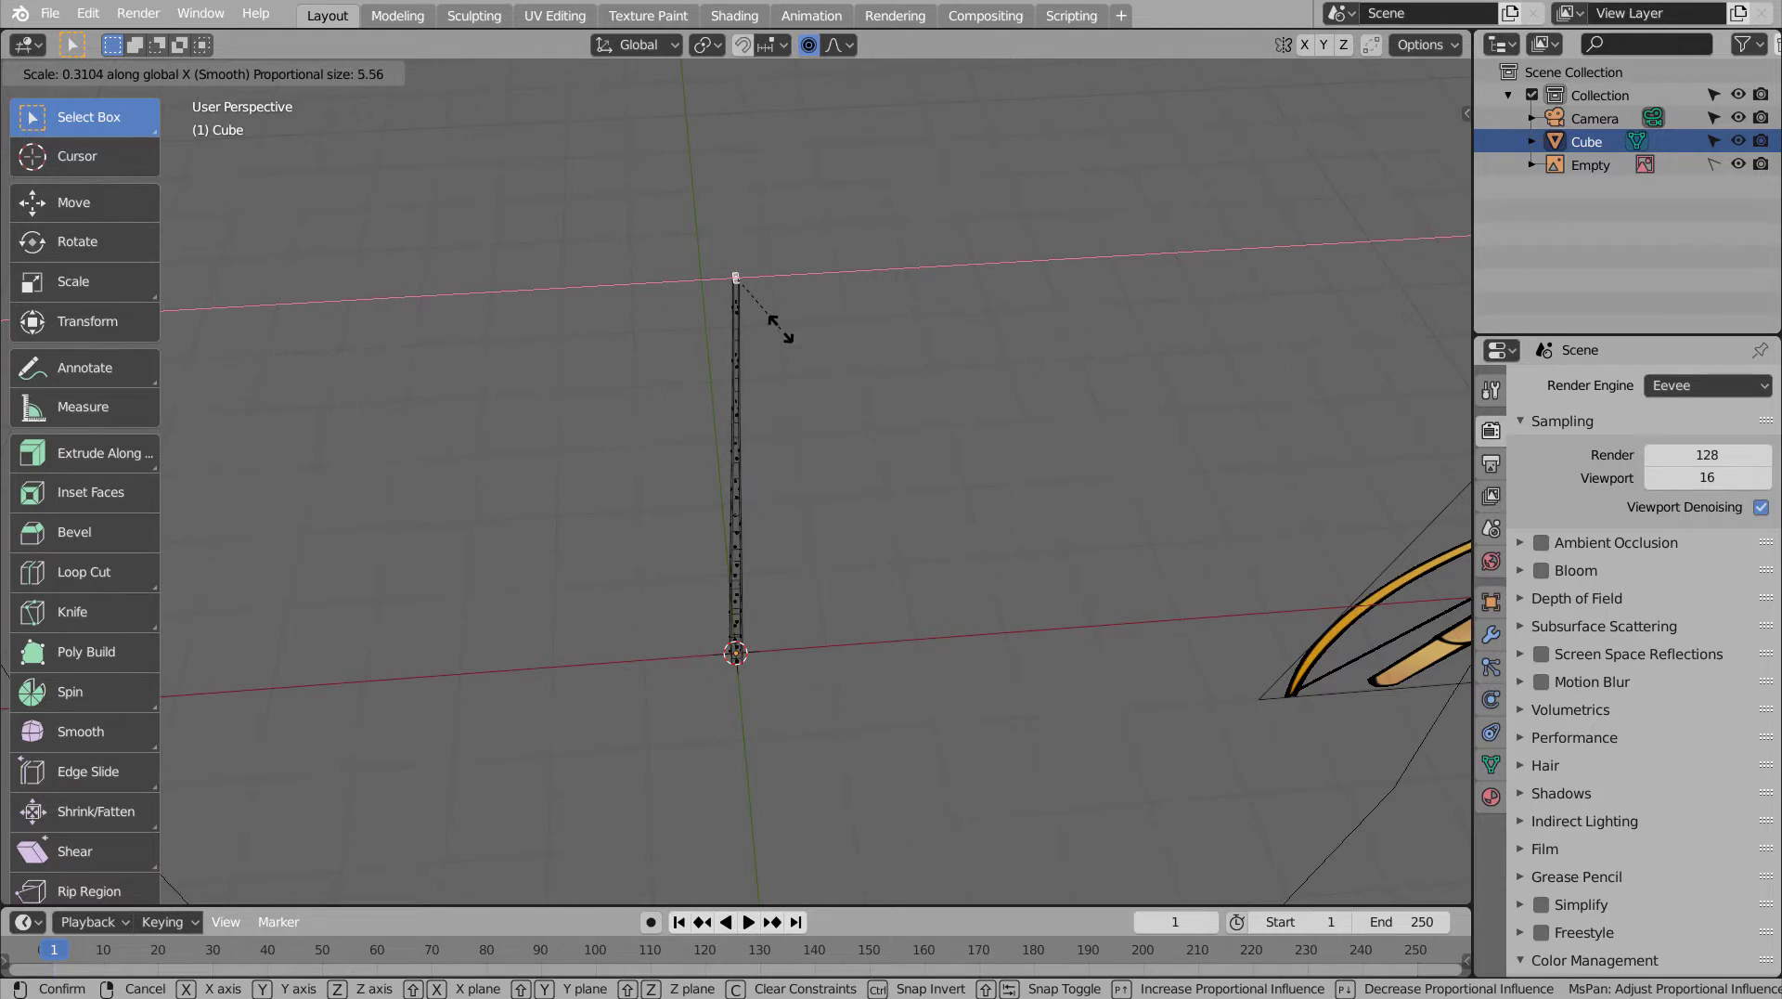
pyautogui.press('Tab')
pyautogui.middleClick(881, 508)
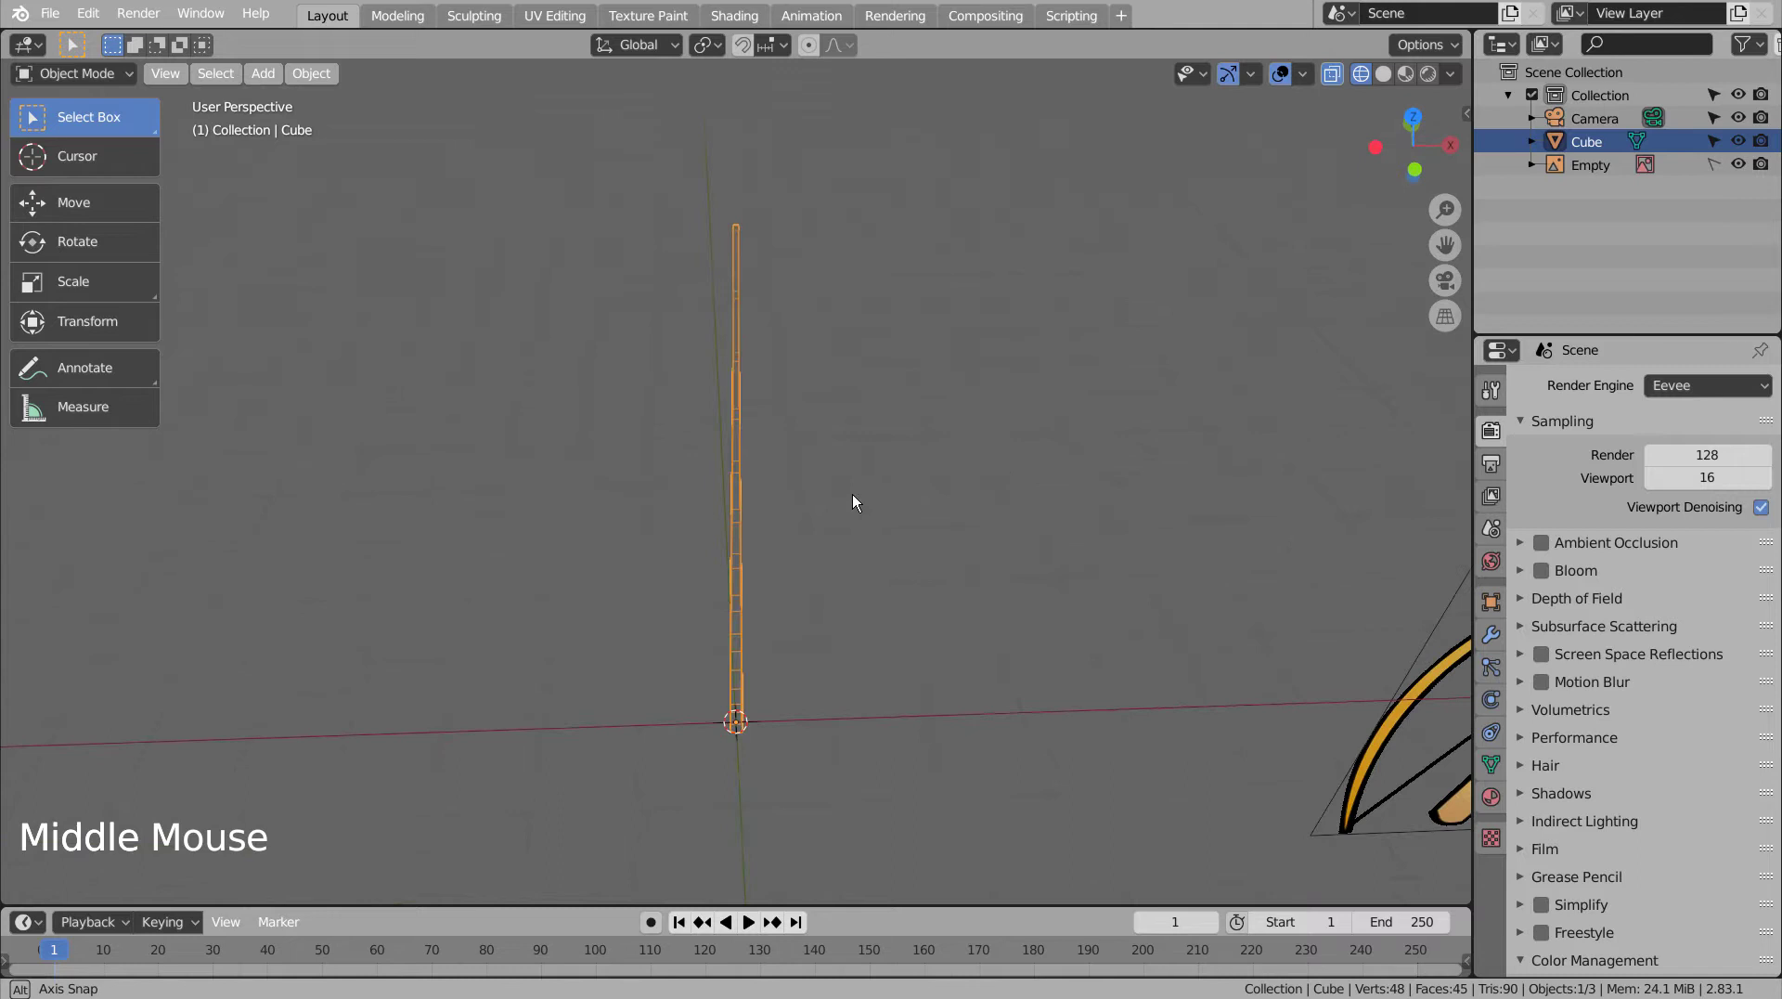
pyautogui.middleClick(852, 505)
pyautogui.press('Tab')
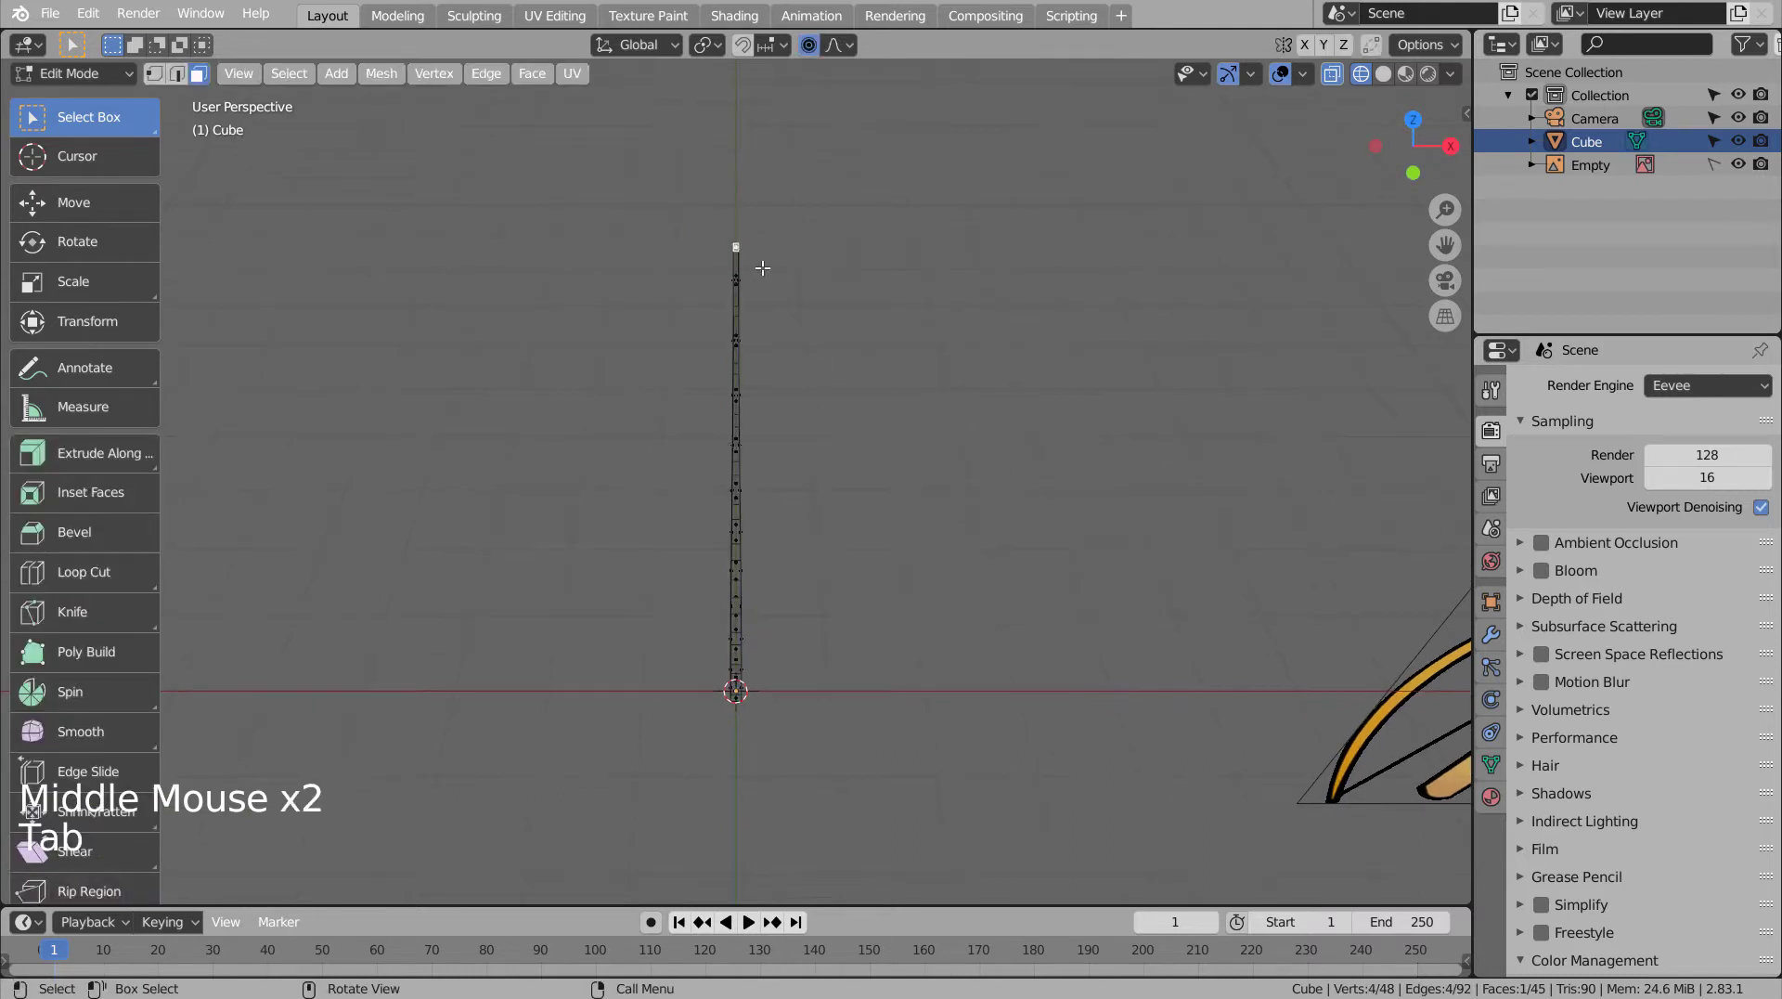
# - In front view, move and rotate the top vertices to bend the bar into a bow limb curve
pyautogui.press('KP_1')
pyautogui.scroll(-3)
pyautogui.press('r')
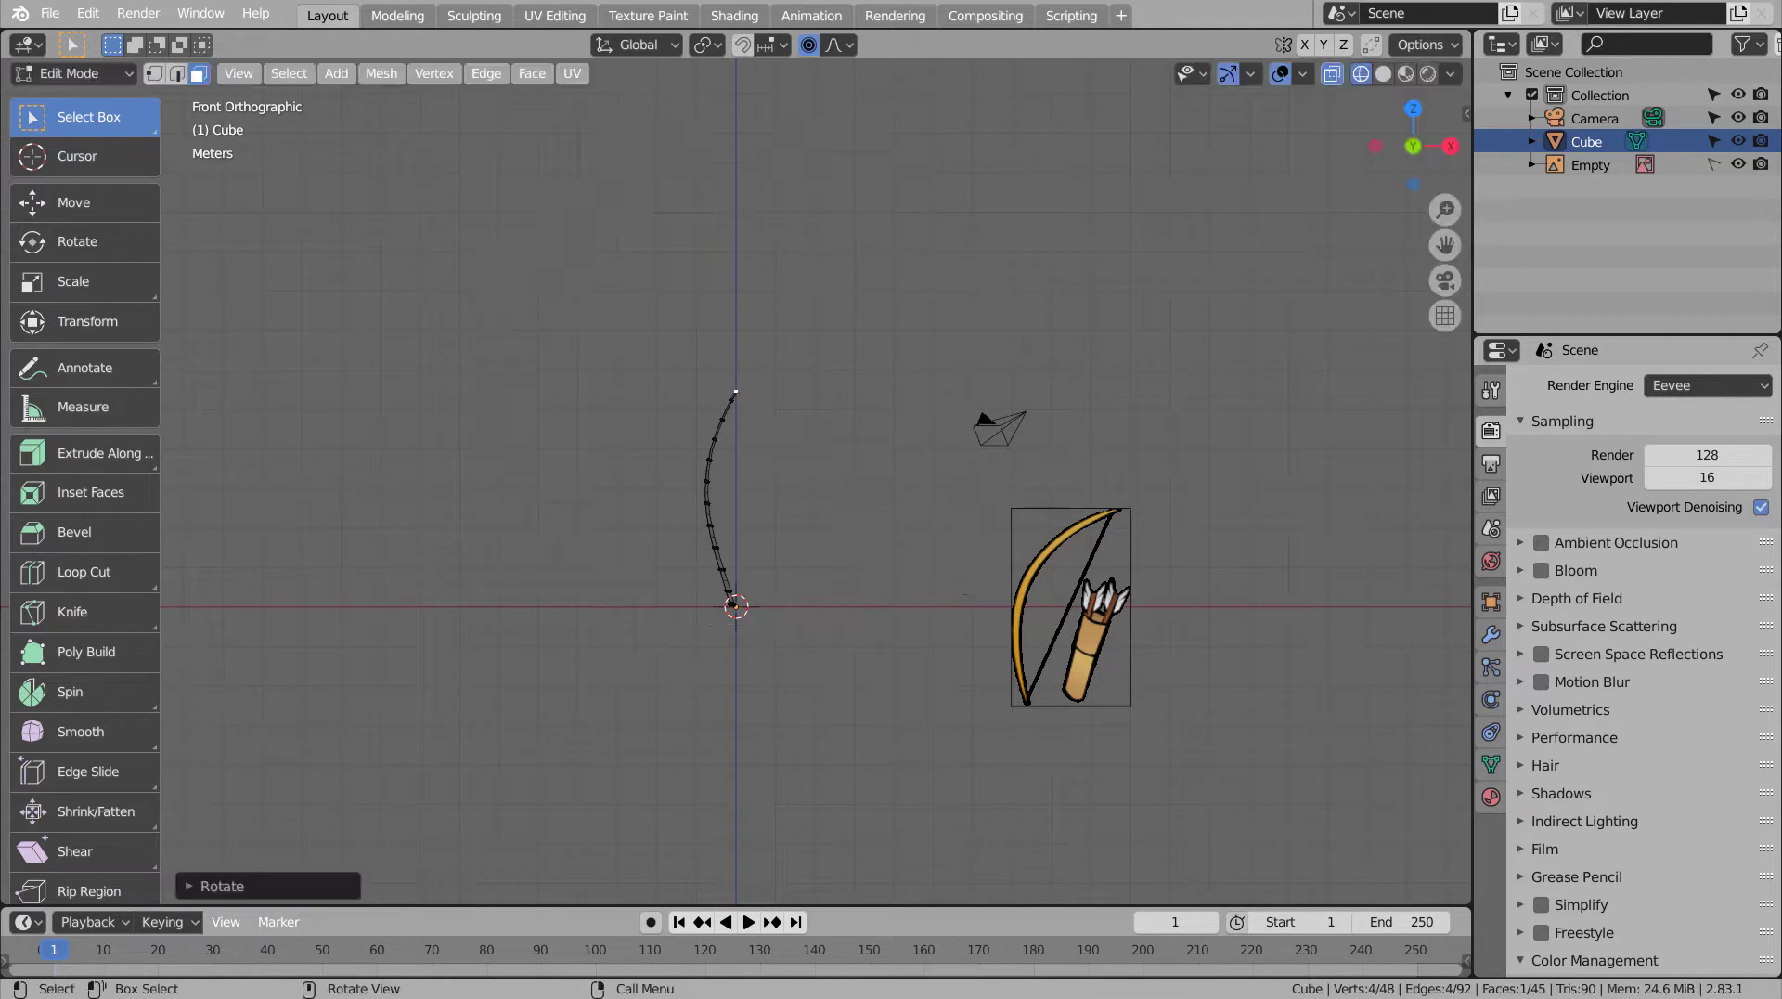
pyautogui.press('r')
pyautogui.press('g')
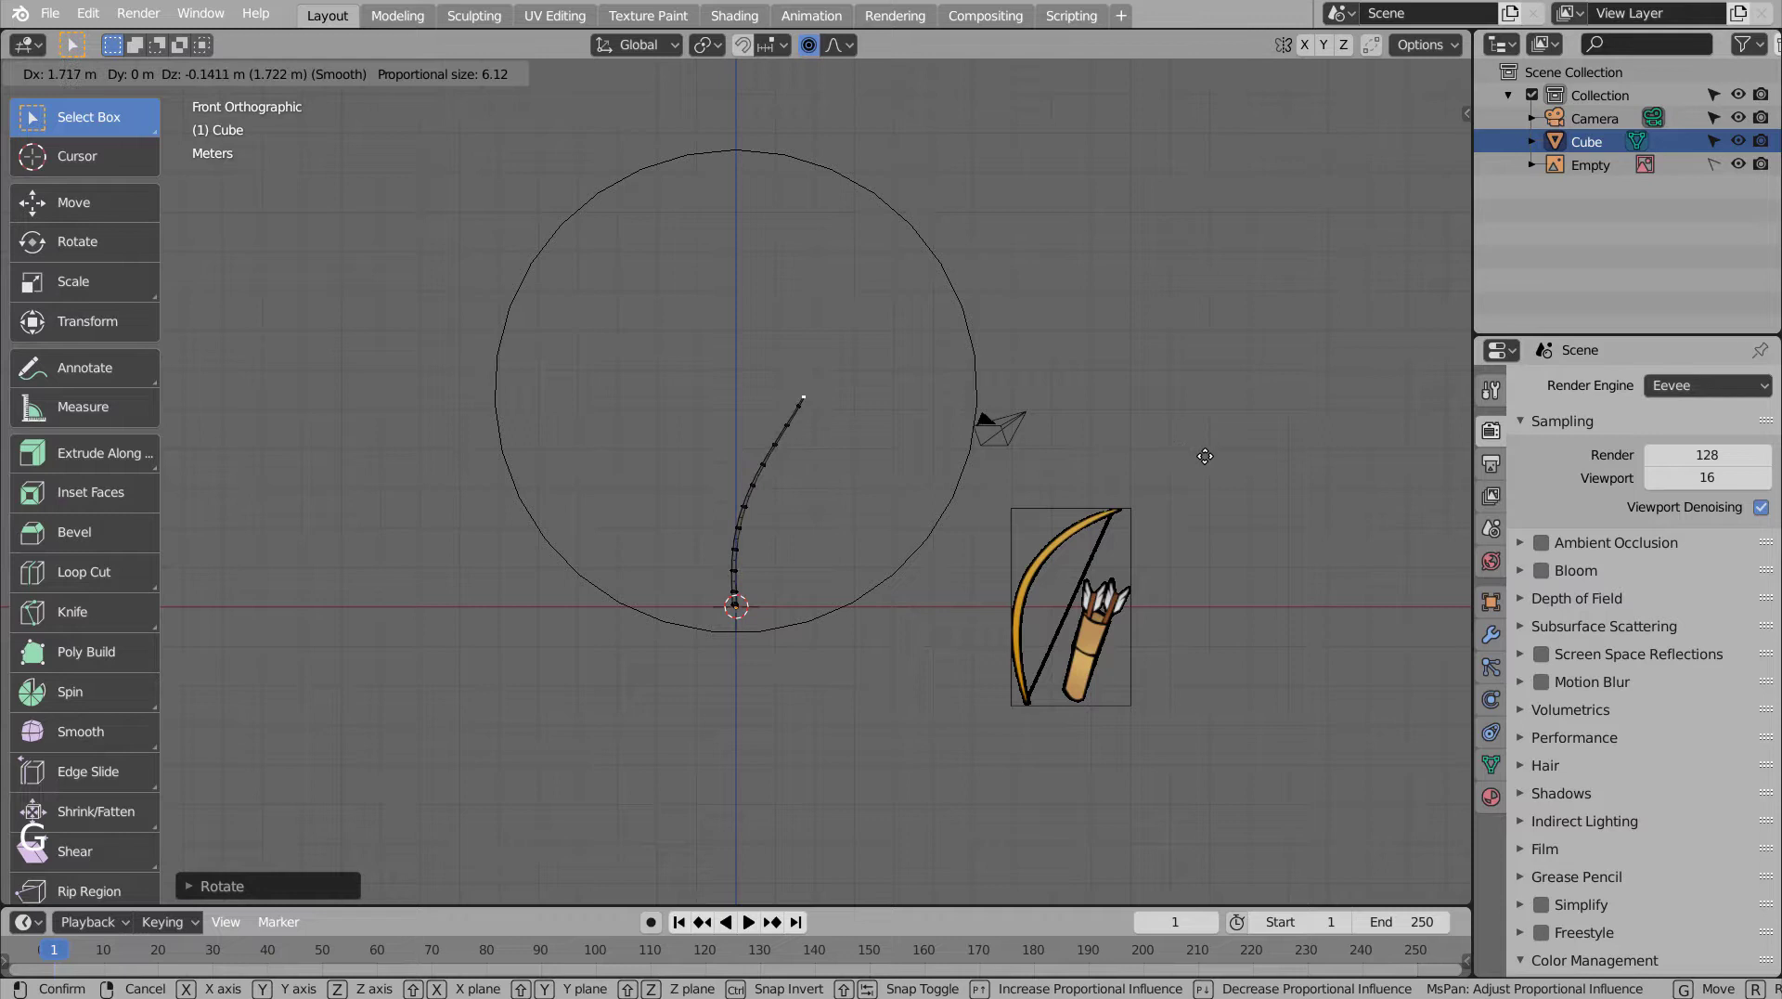
pyautogui.press('r')
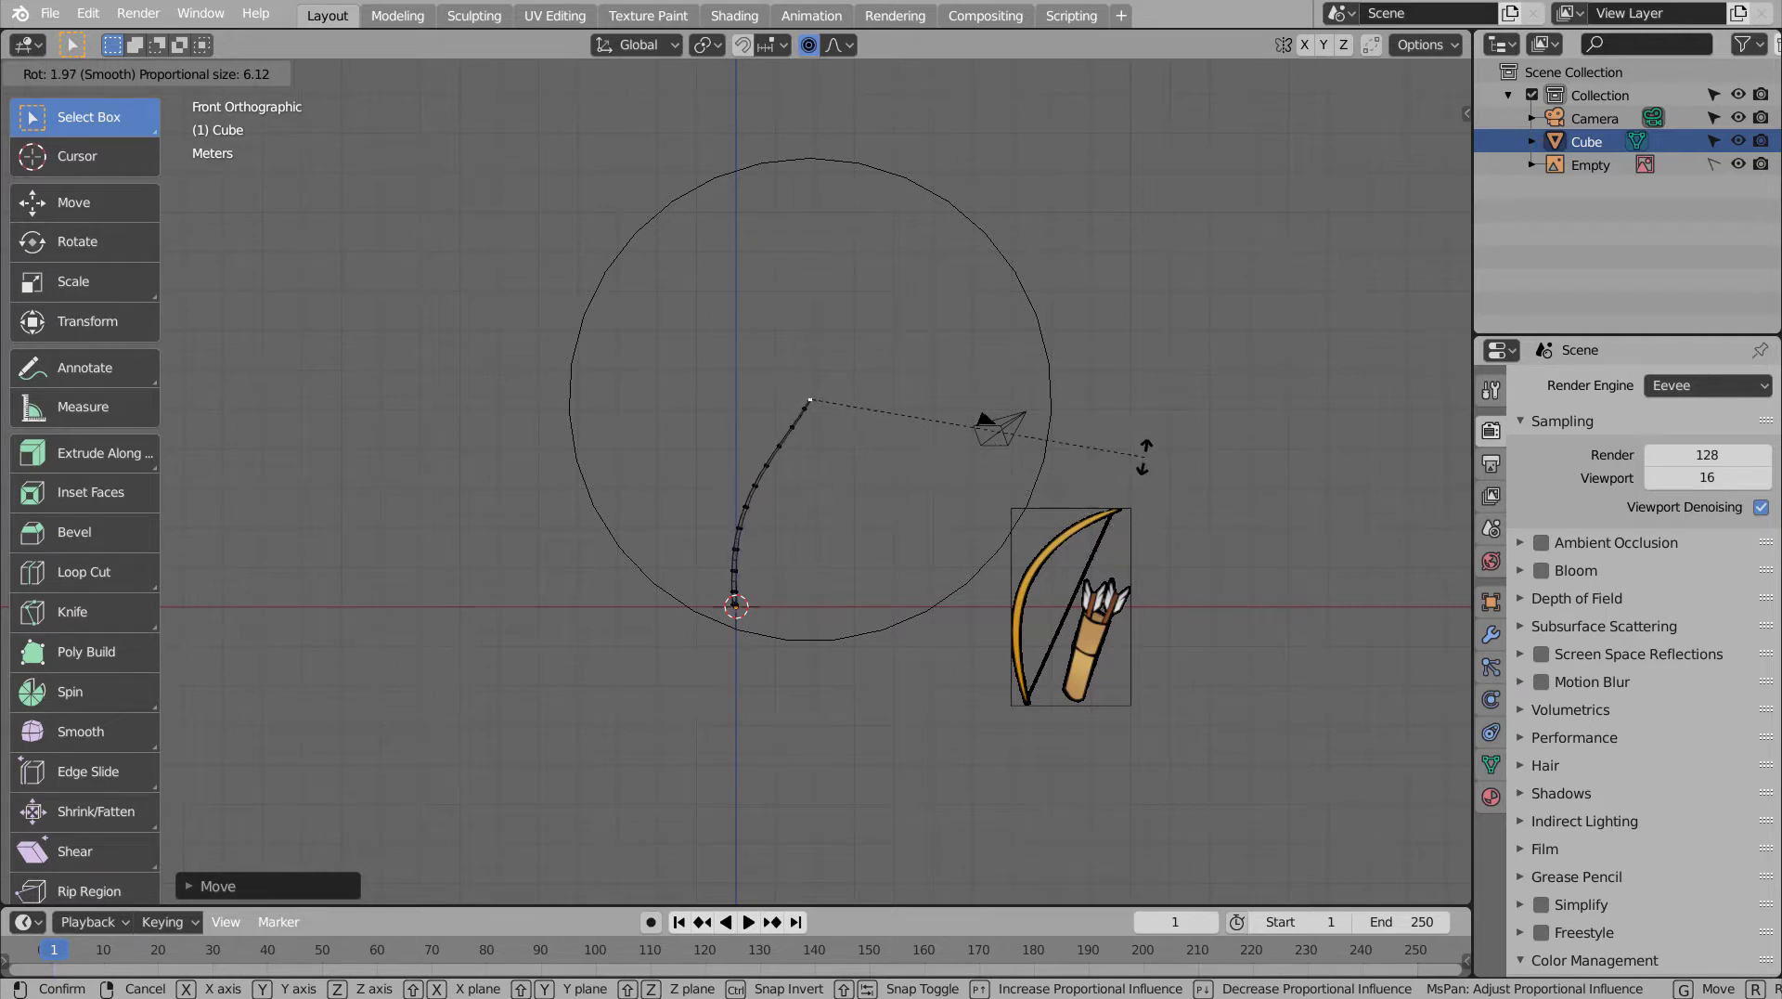
pyautogui.press('g')
pyautogui.press('ctrl+z')
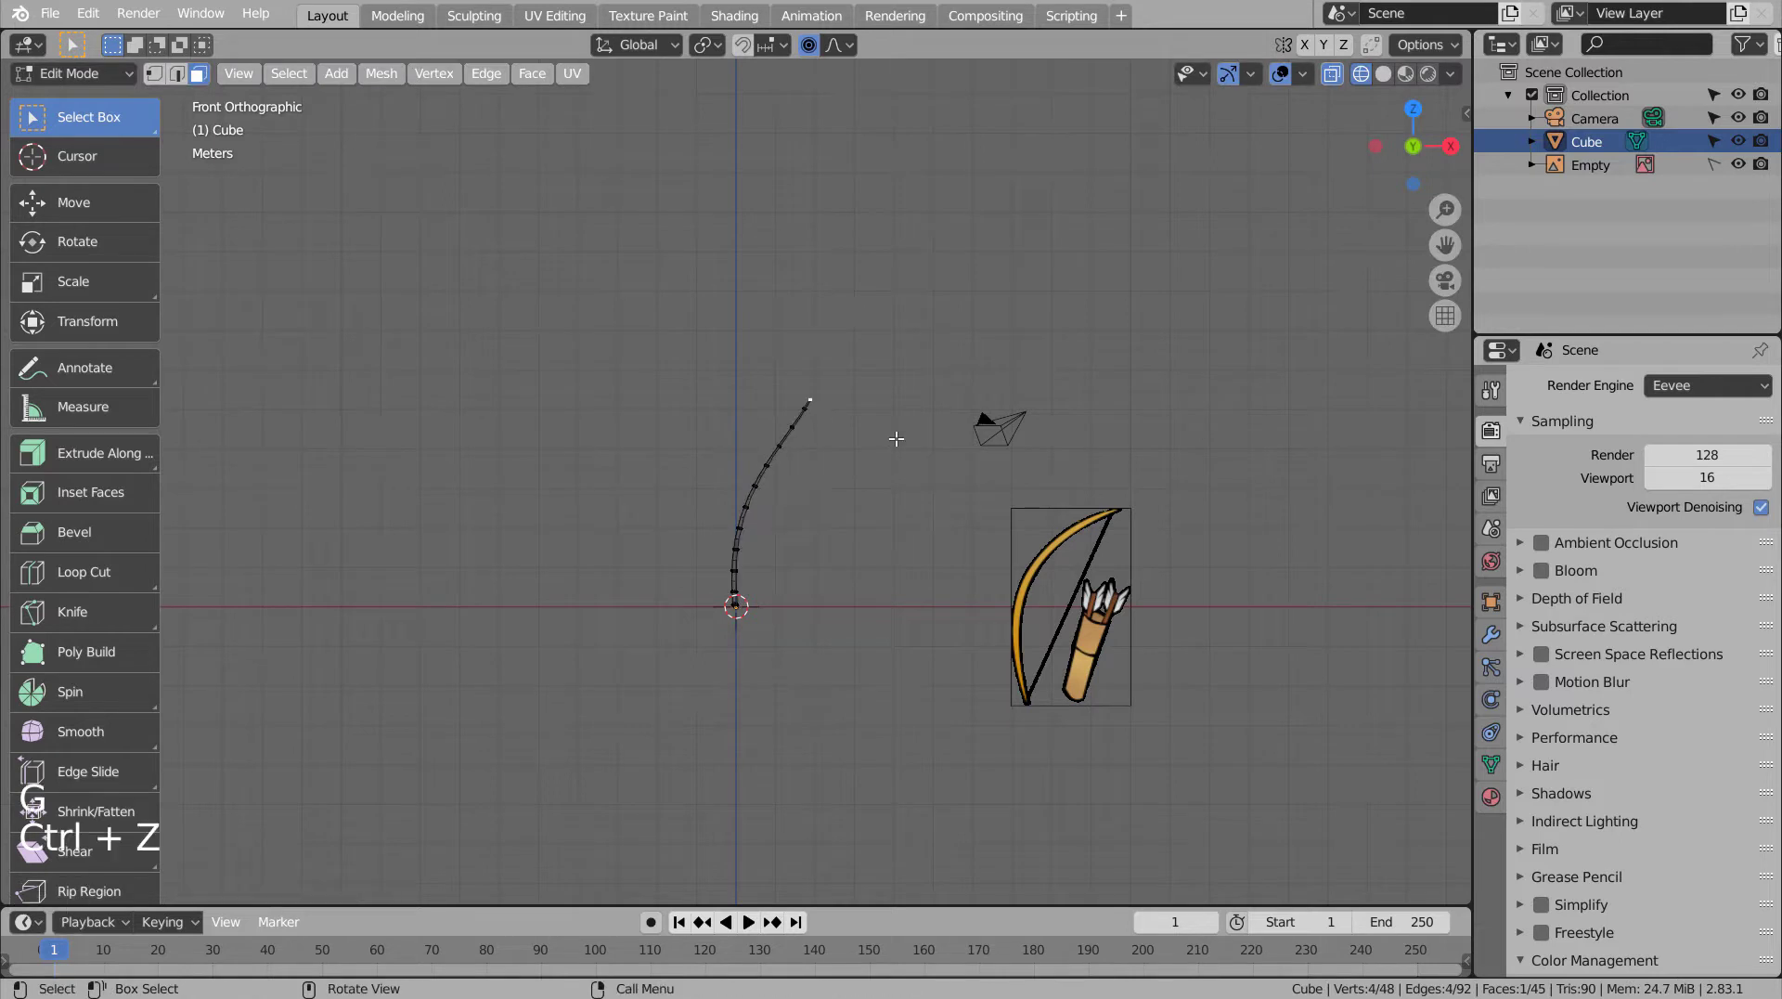
# - Curl the limb's tip back into a recurve and return to object mode to view it
pyautogui.press('g')
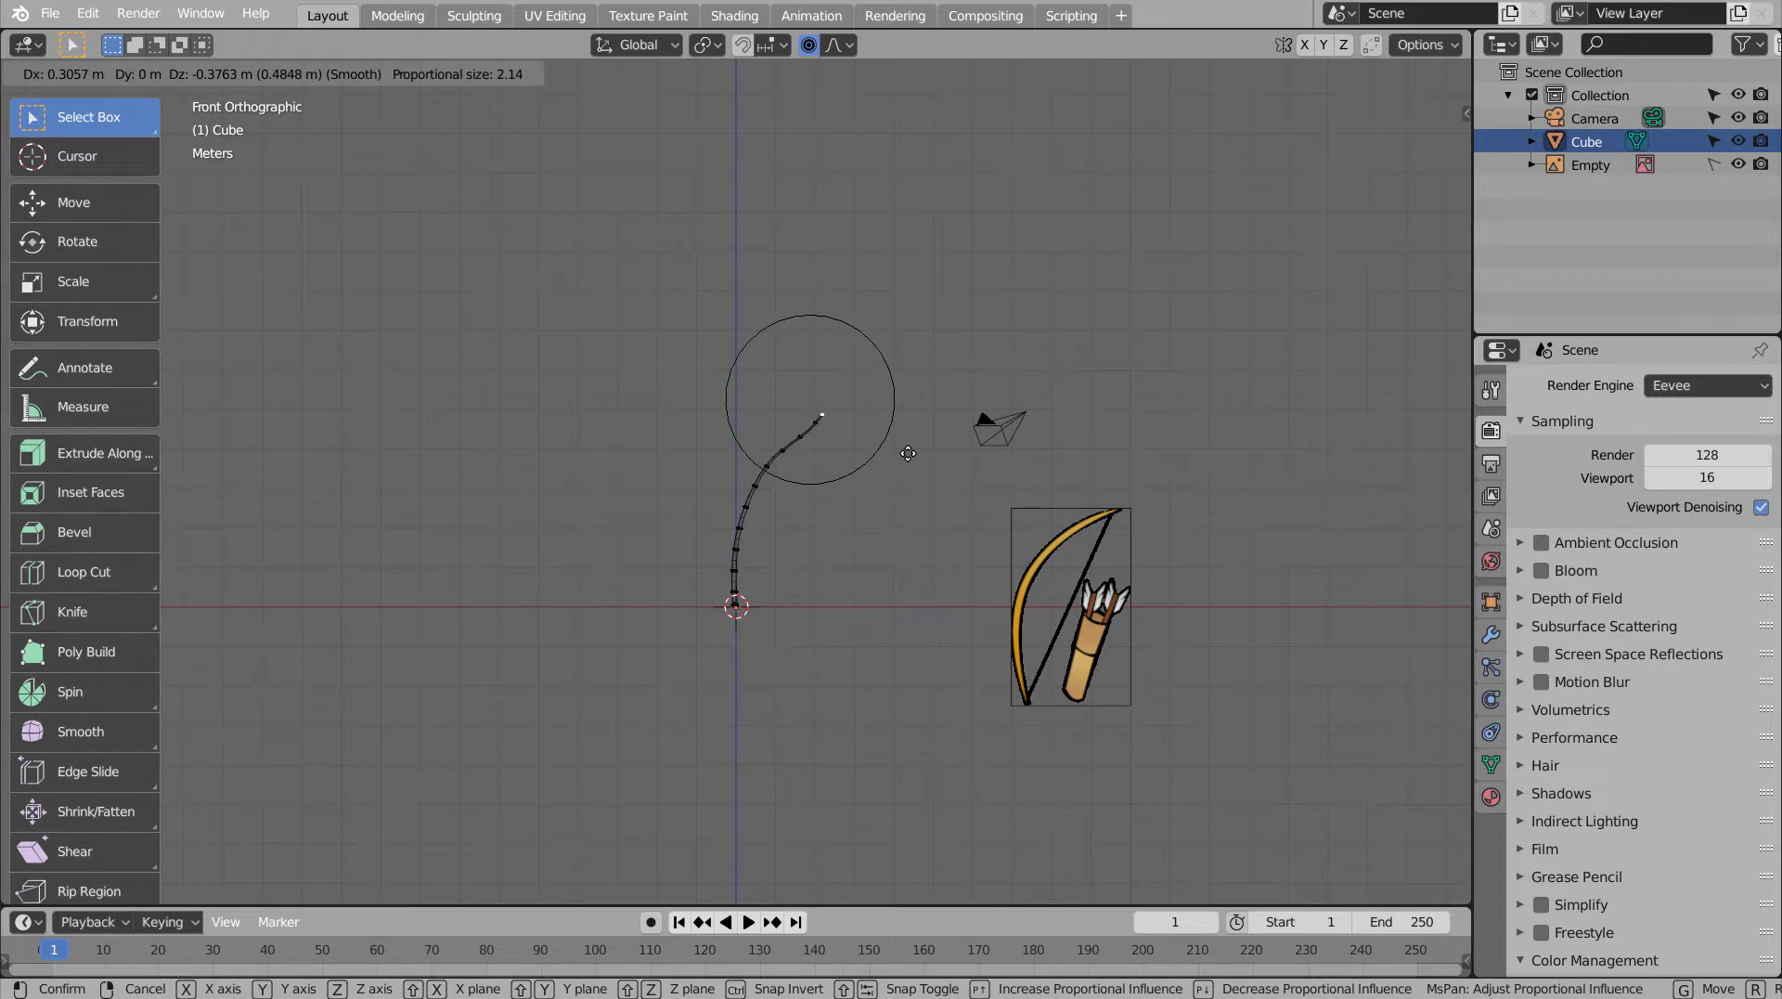
pyautogui.press('r')
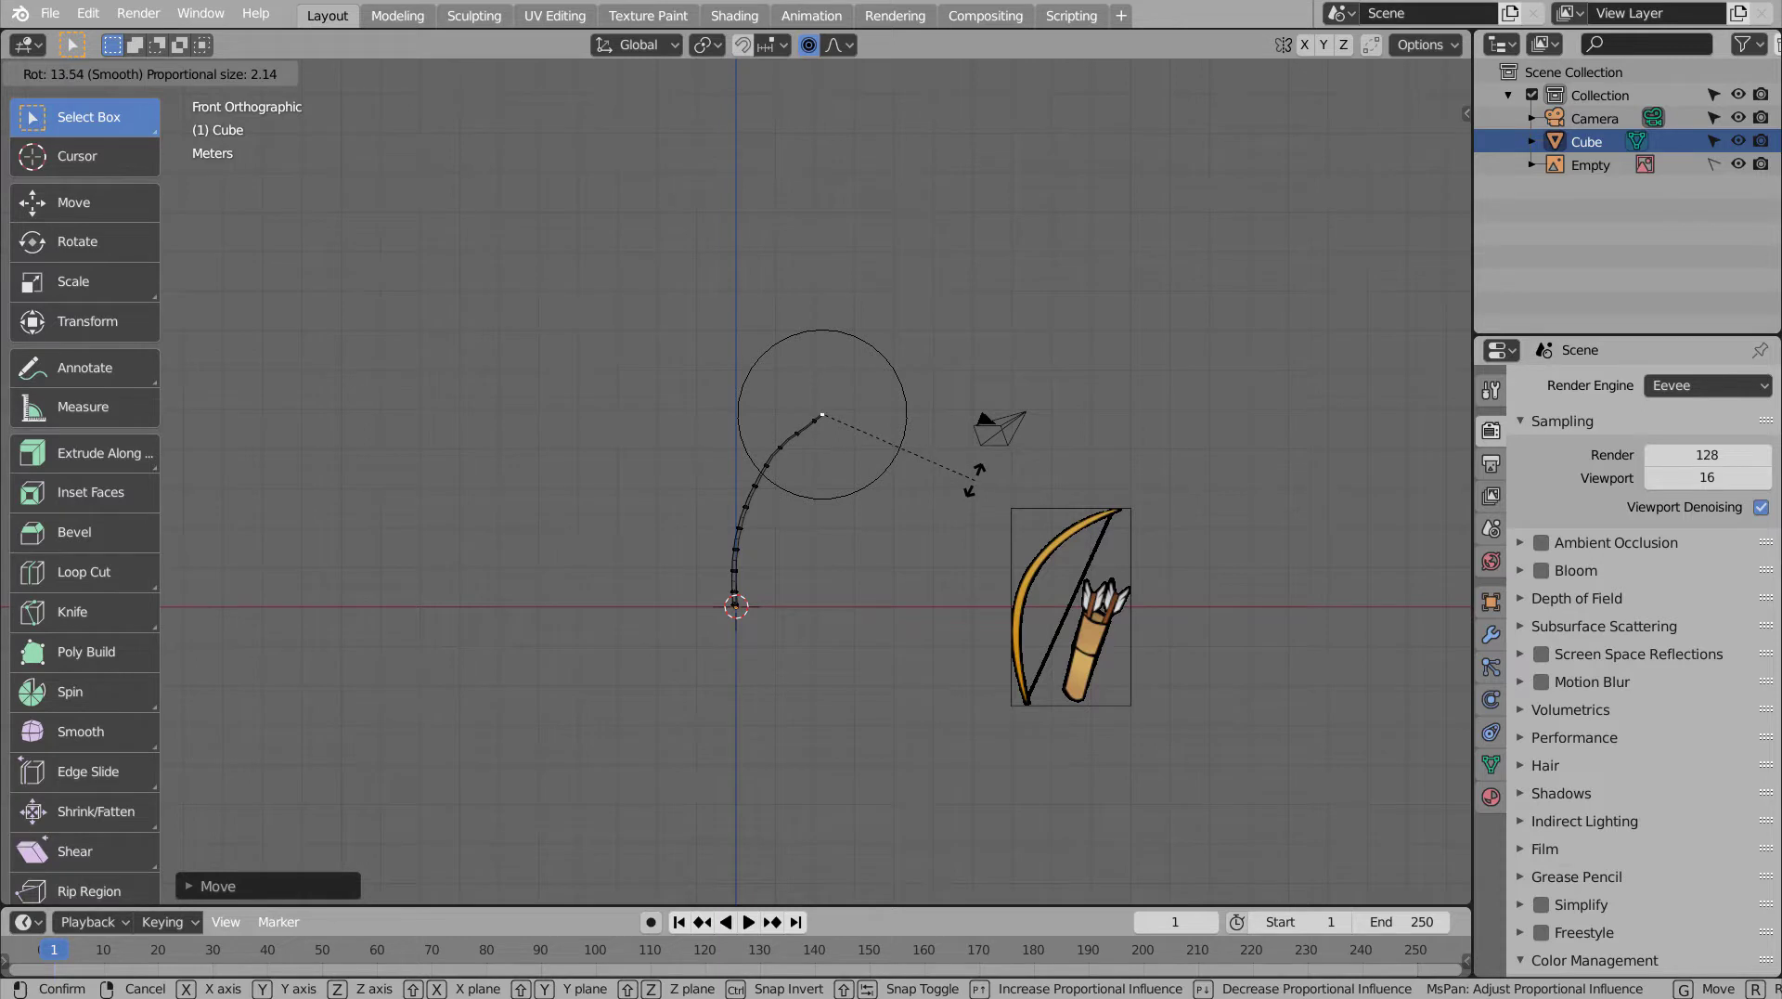
pyautogui.press('Tab')
pyautogui.scroll(3)
pyautogui.middleClick(974, 529)
pyautogui.middleClick(1108, 555)
pyautogui.middleClick(976, 553)
pyautogui.press('Tab')
pyautogui.press('Tab')
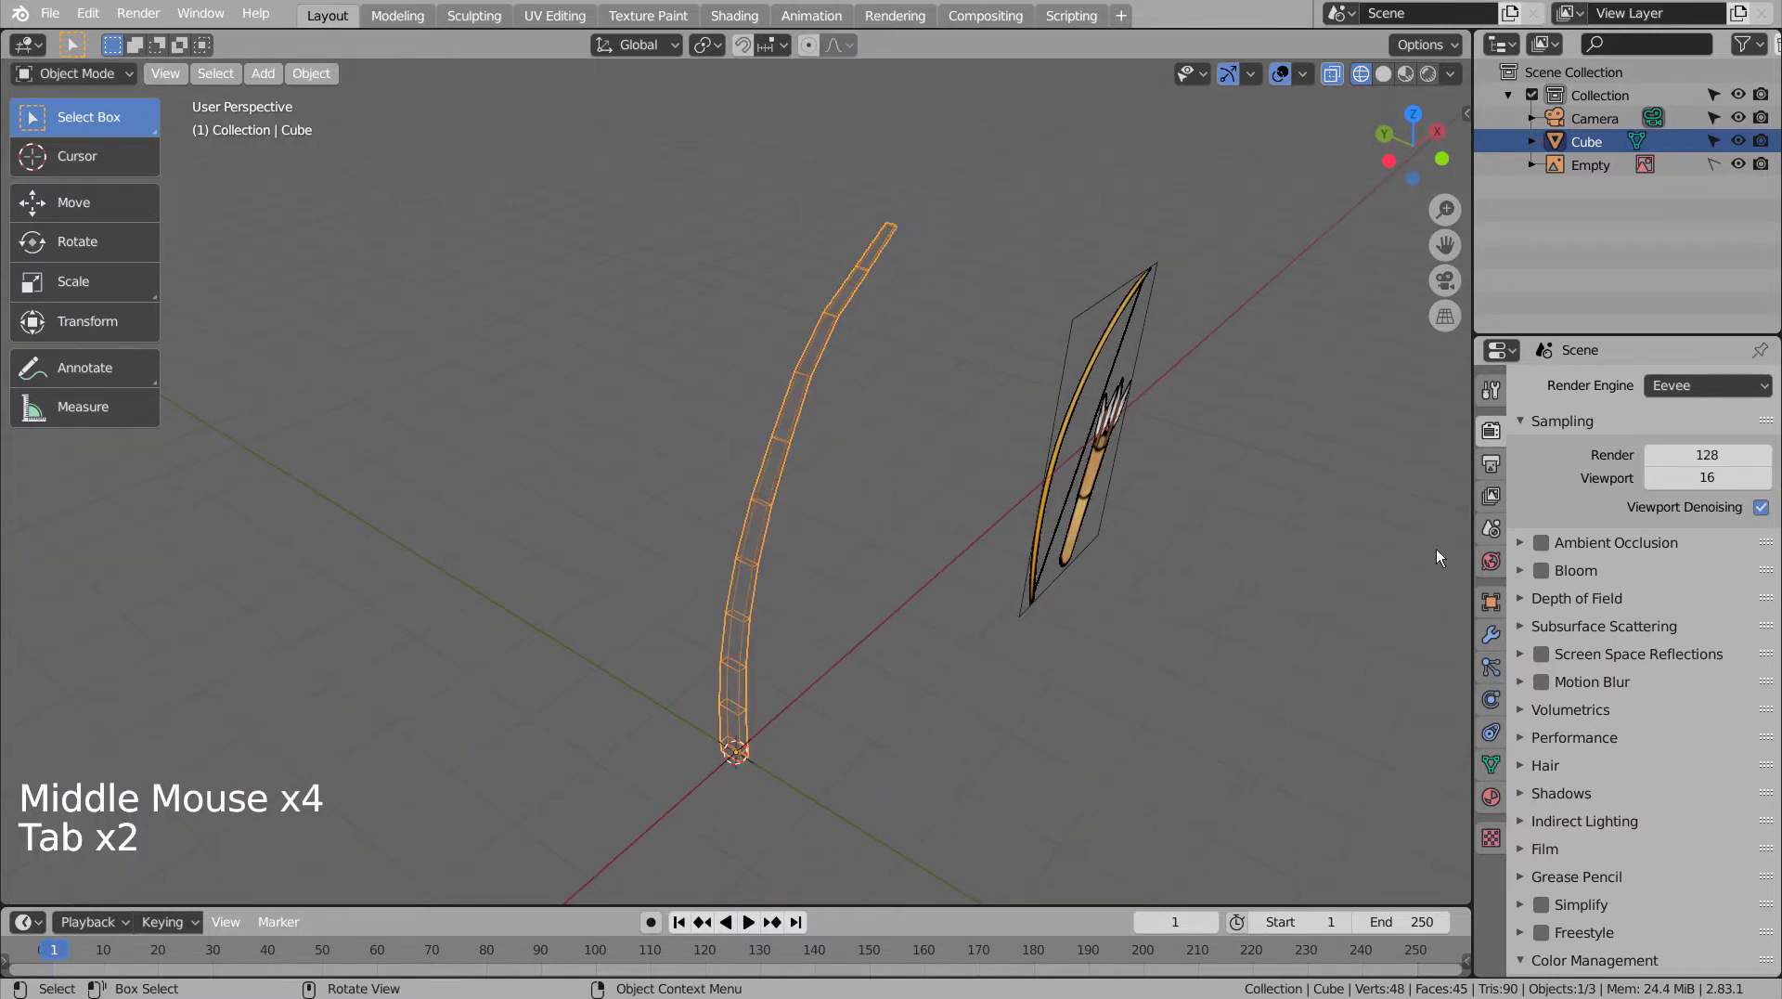
# - Add a Mirror modifier to the limb mirroring across the Z axis instead of X
pyautogui.click(1500, 637)
pyautogui.click(1663, 391)
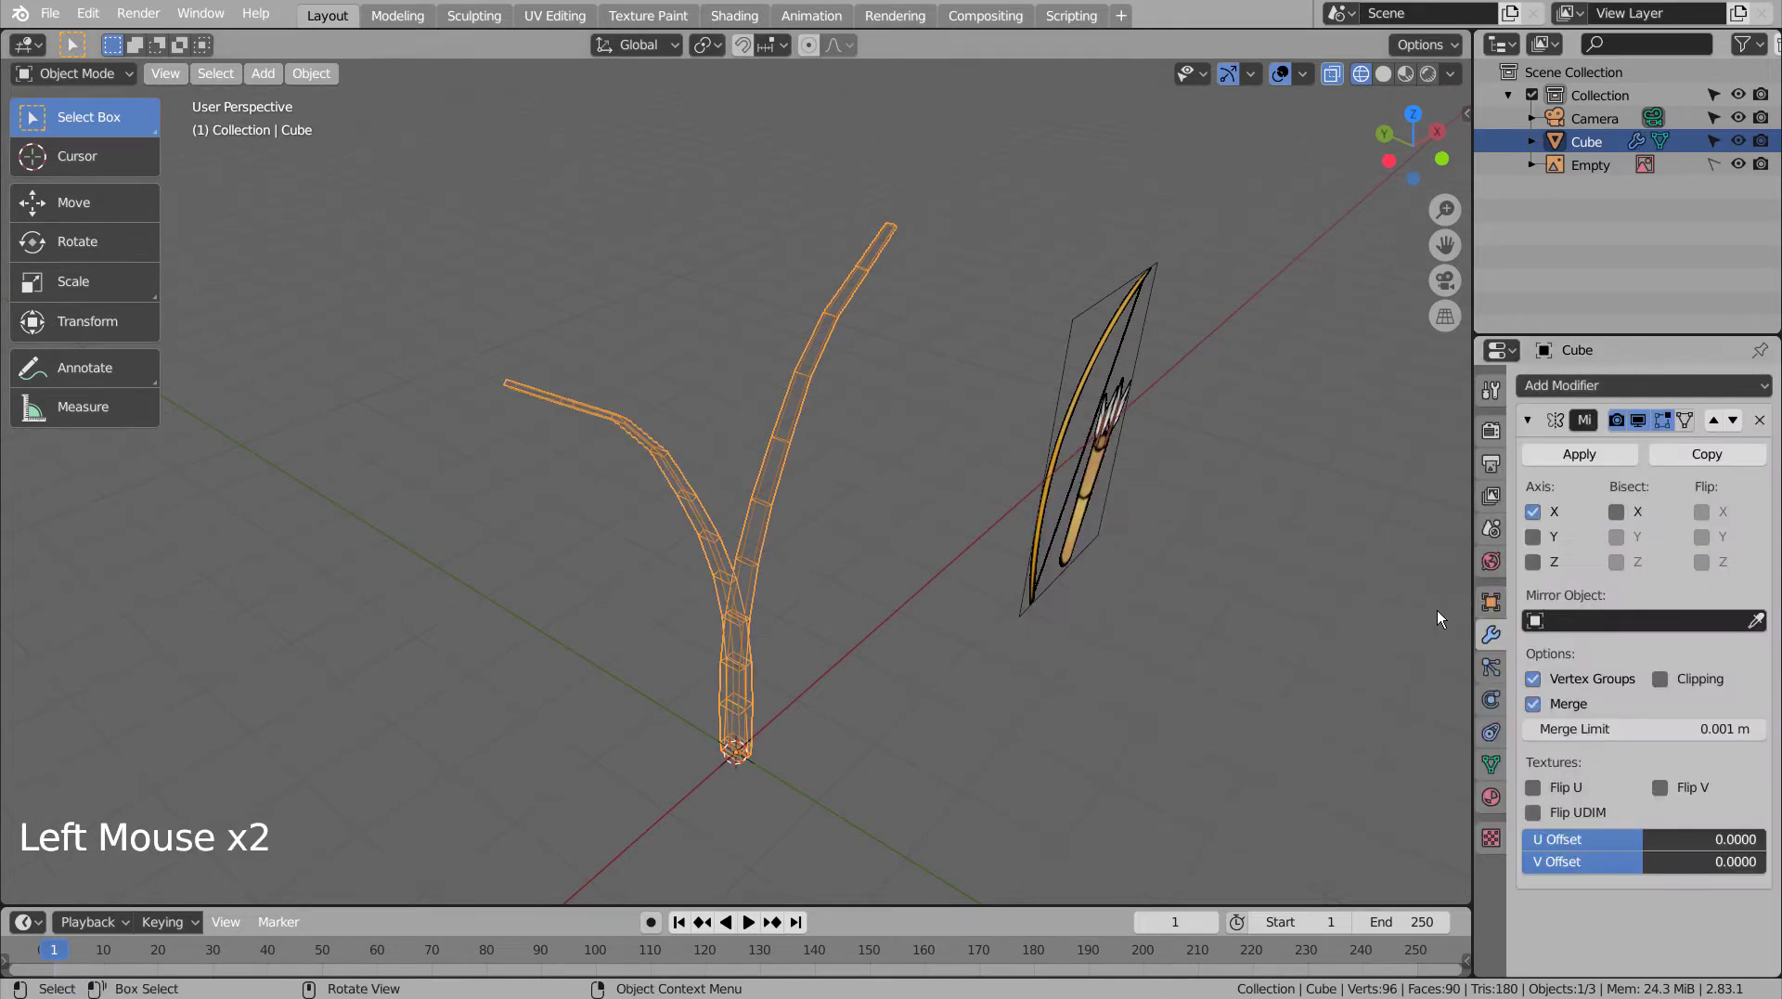
pyautogui.click(1539, 576)
pyautogui.click(1543, 563)
pyautogui.click(1542, 513)
pyautogui.click(1019, 657)
# - Add a Subdivision Surface modifier to smooth the mirrored bow
pyautogui.middleClick(1095, 729)
pyautogui.middleClick(989, 640)
pyautogui.press('Tab')
pyautogui.press('Tab')
pyautogui.press('ctrl+3')
pyautogui.press('a')
pyautogui.press('ctrl+3')
pyautogui.click(951, 625)
pyautogui.middleClick(891, 665)
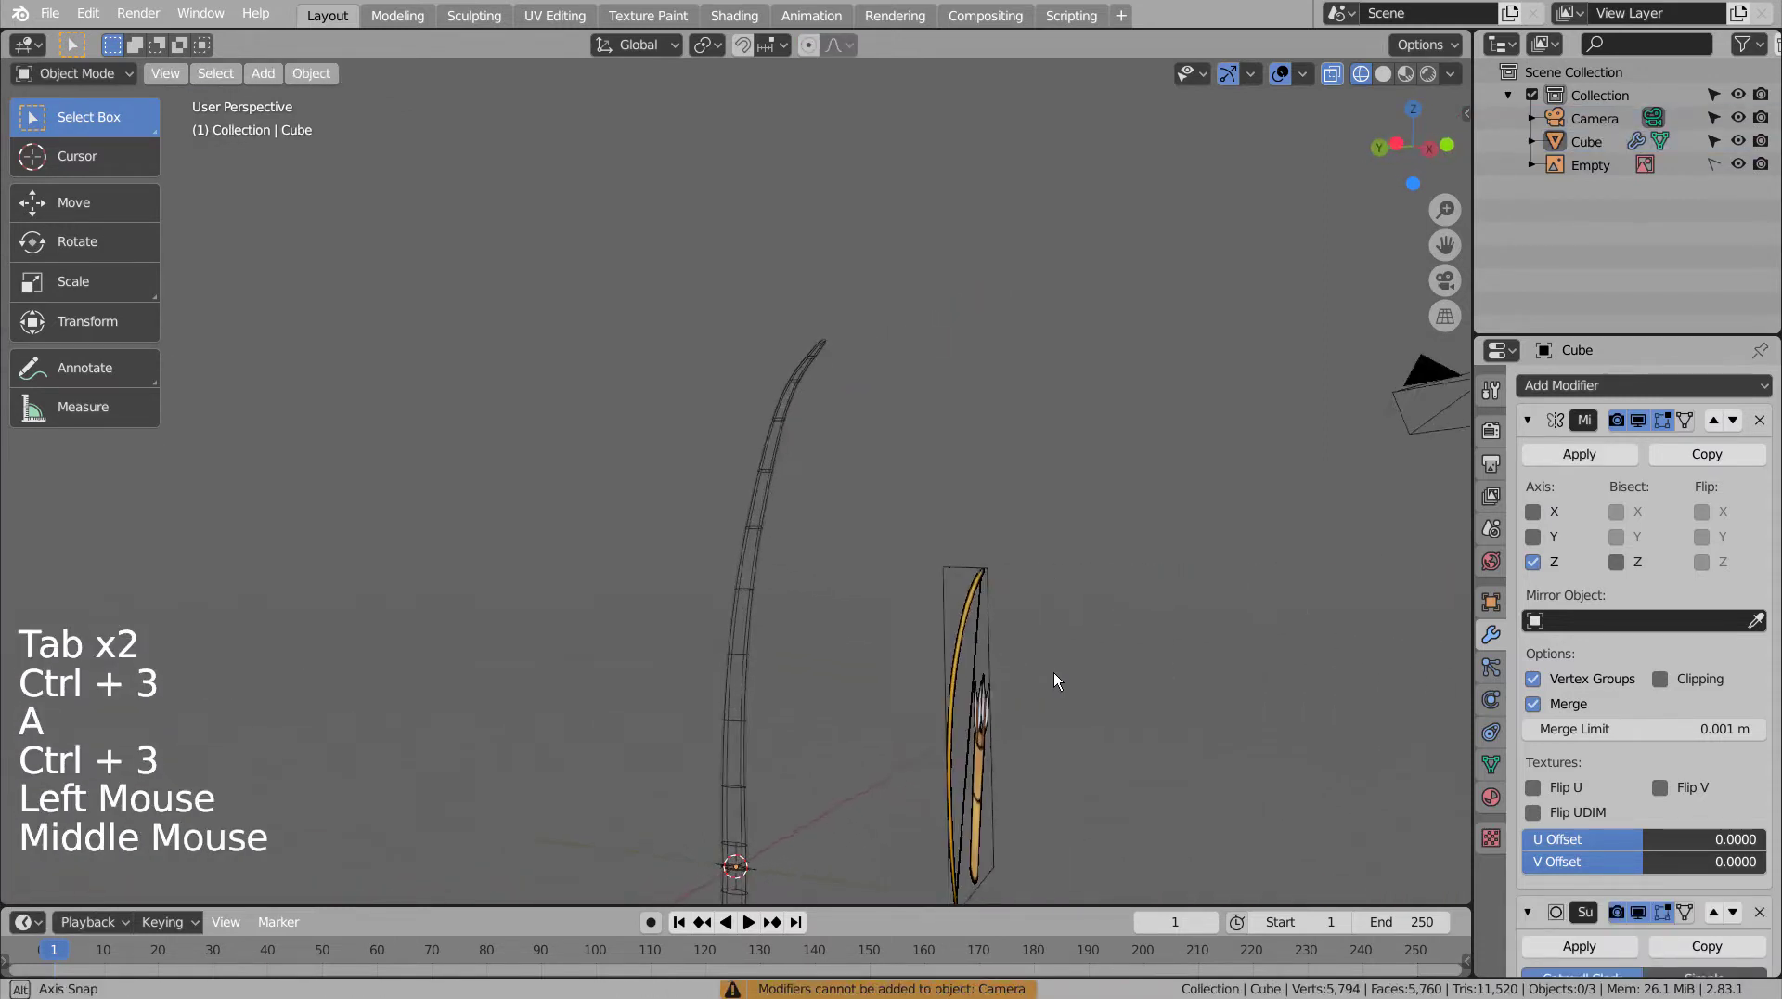
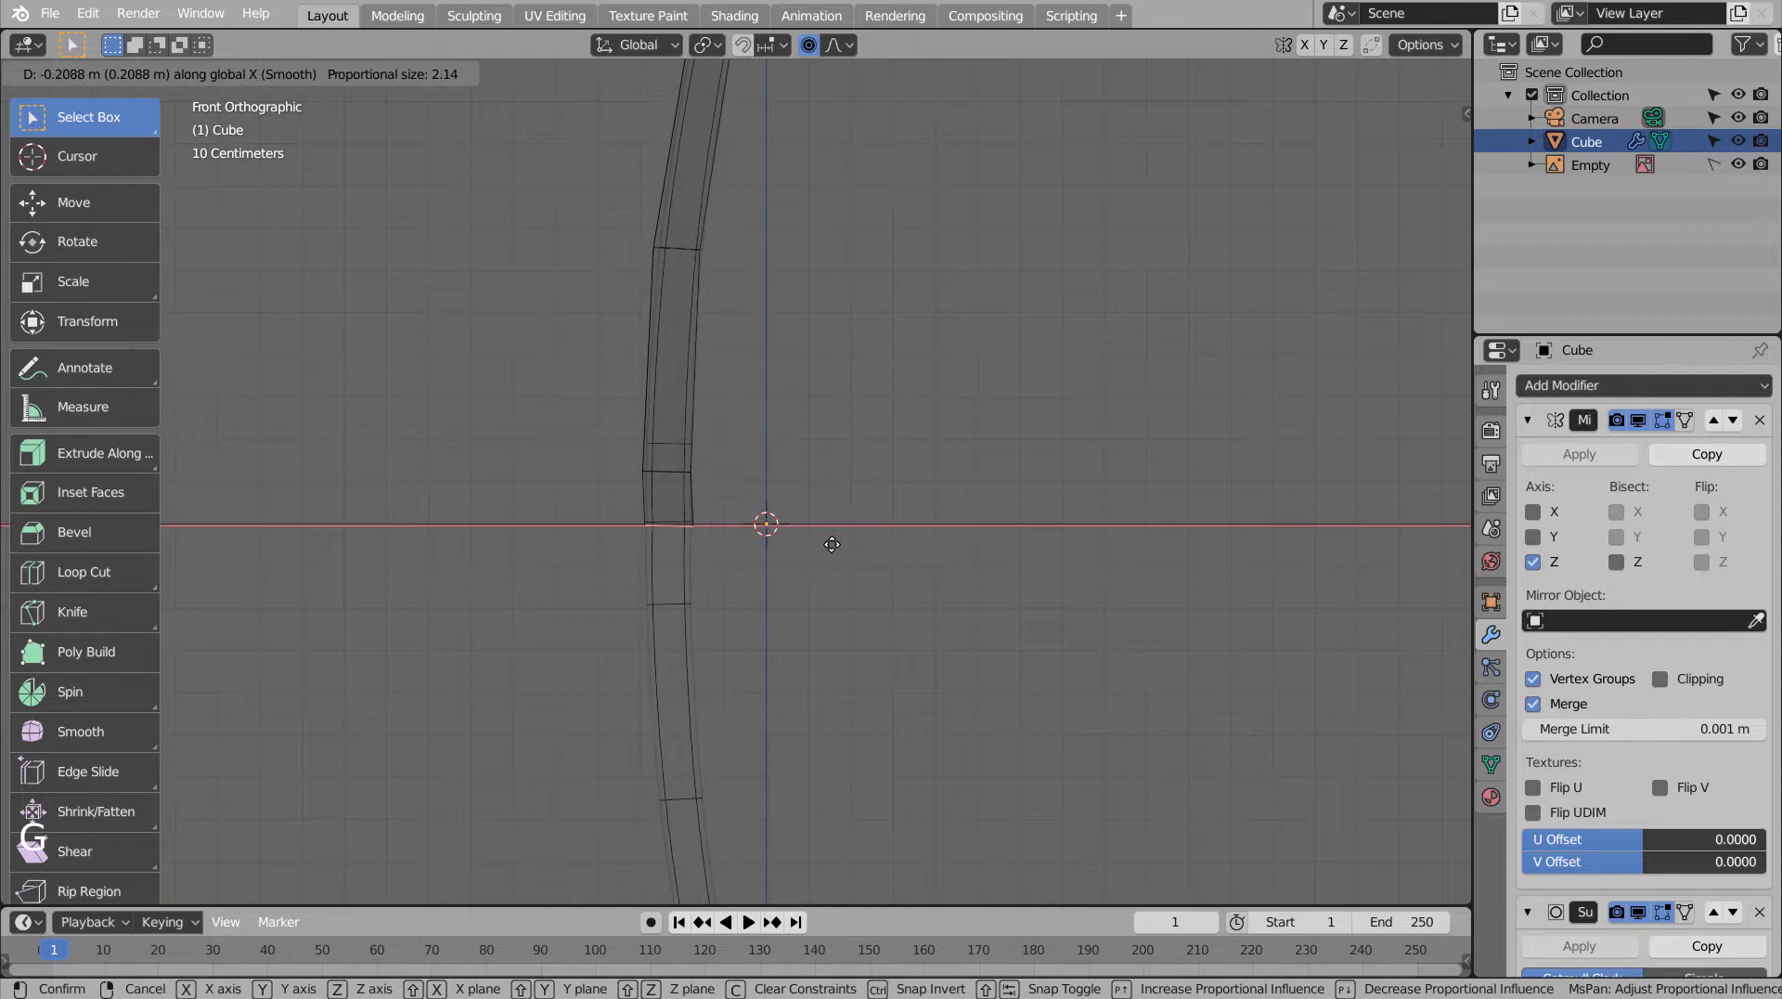
# - Push the middle of the bow sideways with proportional editing for an even arc
pyautogui.press('ctrl+z')
pyautogui.click(804, 47)
pyautogui.press('g')
pyautogui.press('ctrl+z')
pyautogui.scroll(-3)
pyautogui.press('g')
pyautogui.scroll(-3)
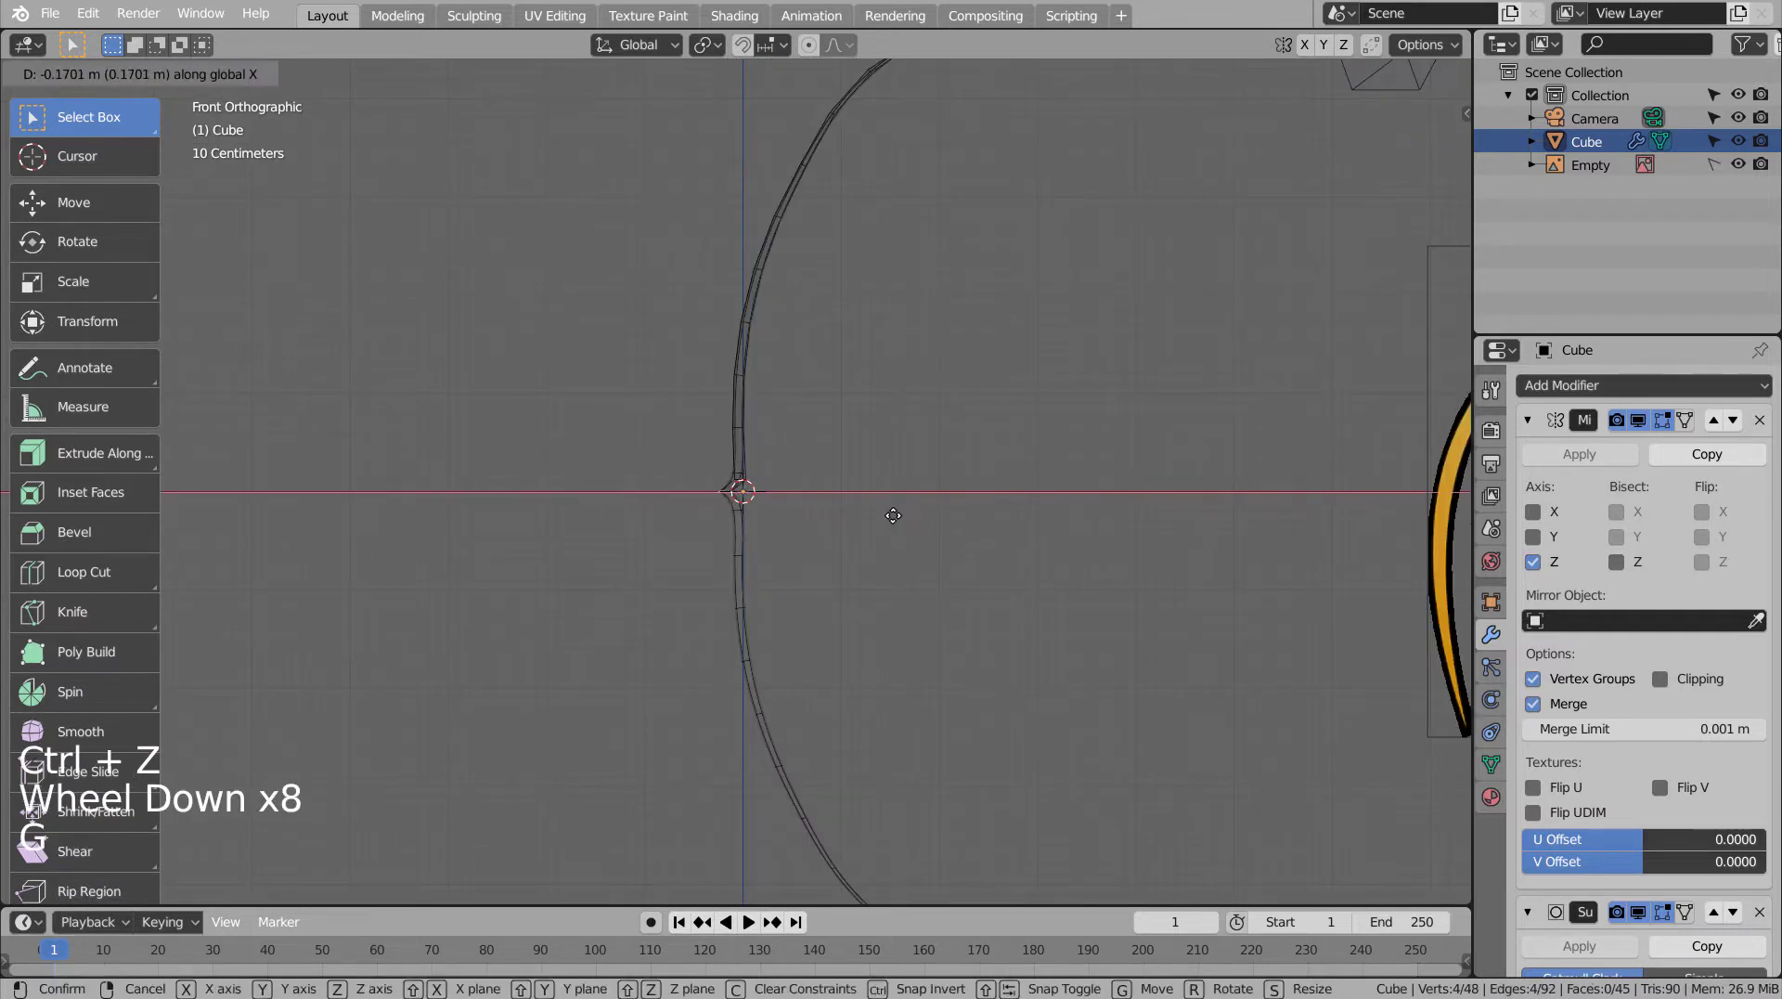
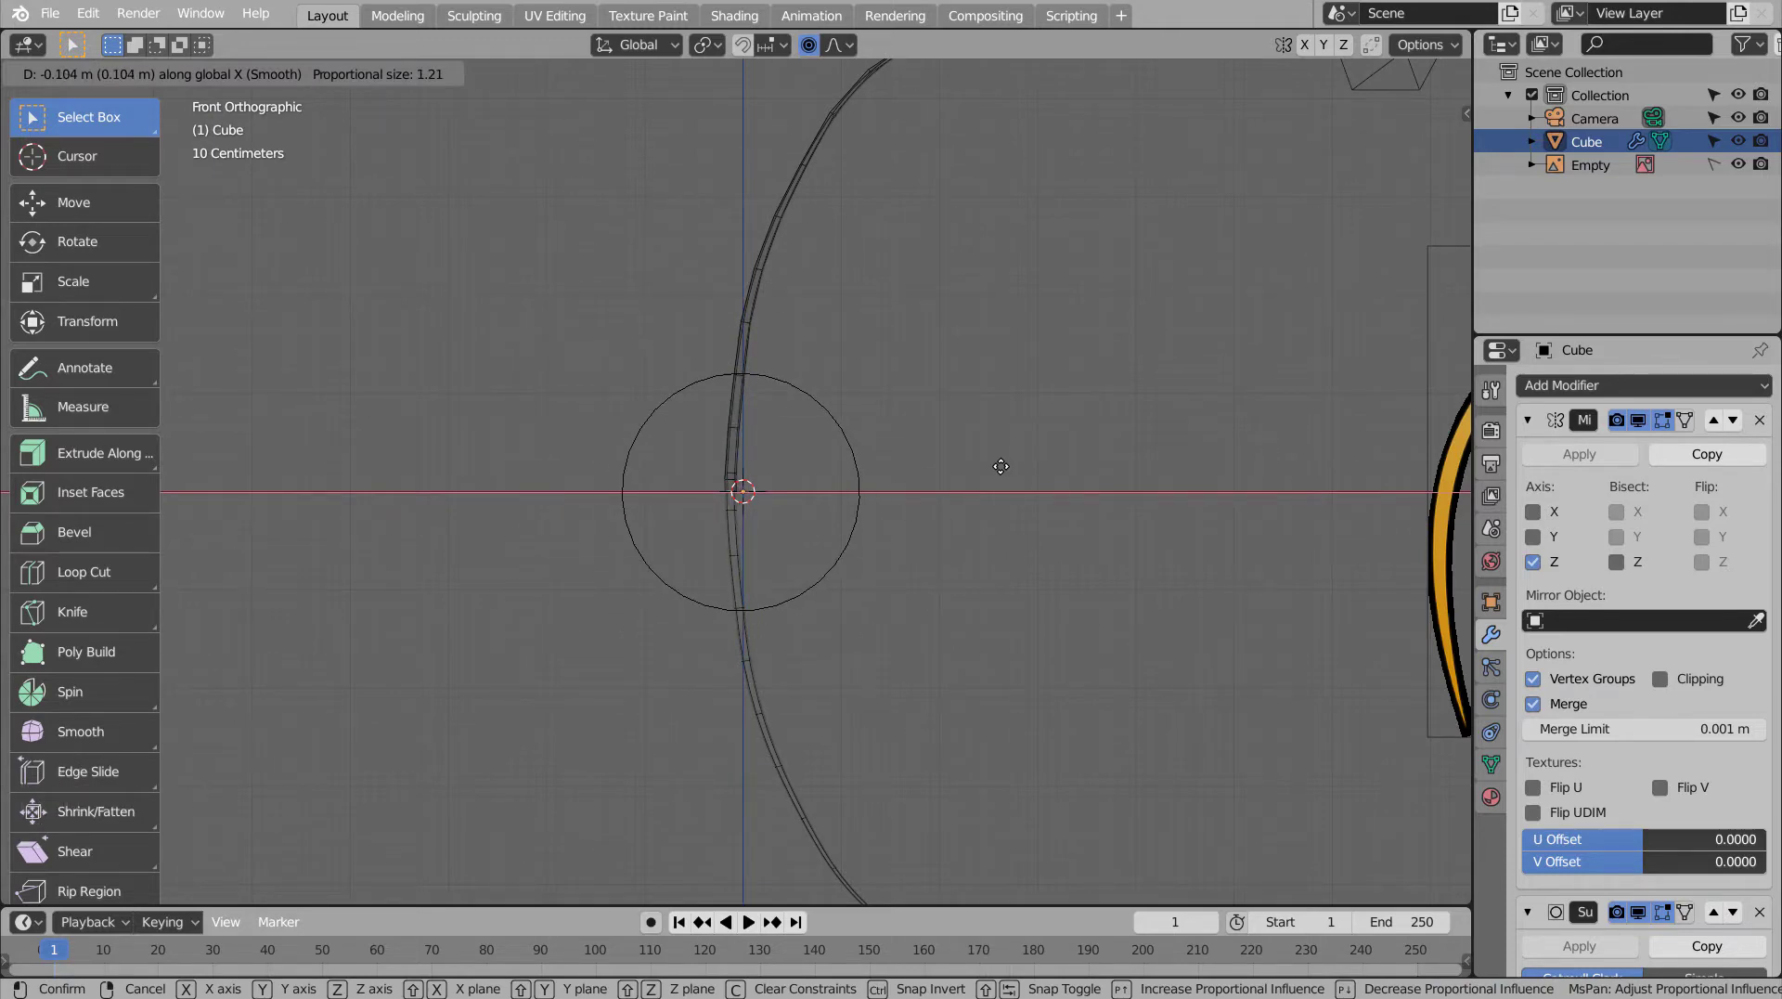
pyautogui.press('Tab')
# - Inspect the finished bow curve in object mode and bring up the mesh shapes list
pyautogui.scroll(-3)
pyautogui.middleClick(947, 538)
pyautogui.scroll(-3)
pyautogui.middleClick(1109, 593)
pyautogui.middleClick(1058, 580)
pyautogui.middleClick(816, 549)
pyautogui.click(853, 556)
pyautogui.middleClick(932, 601)
pyautogui.middleClick(915, 633)
pyautogui.click(928, 571)
# - Add a cylinder in front view, shrink it and stretch it vertically as the bowstring
pyautogui.press('KP_1')
pyautogui.press('shift+a')
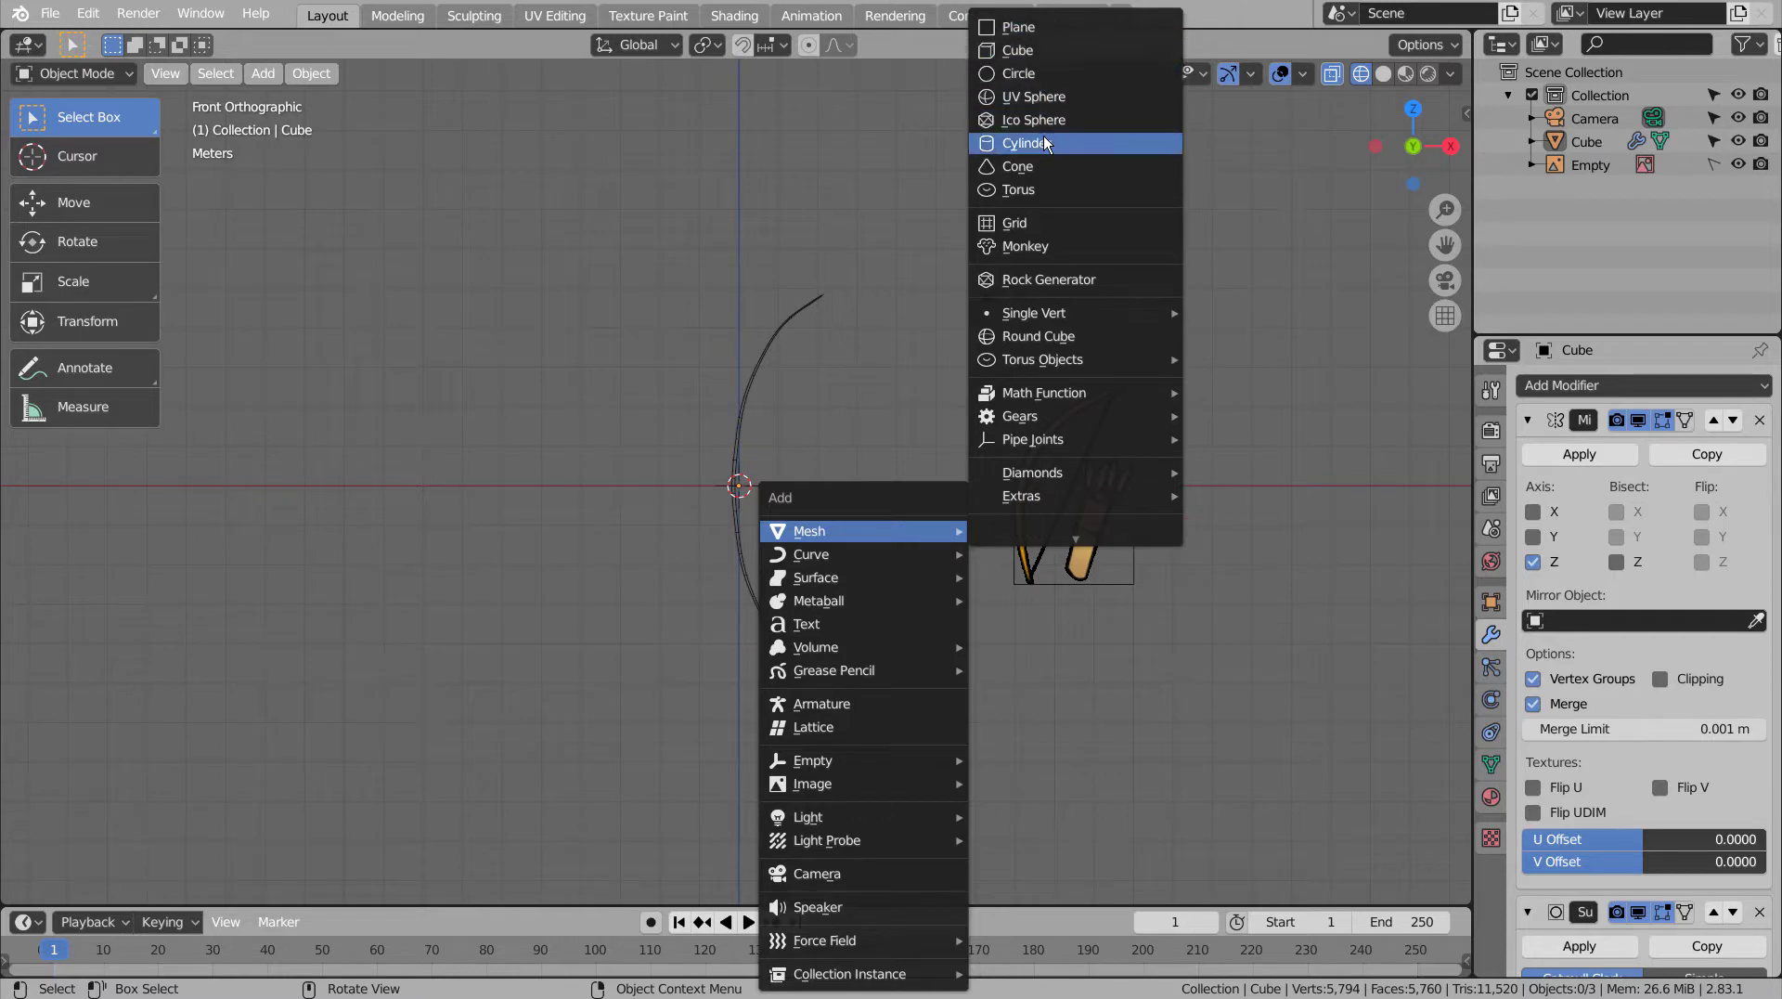
pyautogui.press('s')
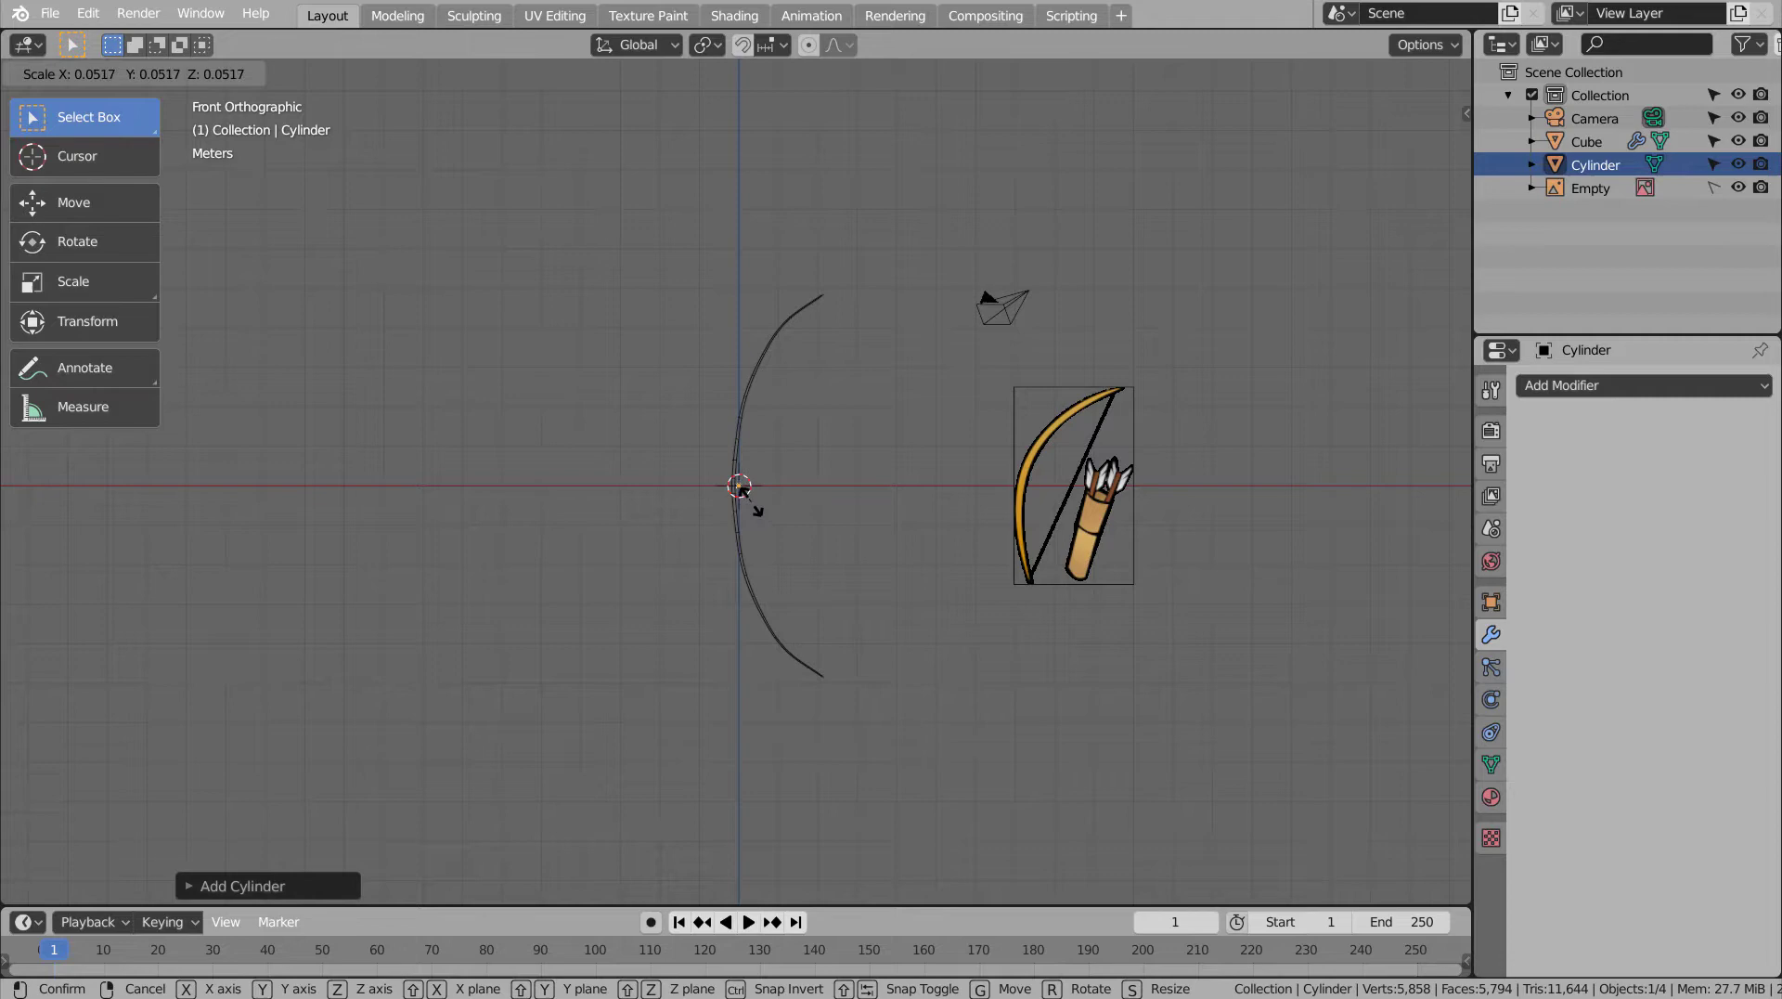
pyautogui.scroll(3)
pyautogui.scroll(3)
pyautogui.press('s')
pyautogui.scroll(-3)
pyautogui.scroll(-3)
pyautogui.press('s')
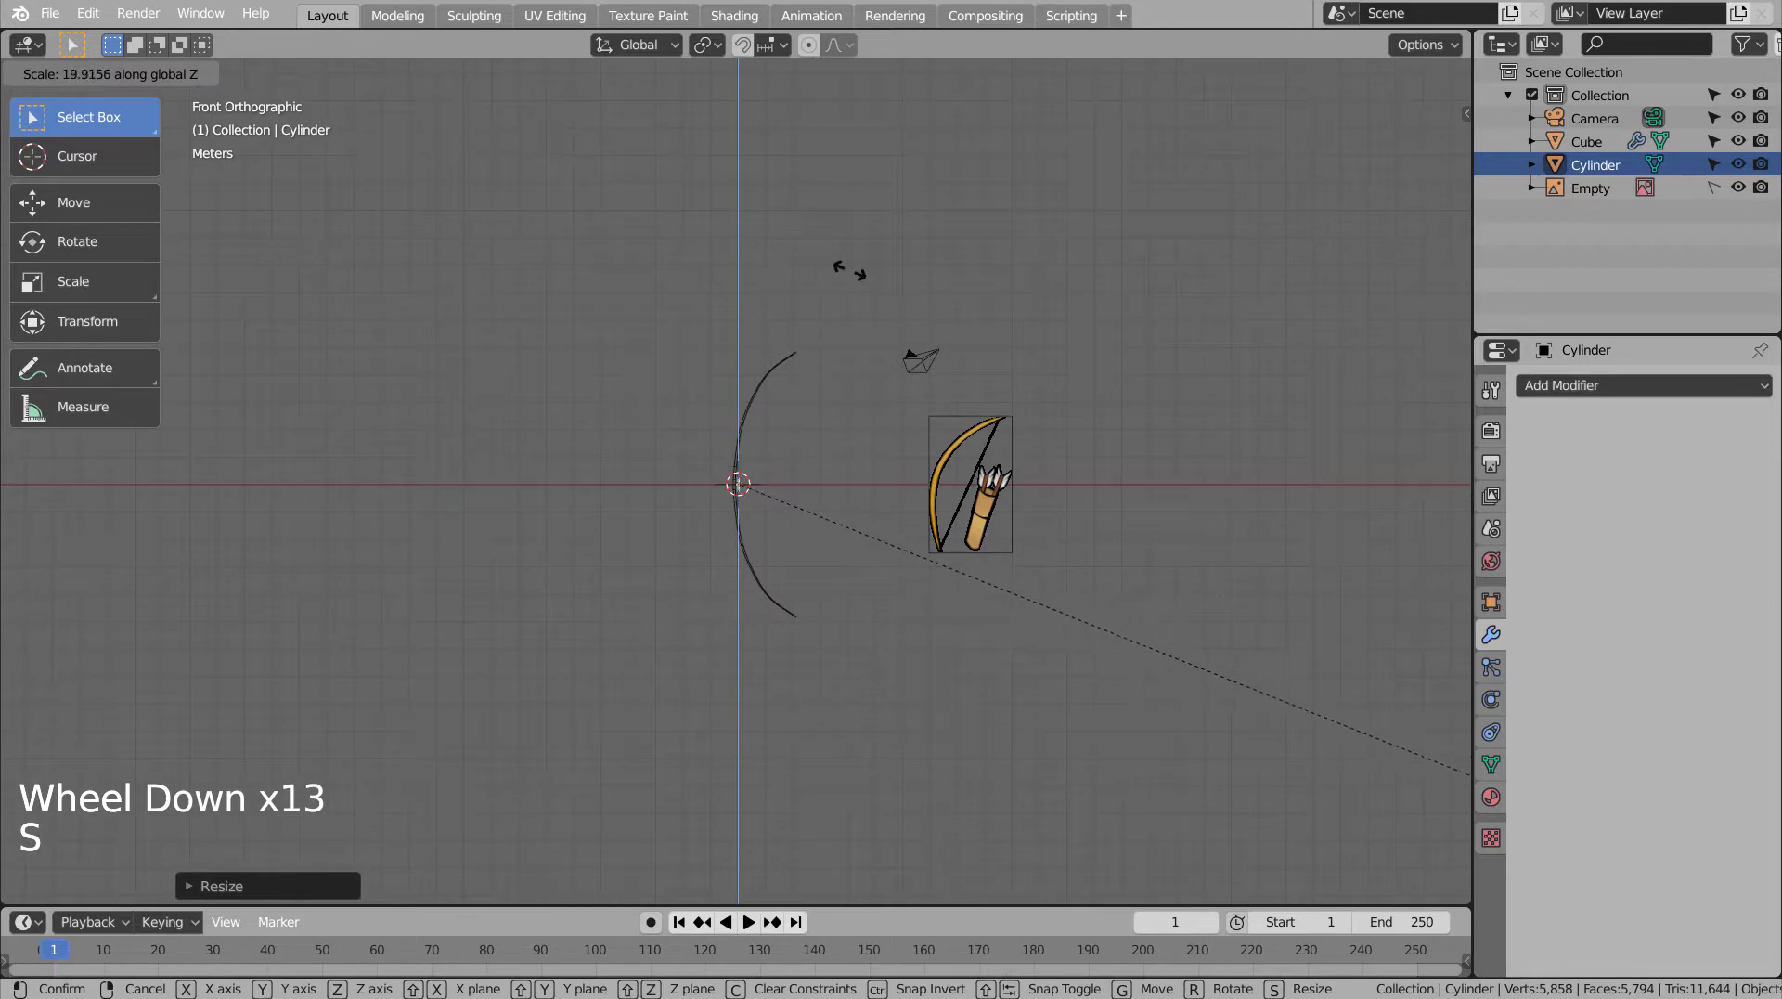
pyautogui.press('s')
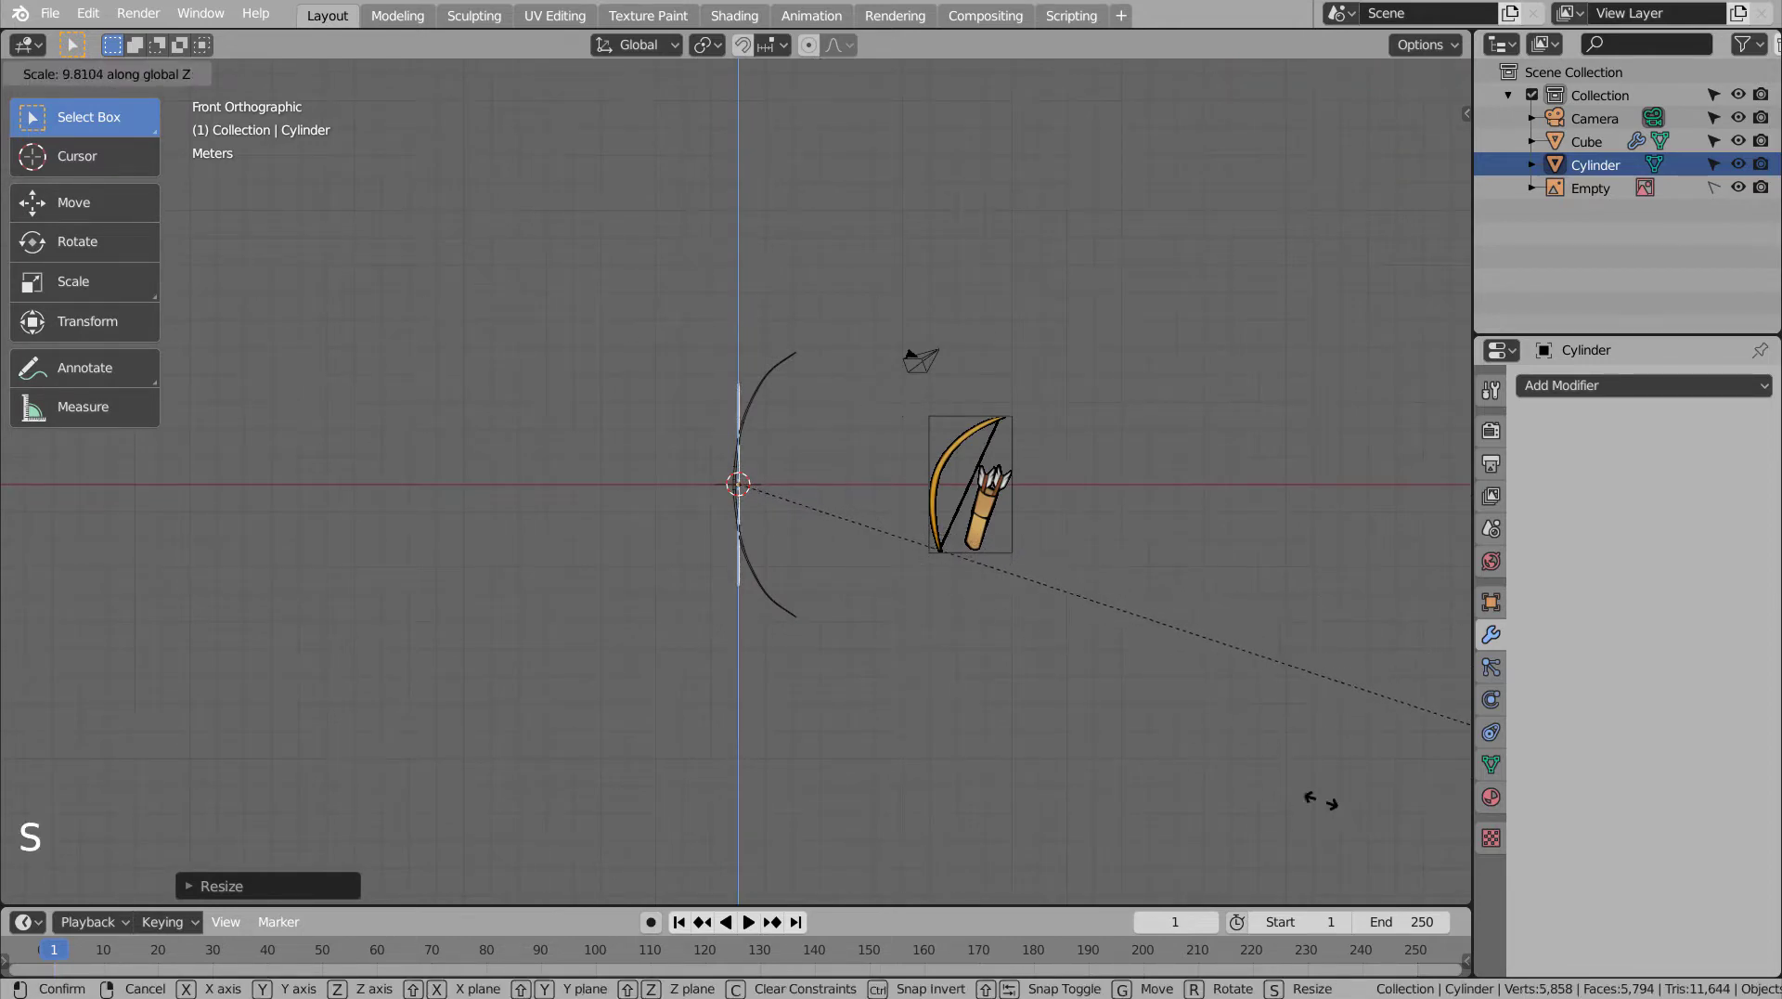
pyautogui.press('s')
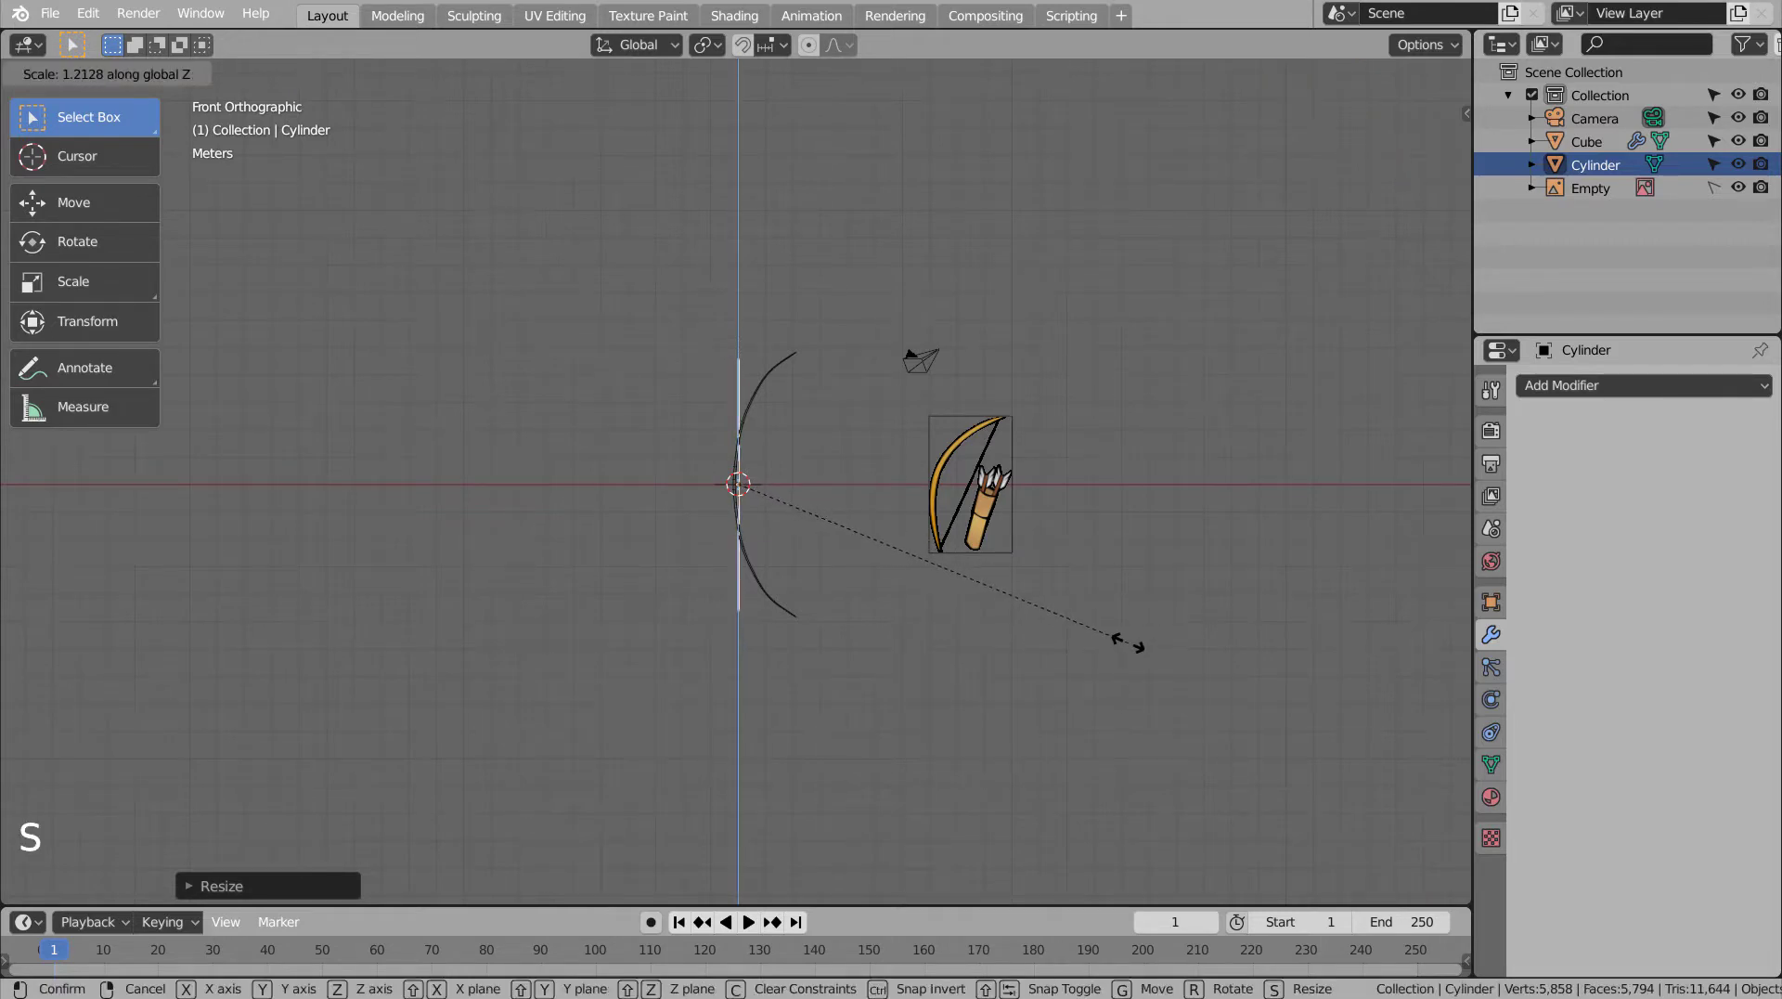
pyautogui.press('g')
# - Thin the bowstring evenly and stretch it up to reach the bow's tip
pyautogui.scroll(3)
pyautogui.middleClick(1009, 310)
pyautogui.scroll(3)
pyautogui.middleClick(982, 344)
pyautogui.scroll(3)
pyautogui.press('s')
pyautogui.scroll(3)
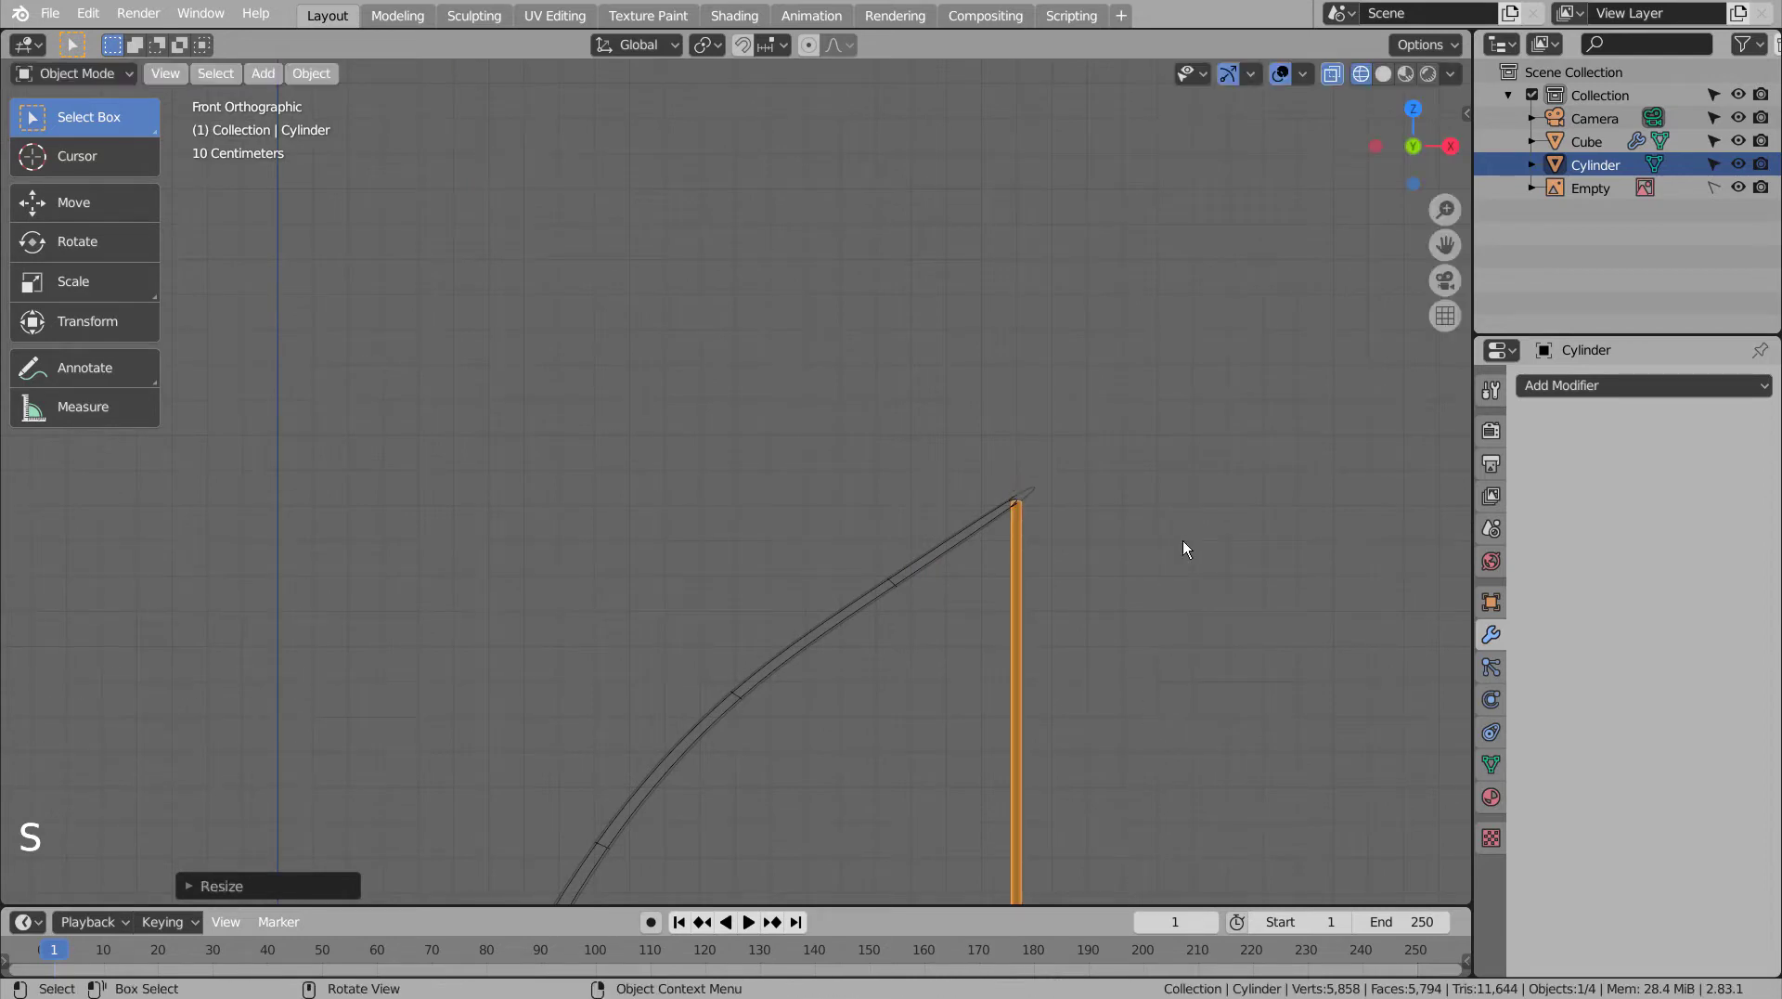
pyautogui.scroll(-3)
pyautogui.press('s')
pyautogui.scroll(-3)
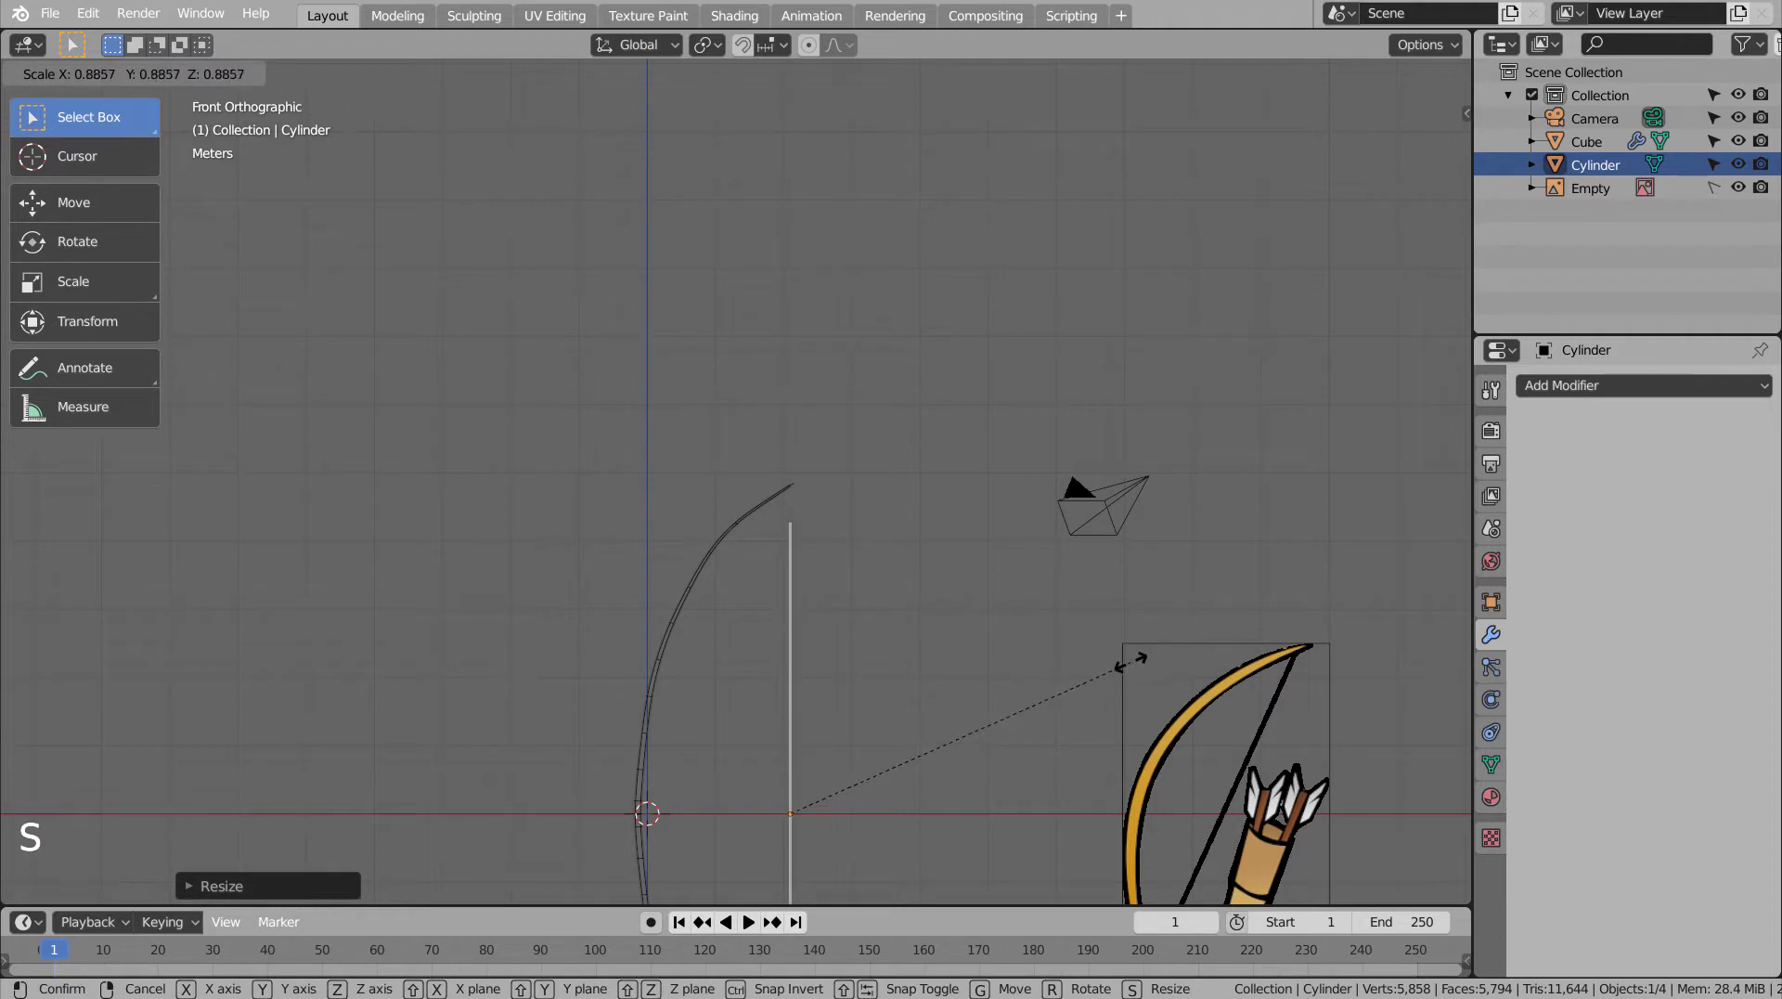
pyautogui.scroll(3)
pyautogui.press('s')
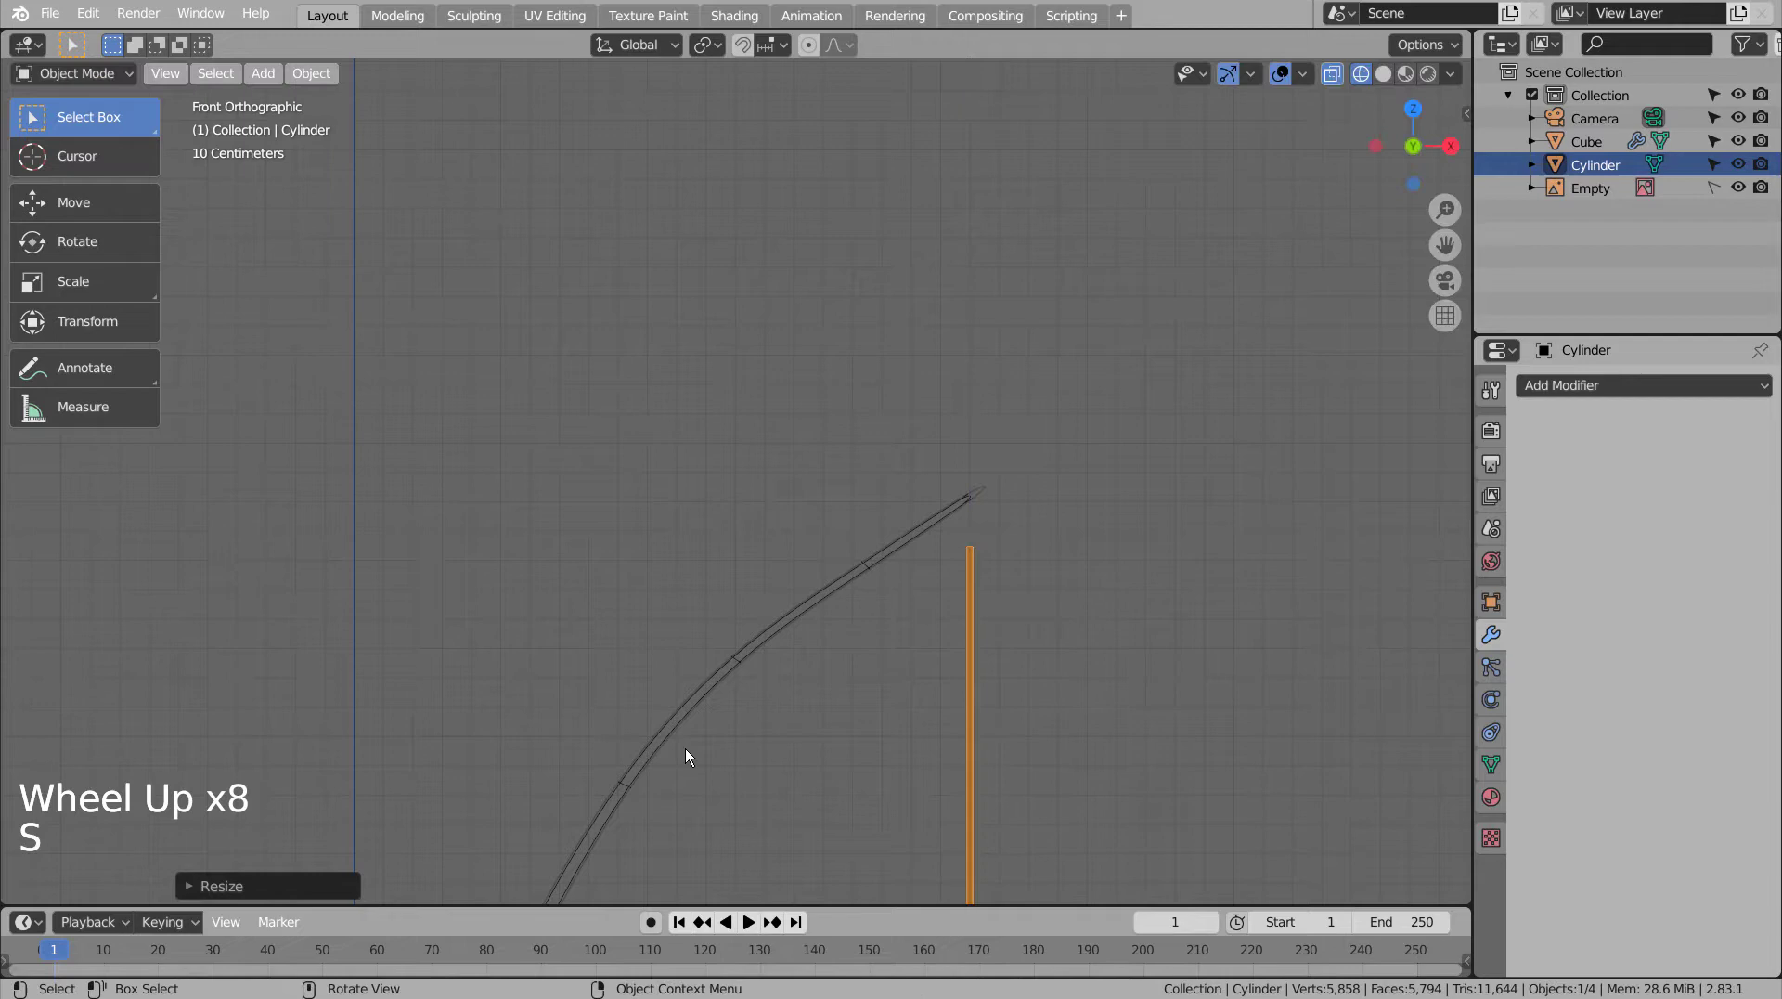
pyautogui.press('s')
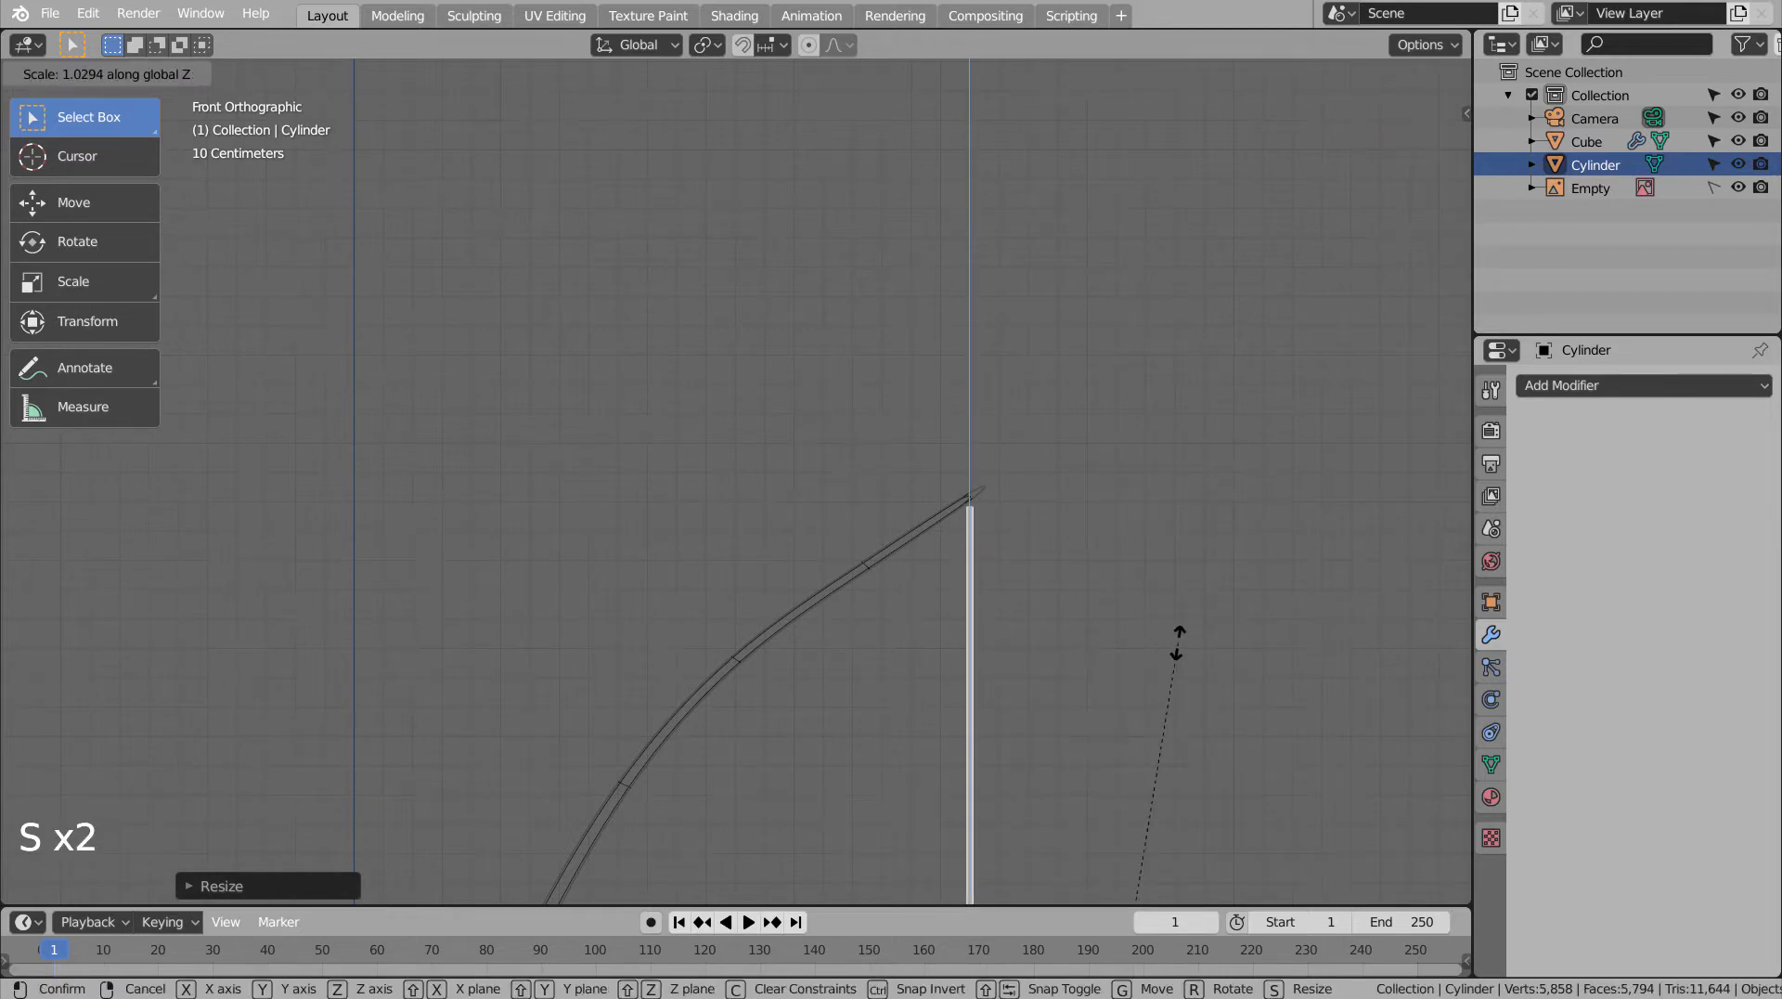
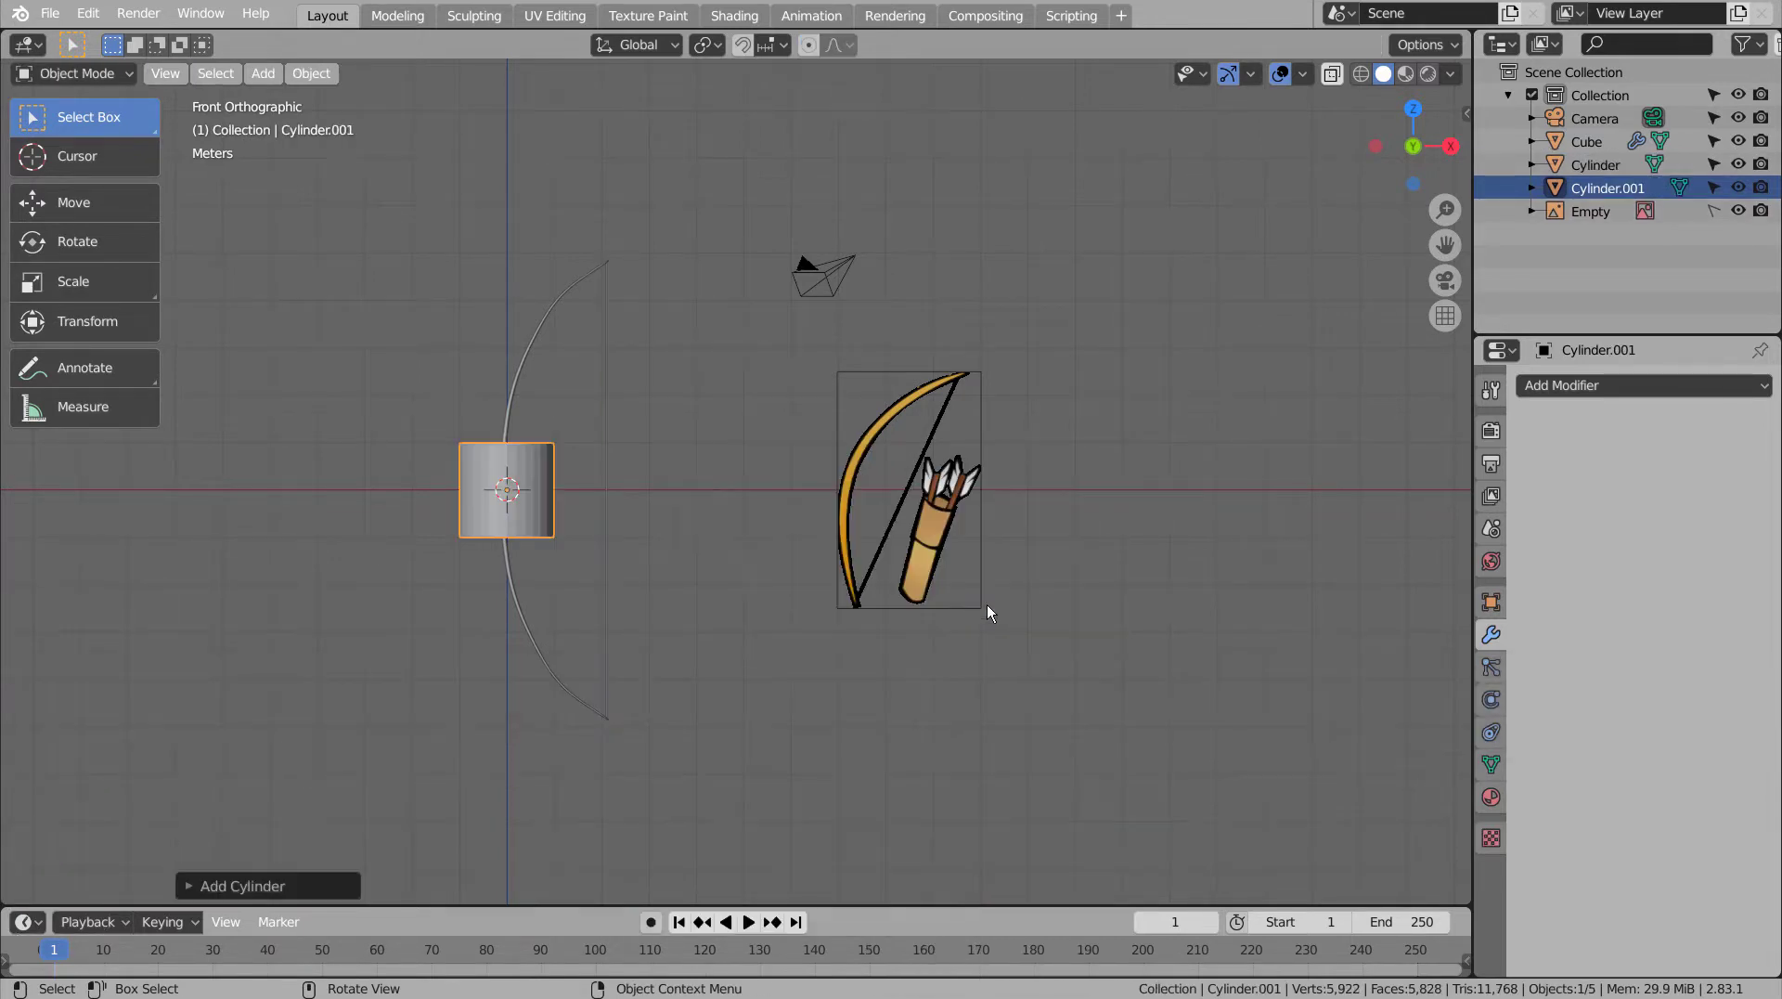
# - Scale the second cylinder taller along its height for the quiver body
pyautogui.press('s')
pyautogui.press('g')
pyautogui.scroll(3)
pyautogui.scroll(-3)
pyautogui.middleClick(1064, 555)
pyautogui.scroll(3)
pyautogui.scroll(-3)
pyautogui.middleClick(844, 697)
pyautogui.middleClick(911, 676)
pyautogui.press('s')
pyautogui.press('s')
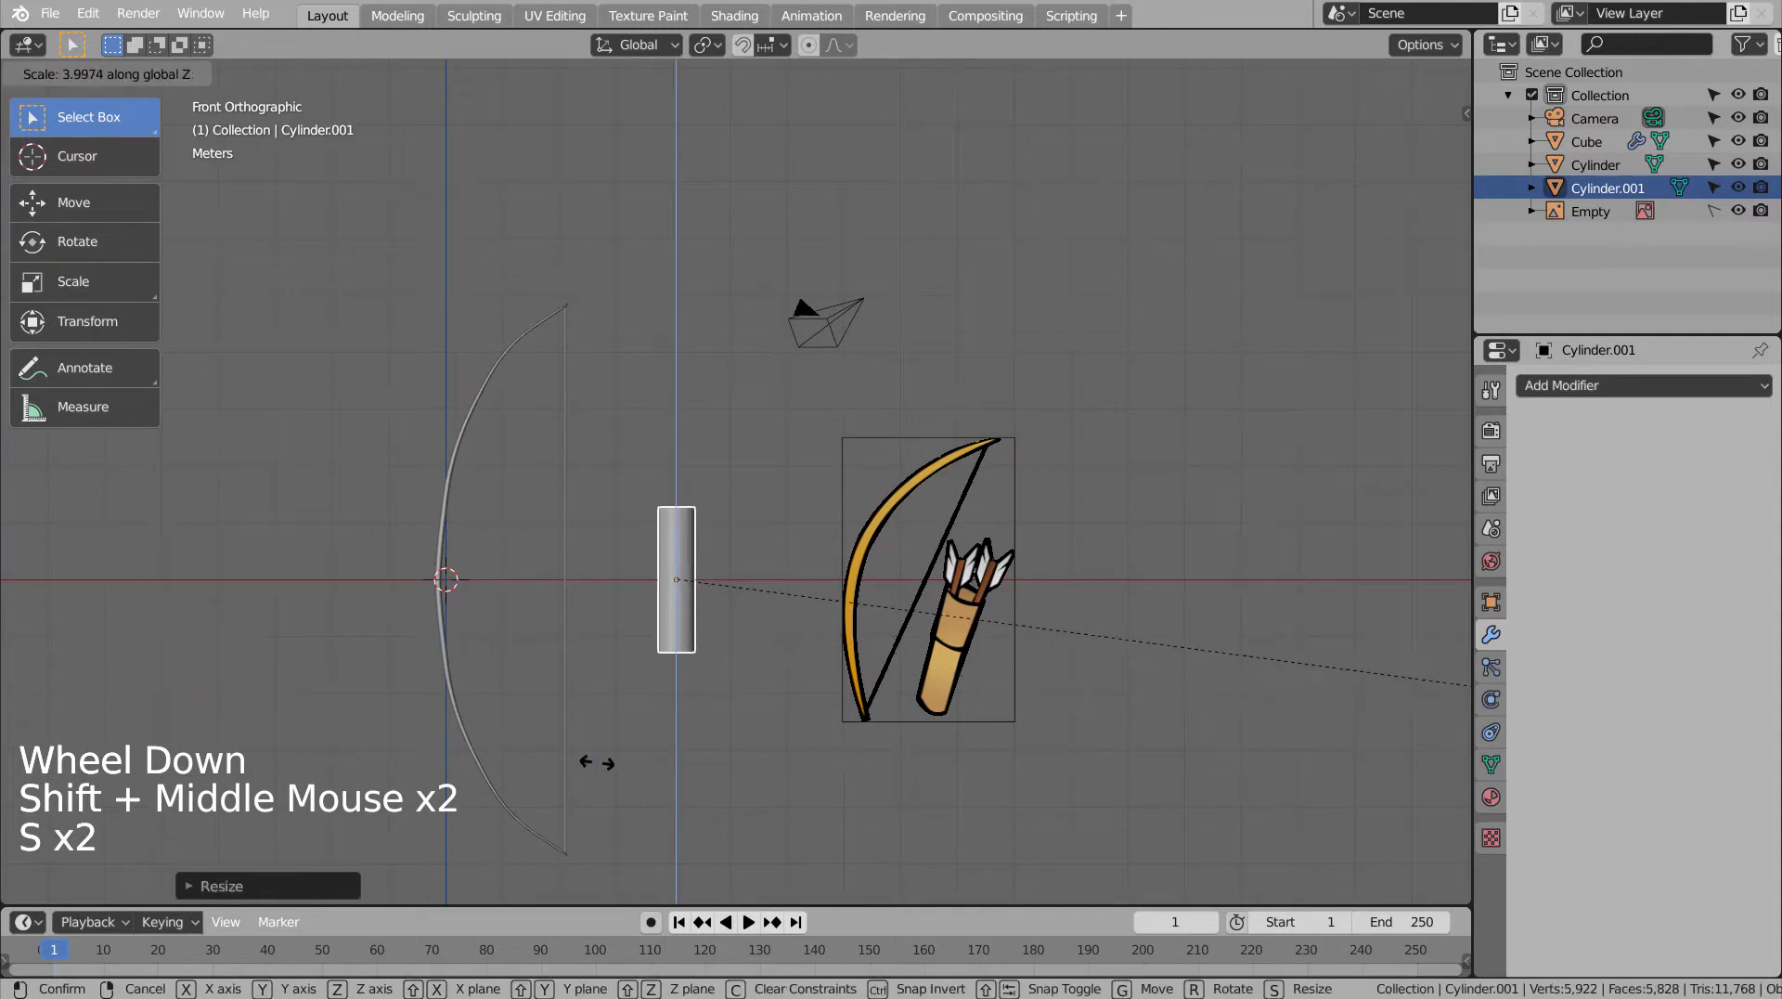
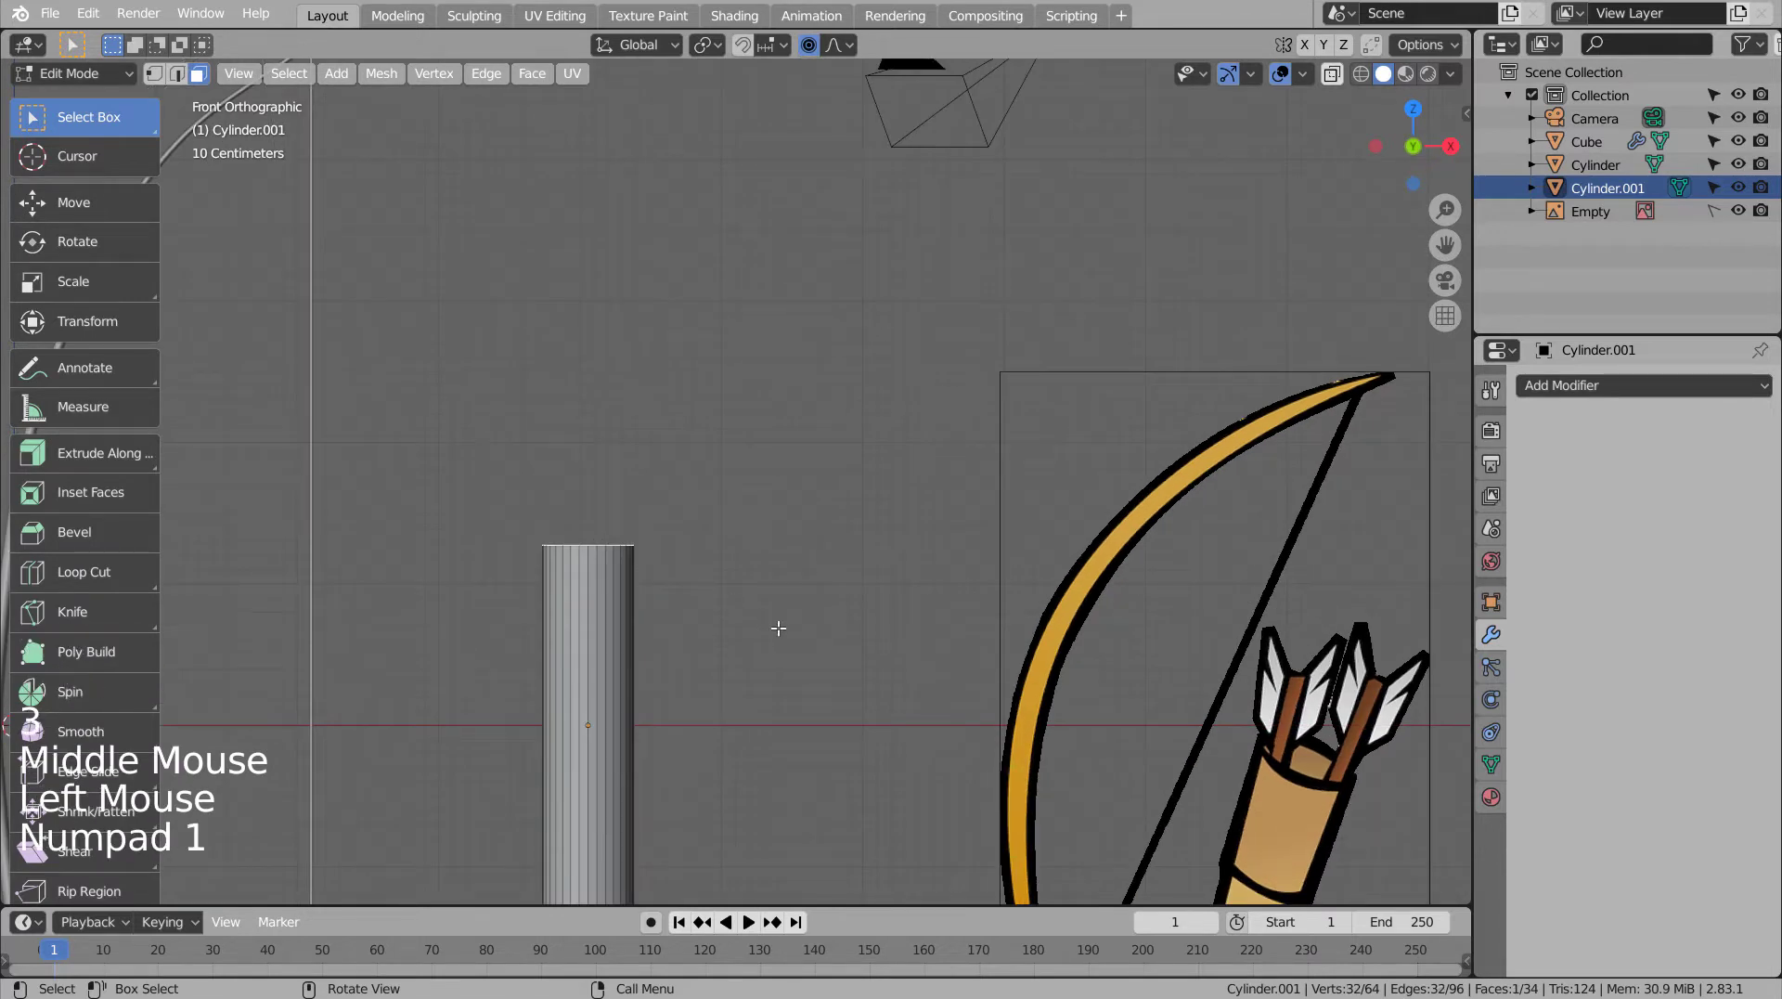
# - Scale and extrude the top faces into a wider upper tube over the narrower lower part
pyautogui.press('e')
pyautogui.press('s')
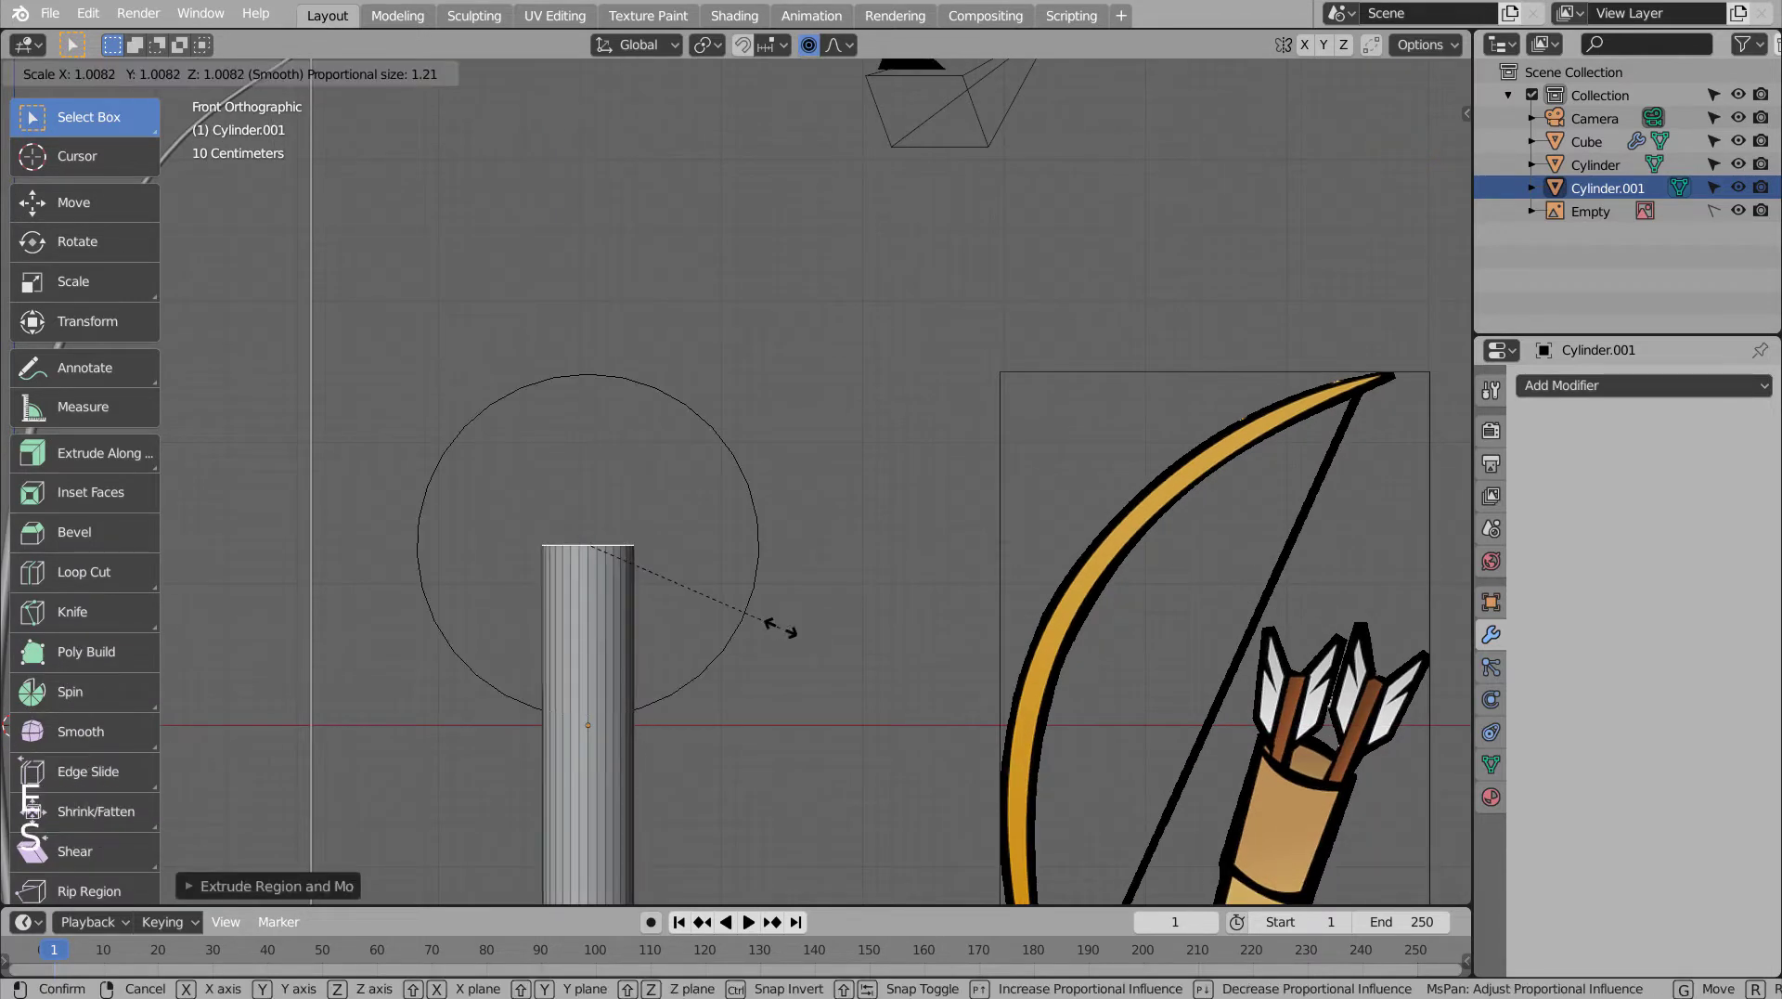
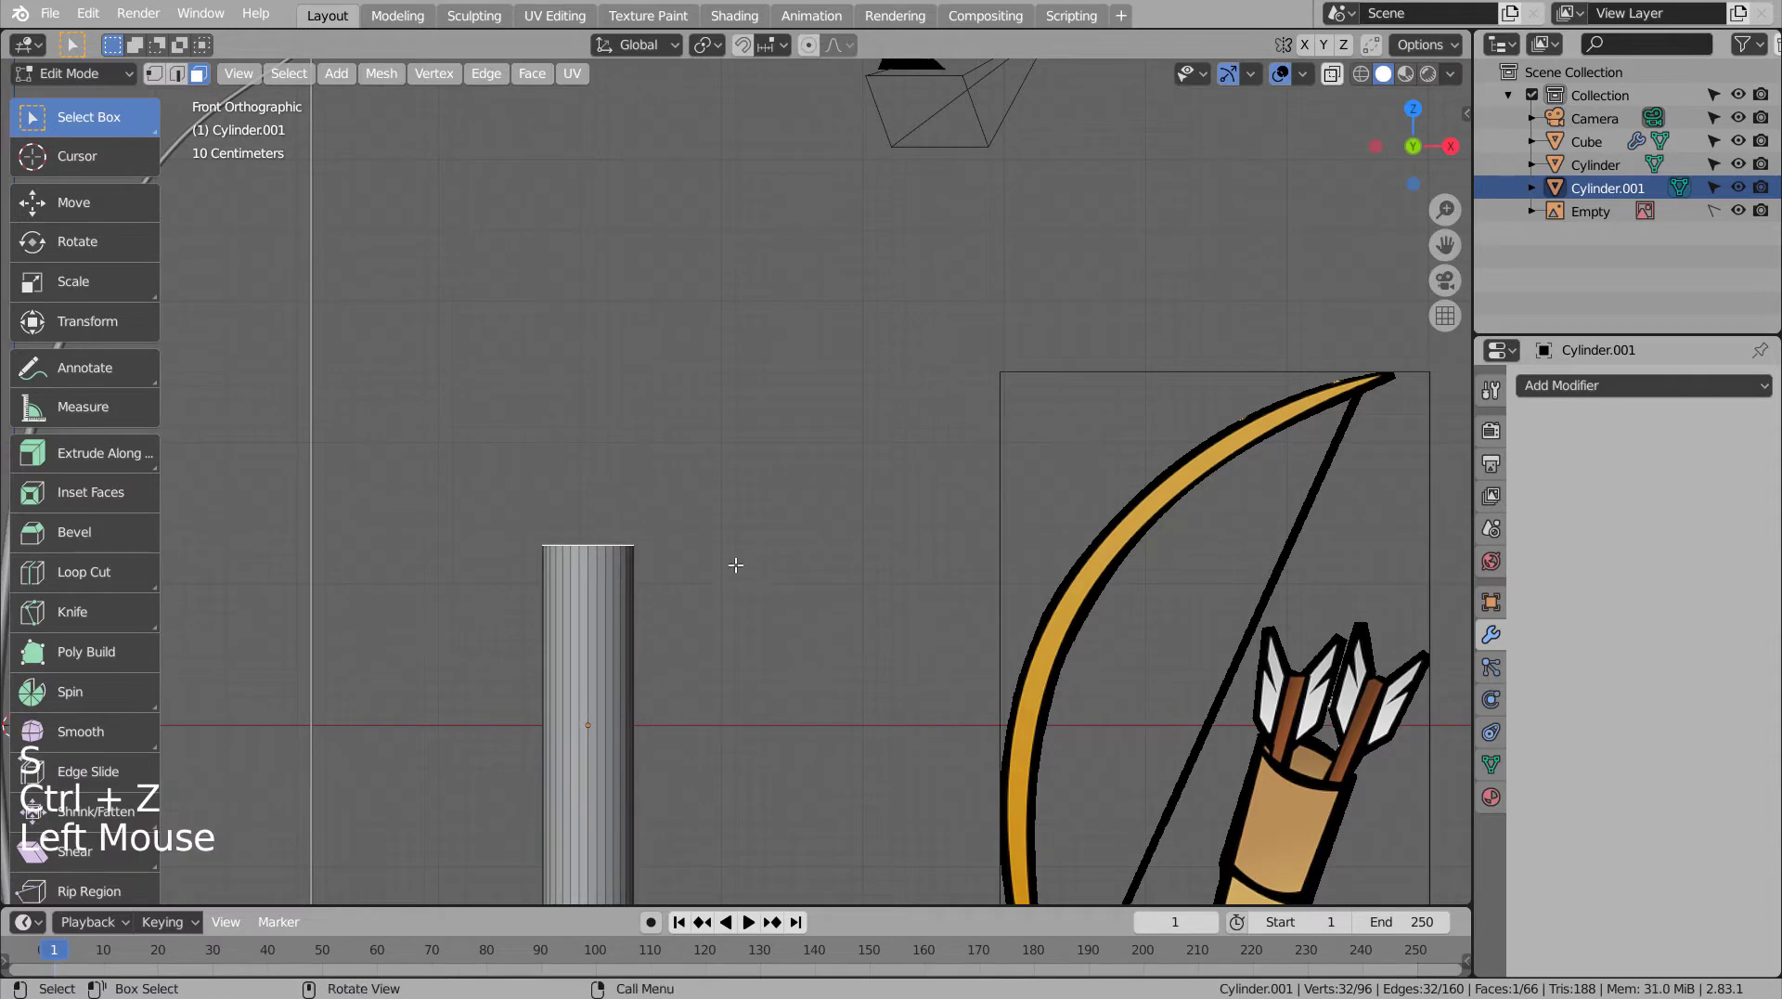
pyautogui.press('s')
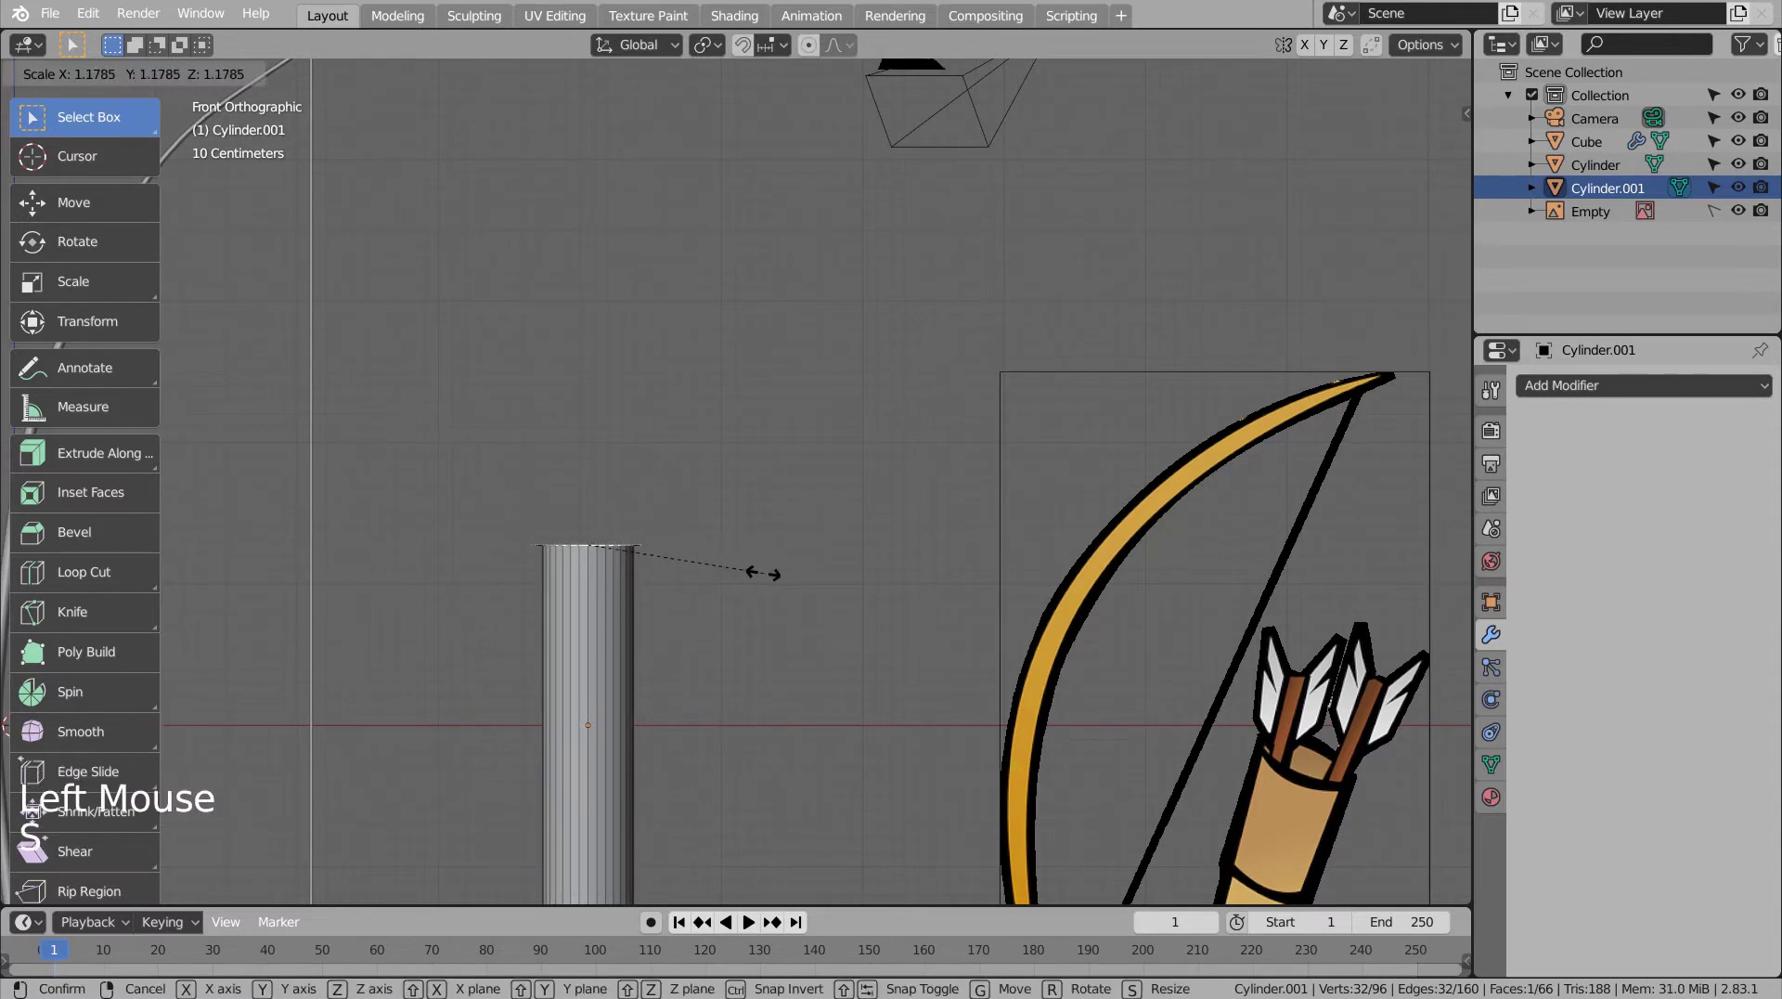
pyautogui.press('e')
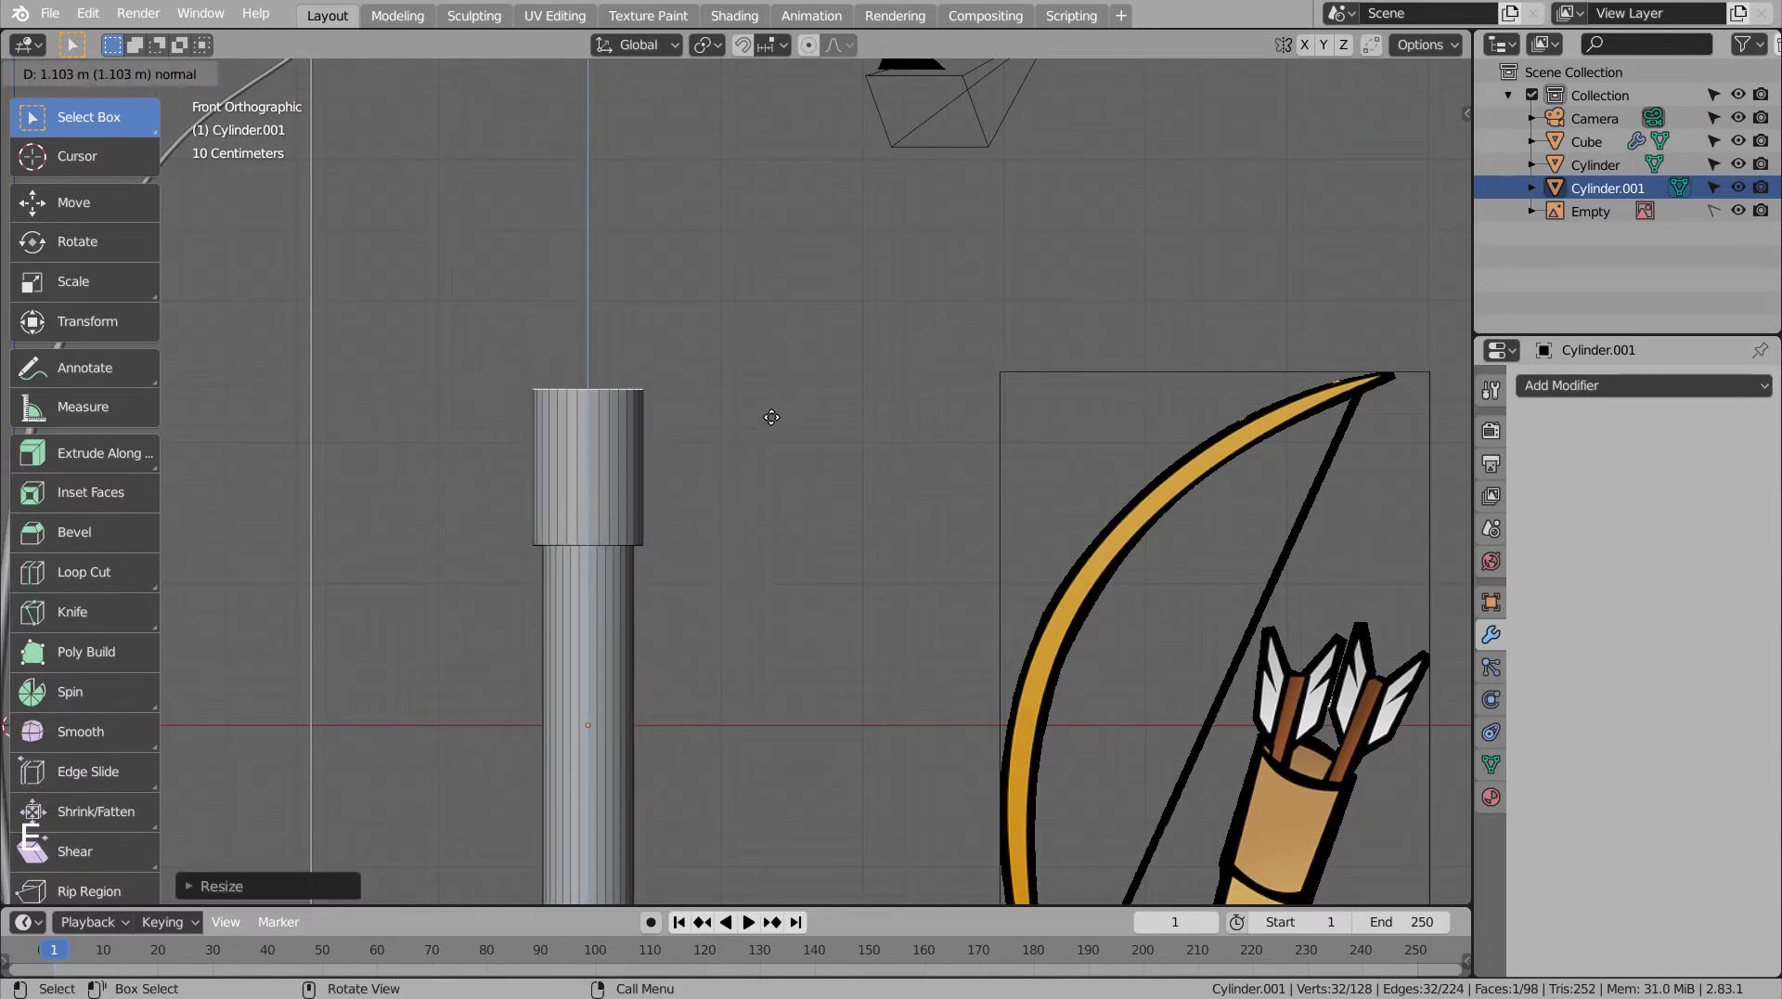
pyautogui.scroll(-3)
pyautogui.scroll(3)
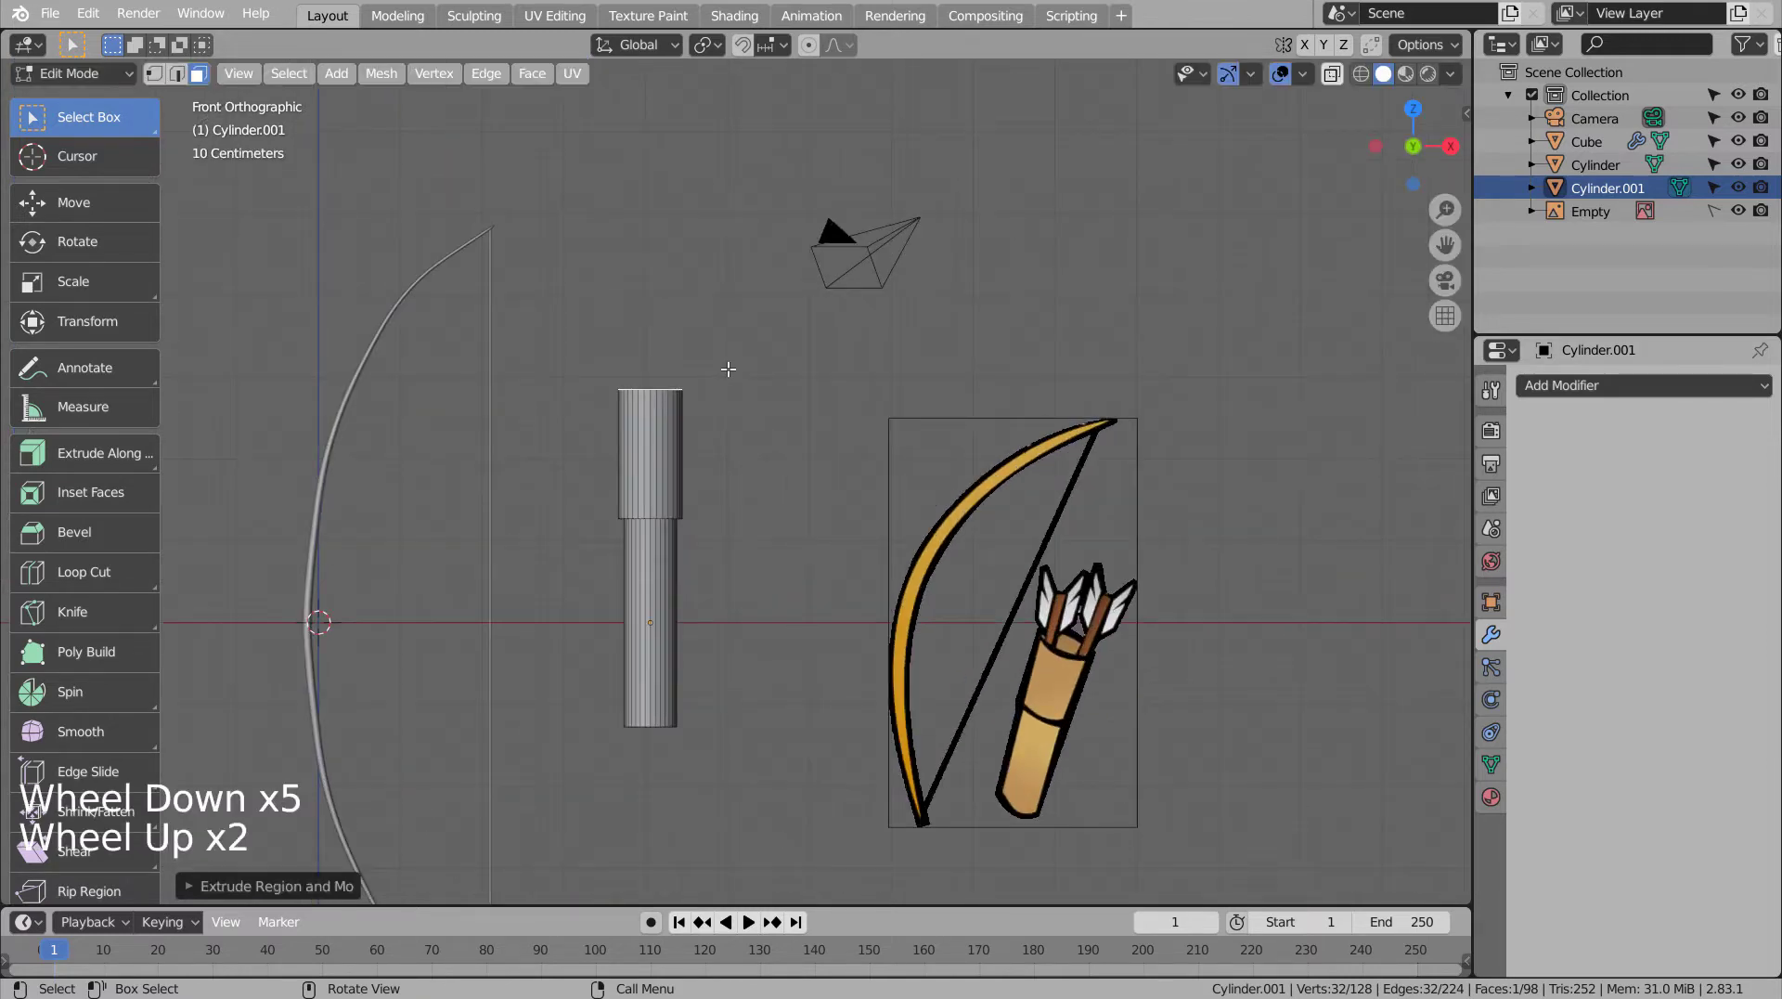
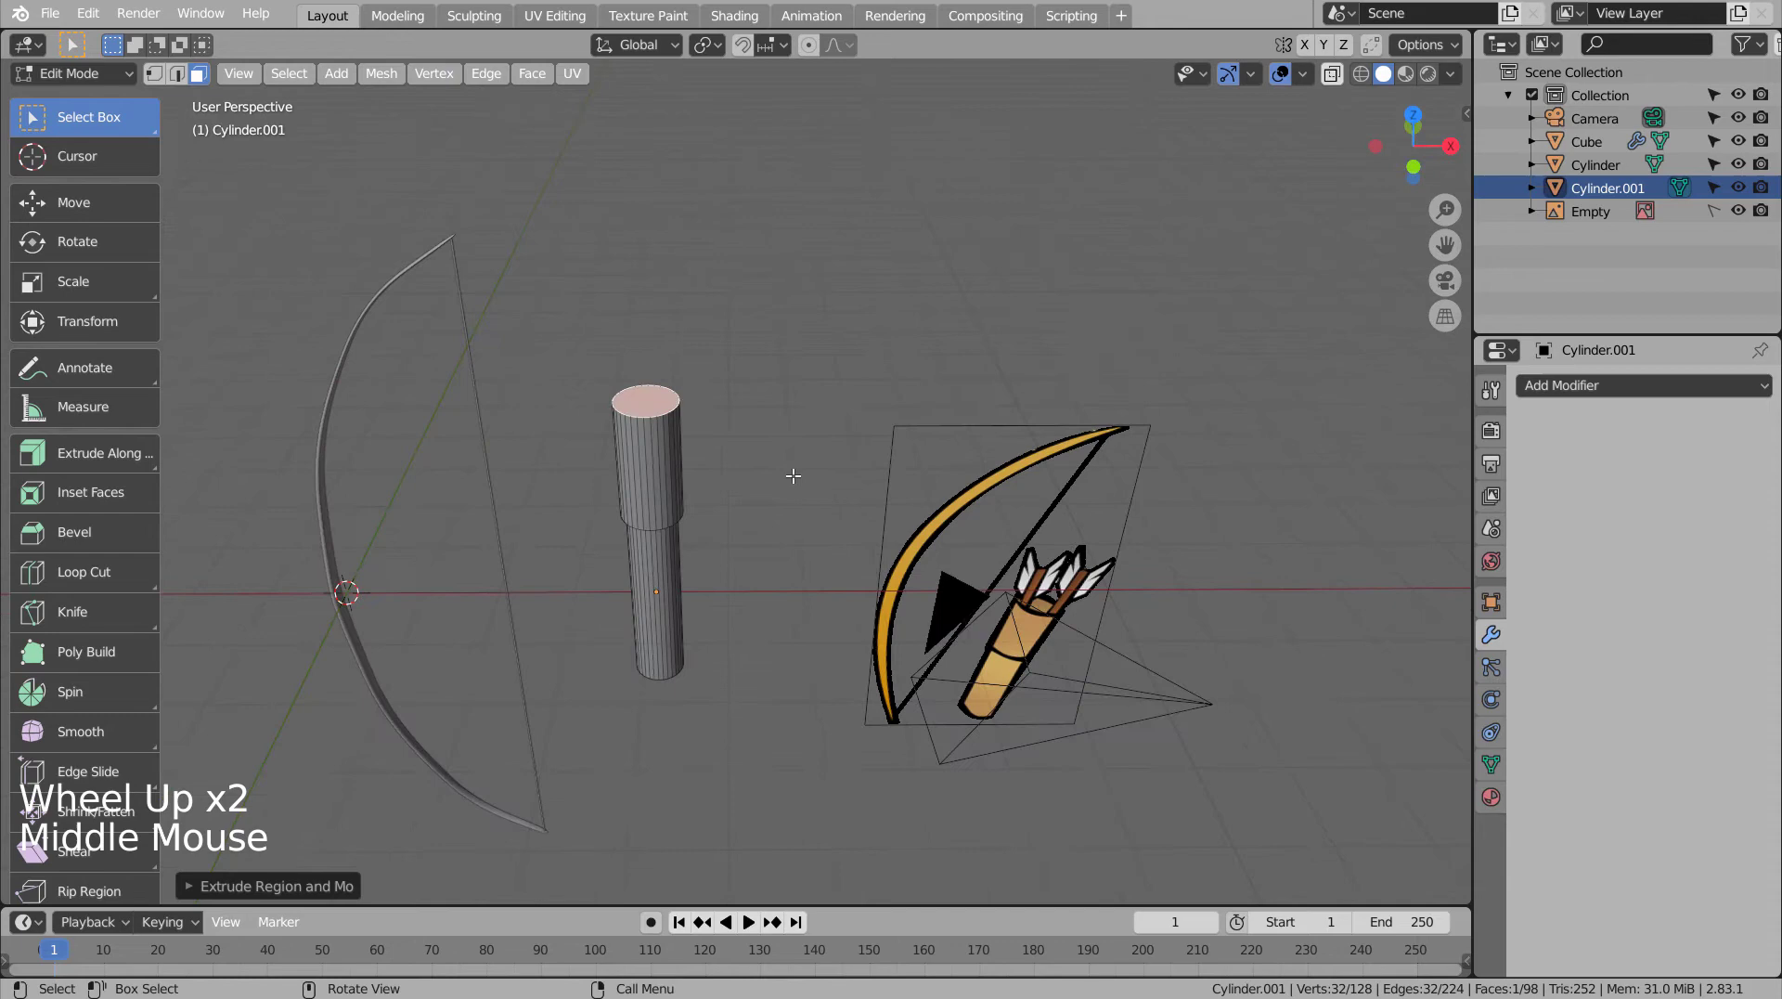
pyautogui.press('KP_1')
pyautogui.press('shift+z')
pyautogui.press('e')
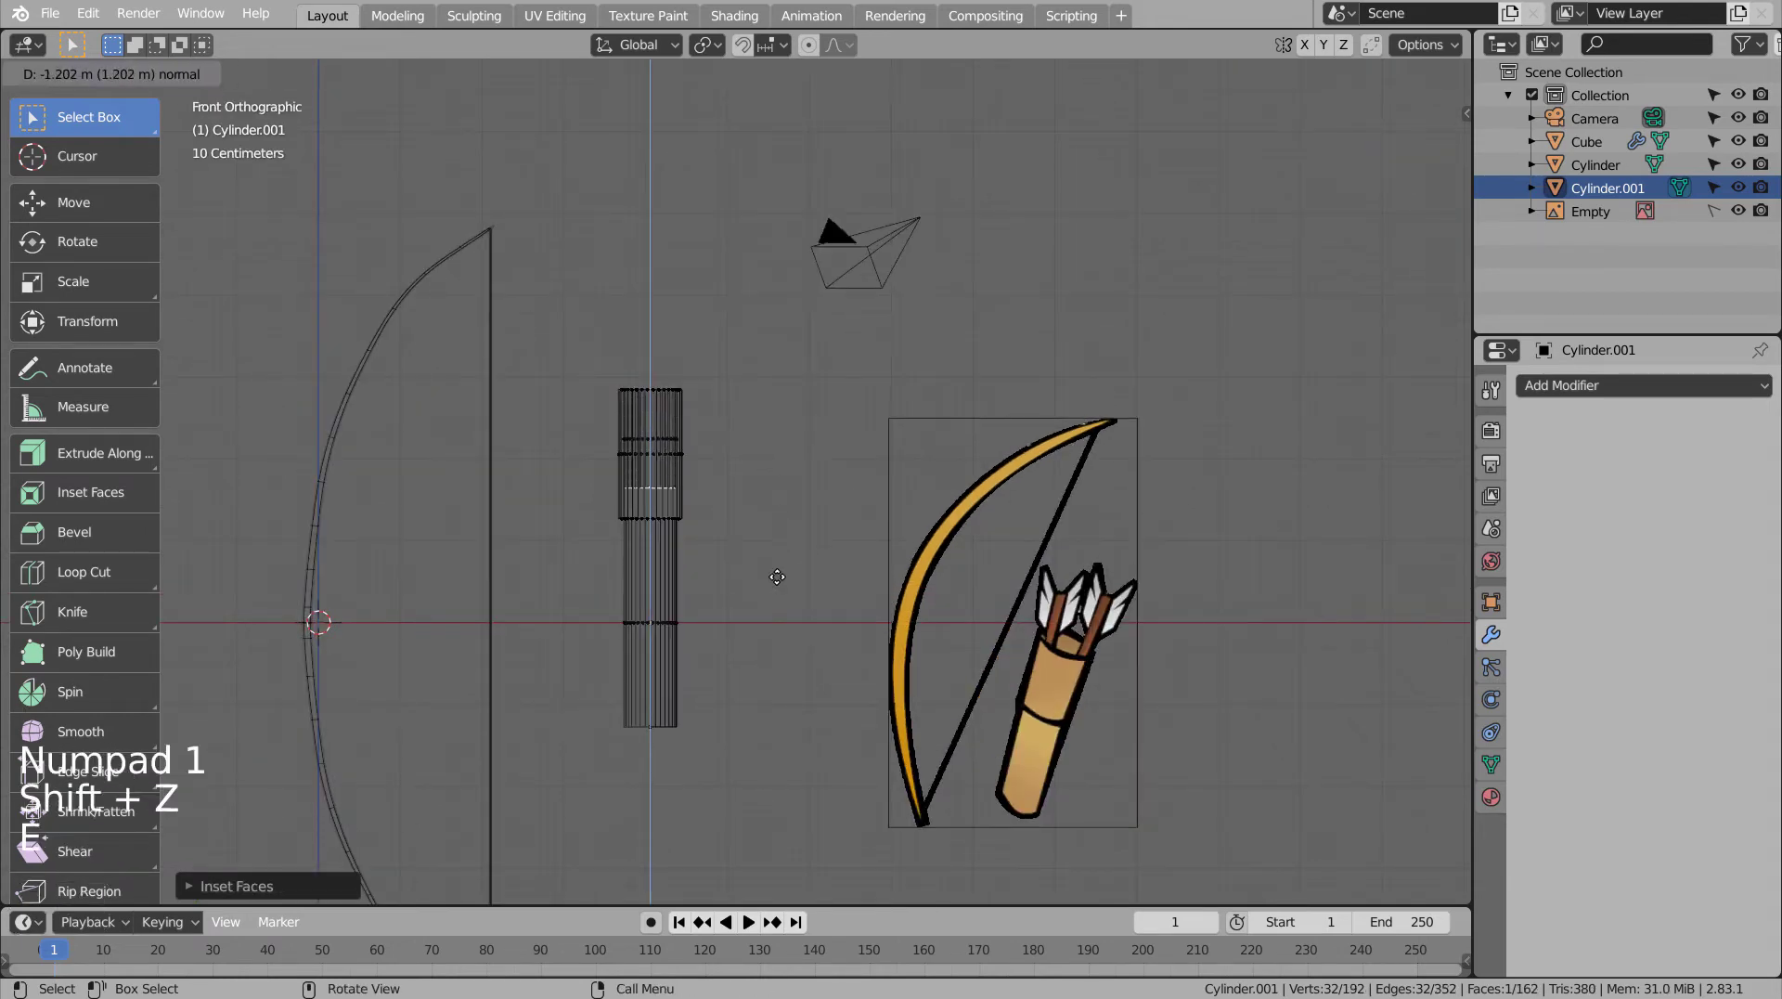
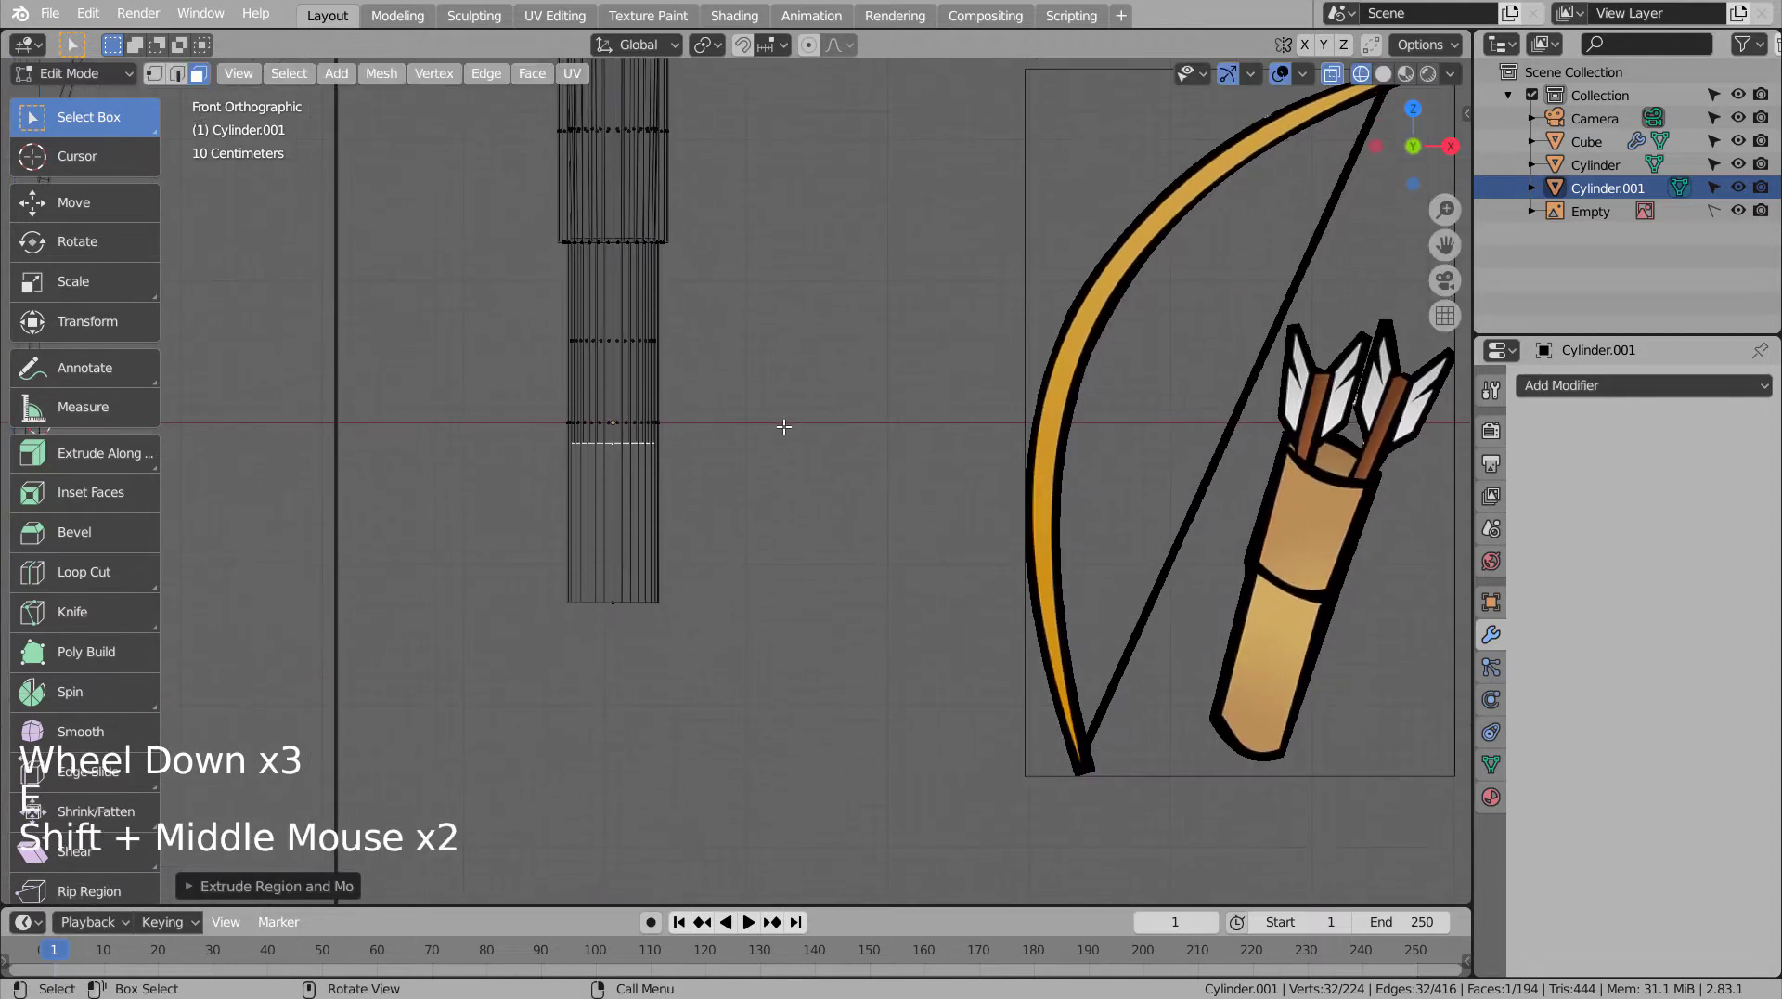
pyautogui.press('g')
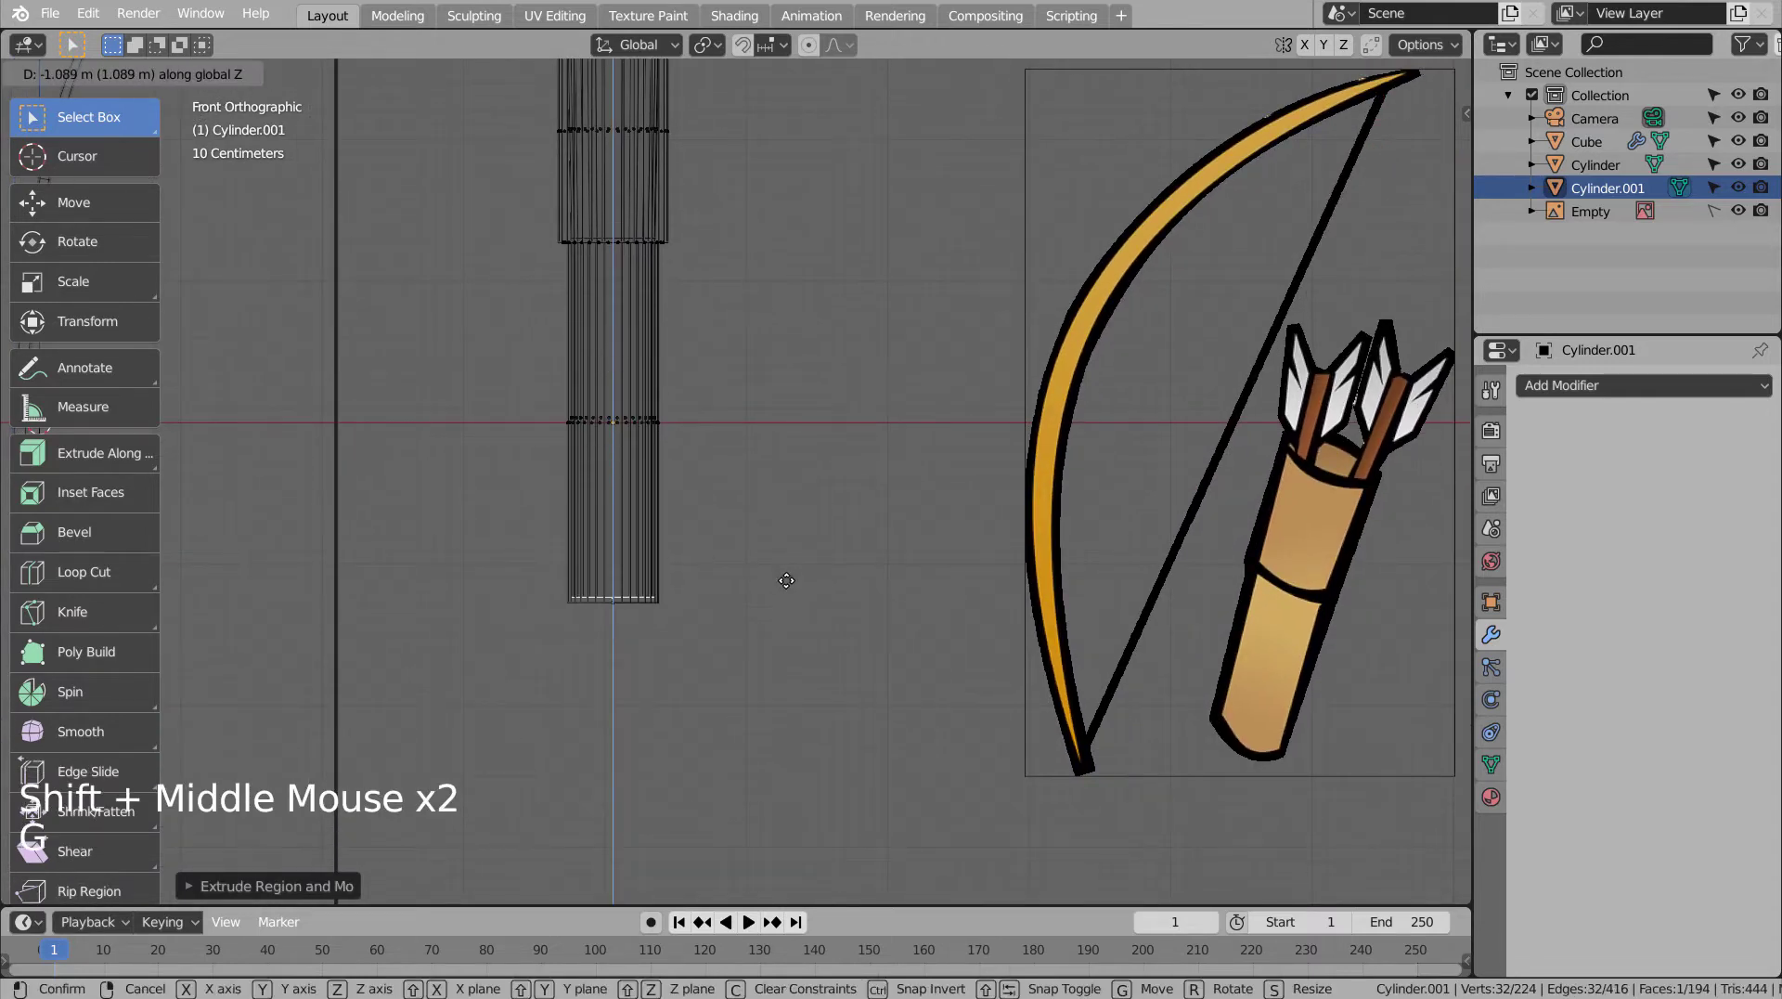
pyautogui.press('Tab')
pyautogui.press('shift+z')
# - Apply Shade Smooth to the quiver and enable Auto Smooth in its normals settings
pyautogui.middleClick(884, 318)
pyautogui.middleClick(877, 467)
pyautogui.middleClick(886, 491)
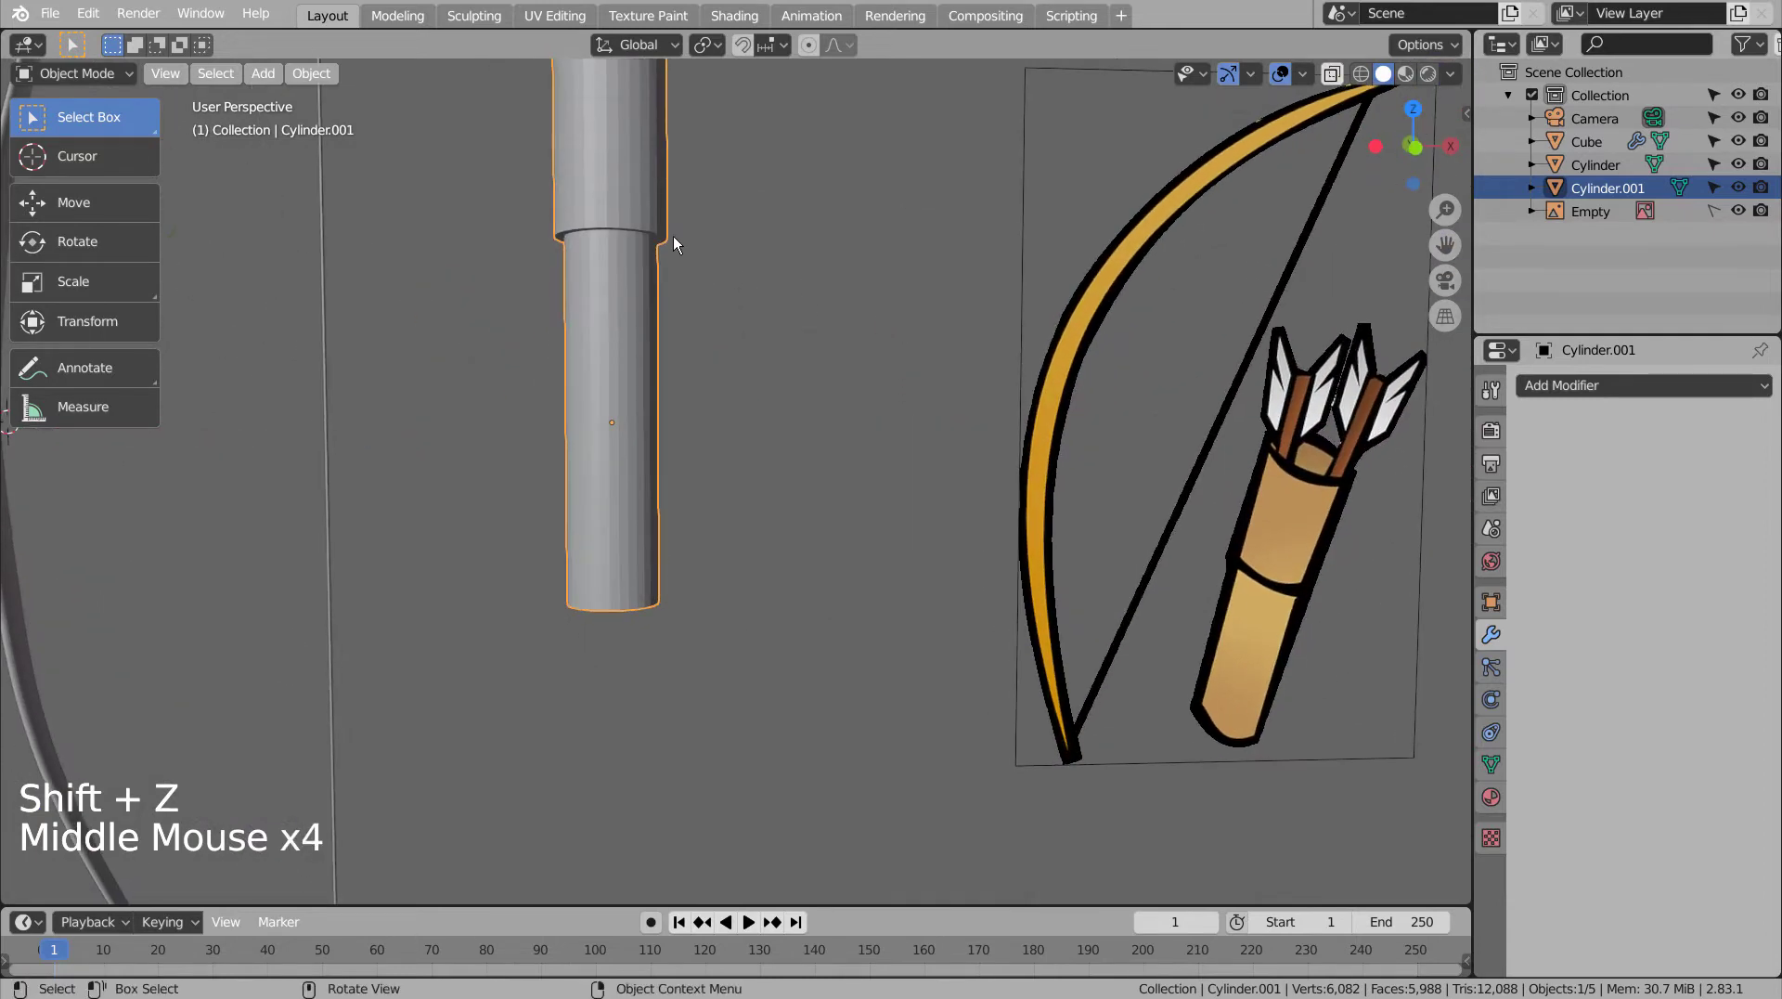
pyautogui.rightClick(624, 181)
pyautogui.scroll(-3)
pyautogui.scroll(-3)
pyautogui.scroll(3)
pyautogui.scroll(3)
pyautogui.click(1489, 764)
pyautogui.click(1523, 787)
pyautogui.click(1558, 811)
pyautogui.click(853, 524)
pyautogui.middleClick(840, 393)
pyautogui.middleClick(840, 725)
# - Raise the quiver's top rim higher and start adding a cylinder for the arrows
pyautogui.press('Tab')
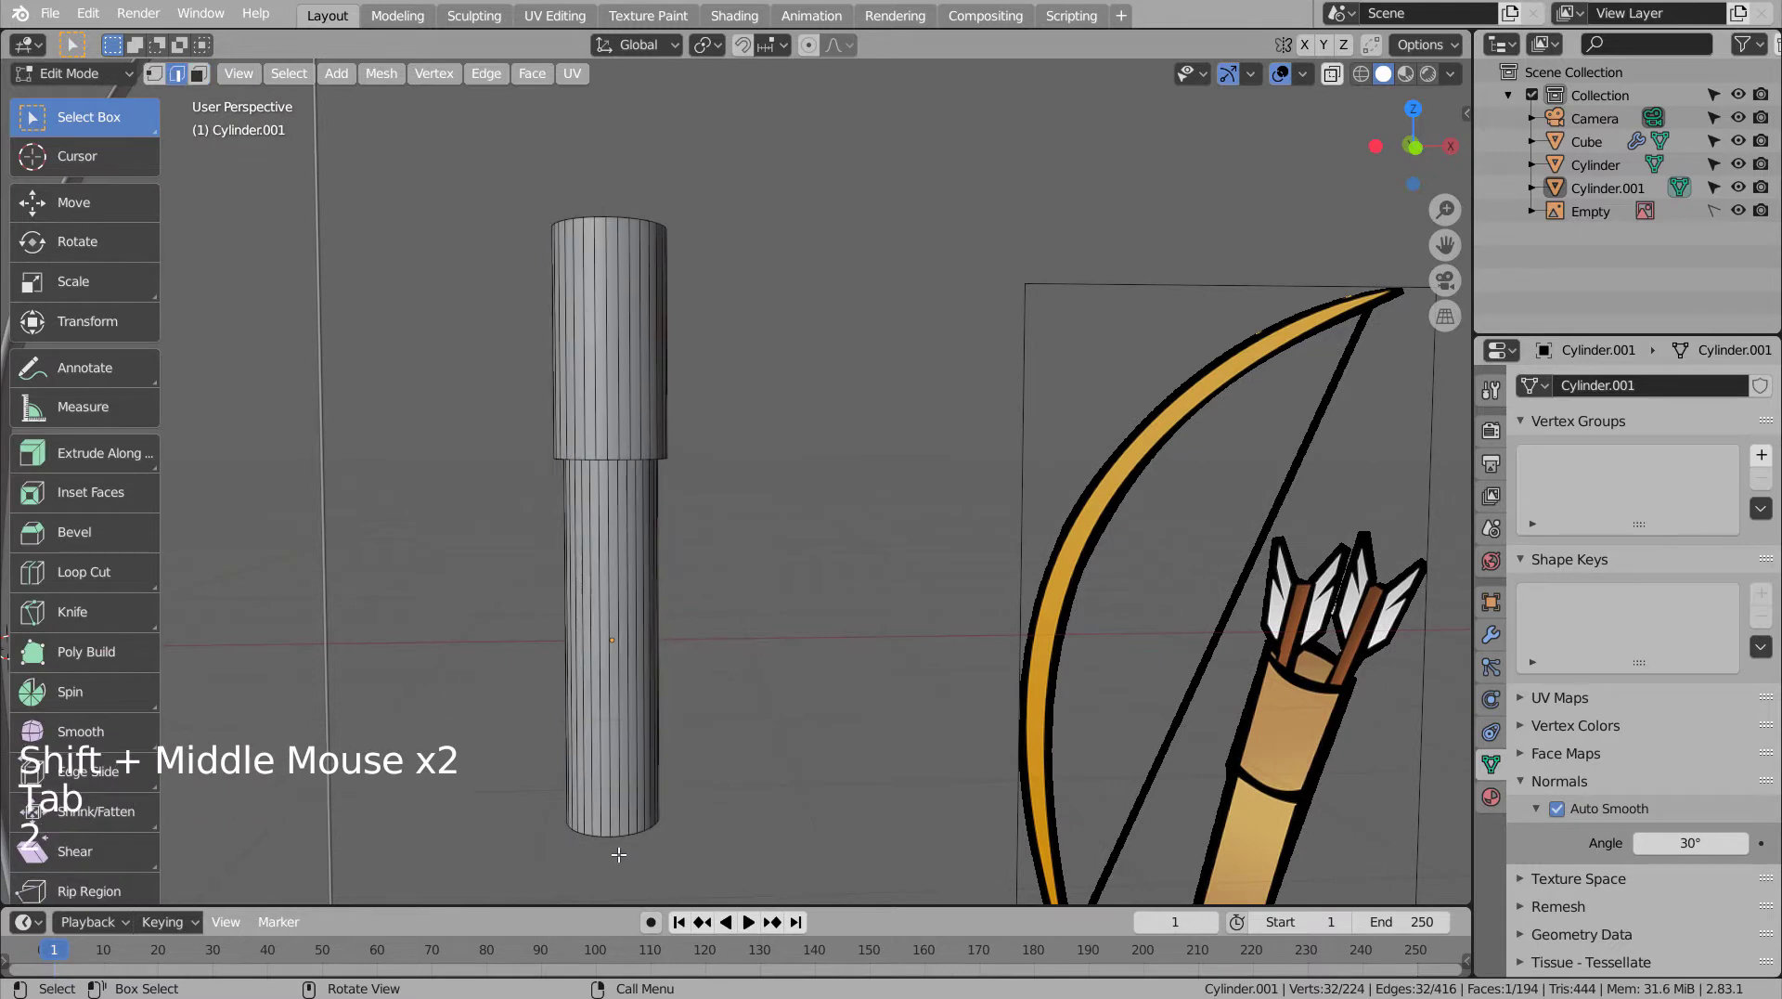
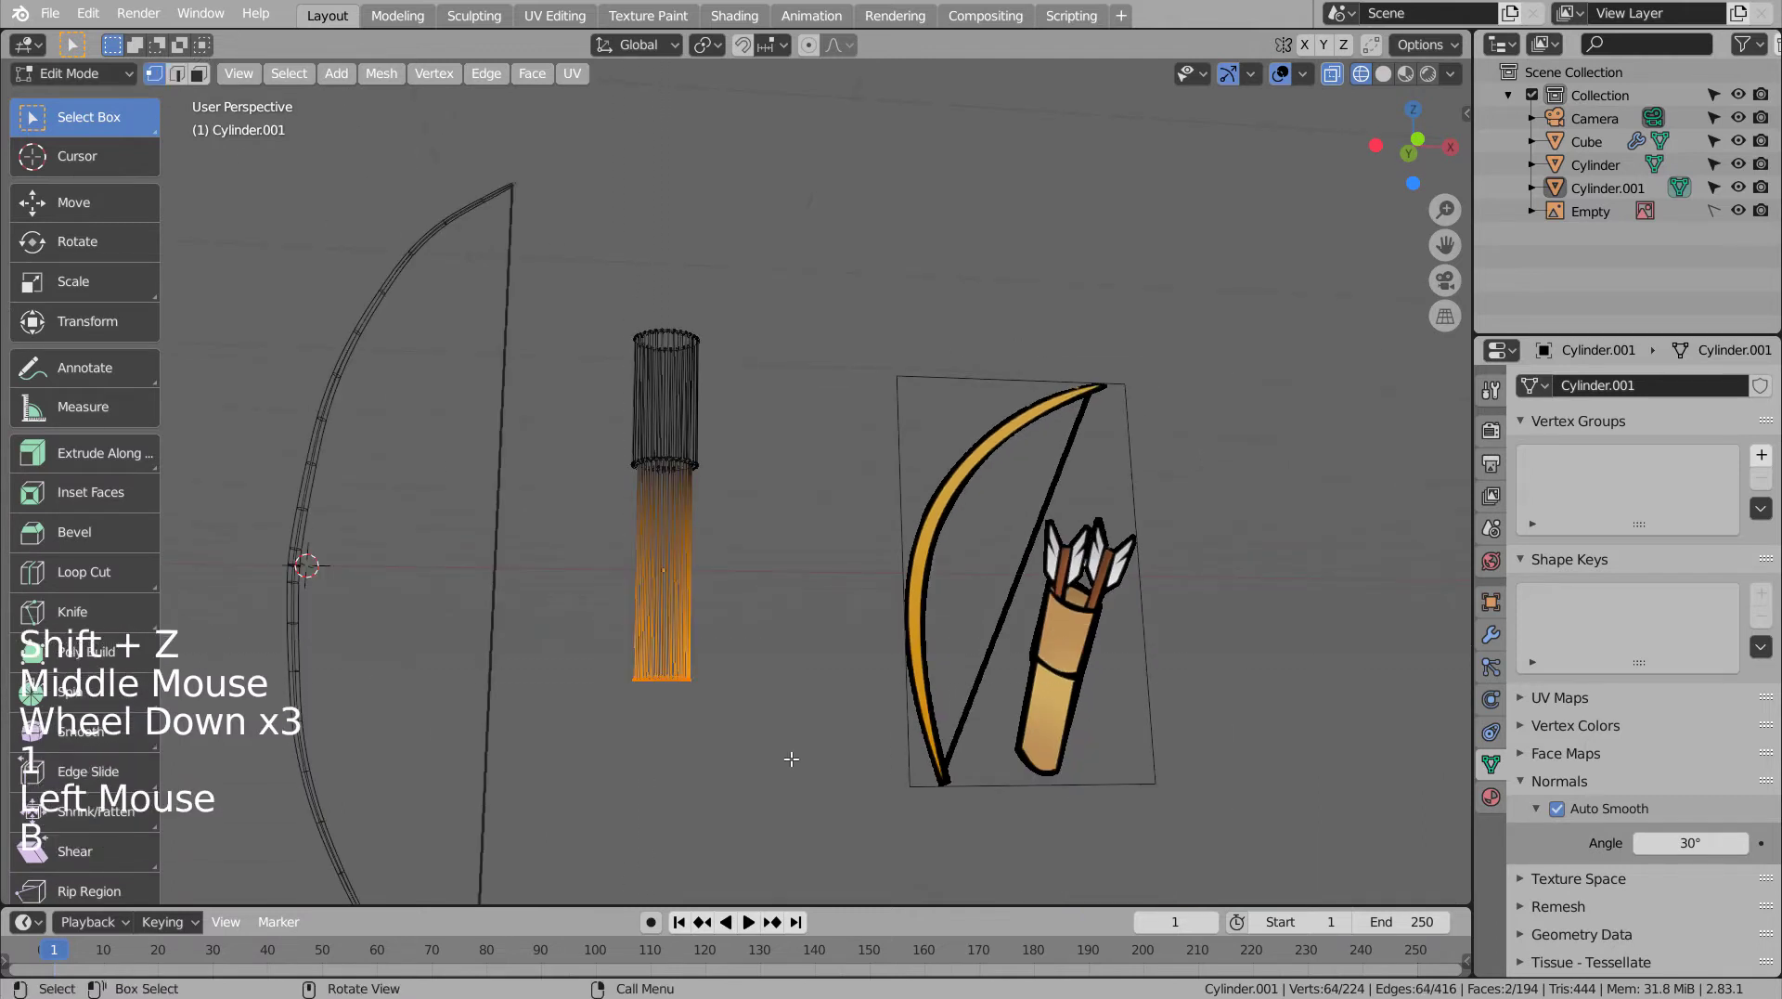
pyautogui.press('g')
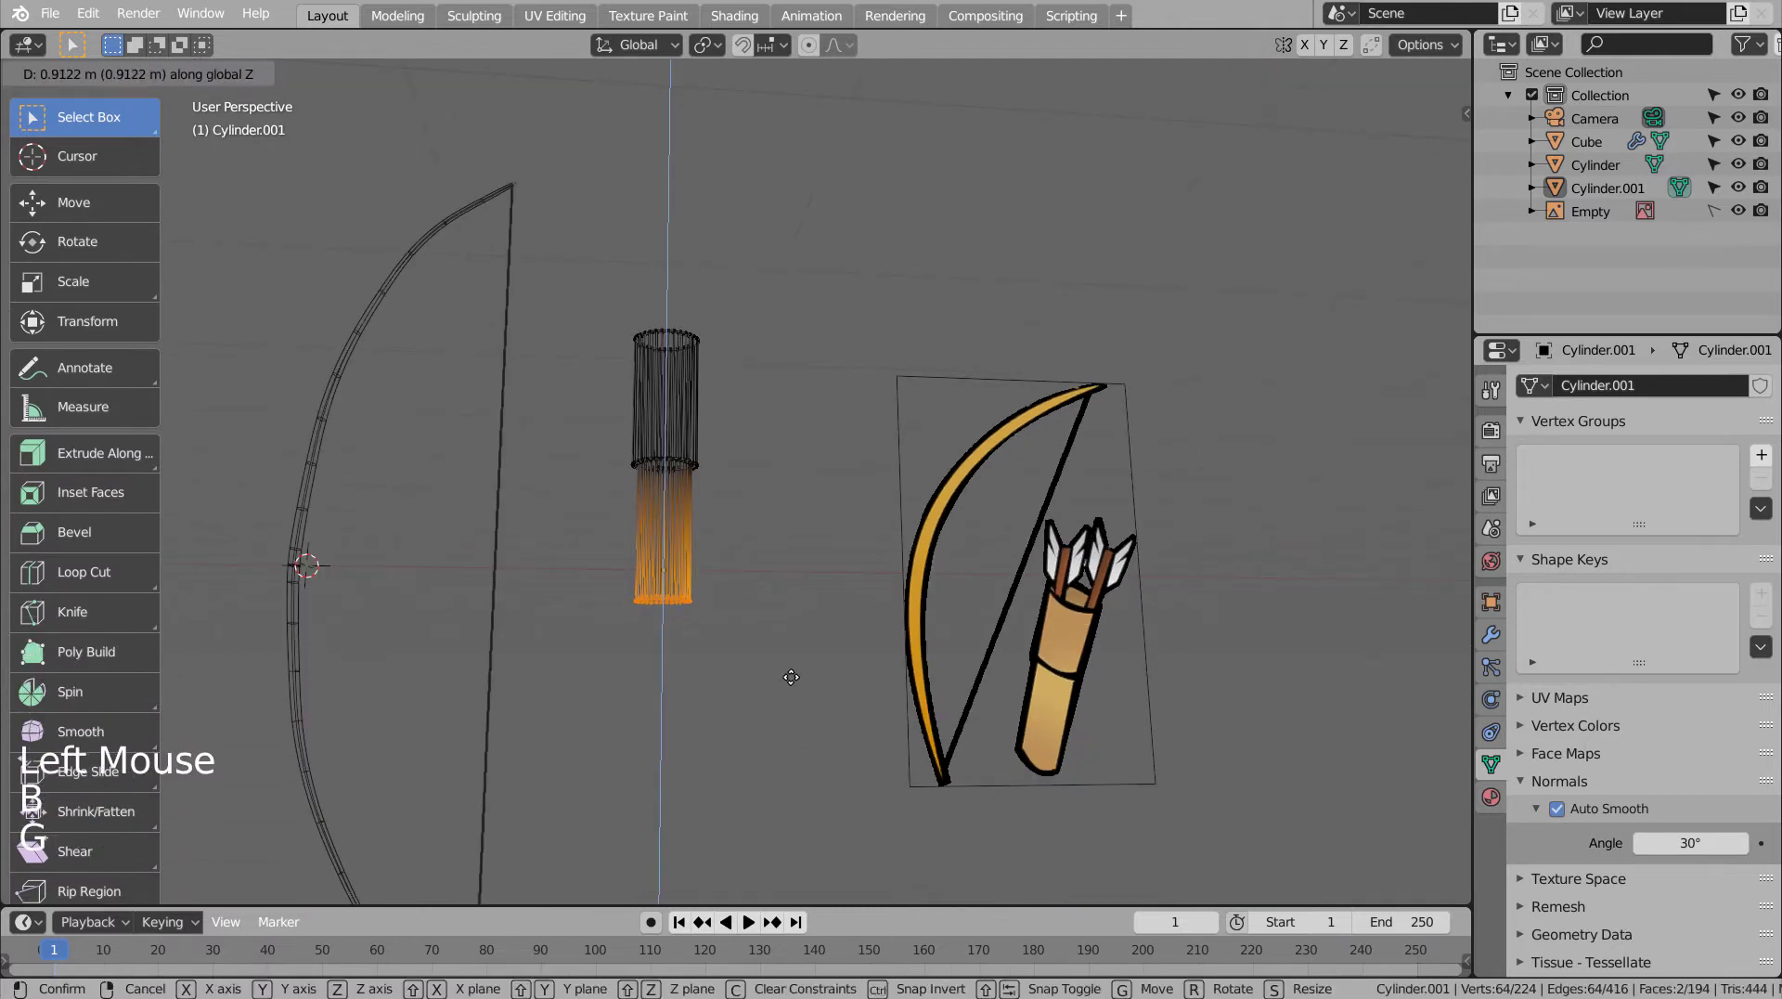
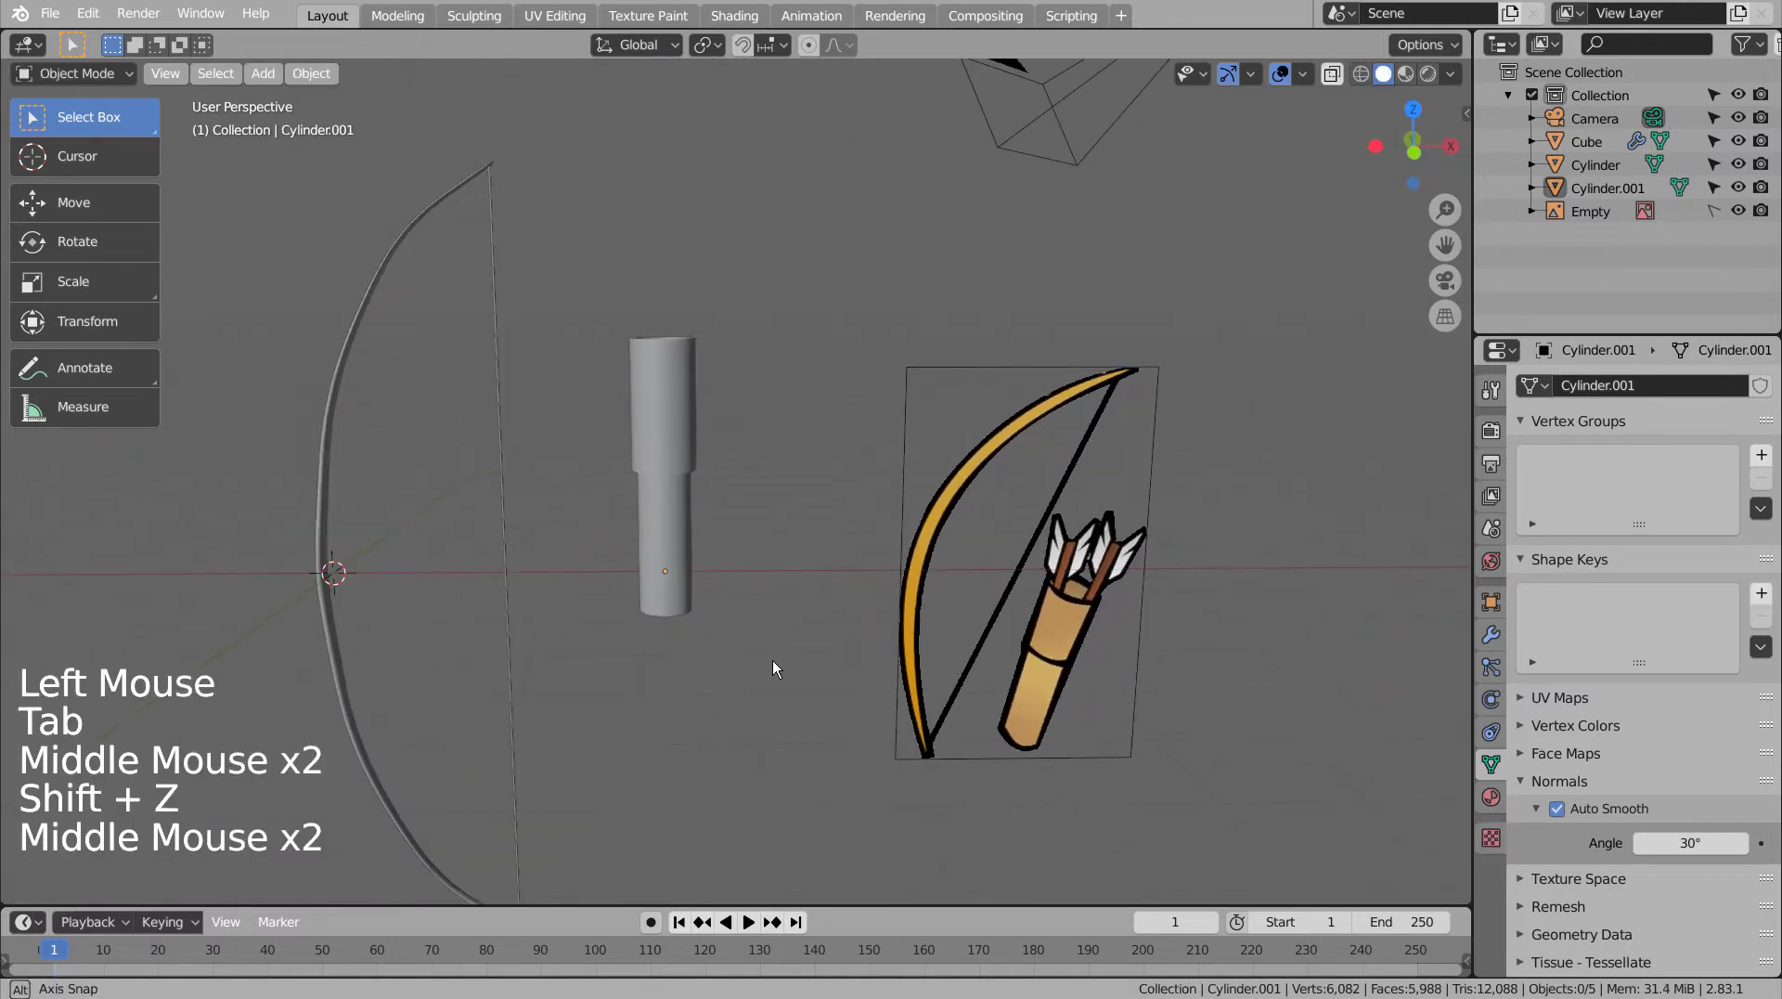
pyautogui.press('KP_1')
pyautogui.click(795, 605)
# - Add a cylinder, scale it into a thin long shaft and move it into the quiver
pyautogui.press('shift+a')
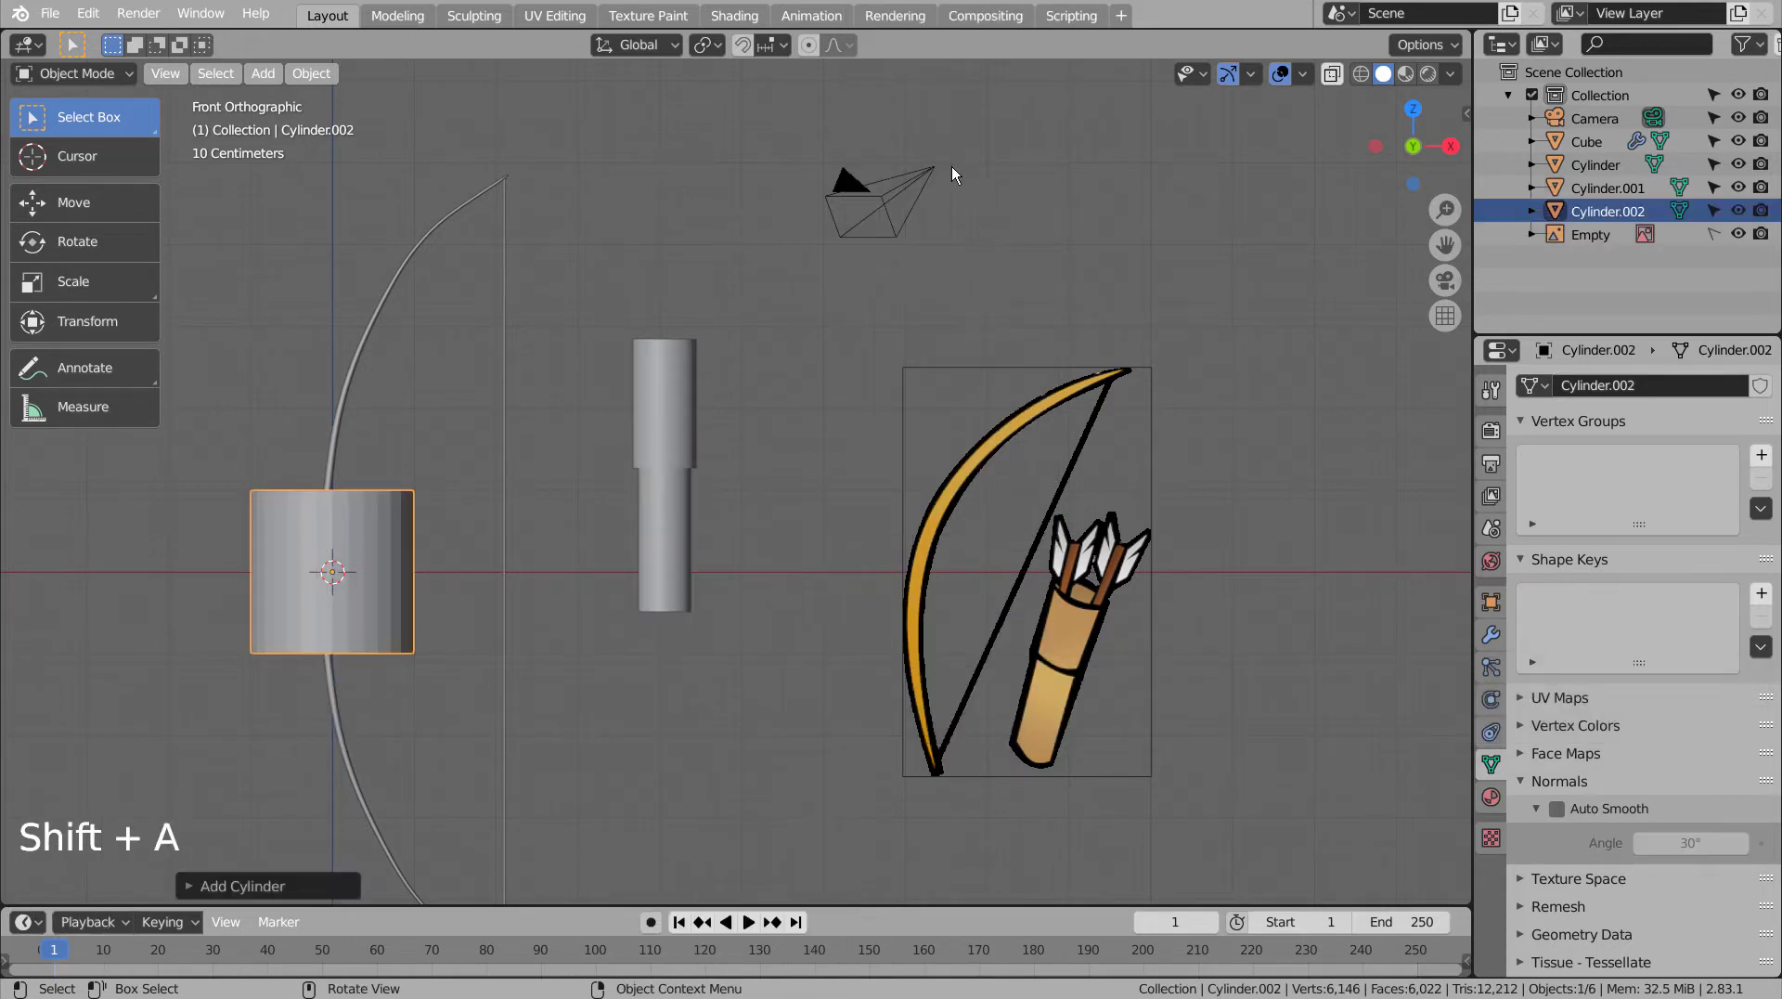
pyautogui.press('s')
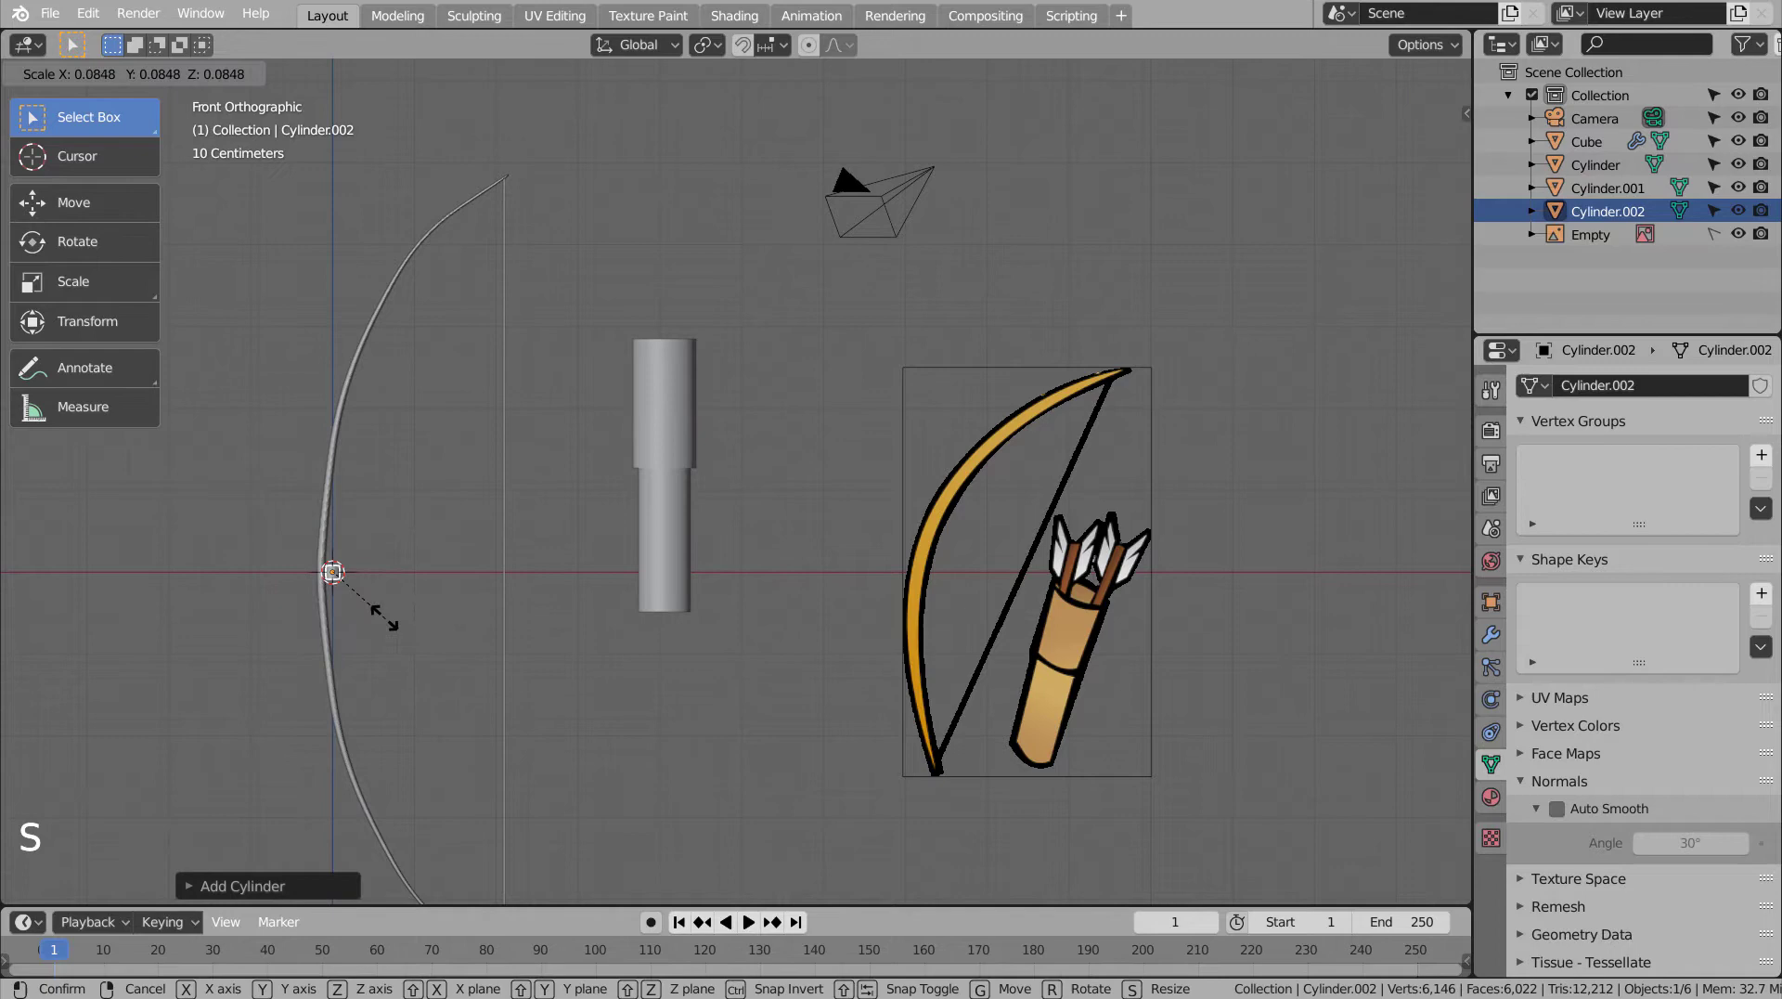
pyautogui.press('s')
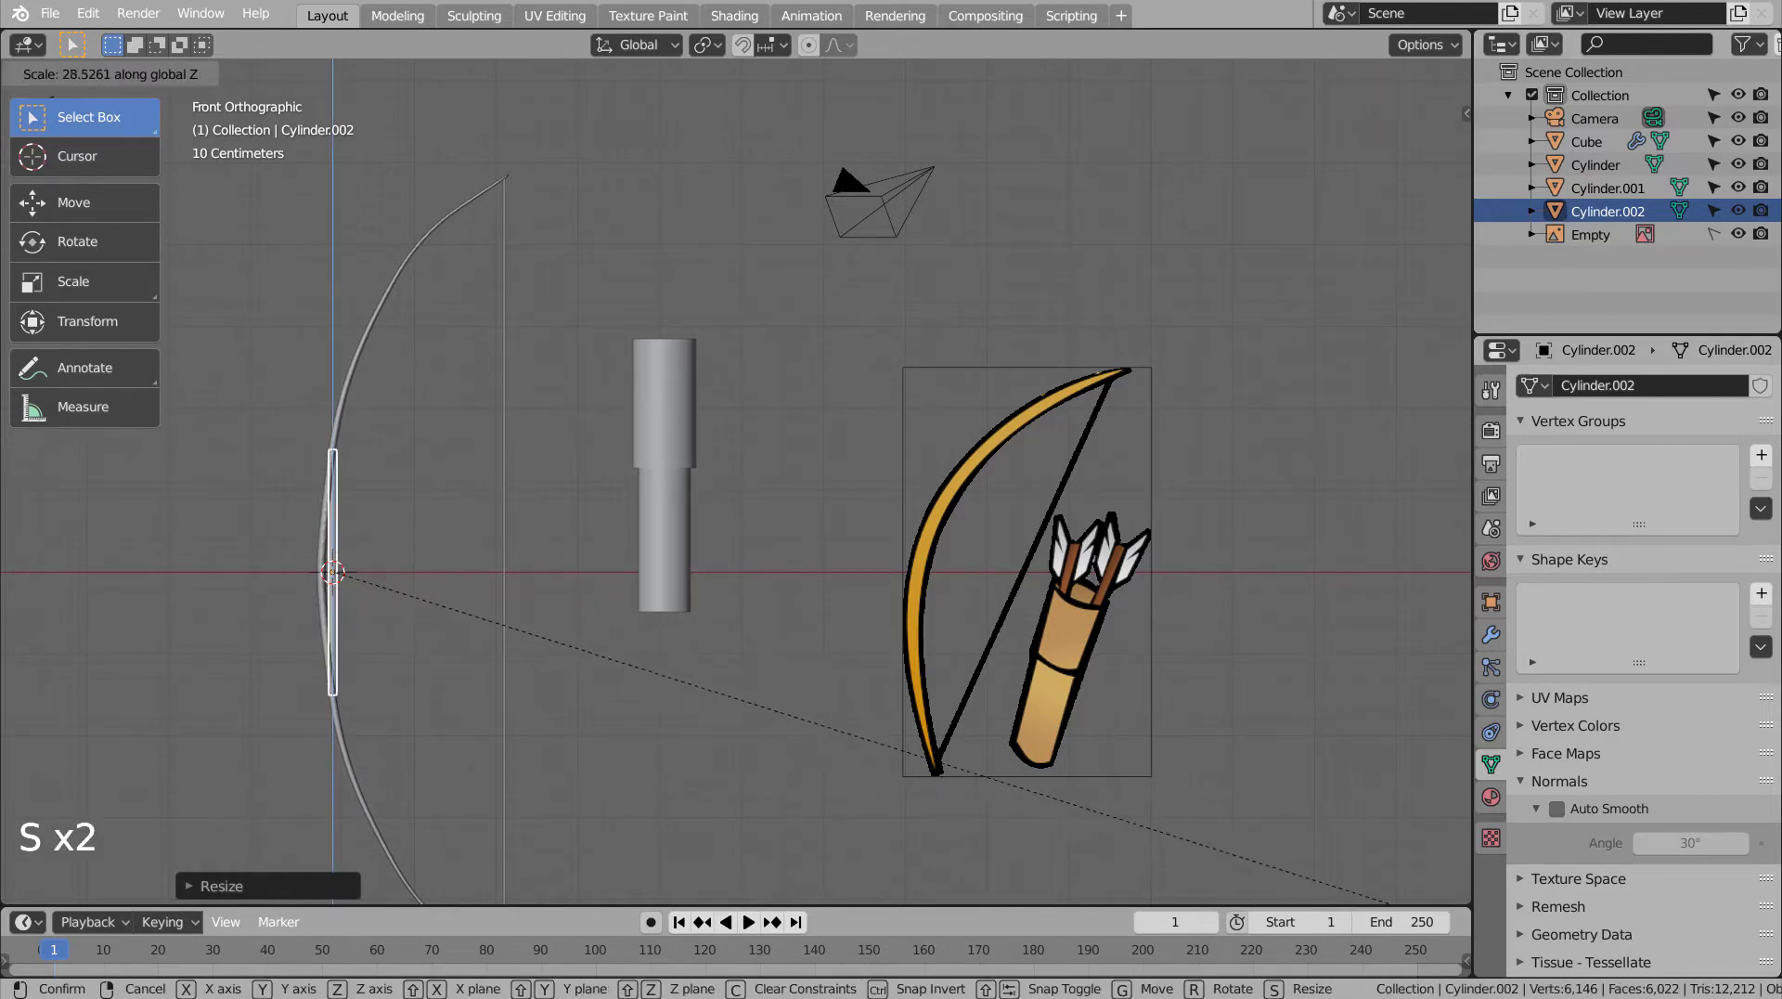
pyautogui.press('g')
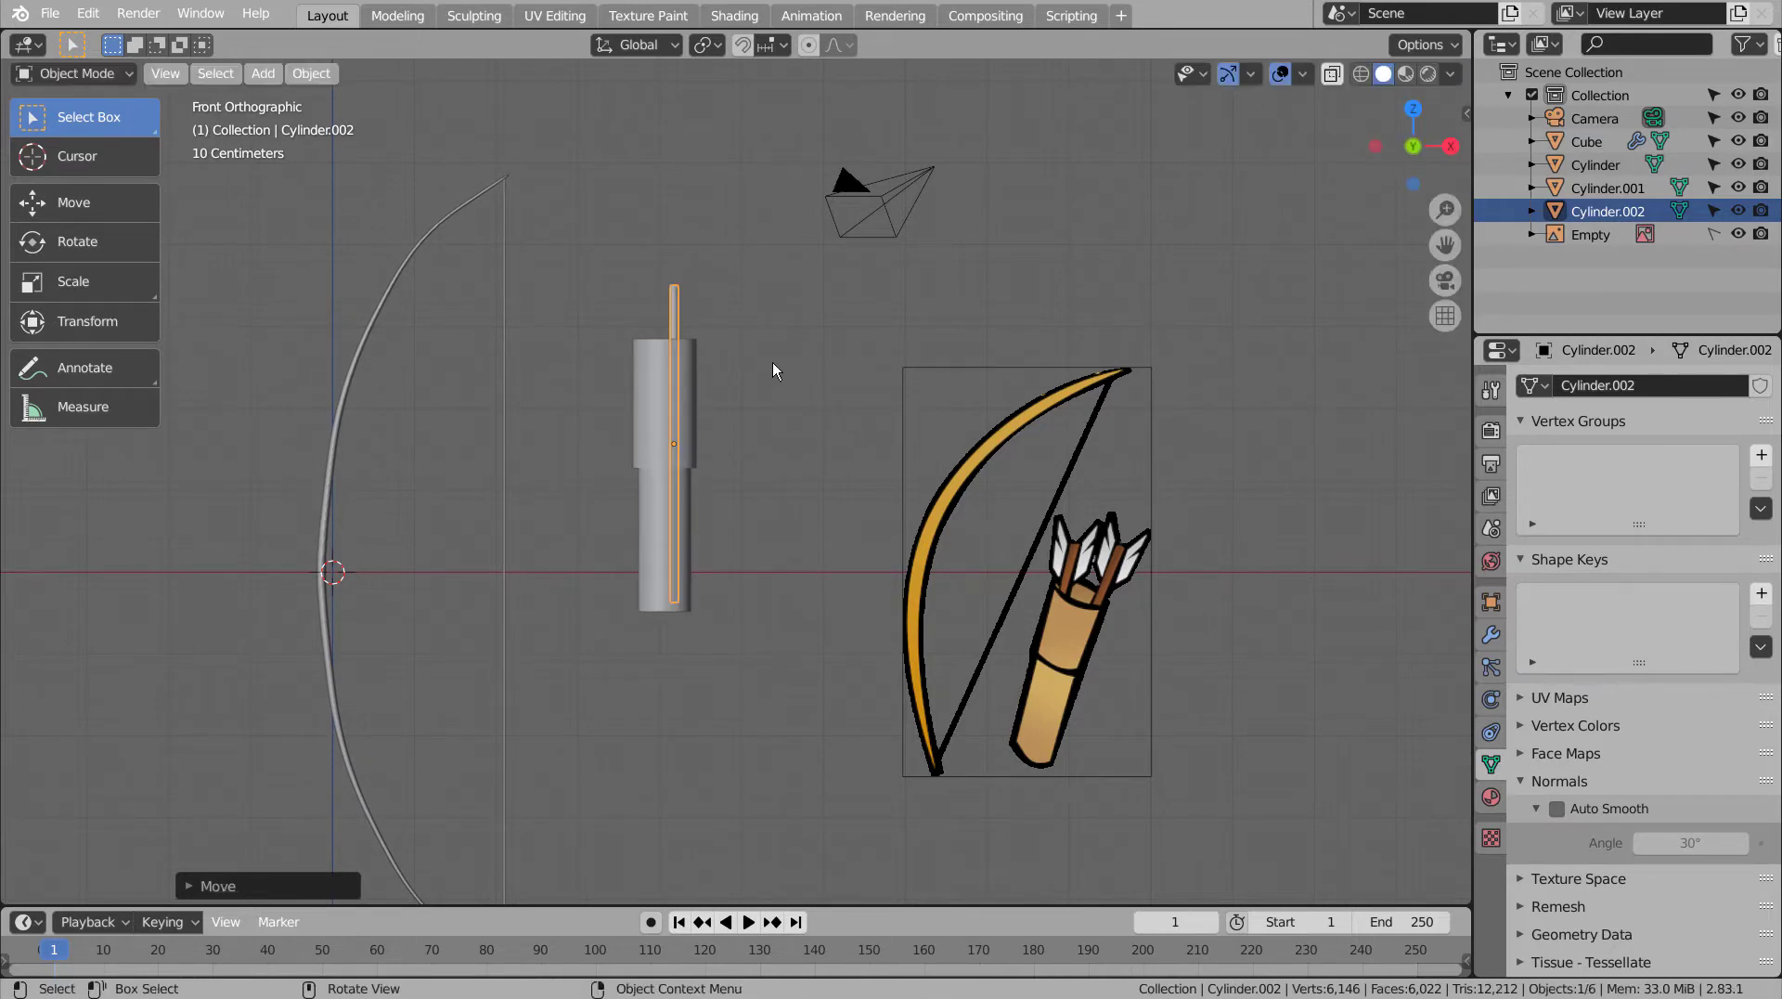
pyautogui.scroll(3)
pyautogui.scroll(3)
# - Add a plane, stand it upright 90° on X and move it beside the shaft top
pyautogui.press('shift+a')
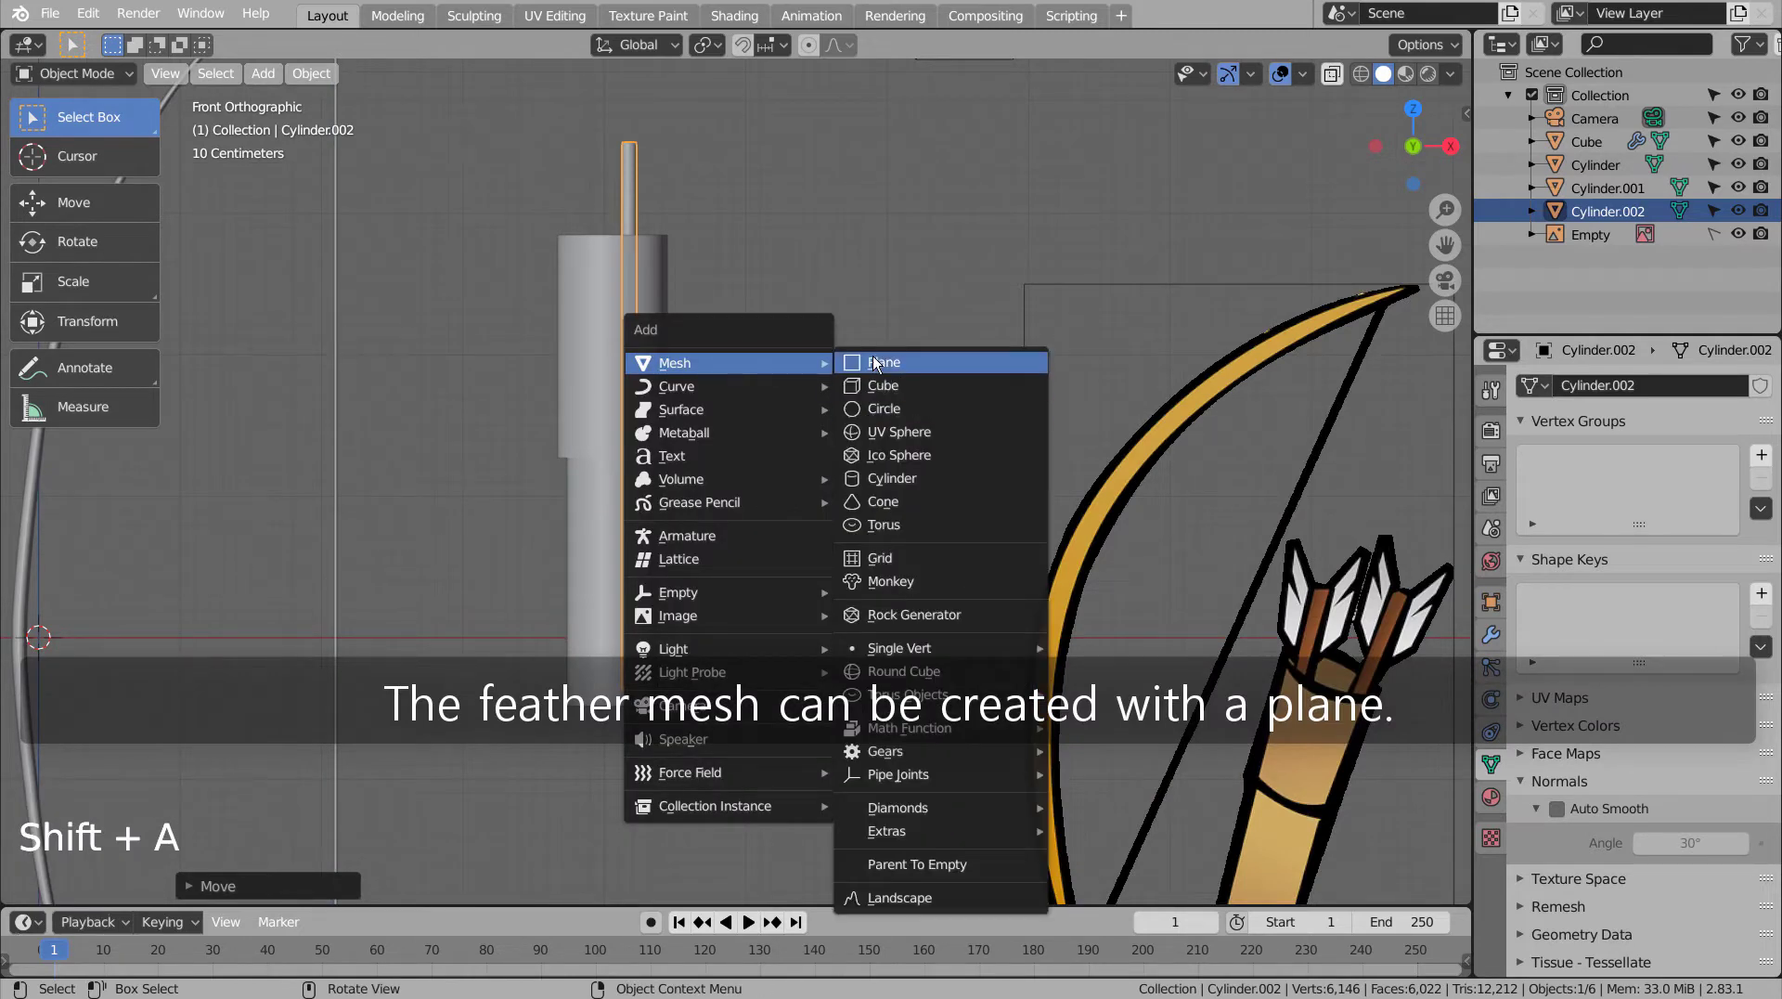
pyautogui.scroll(-3)
pyautogui.press('r')
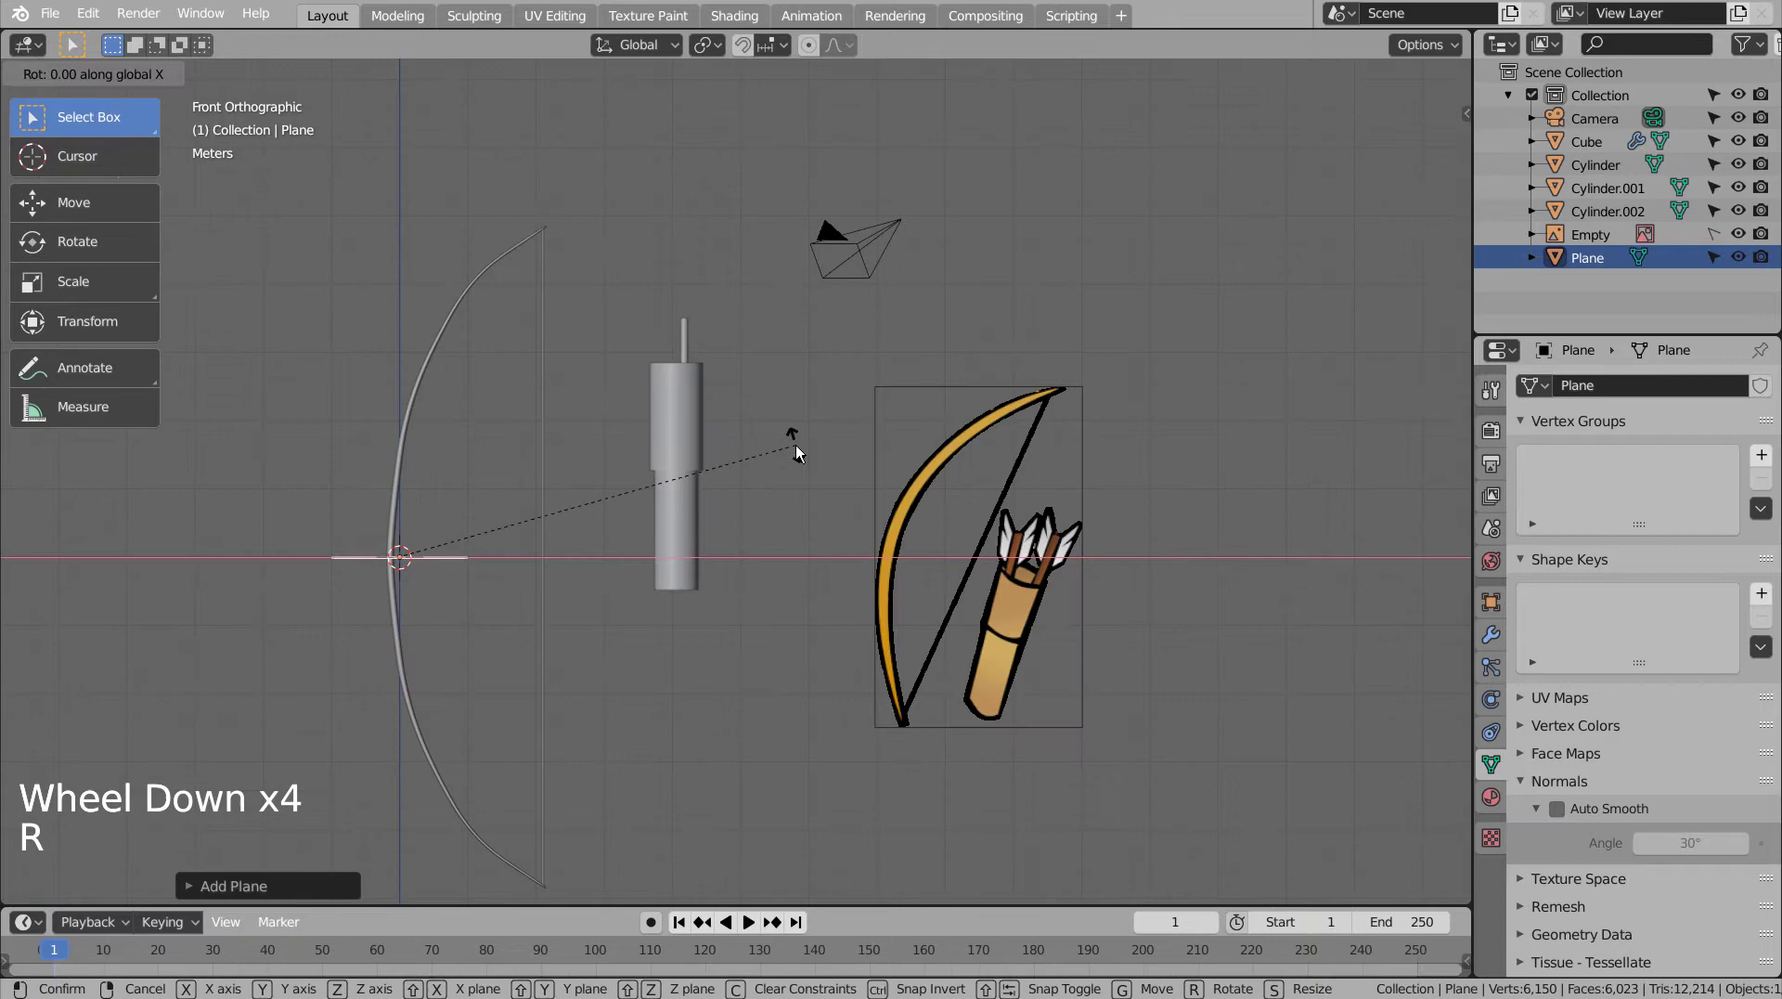
pyautogui.press('g')
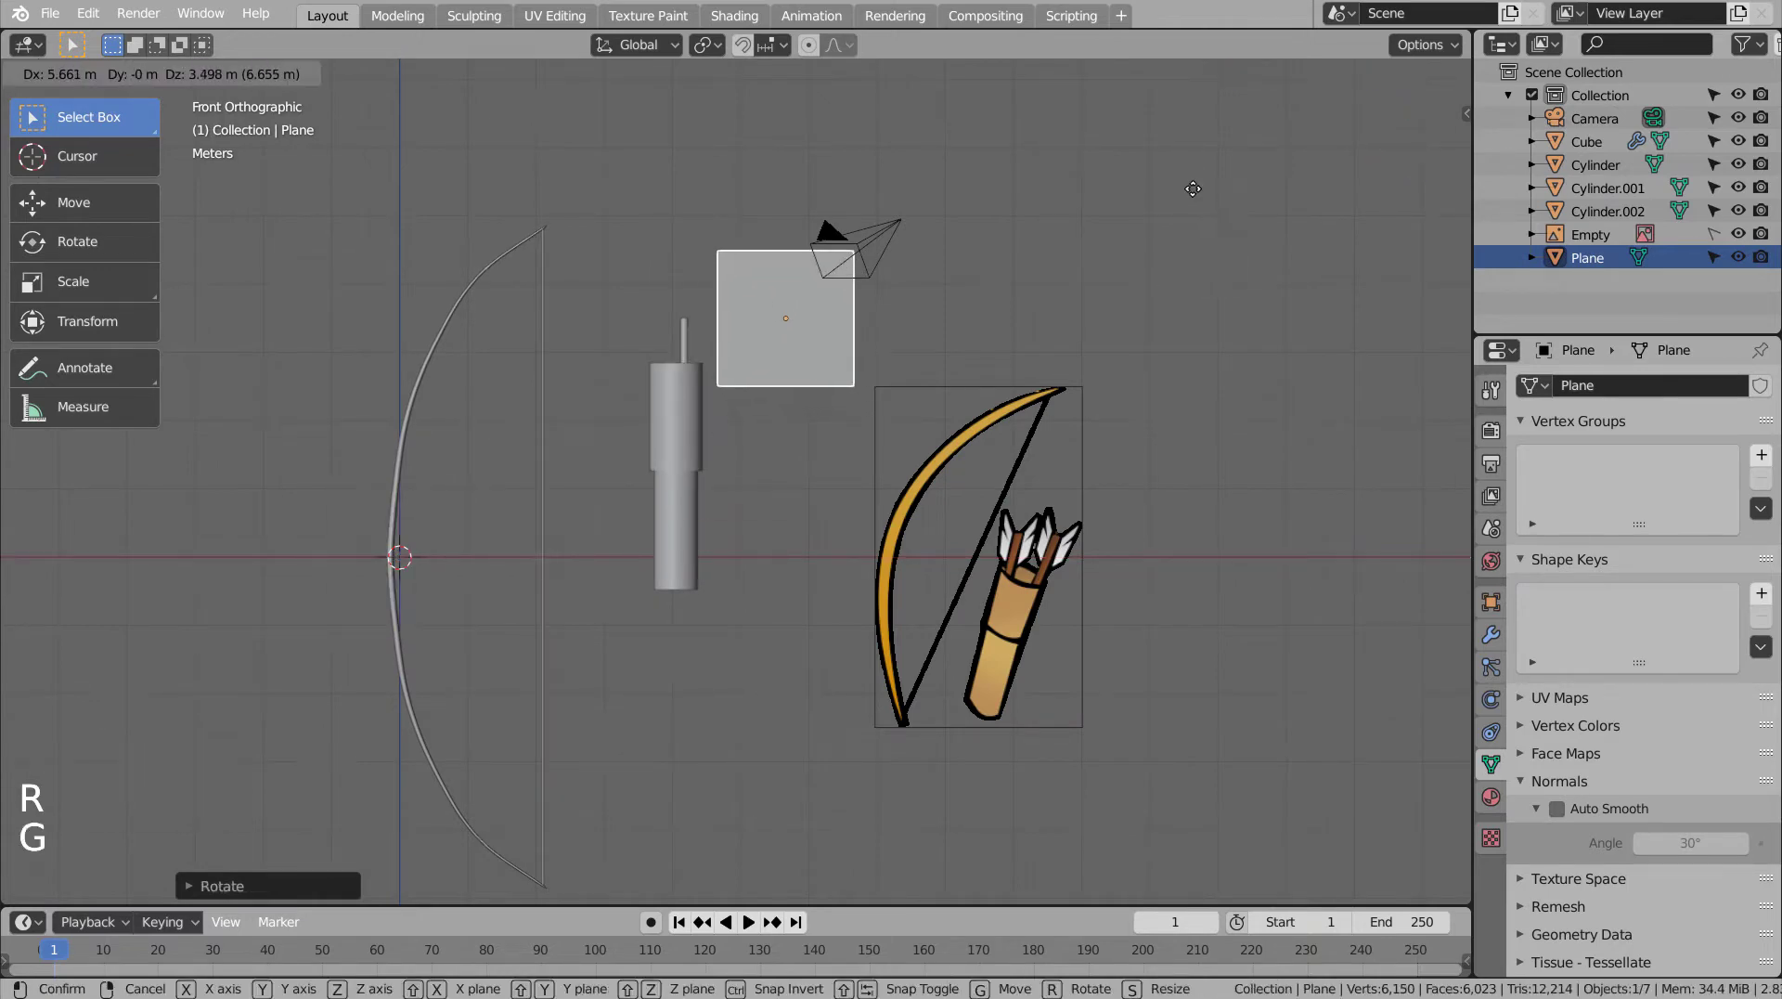
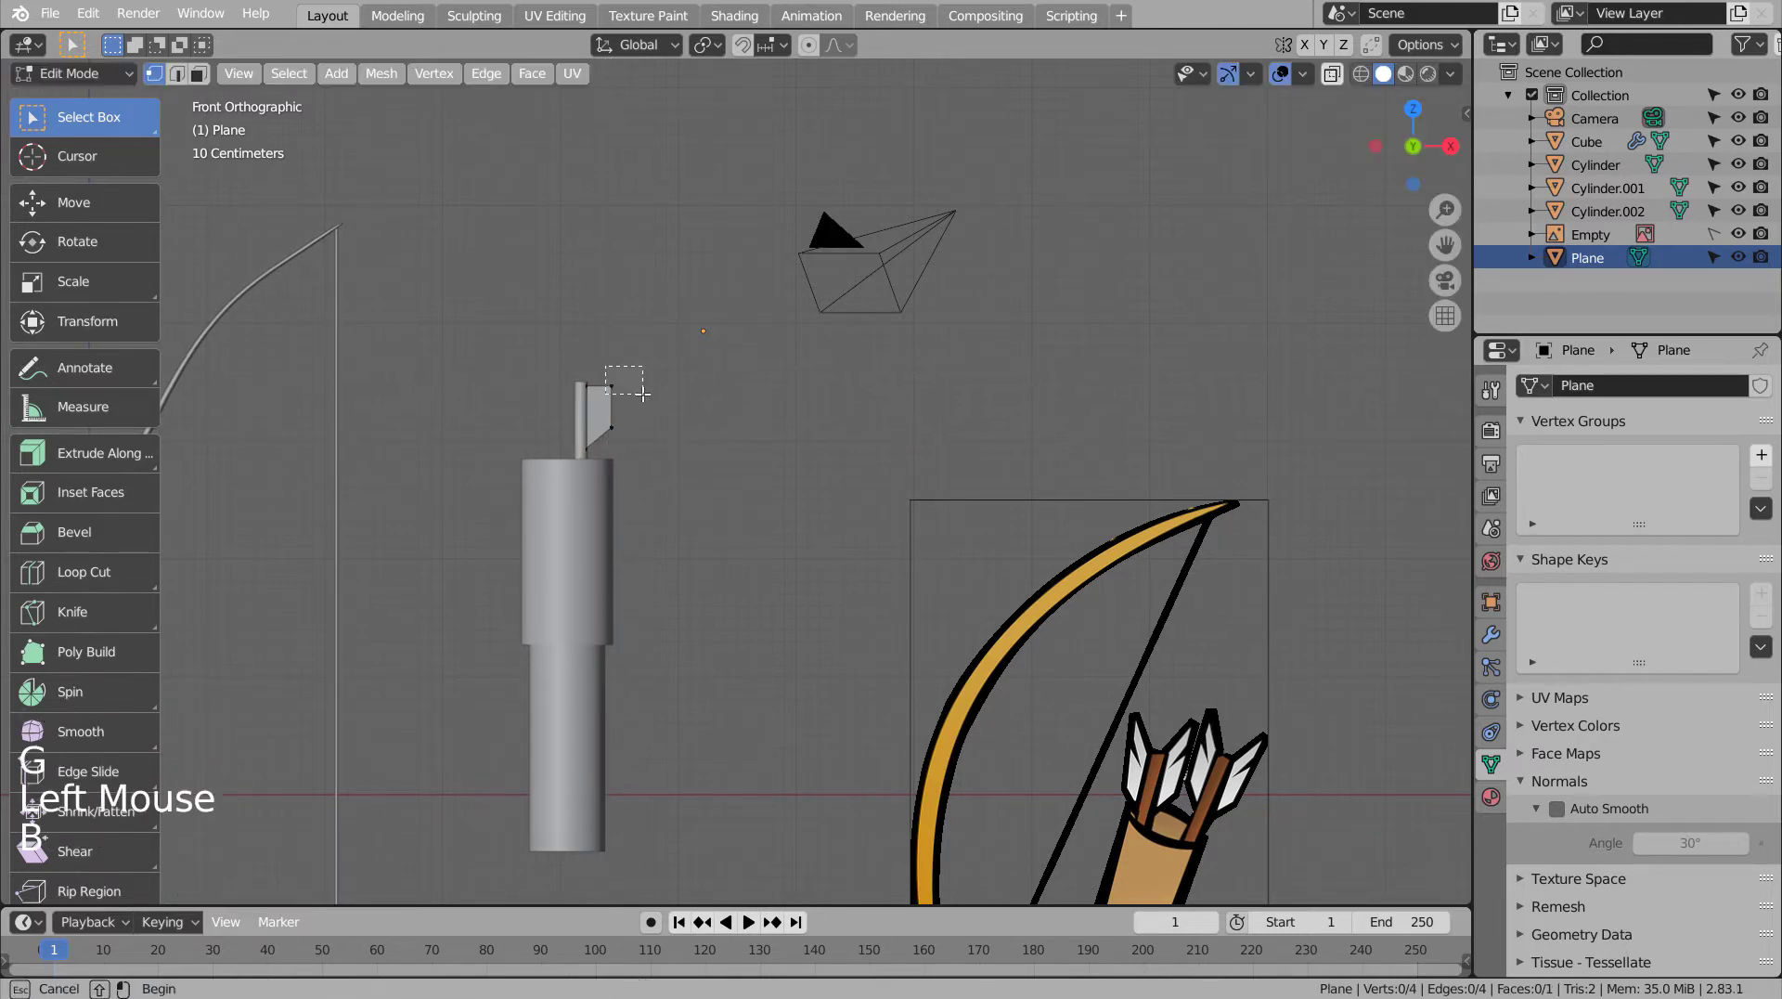
# - Add loop cuts across the feather plane in Edit Mode to divide it into fins
pyautogui.press('g')
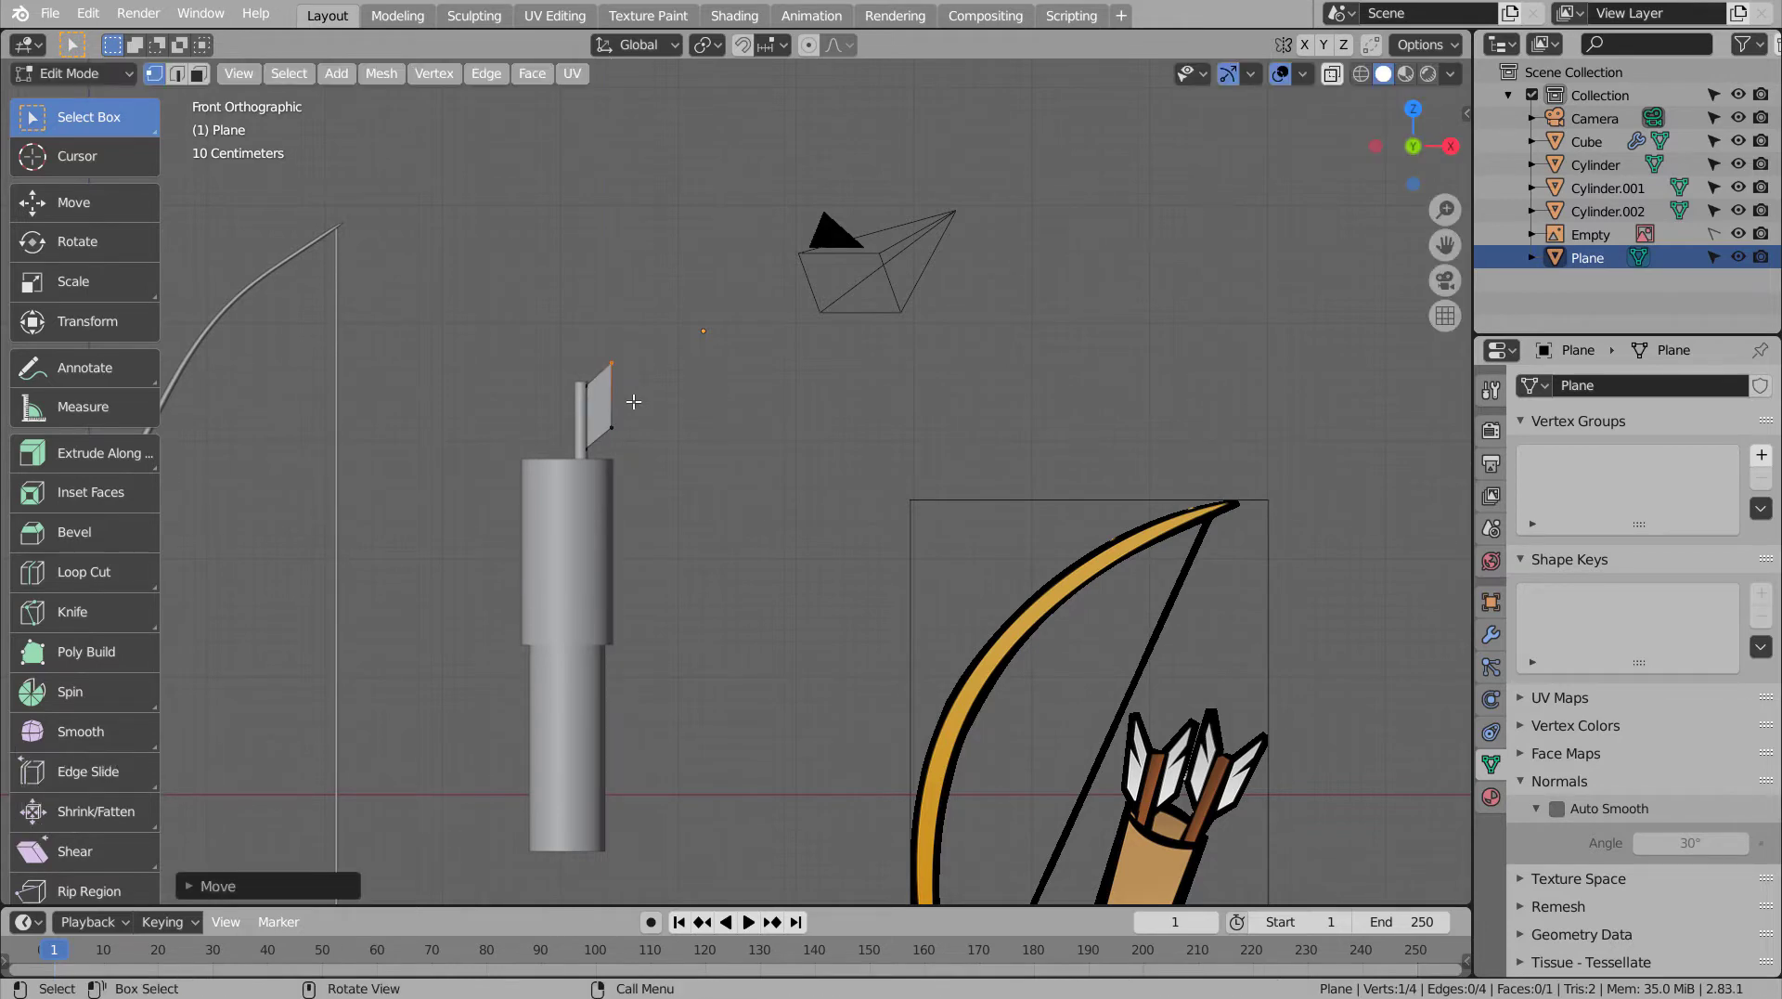
pyautogui.press('Tab')
pyautogui.press('Tab')
pyautogui.press('ctrl+r')
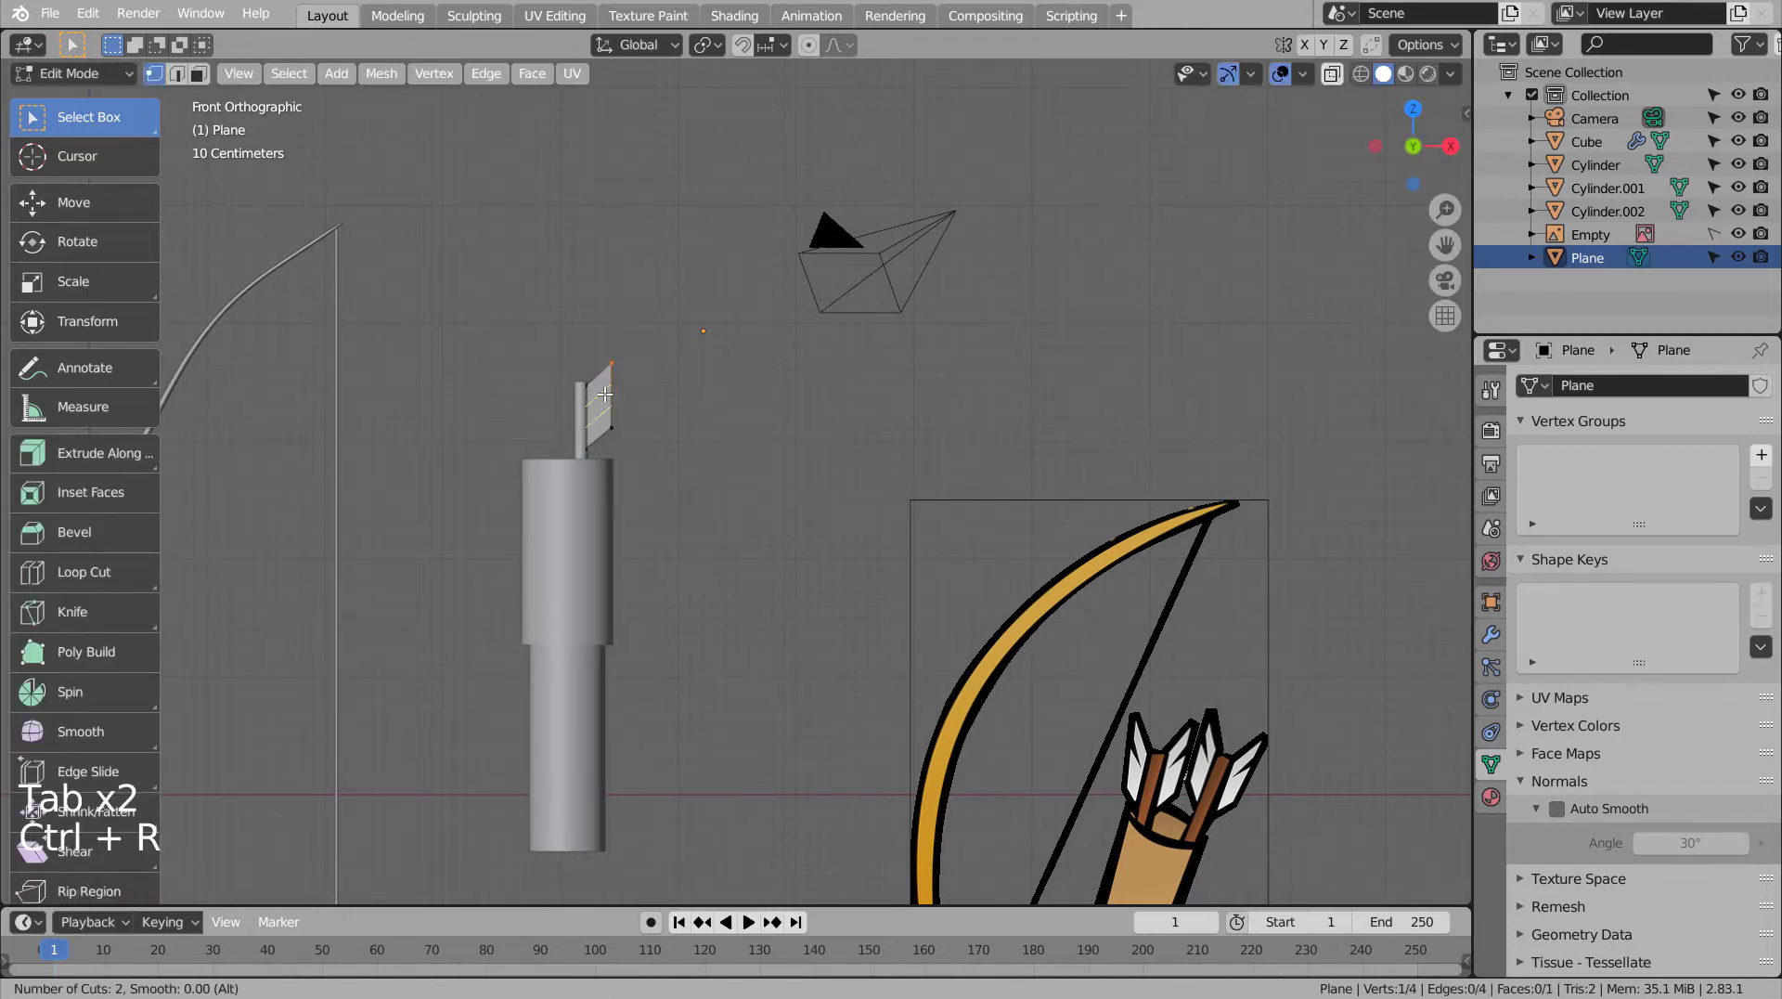
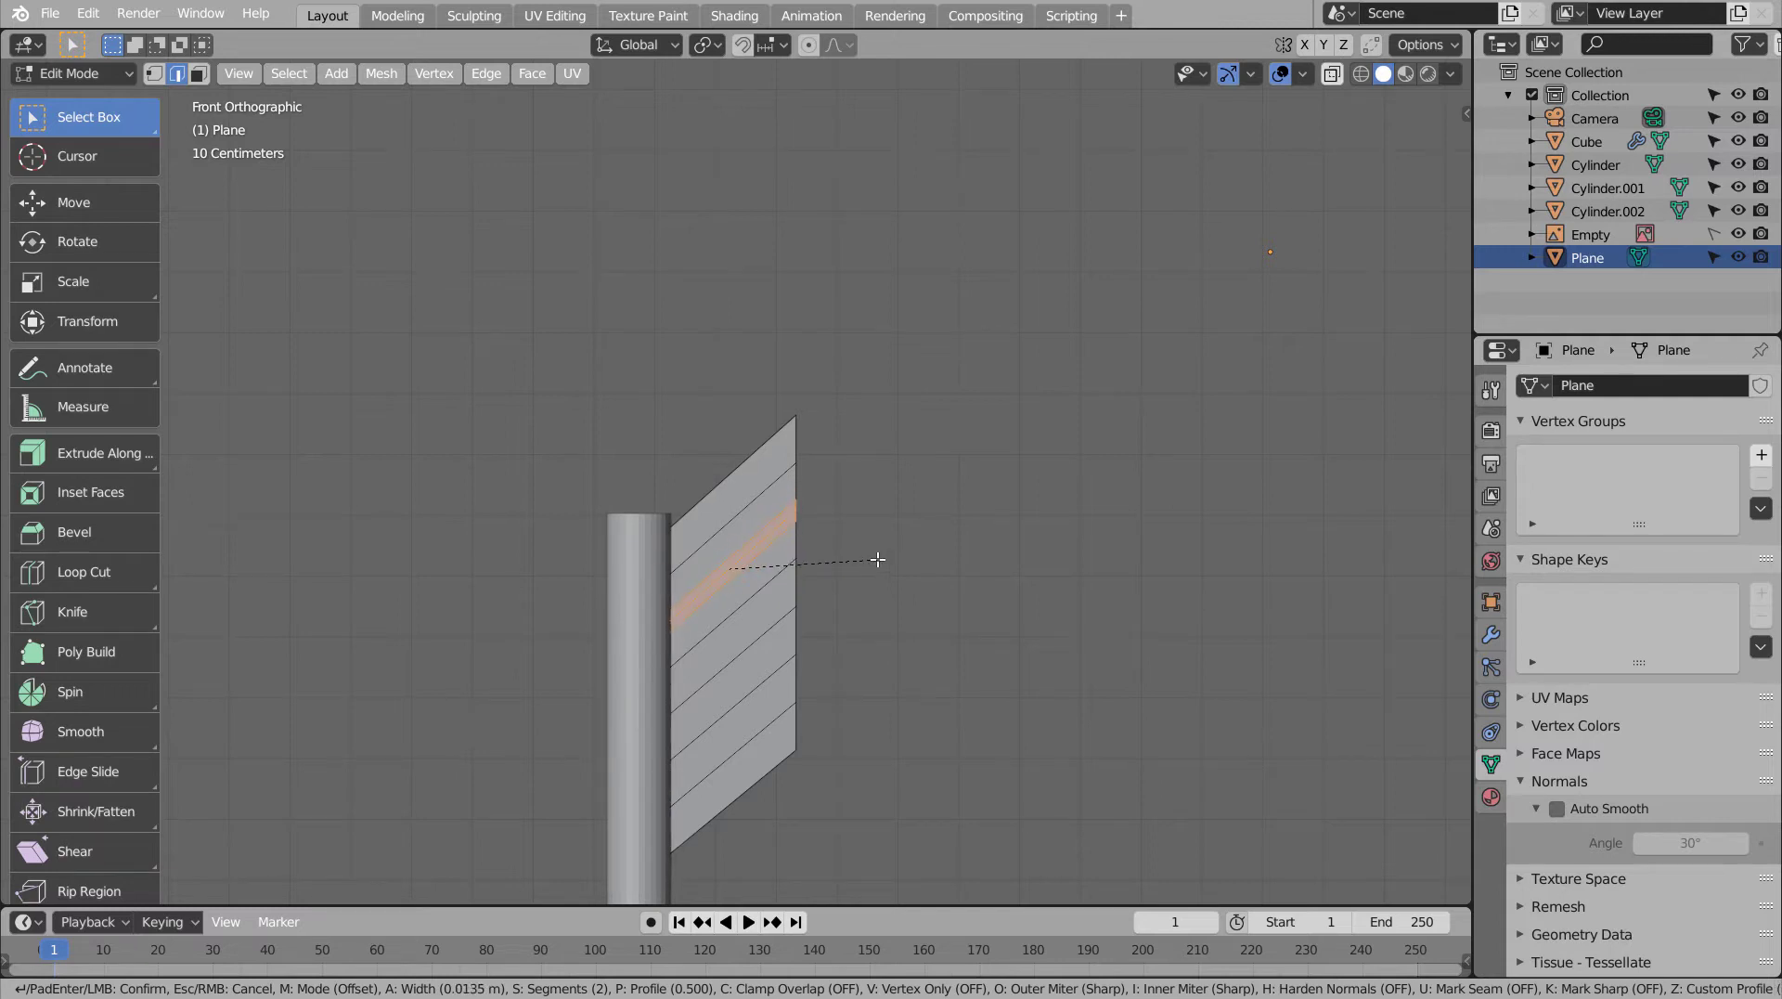
pyautogui.scroll(3)
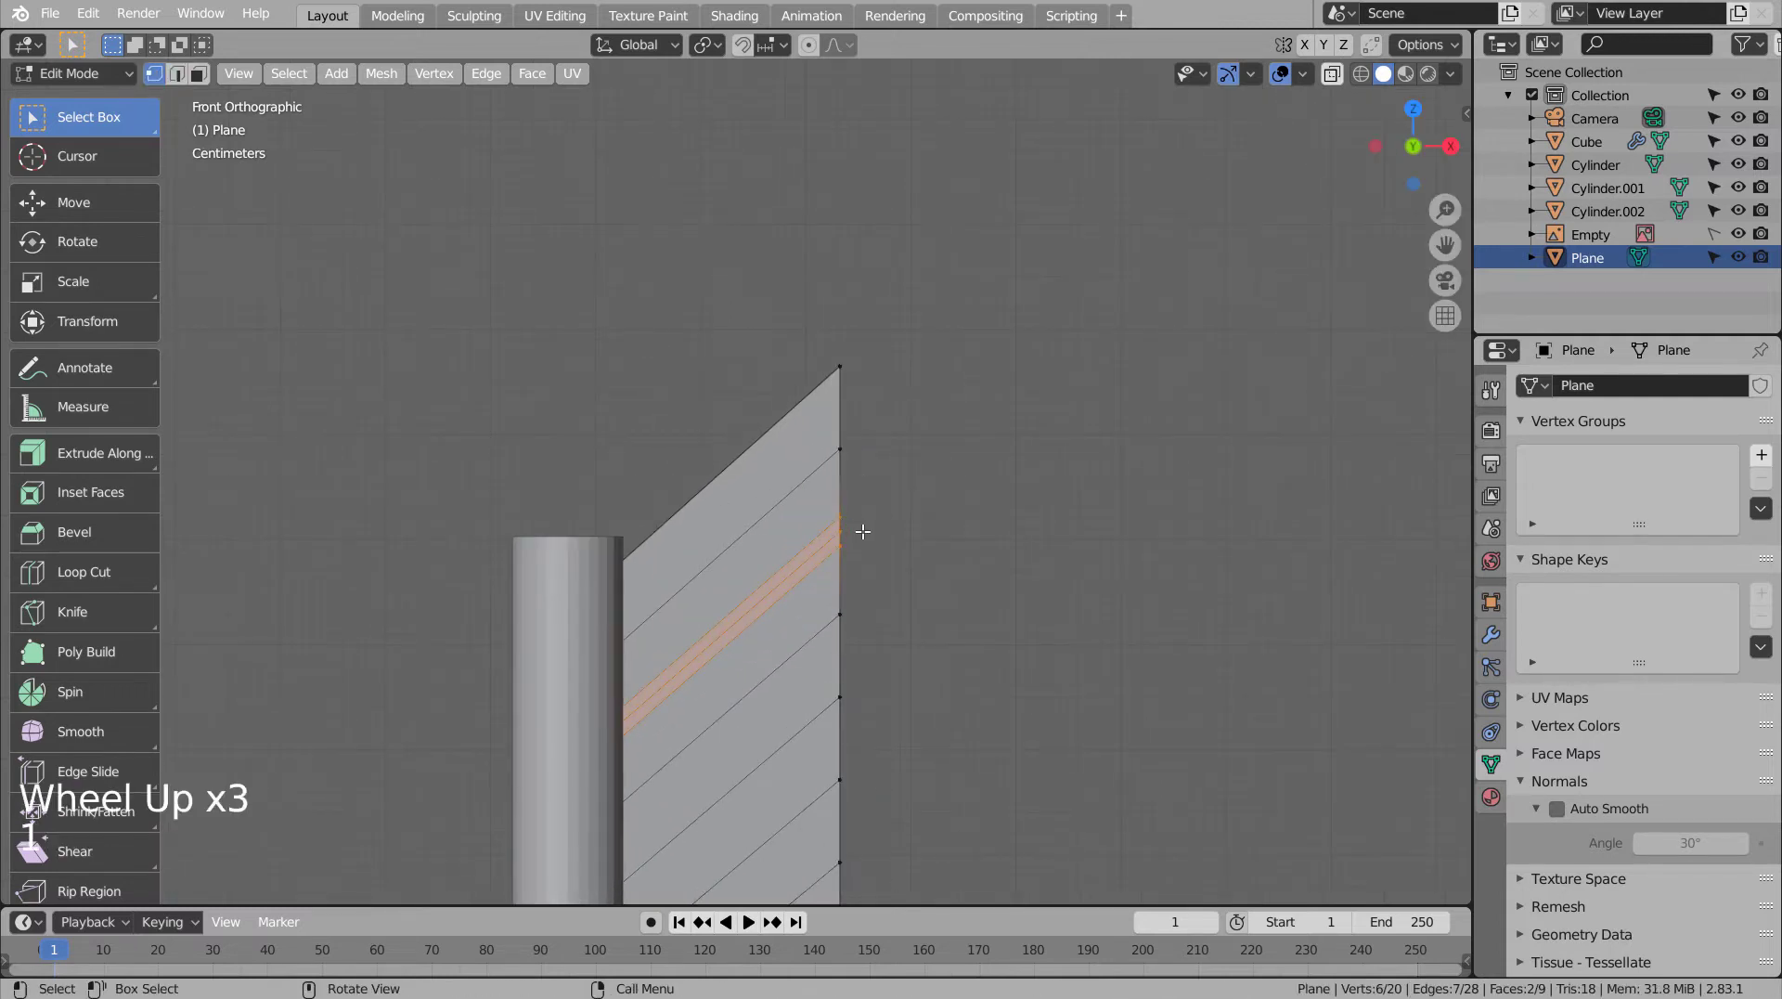
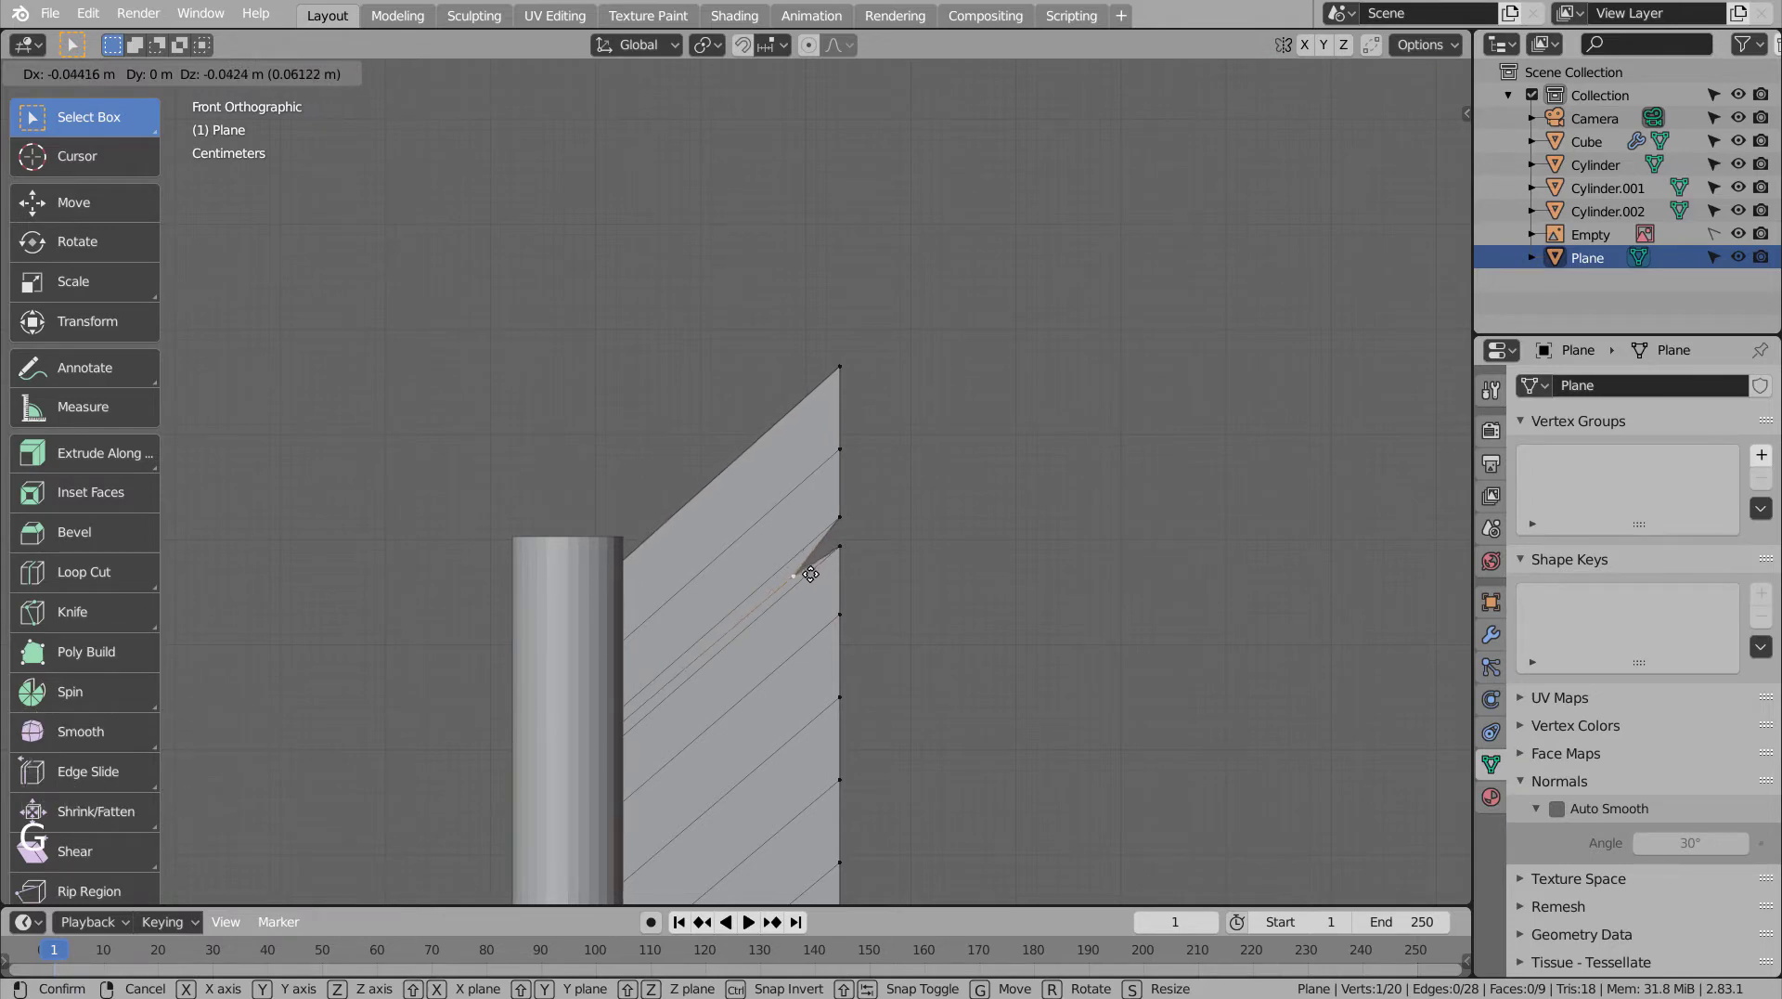
pyautogui.scroll(-3)
pyautogui.scroll(-3)
# - Pull vertices to notch the fins into slanted fletching and return to Object Mode
pyautogui.press('g')
pyautogui.scroll(3)
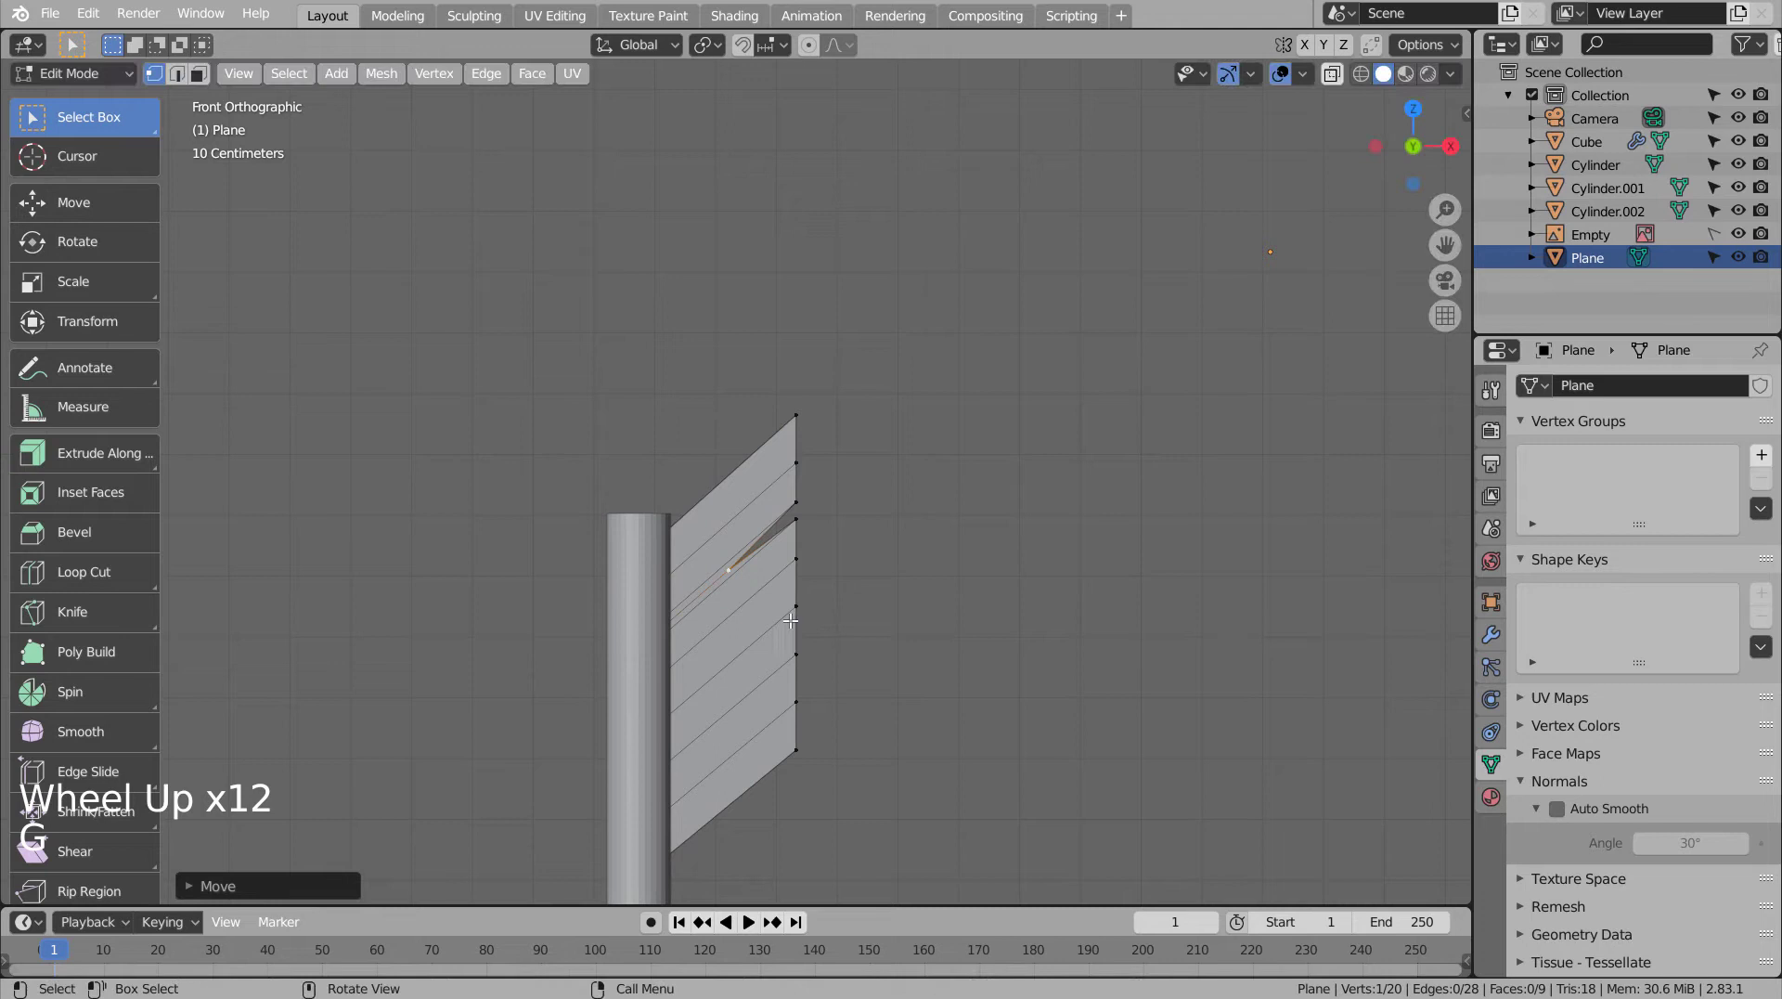
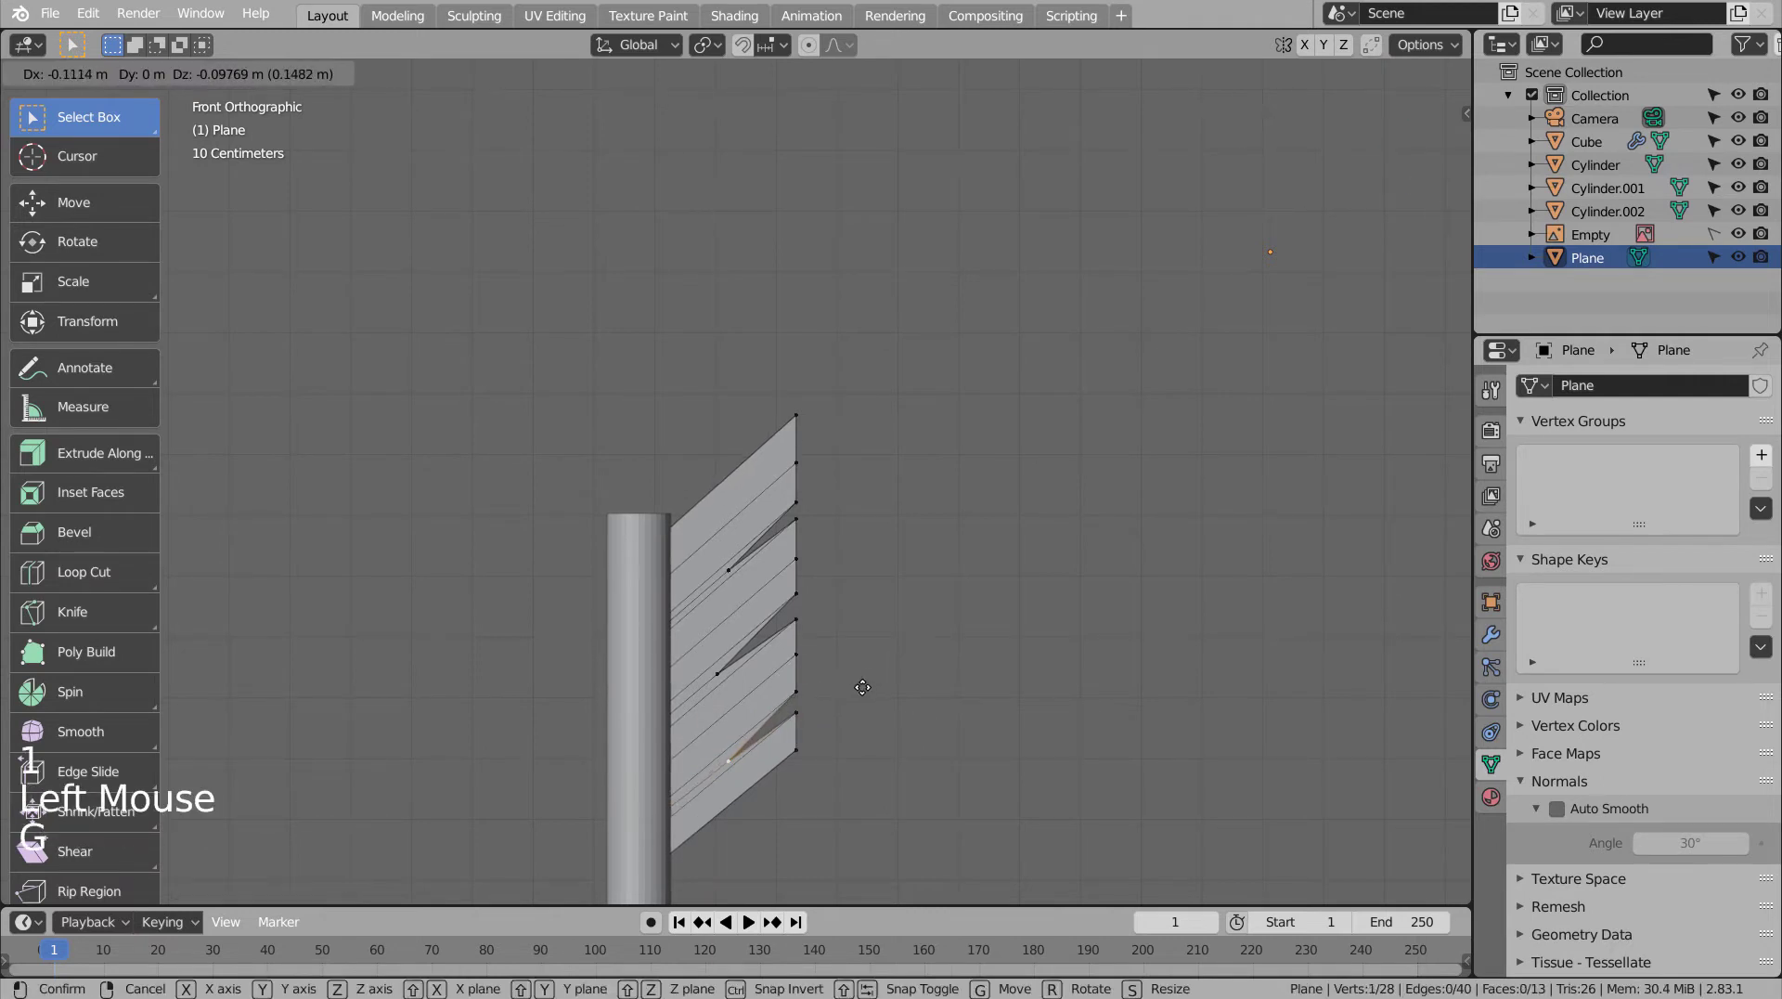
pyautogui.press('Tab')
pyautogui.scroll(-3)
pyautogui.scroll(-3)
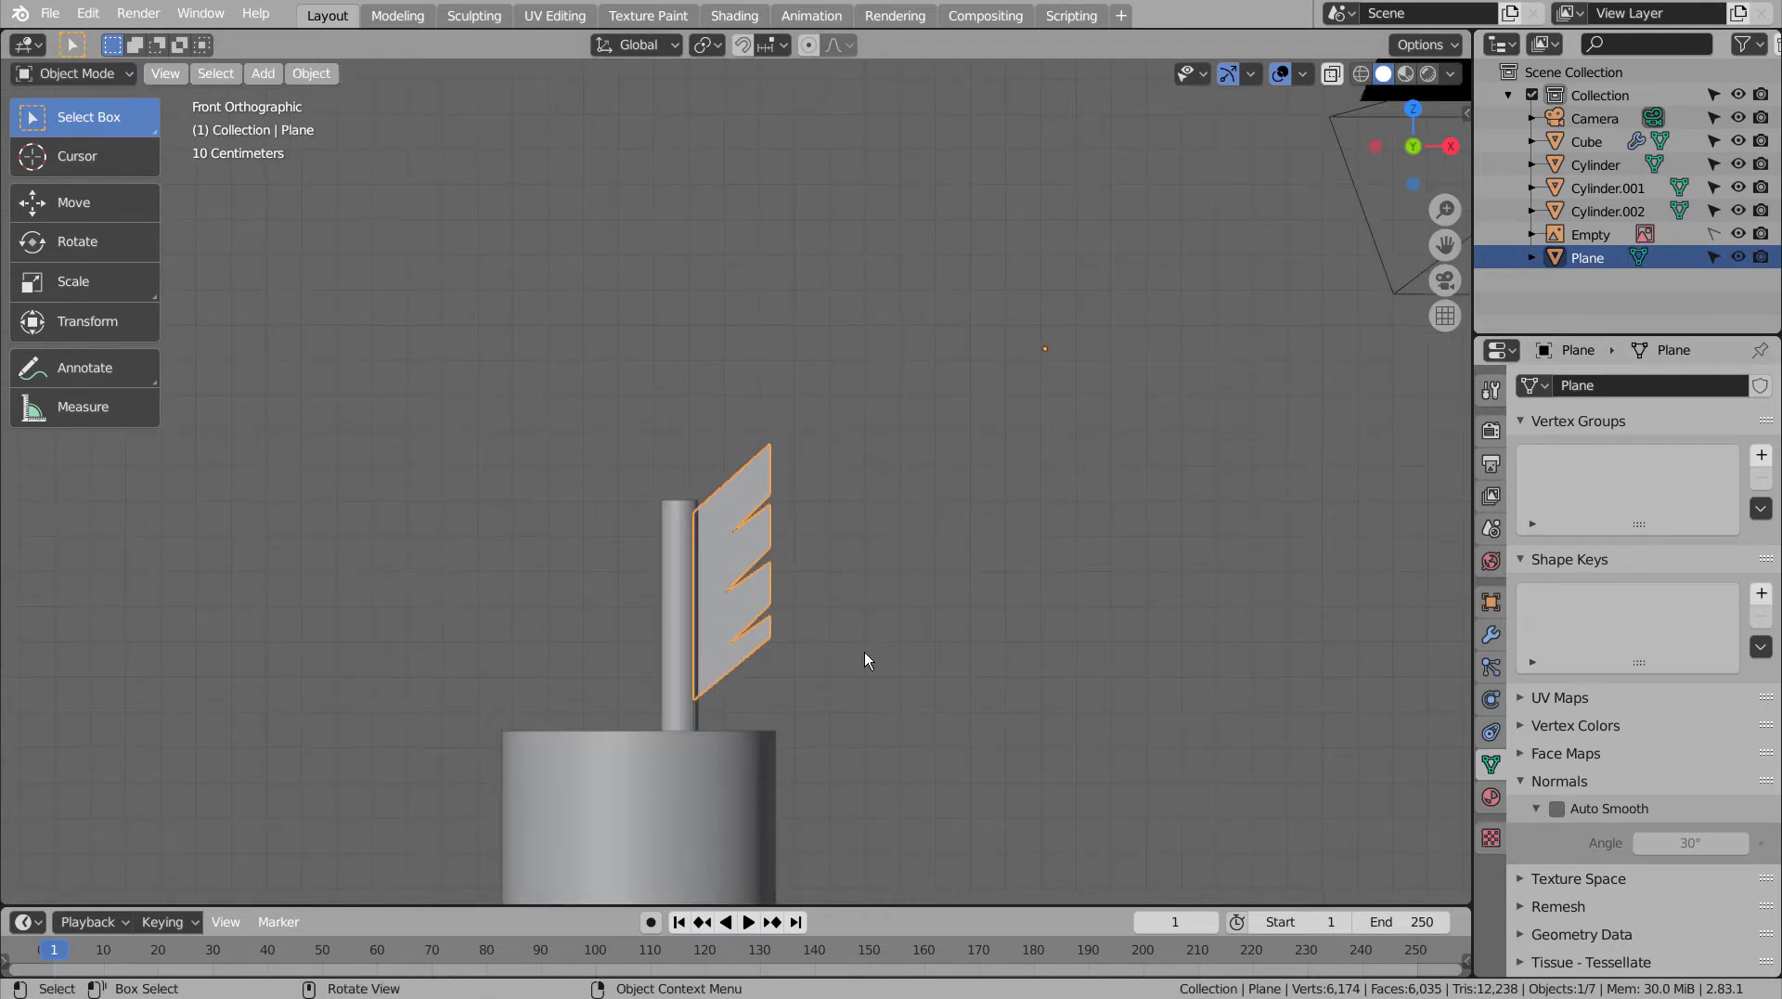
# - Add a Mirror modifier to the feather plane and pick the shaft Cylinder.002 as mirror object
pyautogui.click(1495, 642)
pyautogui.click(1644, 385)
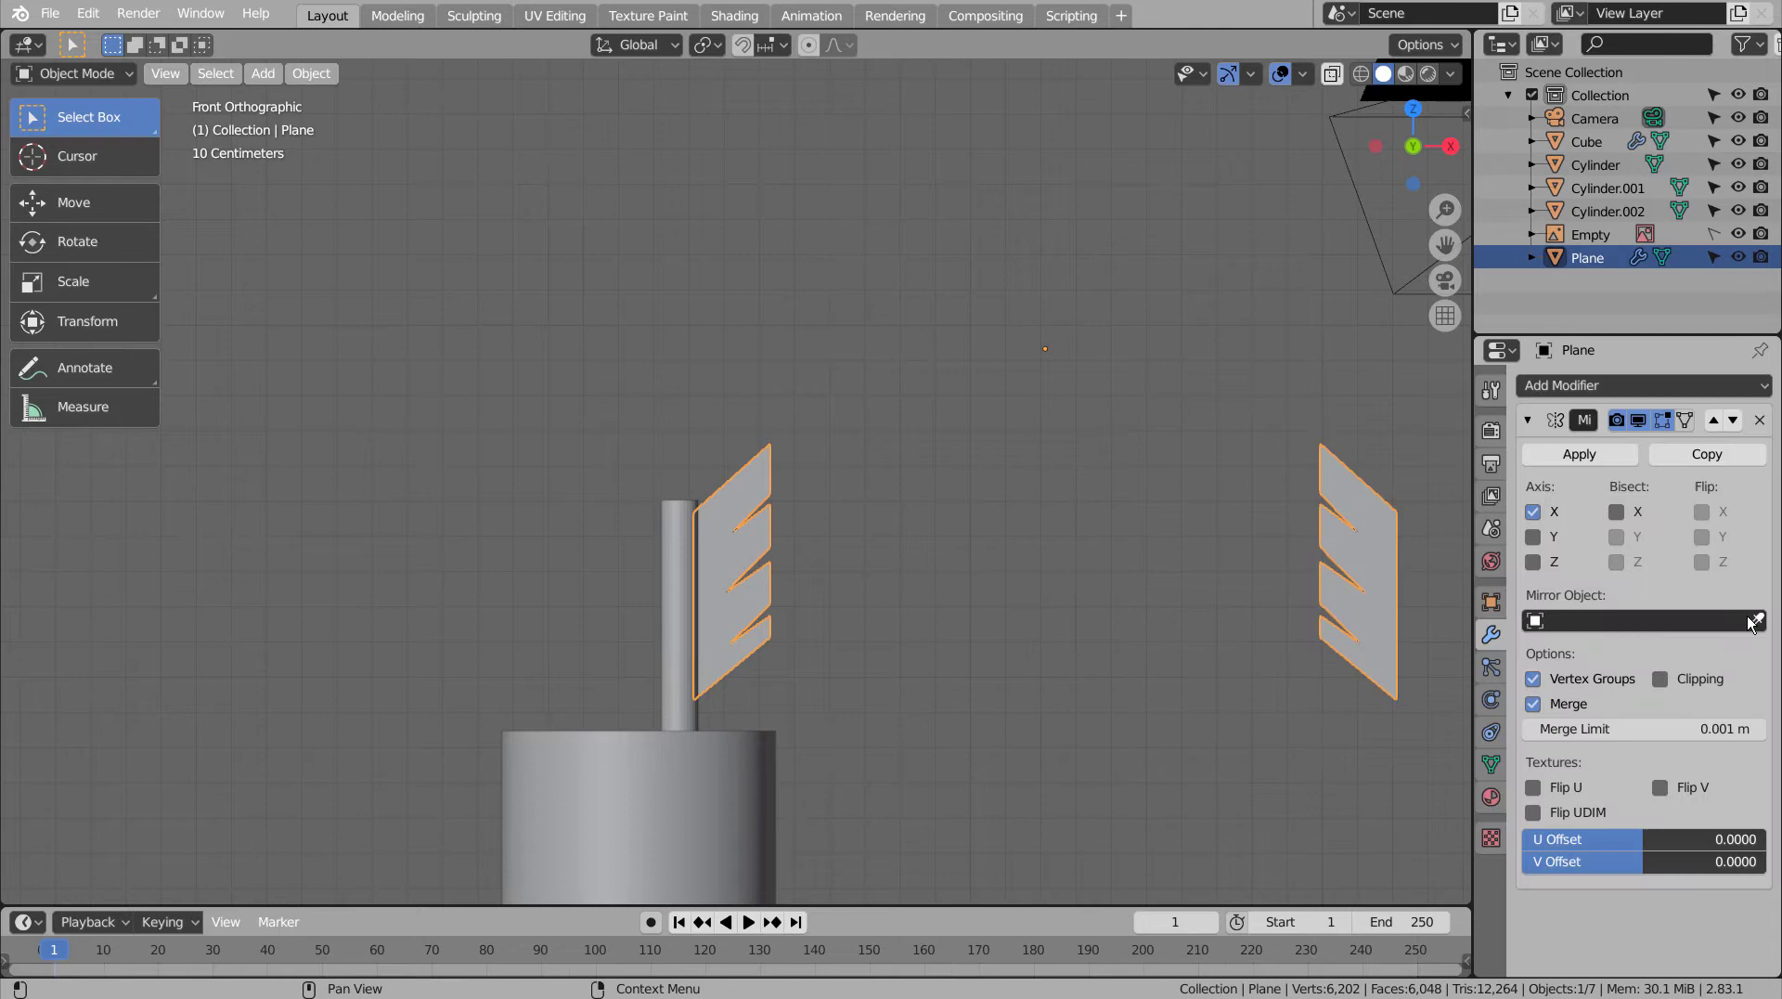
pyautogui.click(1753, 614)
pyautogui.click(685, 556)
pyautogui.click(898, 565)
pyautogui.doubleClick(681, 557)
pyautogui.rightClick(675, 555)
pyautogui.click(935, 558)
pyautogui.scroll(-3)
pyautogui.click(864, 584)
pyautogui.scroll(-3)
pyautogui.press('b')
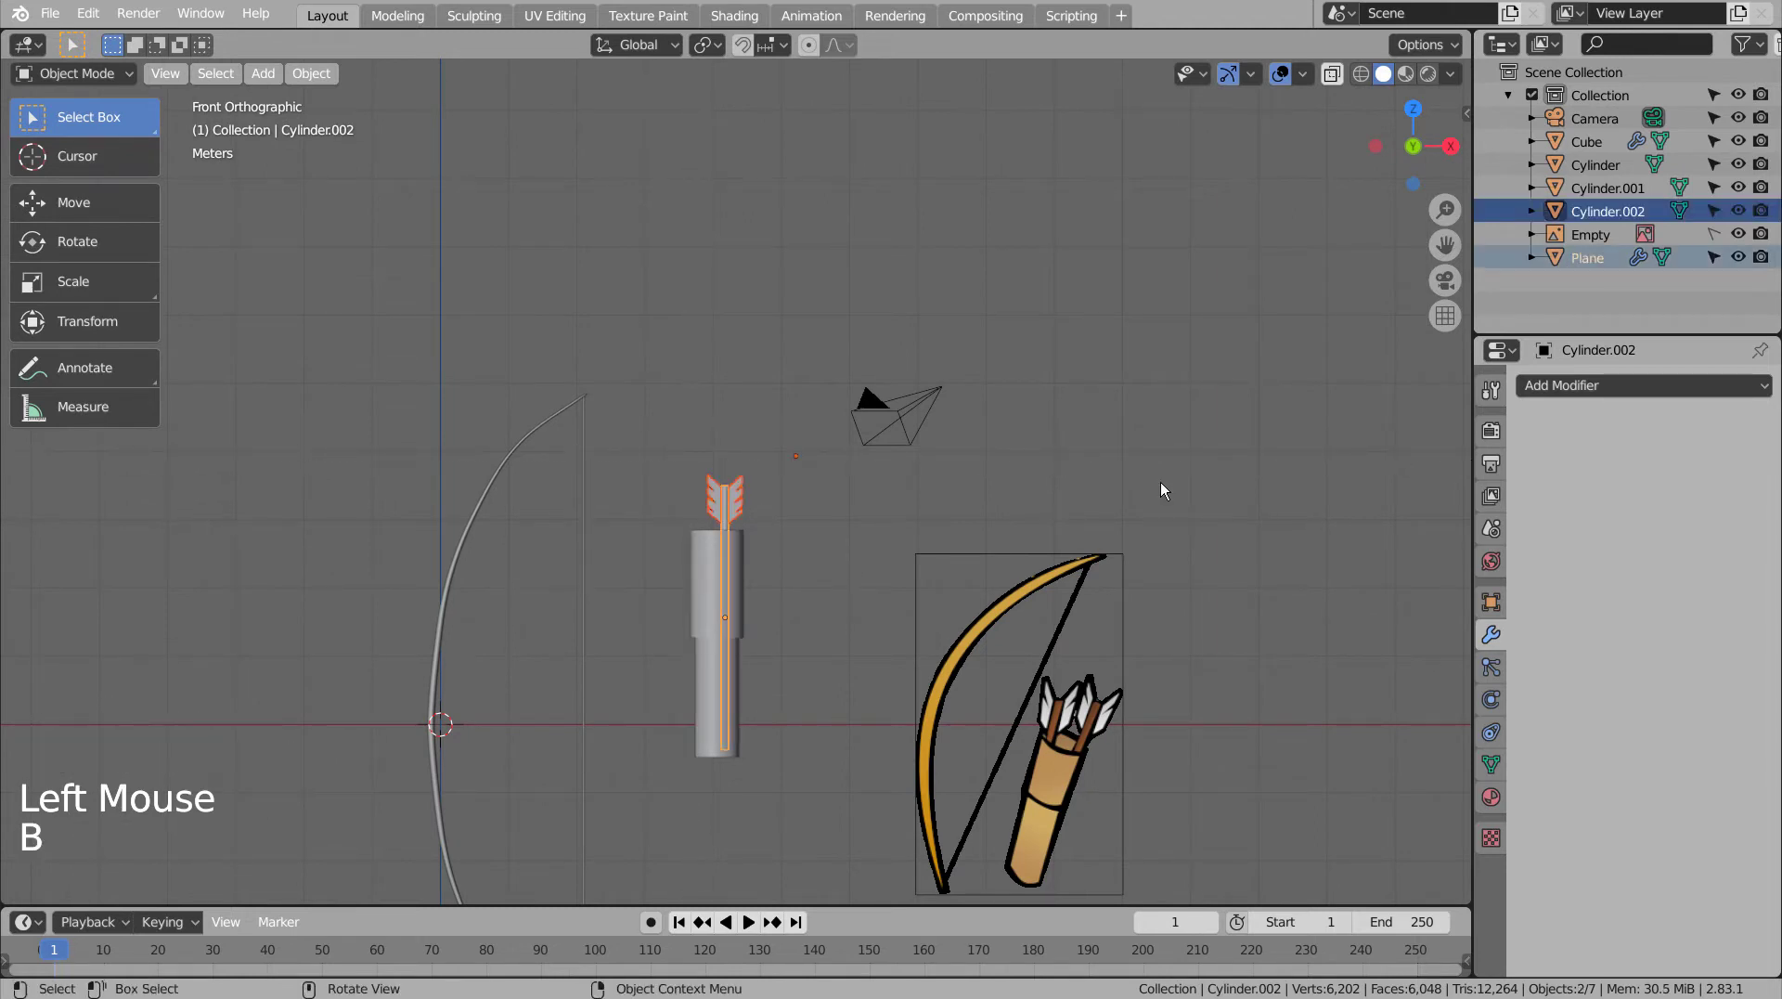
# - Apply the mirror, then join the mirrored feathers into the arrow shaft with Ctrl+J
pyautogui.press('ctrl+j')
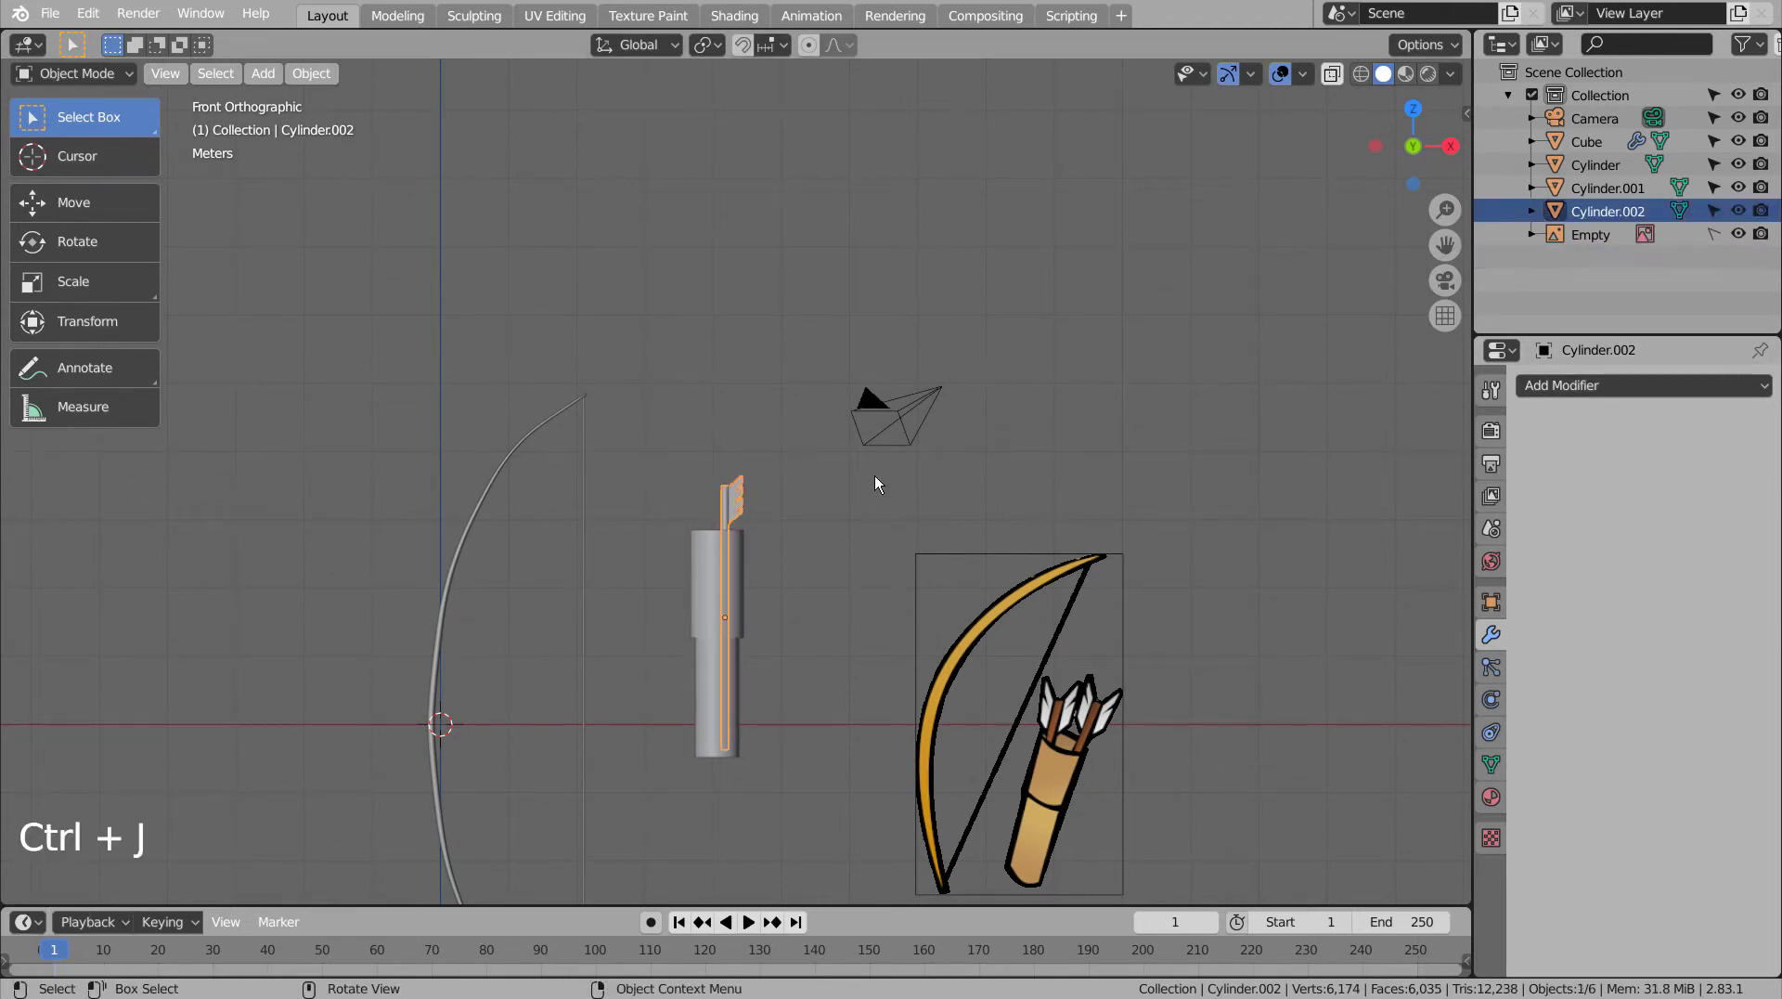
pyautogui.press('ctrl+z')
pyautogui.click(737, 489)
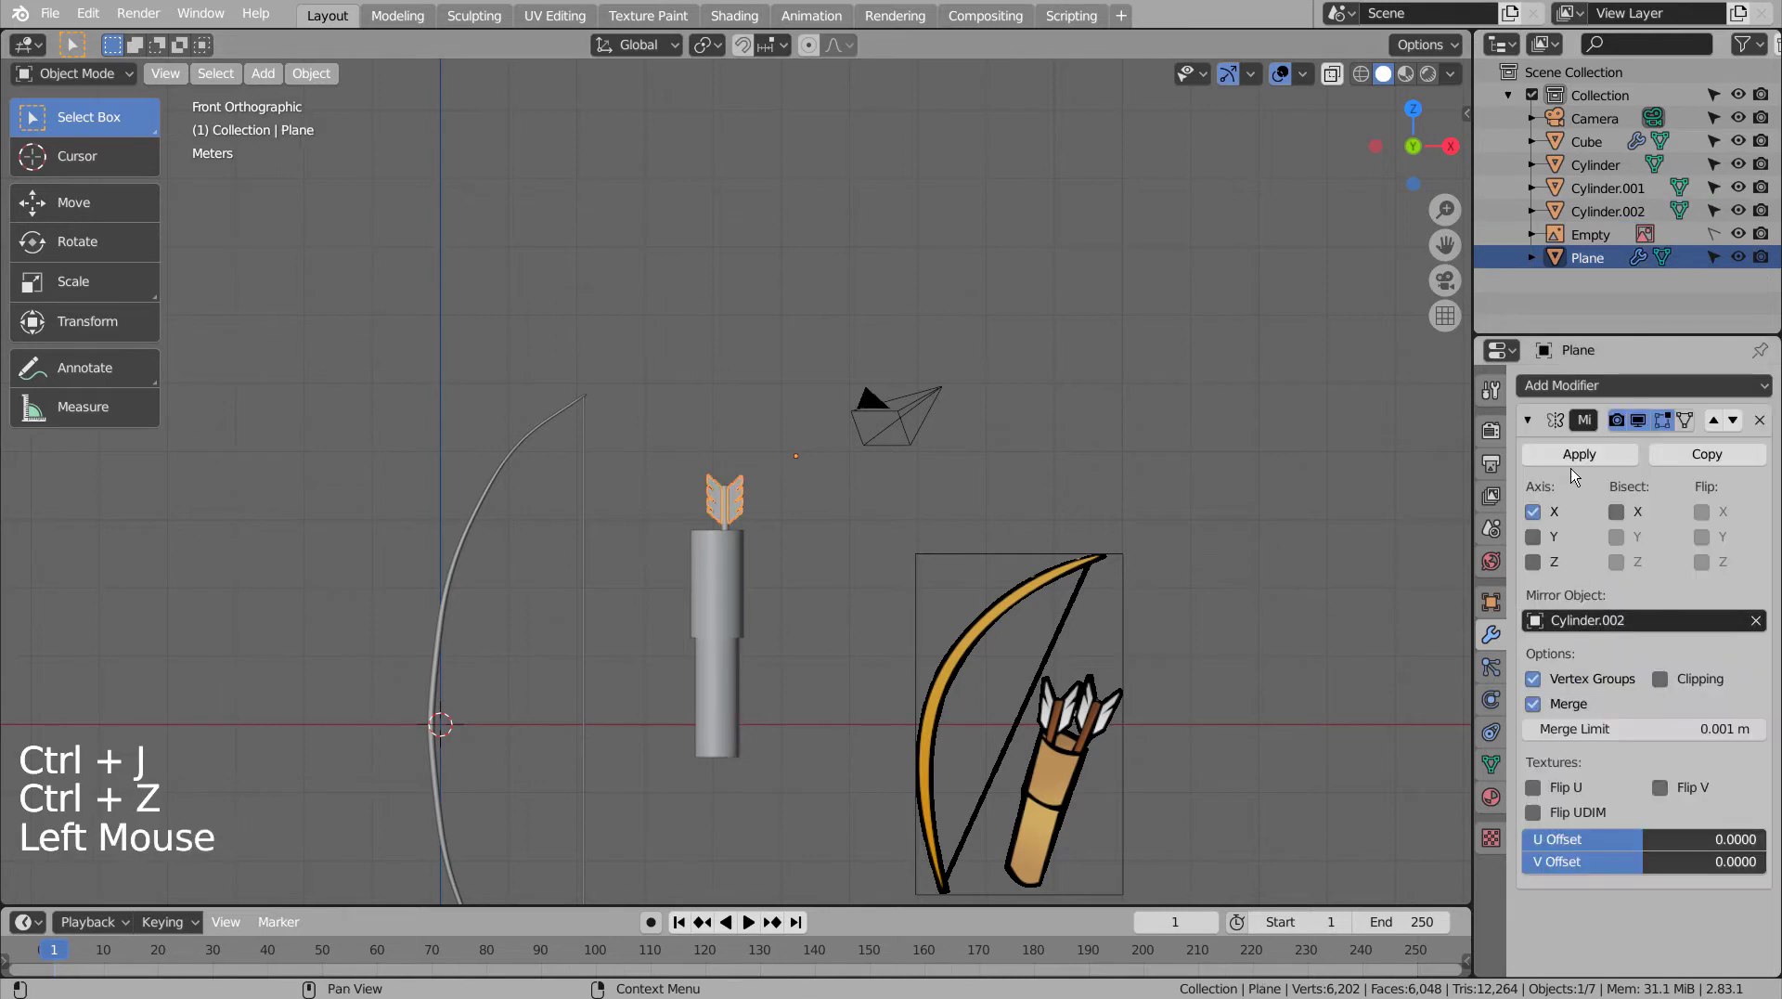
pyautogui.click(1580, 464)
pyautogui.scroll(3)
pyautogui.click(726, 547)
pyautogui.press('ctrl+j')
pyautogui.click(746, 516)
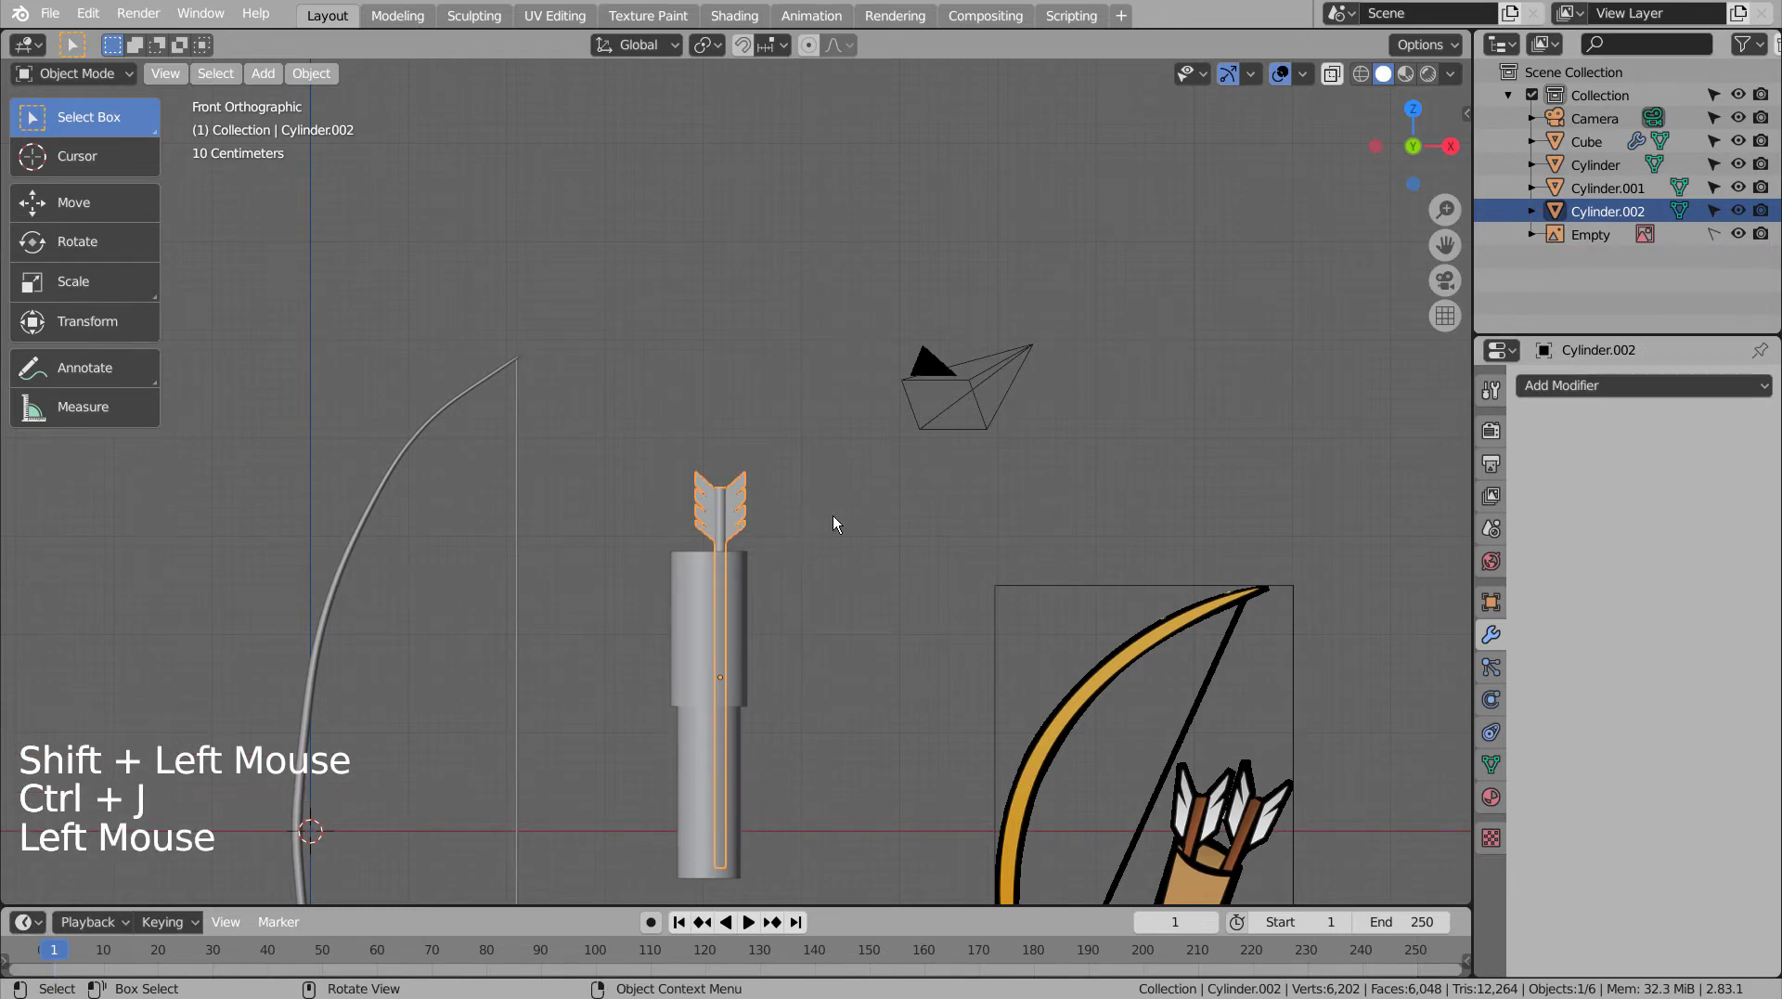
# - Try duplicating the arrow, undo it and check the quiver from top and front views
pyautogui.press('r')
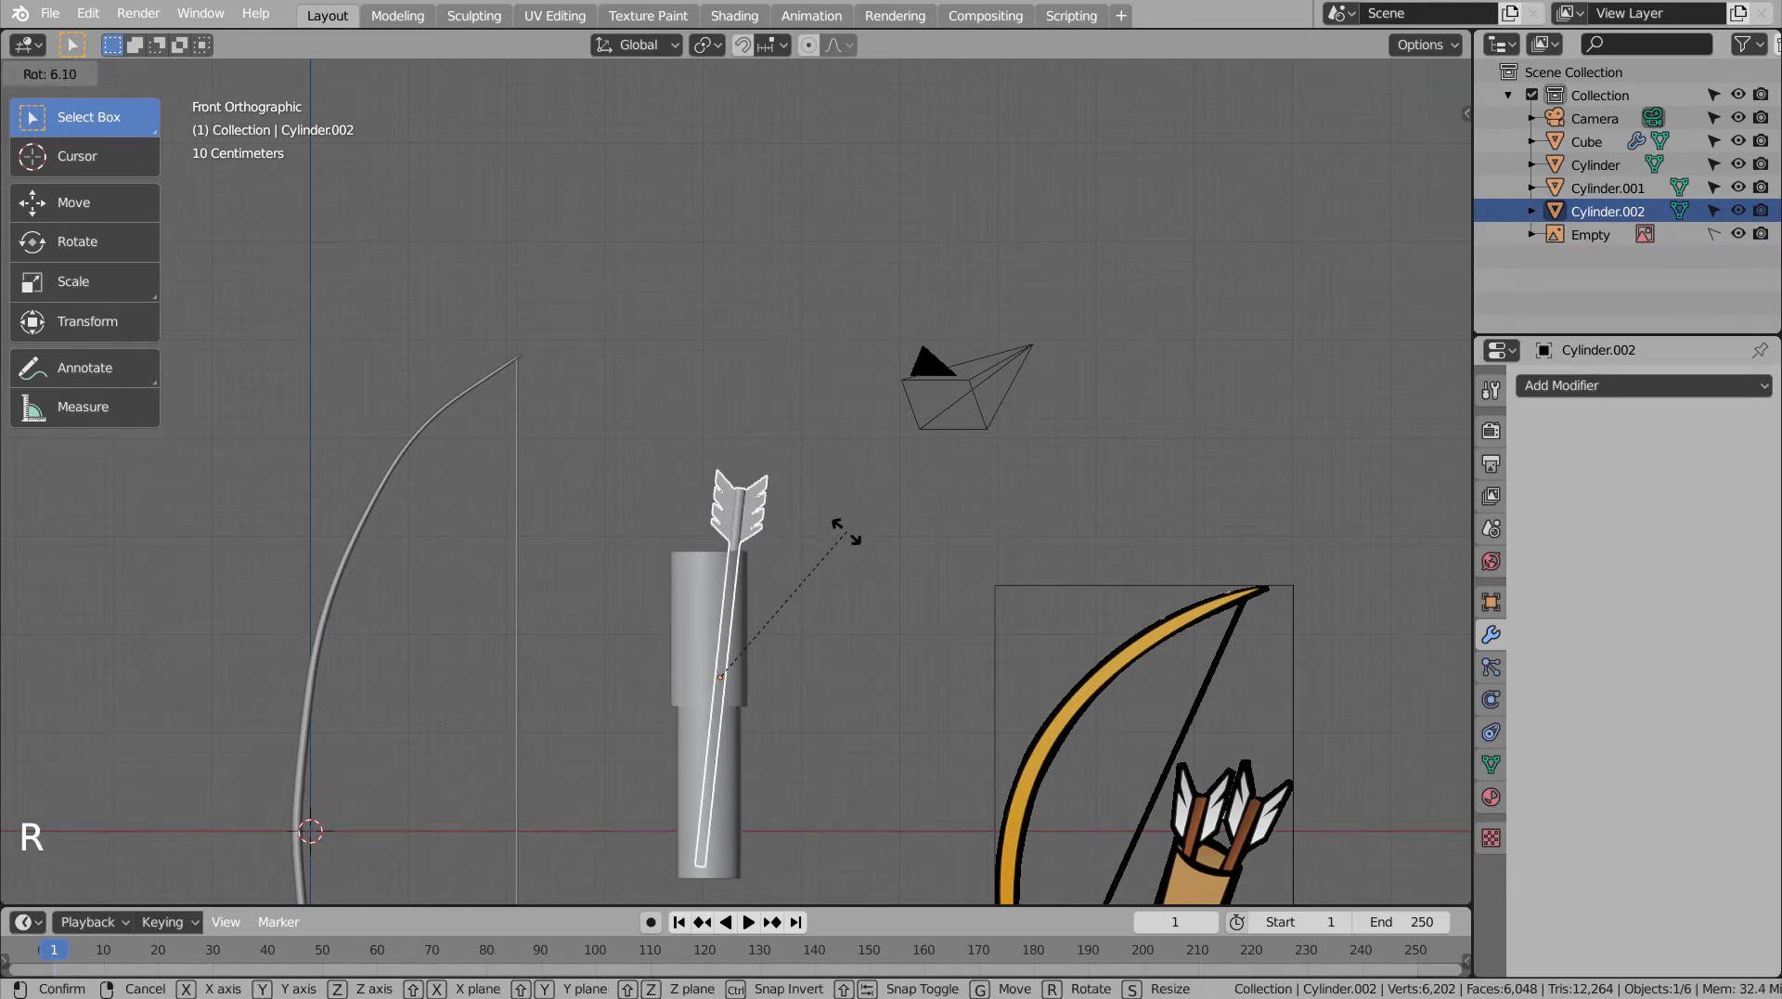
pyautogui.scroll(3)
pyautogui.middleClick(854, 655)
pyautogui.middleClick(859, 684)
pyautogui.middleClick(858, 684)
pyautogui.press('KP_1')
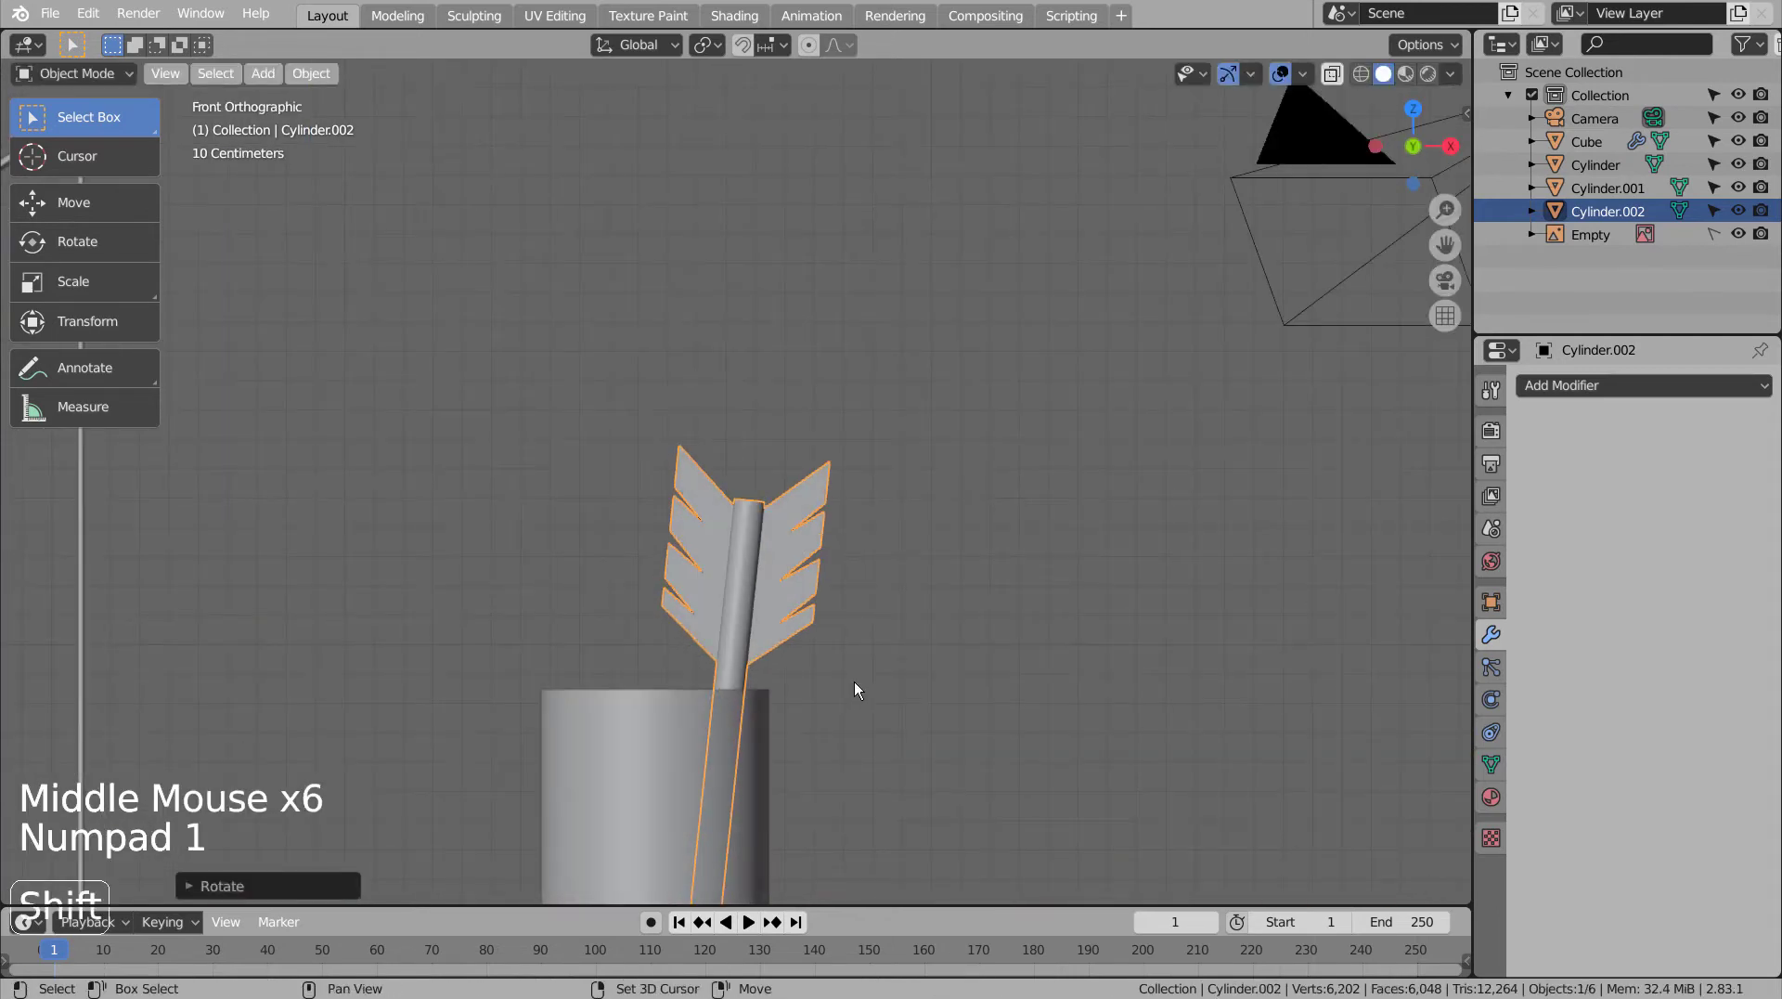
pyautogui.press('shift+d')
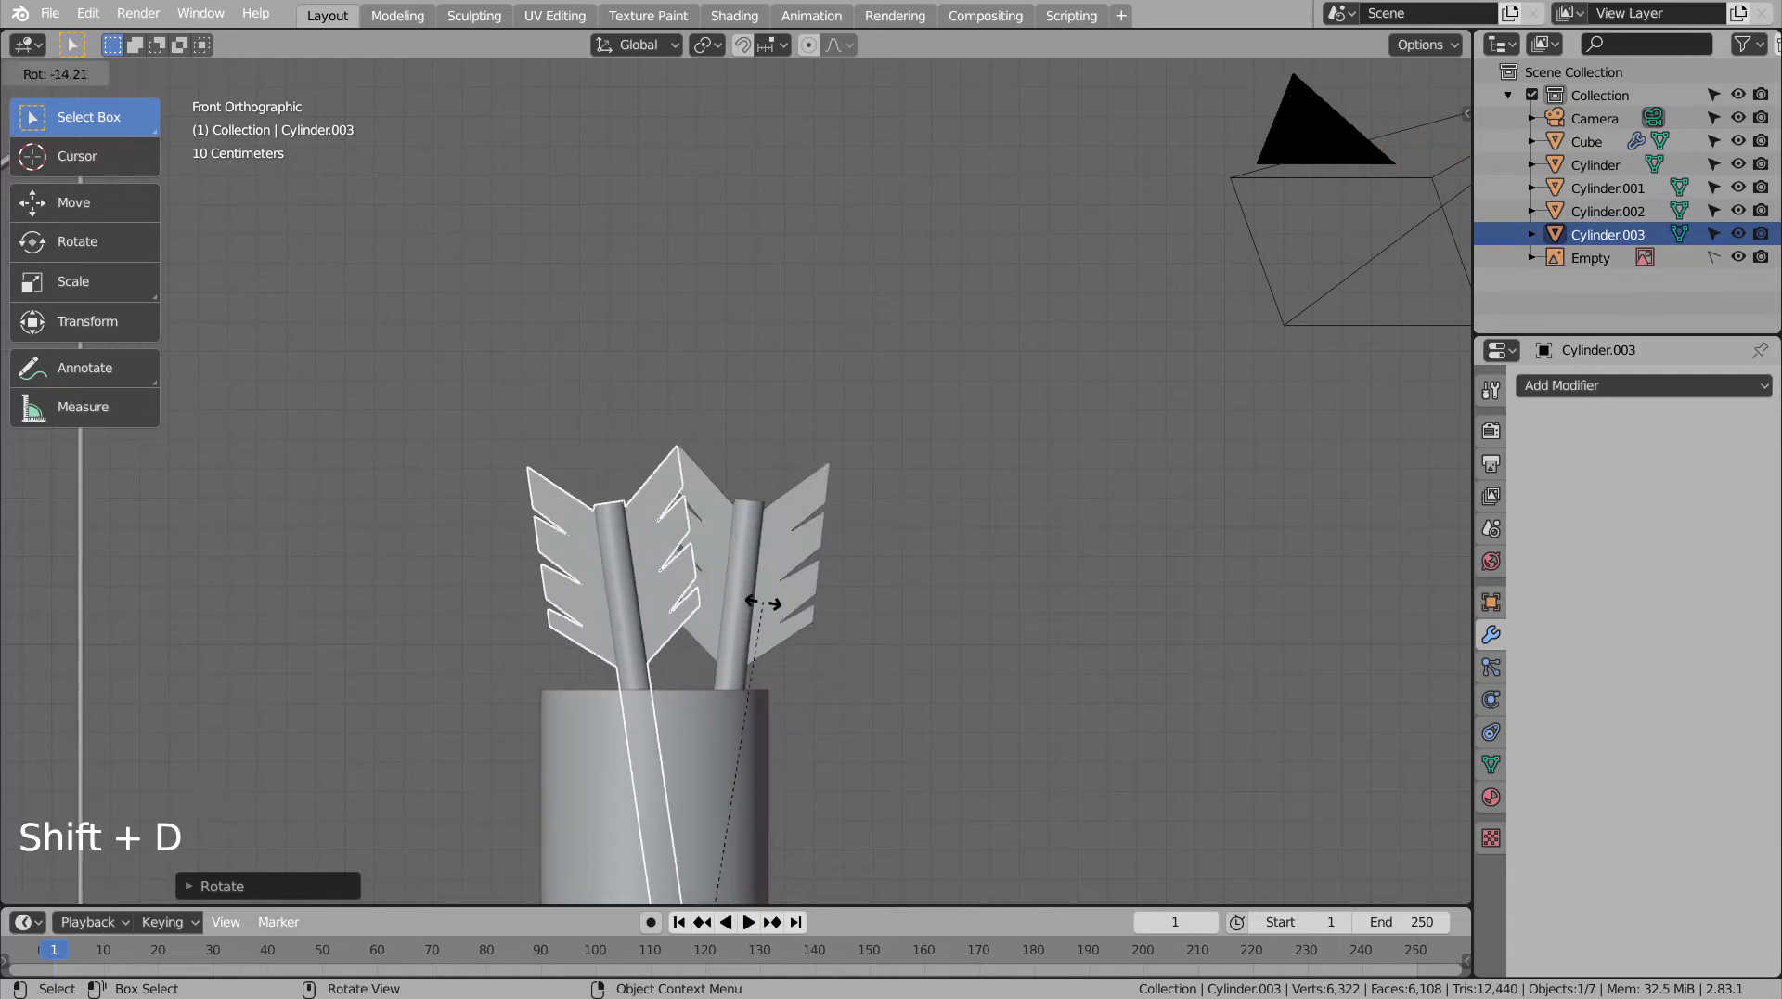
pyautogui.middleClick(845, 729)
pyautogui.middleClick(871, 715)
pyautogui.middleClick(934, 722)
pyautogui.press('KP_7')
pyautogui.press('ctrl+z')
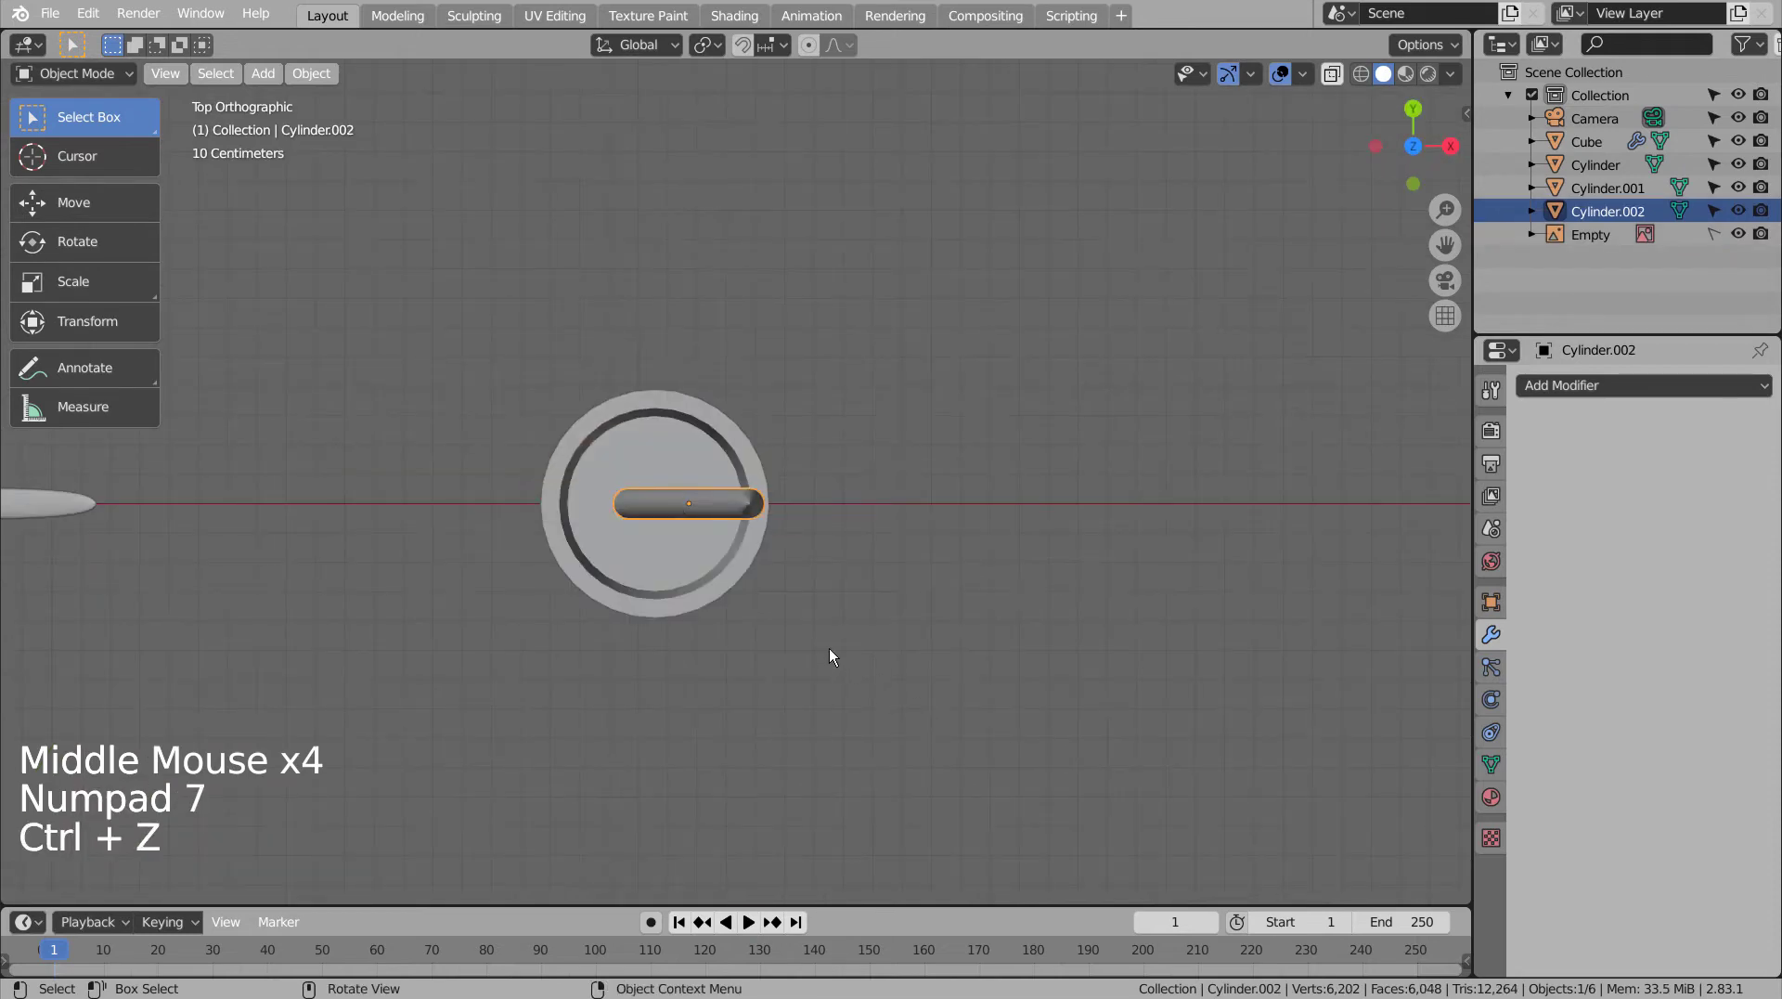
pyautogui.press('ctrl+z')
pyautogui.middleClick(778, 615)
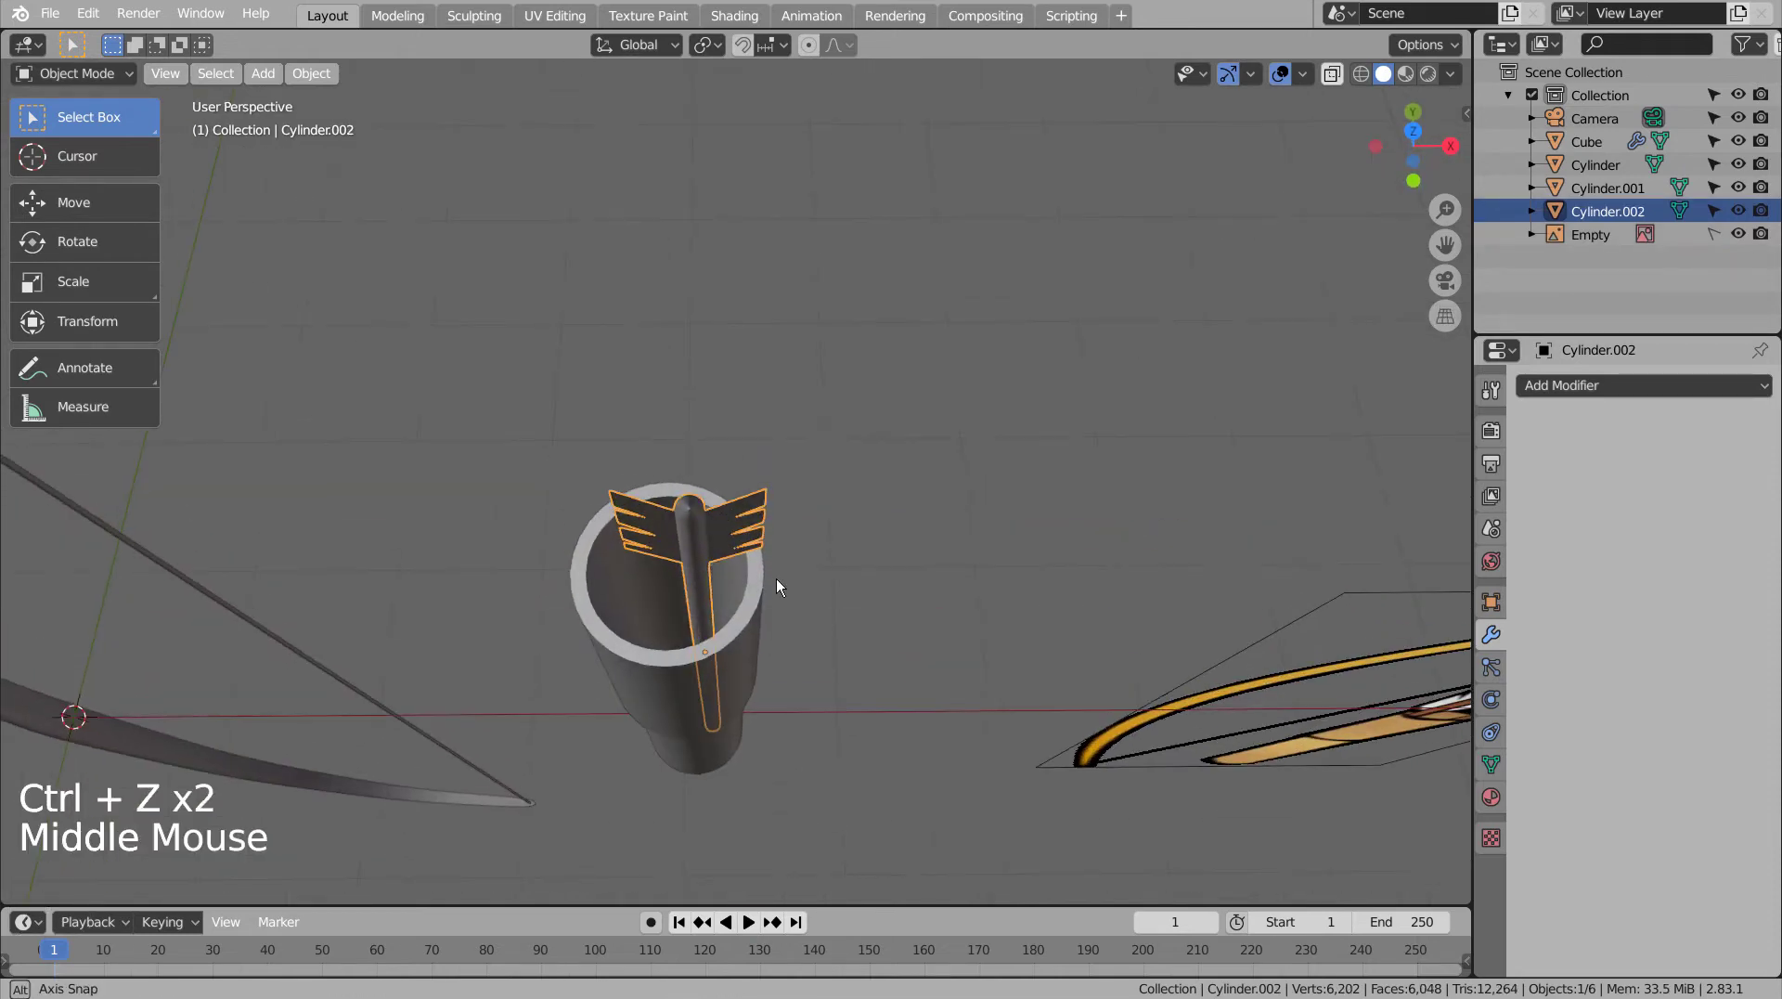
pyautogui.middleClick(790, 609)
pyautogui.press('KP_7')
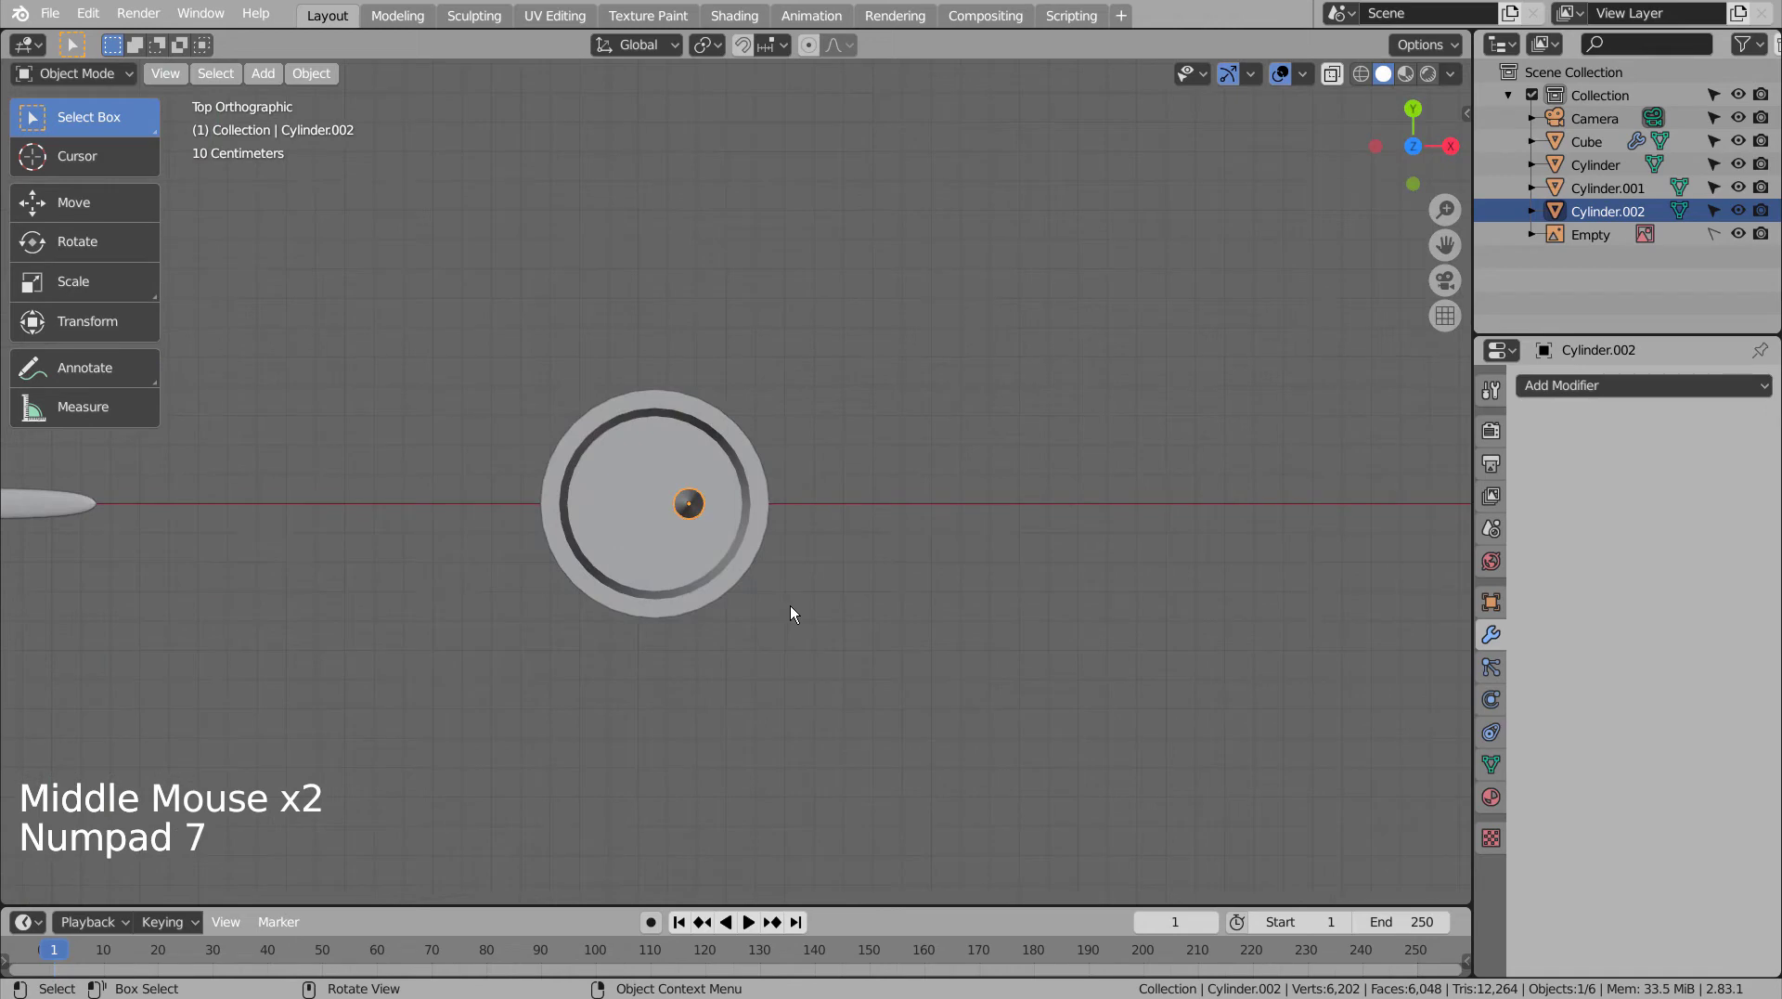
# - Duplicate the arrow and tilt the copy and the original apart in front view
pyautogui.press('shift+d')
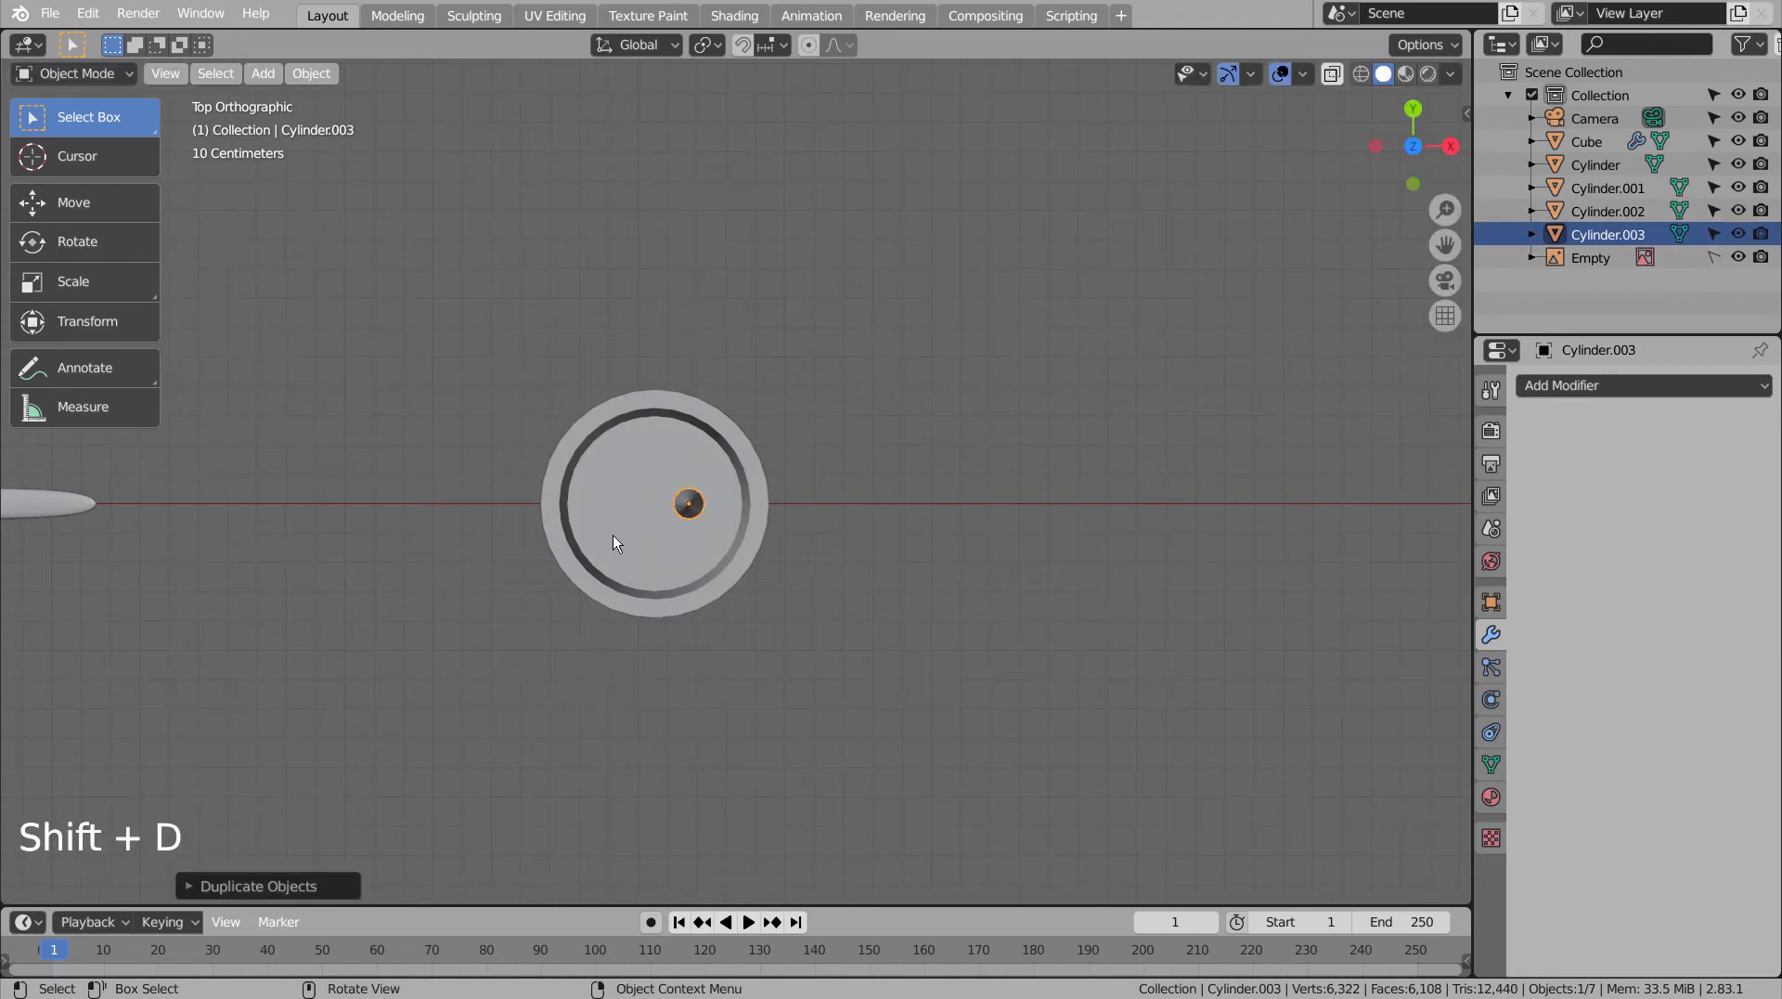
pyautogui.middleClick(632, 471)
pyautogui.middleClick(641, 481)
pyautogui.middleClick(813, 670)
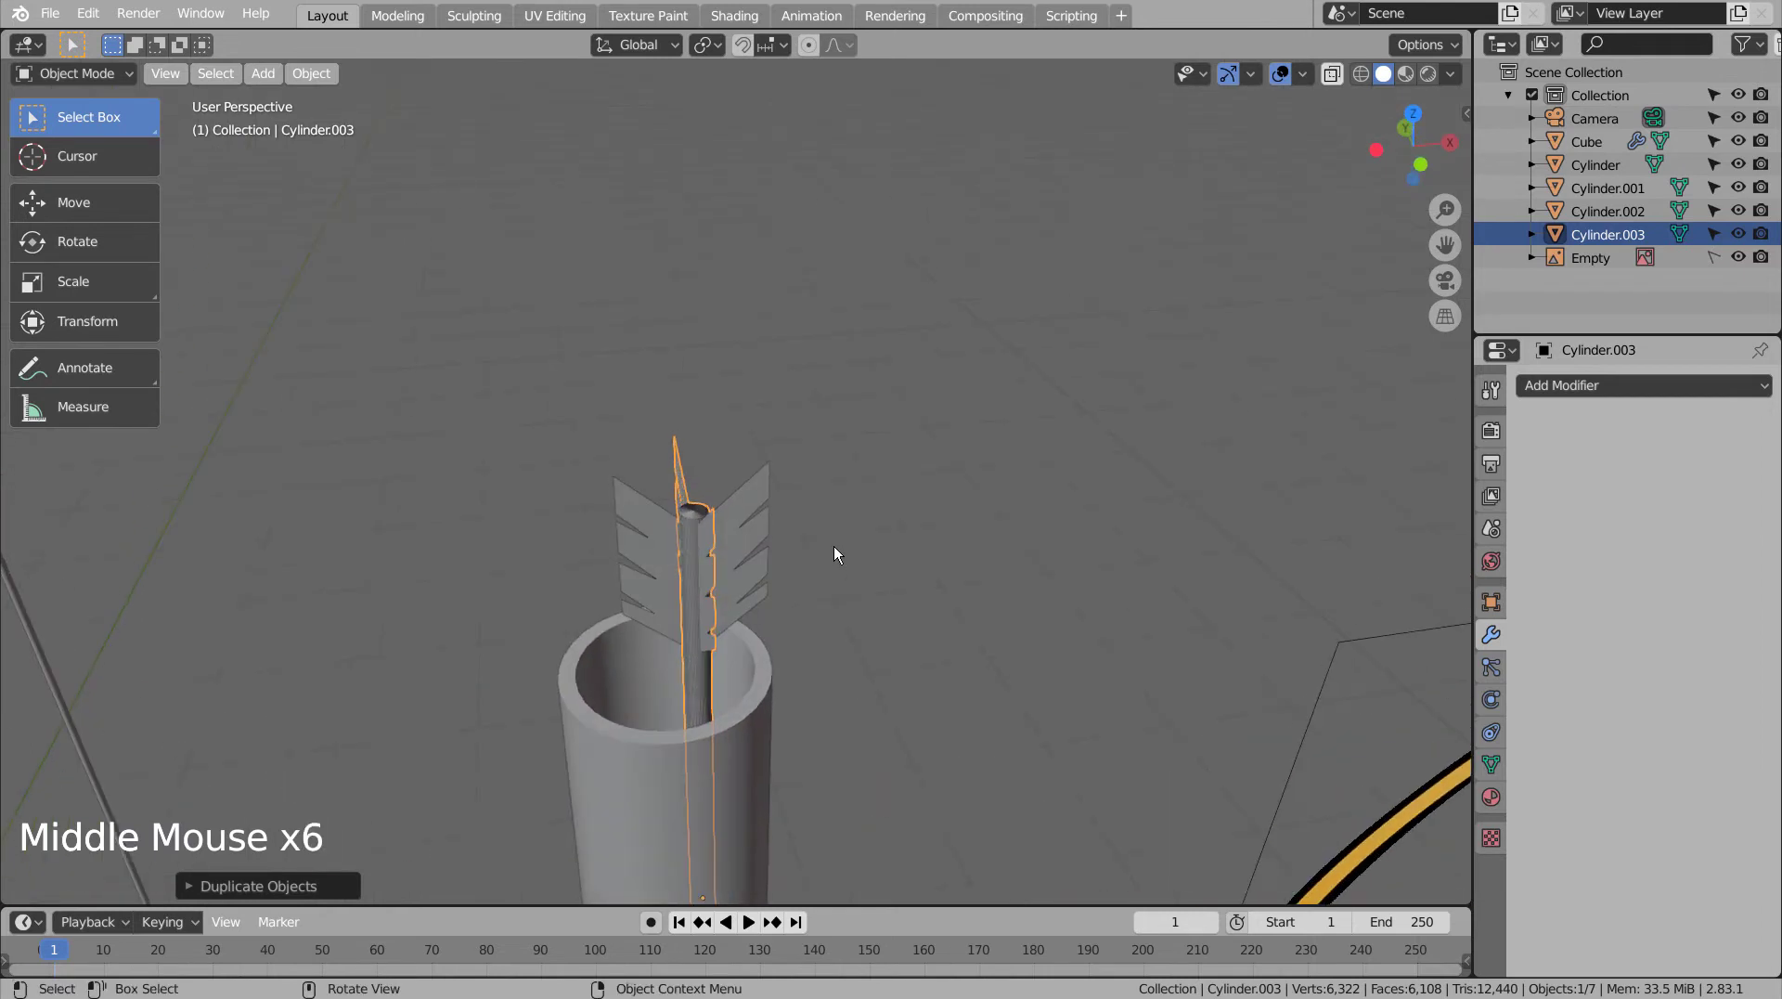
pyautogui.press('KP_1')
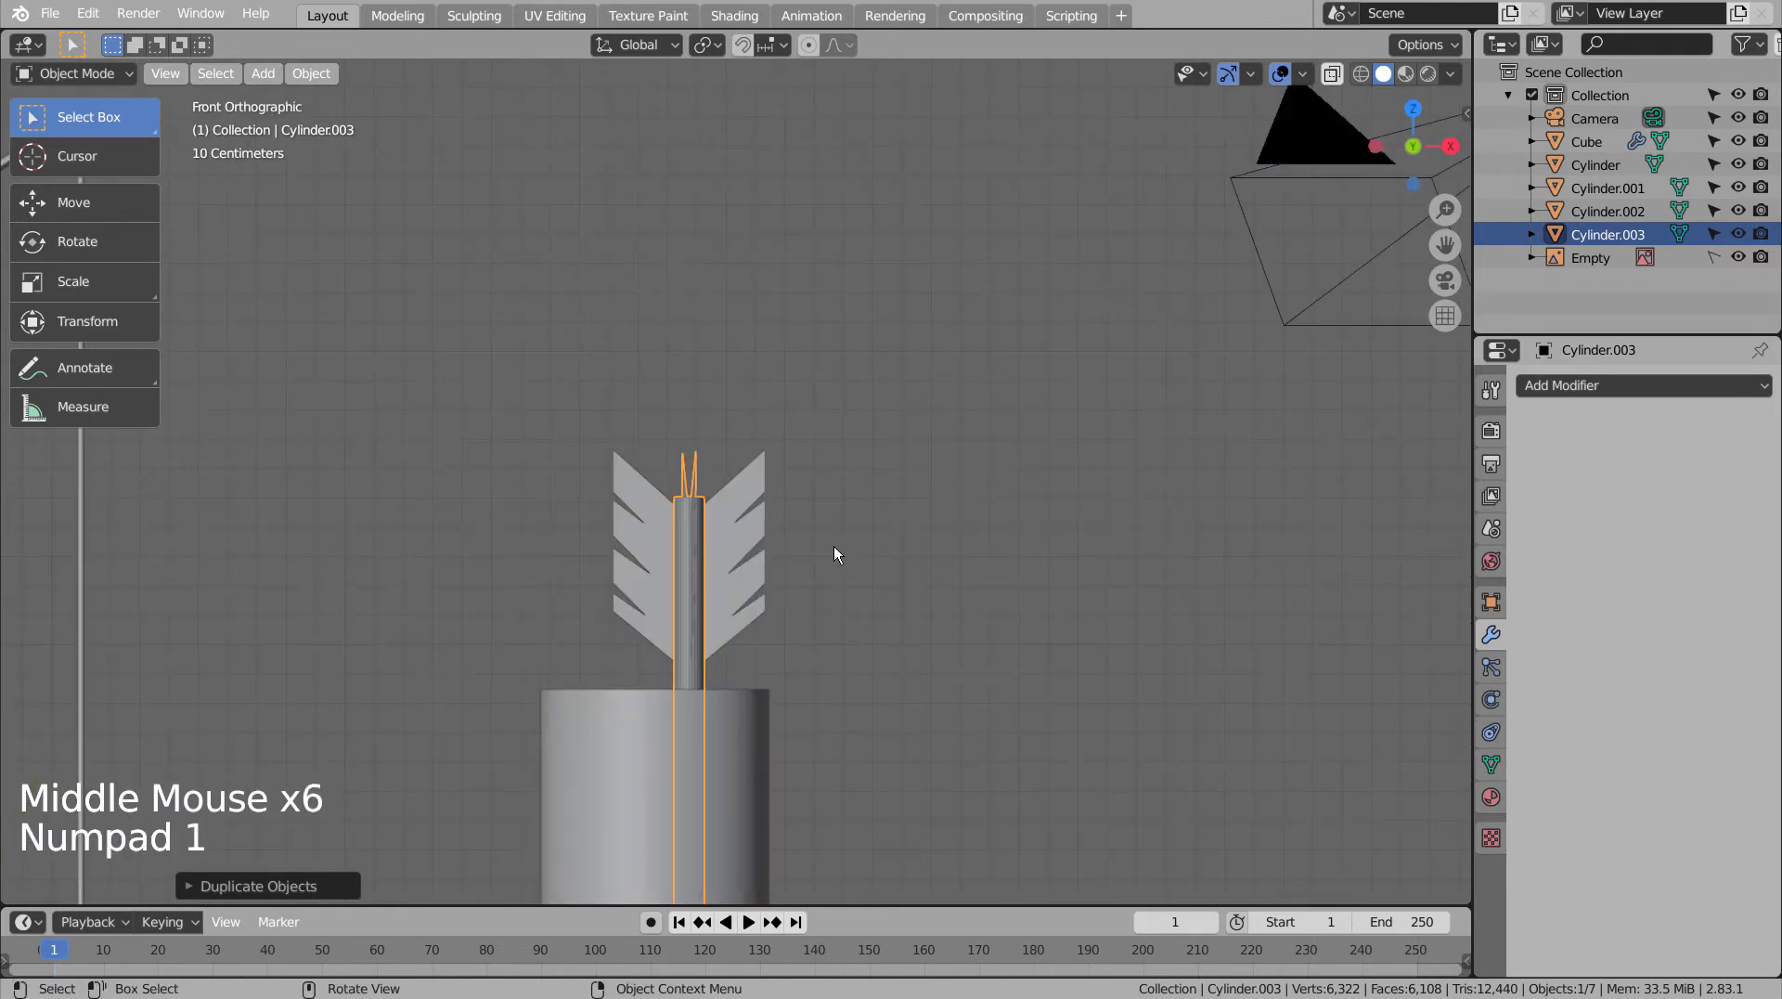
pyautogui.press('r')
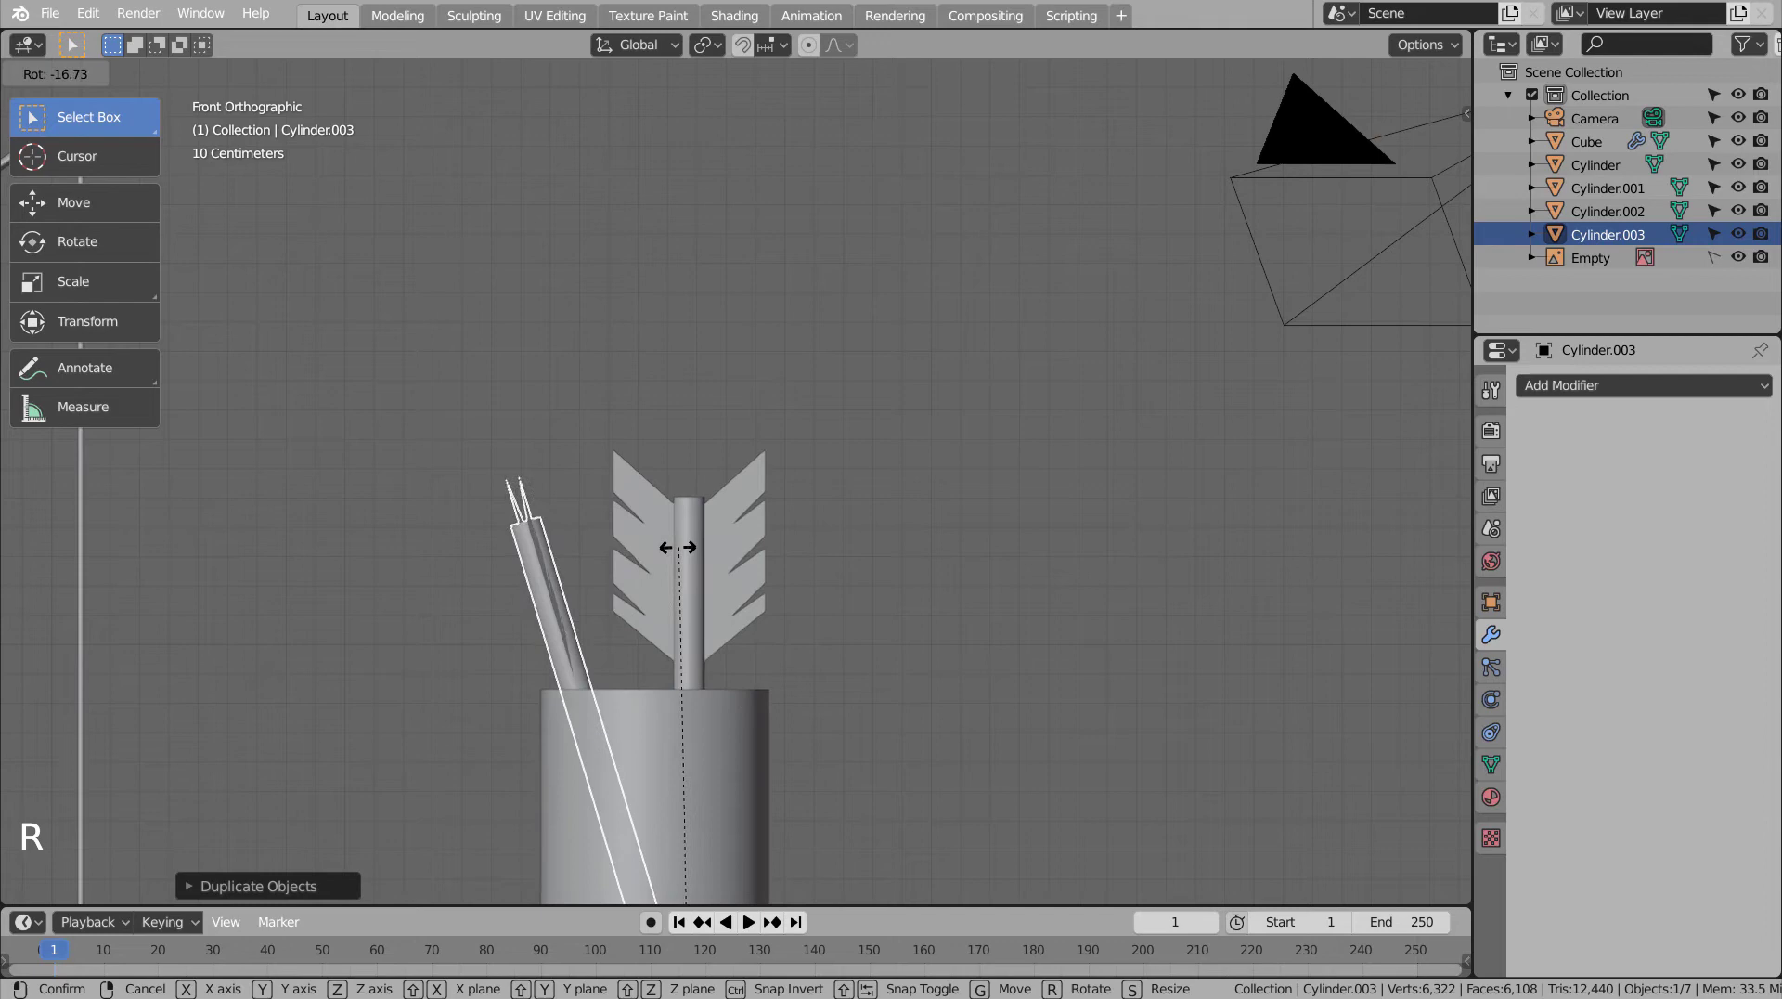
pyautogui.click(691, 543)
pyautogui.press('r')
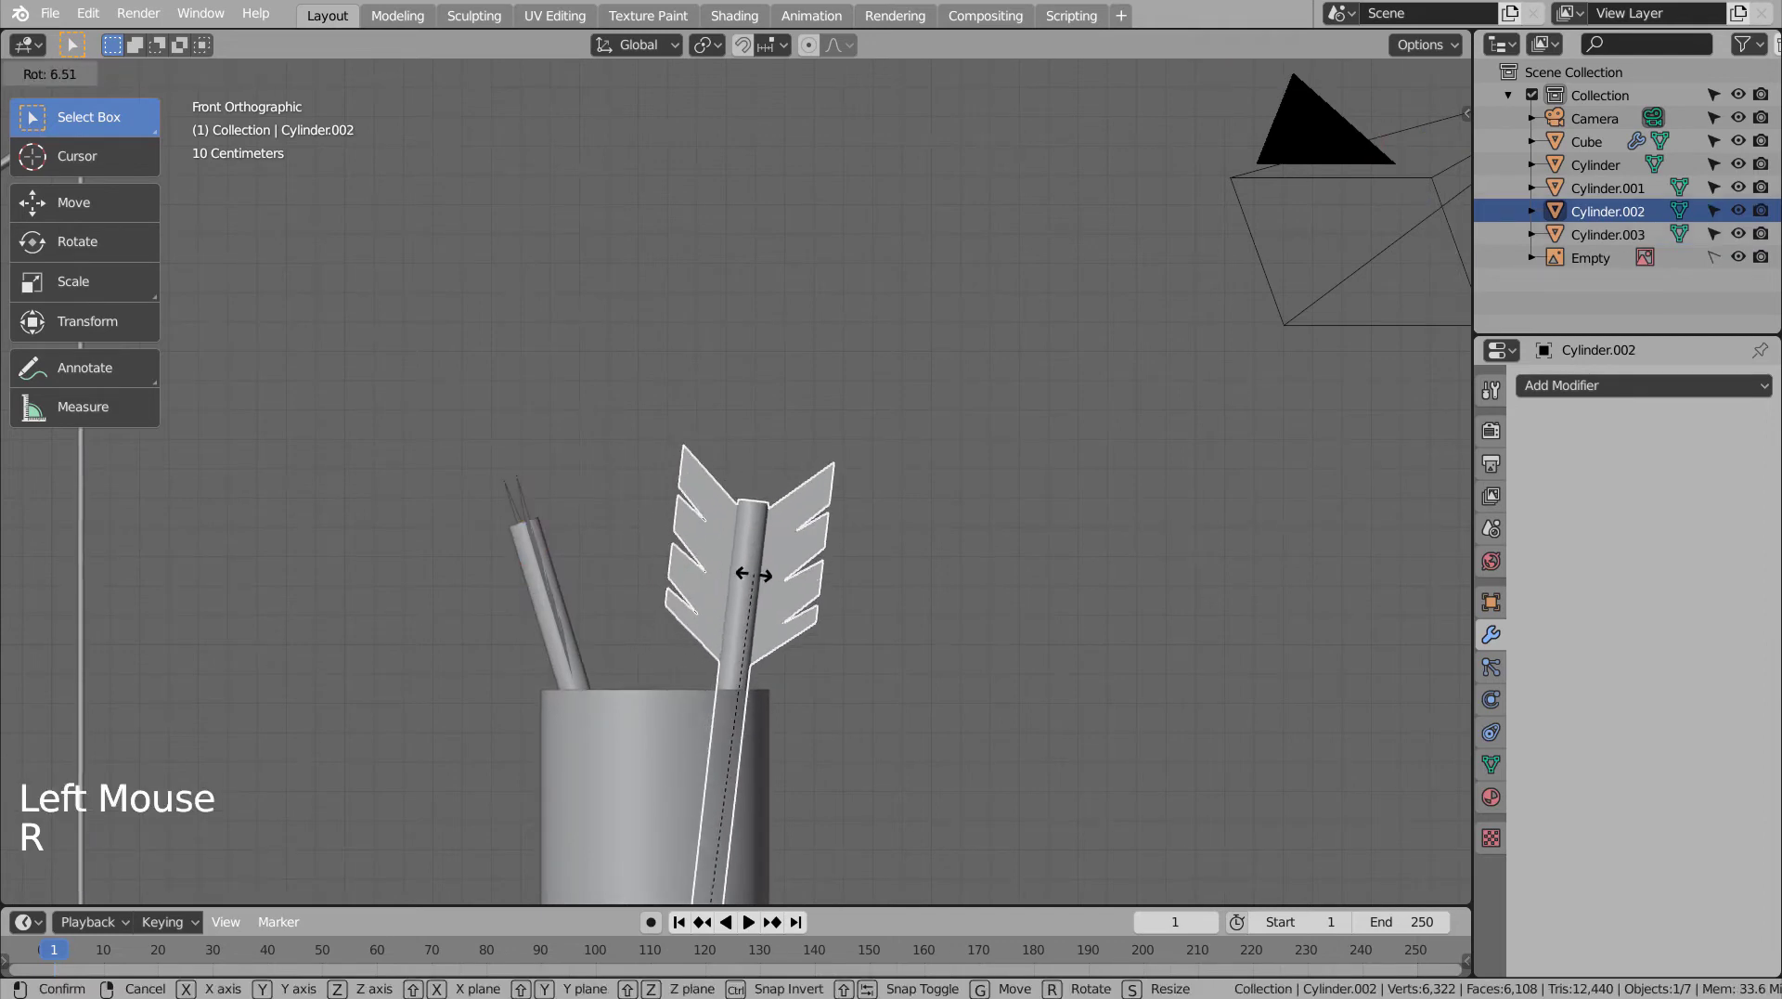
pyautogui.middleClick(1010, 622)
pyautogui.middleClick(869, 656)
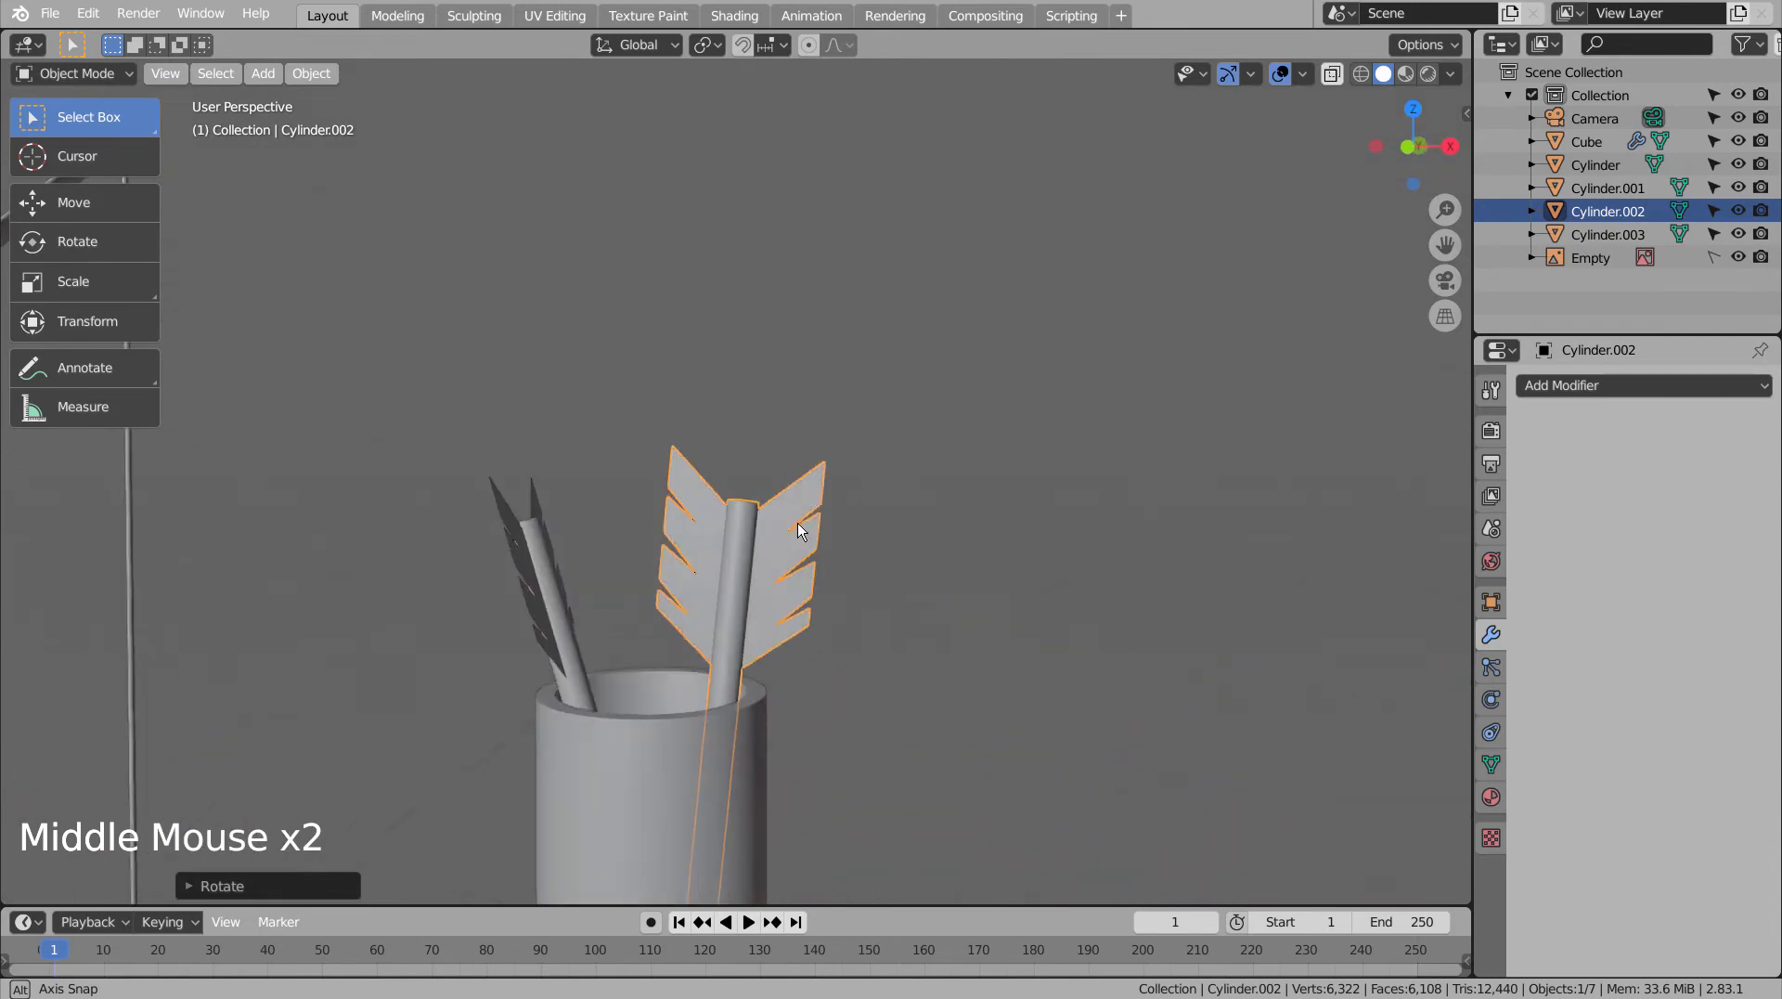
pyautogui.middleClick(728, 586)
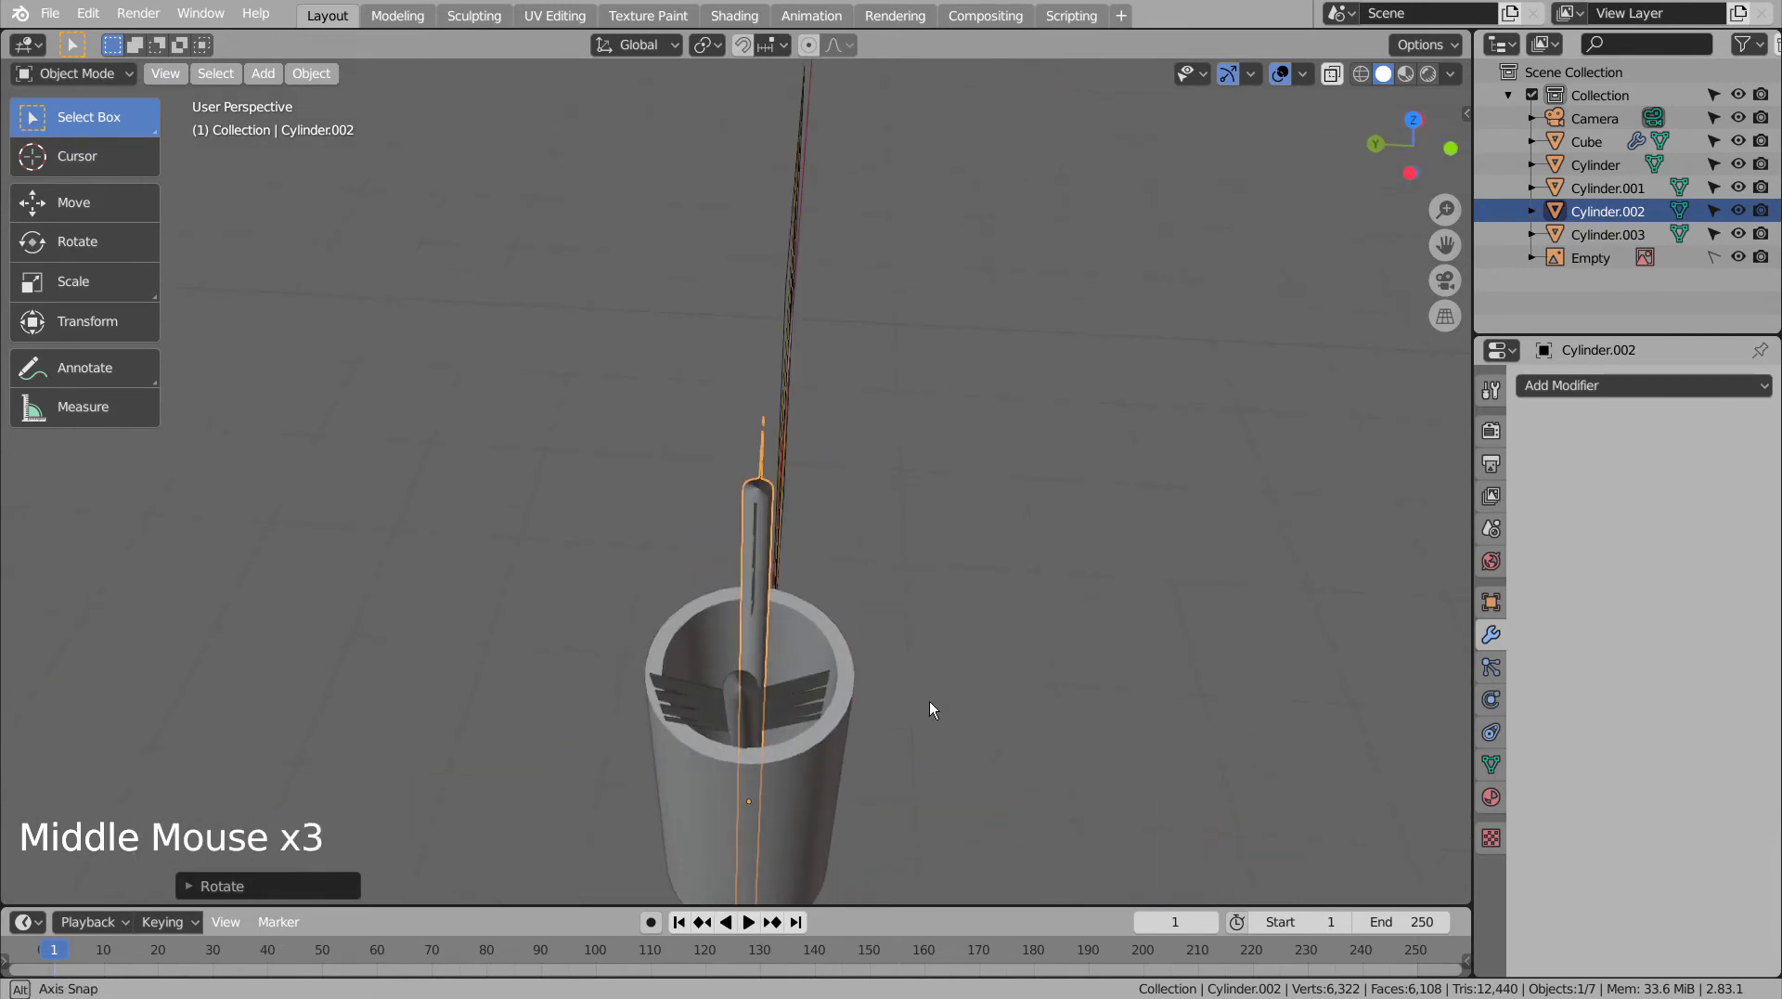
# - Rotate the arrow inside the quiver to a slight tilt, undoing overdone rotations
pyautogui.click(786, 702)
pyautogui.press('r')
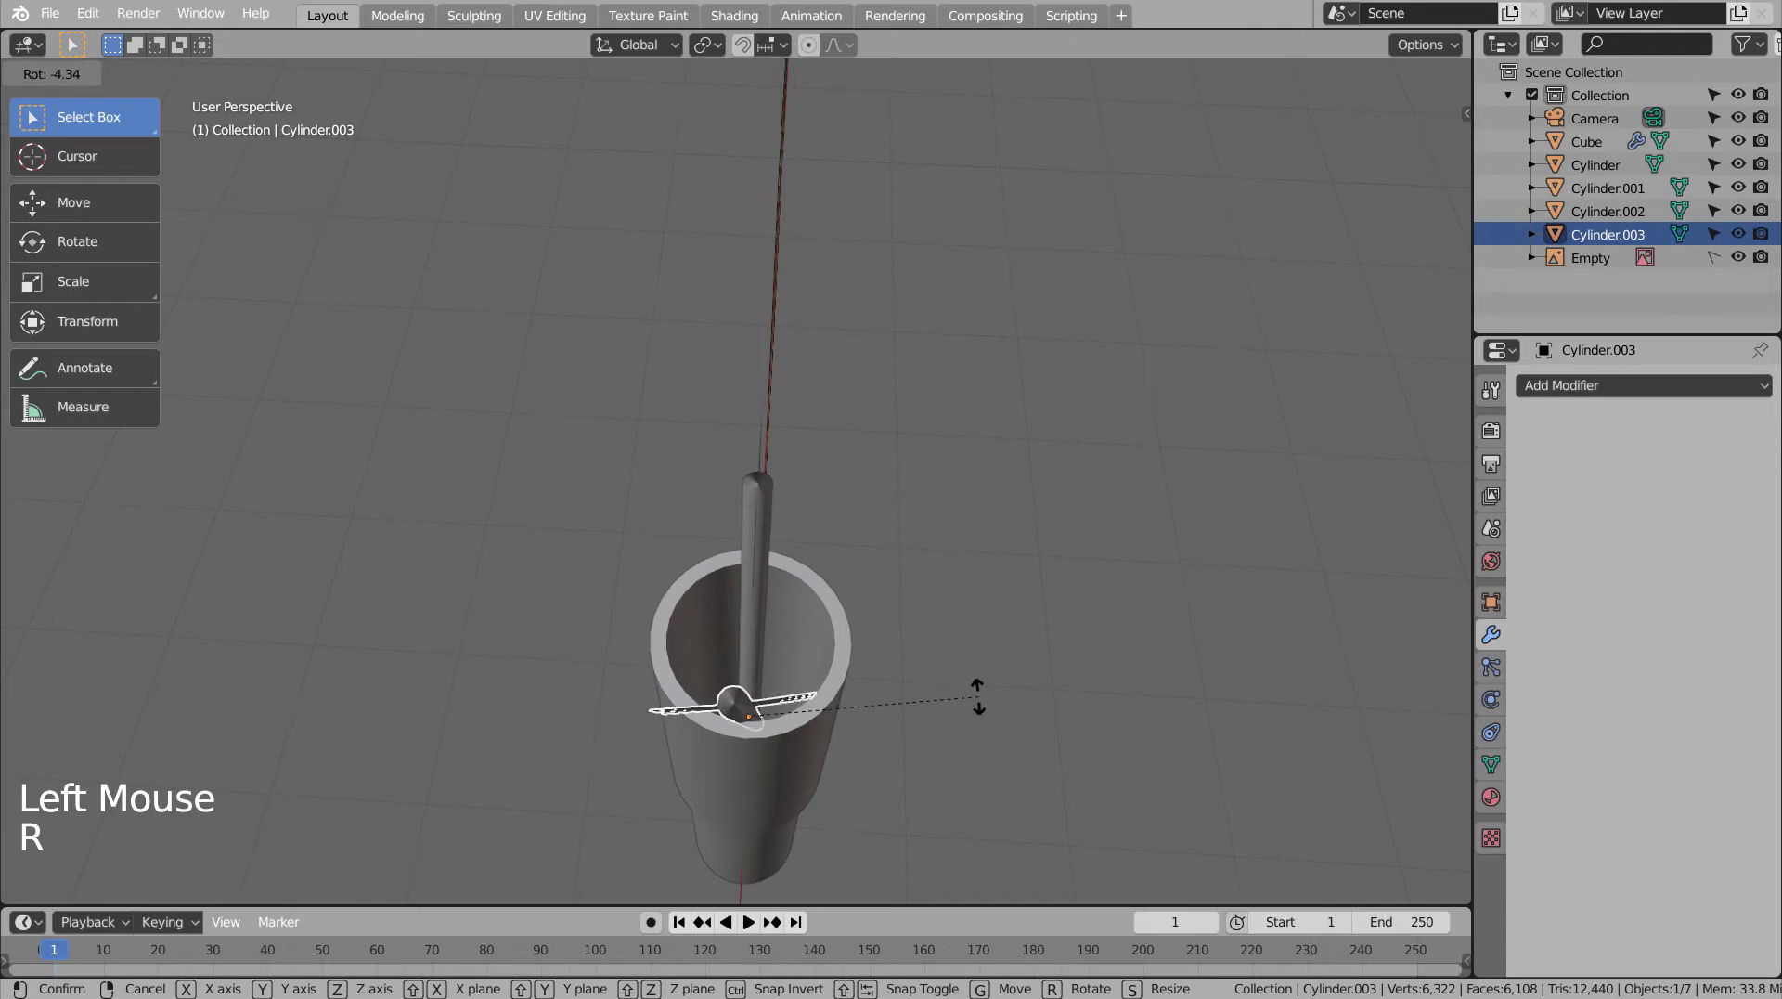
pyautogui.click(1035, 745)
pyautogui.middleClick(1018, 764)
pyautogui.middleClick(824, 651)
pyautogui.scroll(-3)
pyautogui.middleClick(830, 702)
pyautogui.press('ctrl+z')
pyautogui.press('ctrl+z')
pyautogui.press('ctrl+z')
pyautogui.click(833, 710)
pyautogui.press('ctrl+z')
pyautogui.press('ctrl+z')
pyautogui.press('ctrl+z')
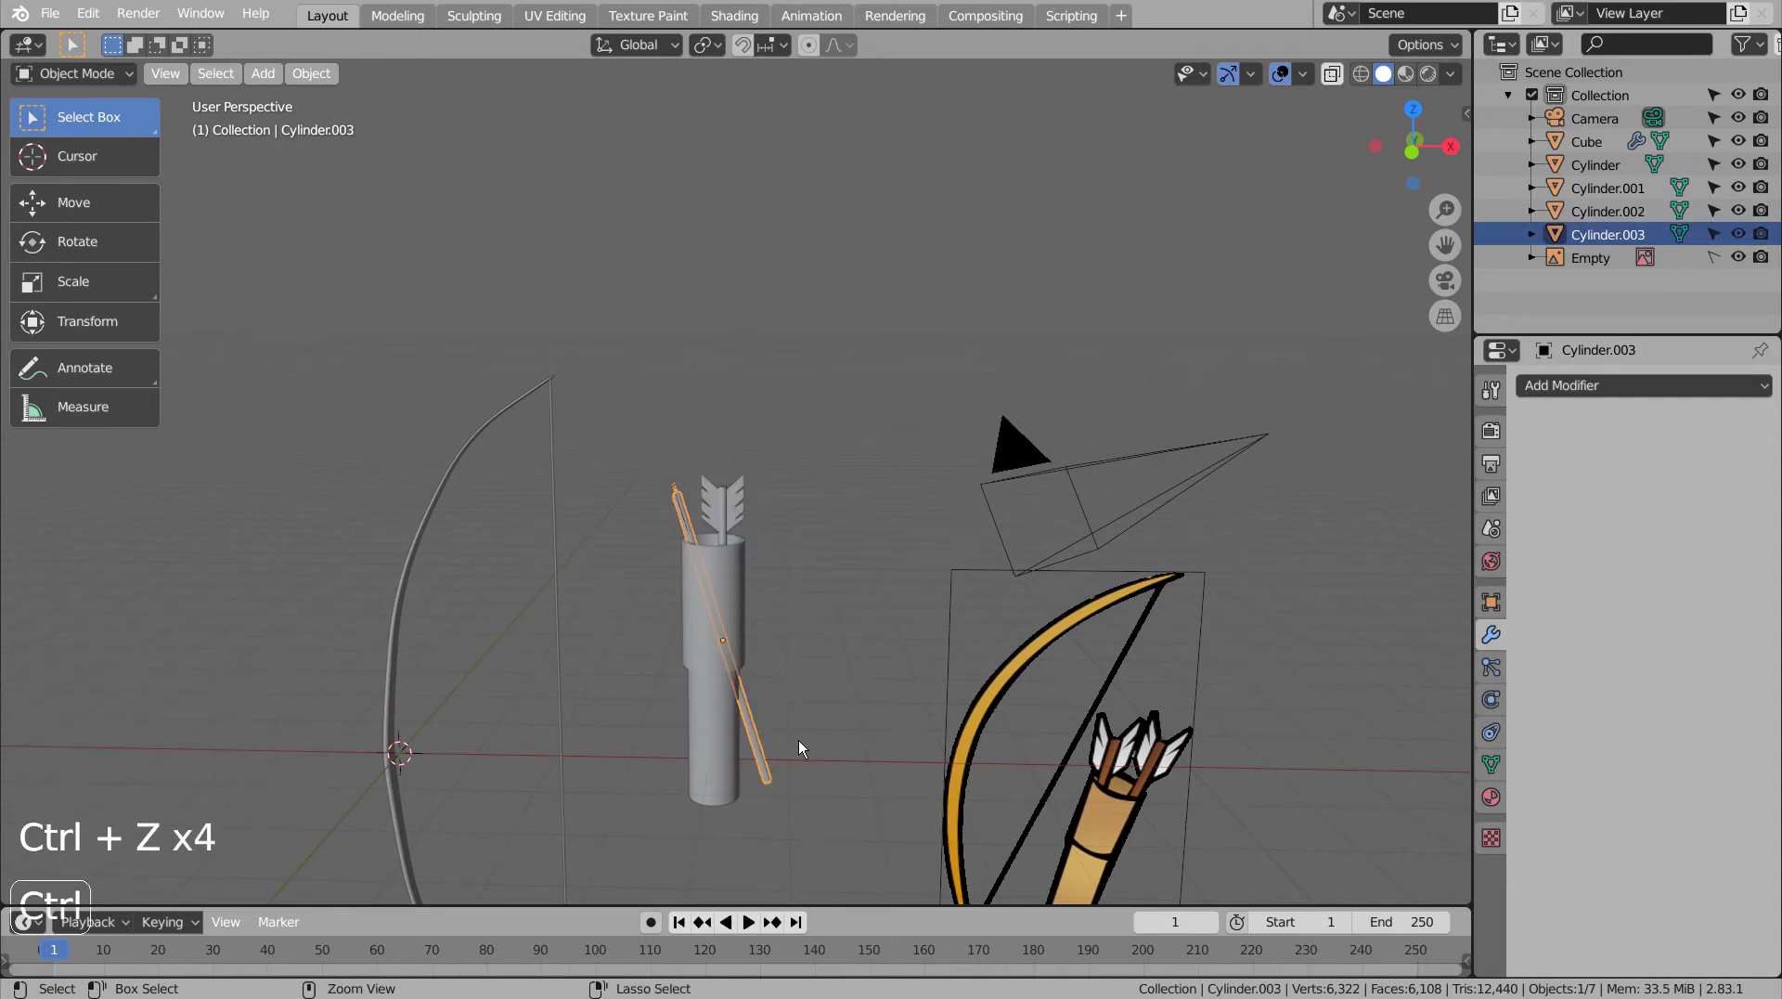
# - In front view slide the second arrow sideways along X beside the first
pyautogui.press('r')
pyautogui.press('KP_1')
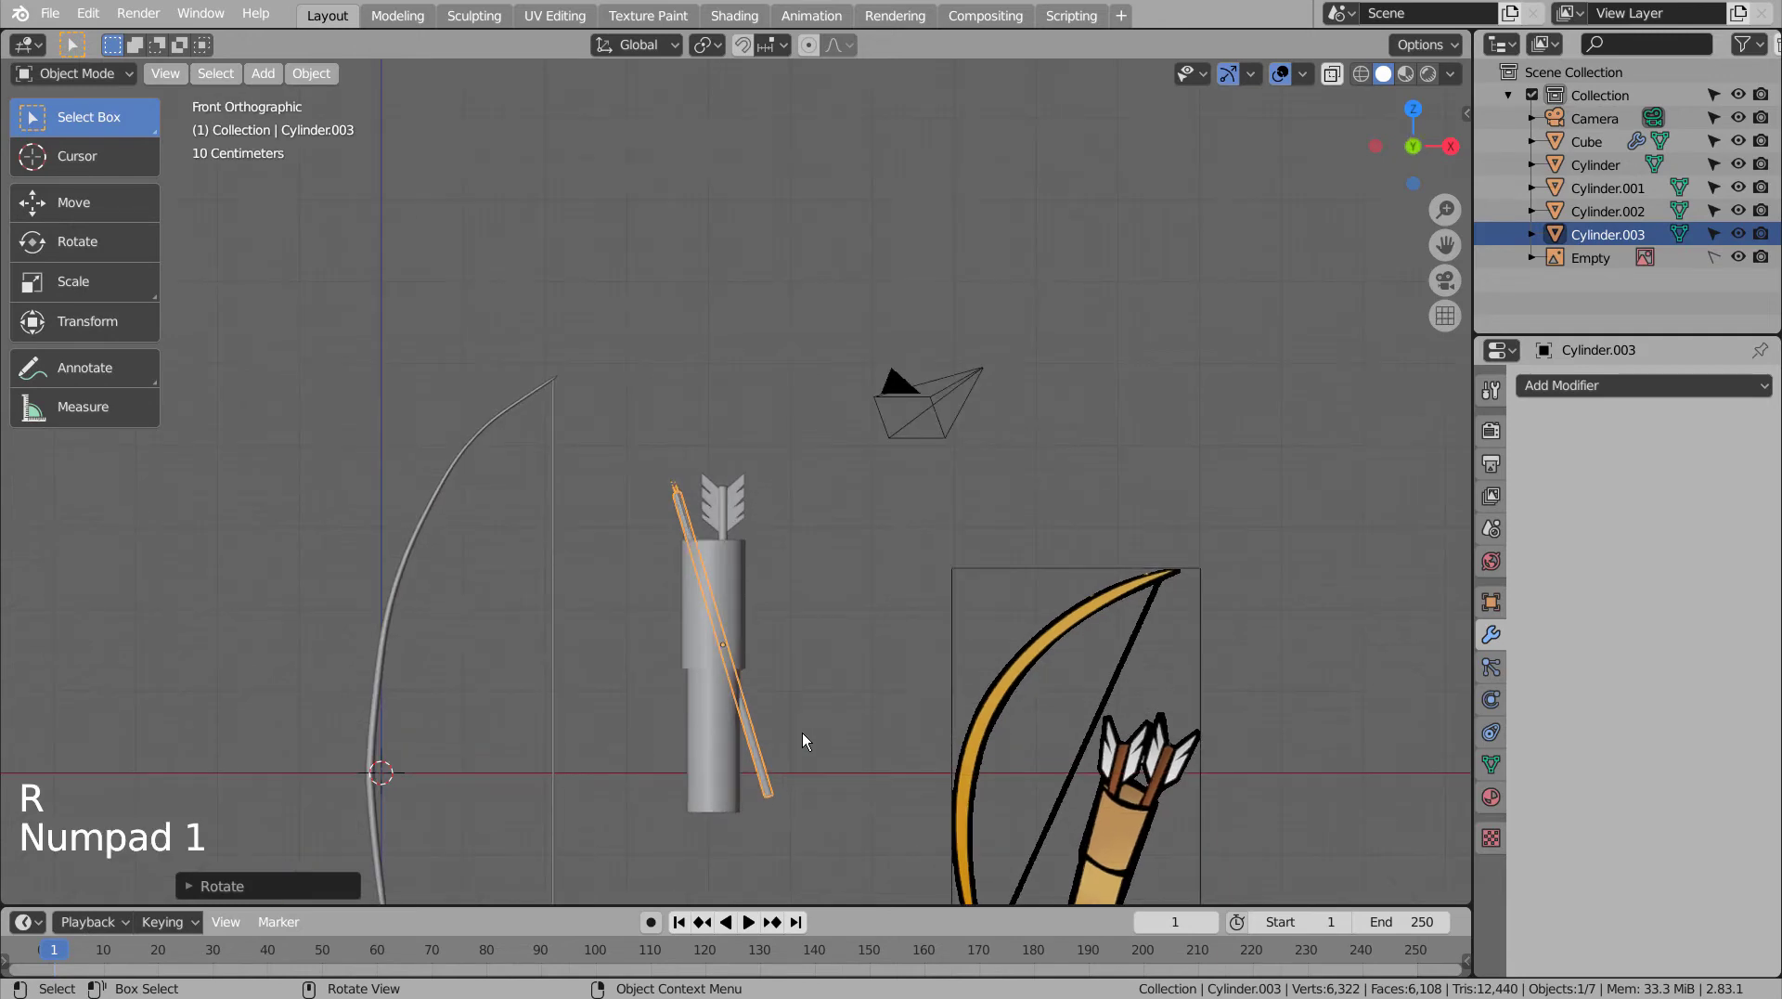
pyautogui.press('r')
pyautogui.press('g')
pyautogui.press('r')
pyautogui.press('g')
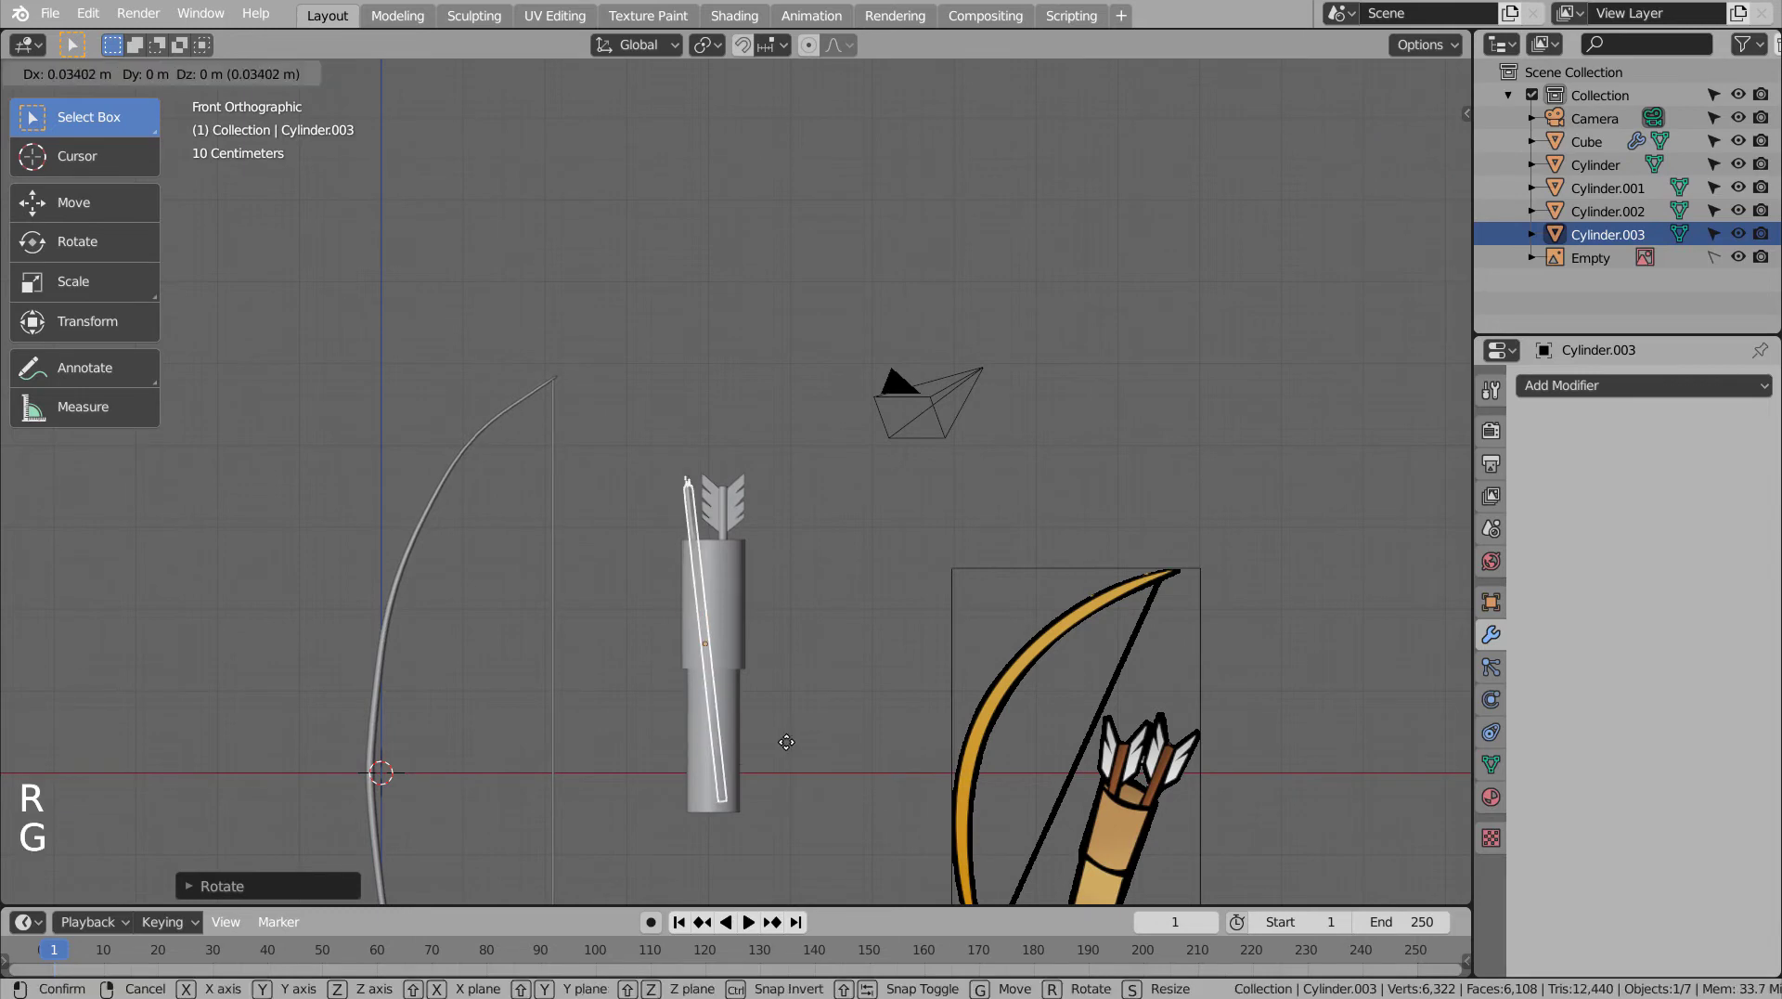
pyautogui.middleClick(820, 604)
pyautogui.middleClick(752, 609)
pyautogui.scroll(3)
pyautogui.scroll(-3)
# - Fine-tune the arrow's tilt and orbit around the bow and quiver to check both fletchings
pyautogui.press('KP_1')
pyautogui.scroll(3)
pyautogui.press('shift+z')
pyautogui.press('r')
pyautogui.middleClick(807, 619)
pyautogui.middleClick(815, 645)
pyautogui.middleClick(814, 644)
pyautogui.press('shift+z')
pyautogui.click(814, 644)
pyautogui.middleClick(820, 608)
pyautogui.middleClick(863, 593)
pyautogui.scroll(-3)
pyautogui.middleClick(843, 710)
pyautogui.middleClick(819, 740)
pyautogui.middleClick(845, 718)
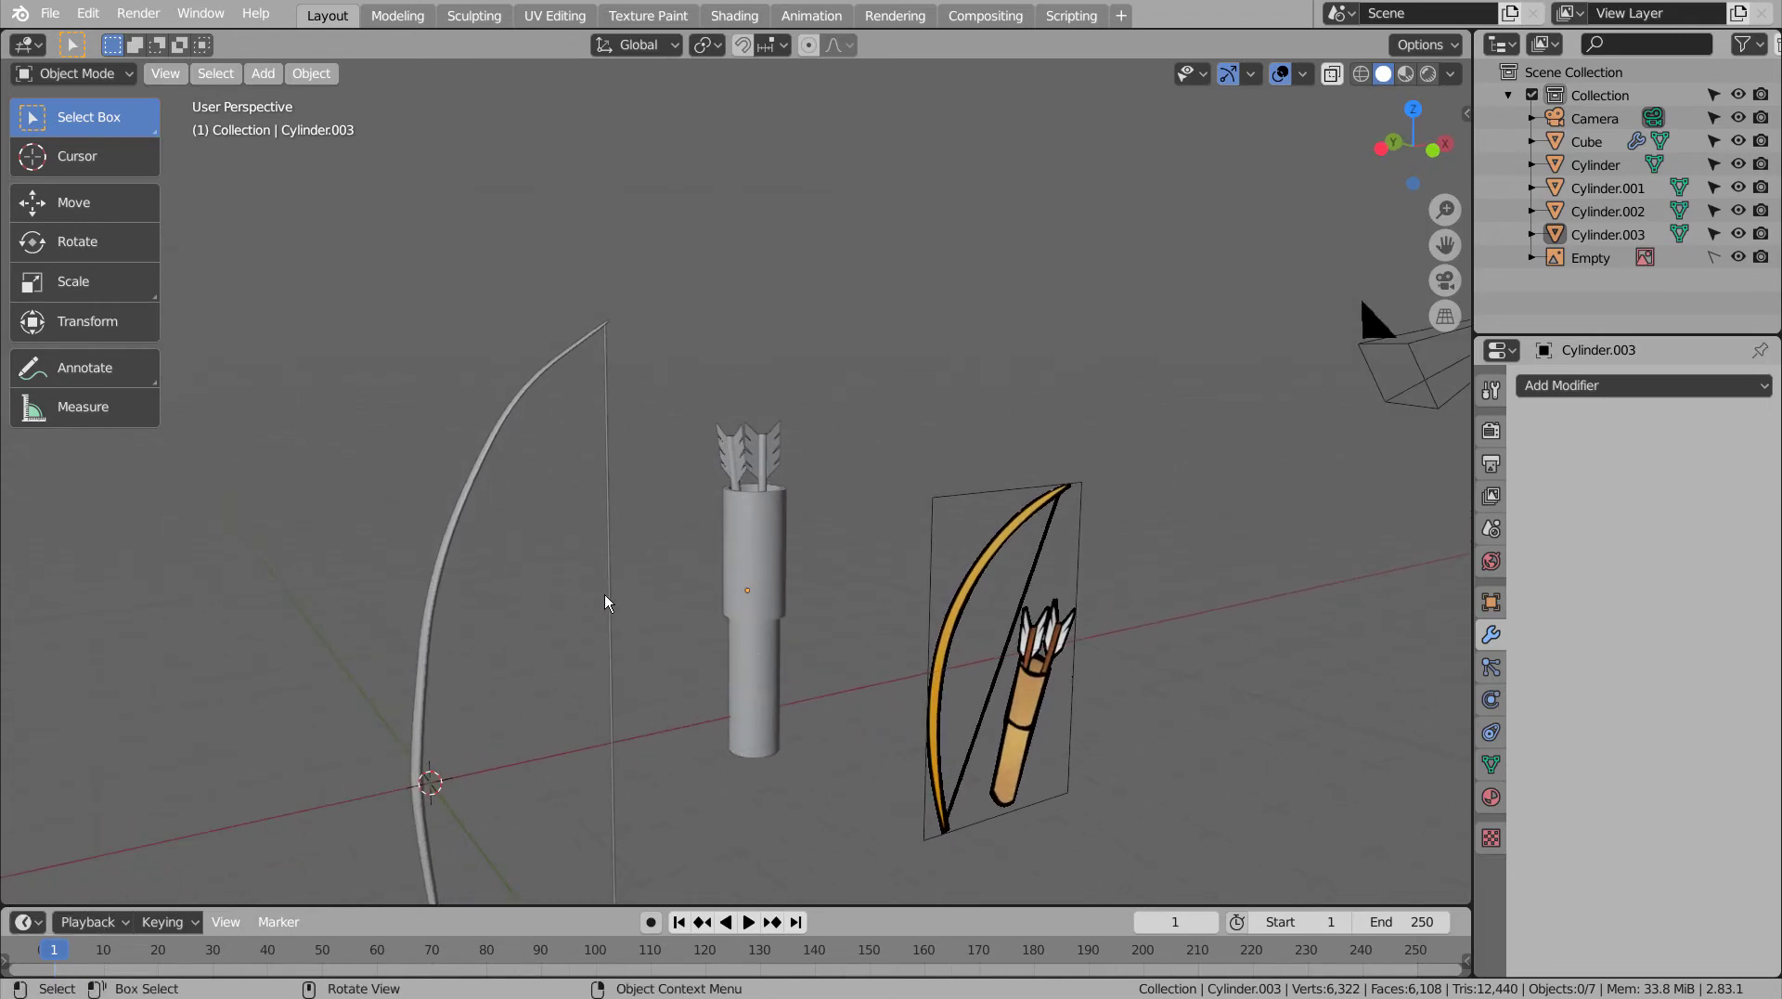
# - Apply the bow's Mirror and Subdivision modifiers and join the bowstring into the bow
pyautogui.click(611, 594)
pyautogui.click(434, 584)
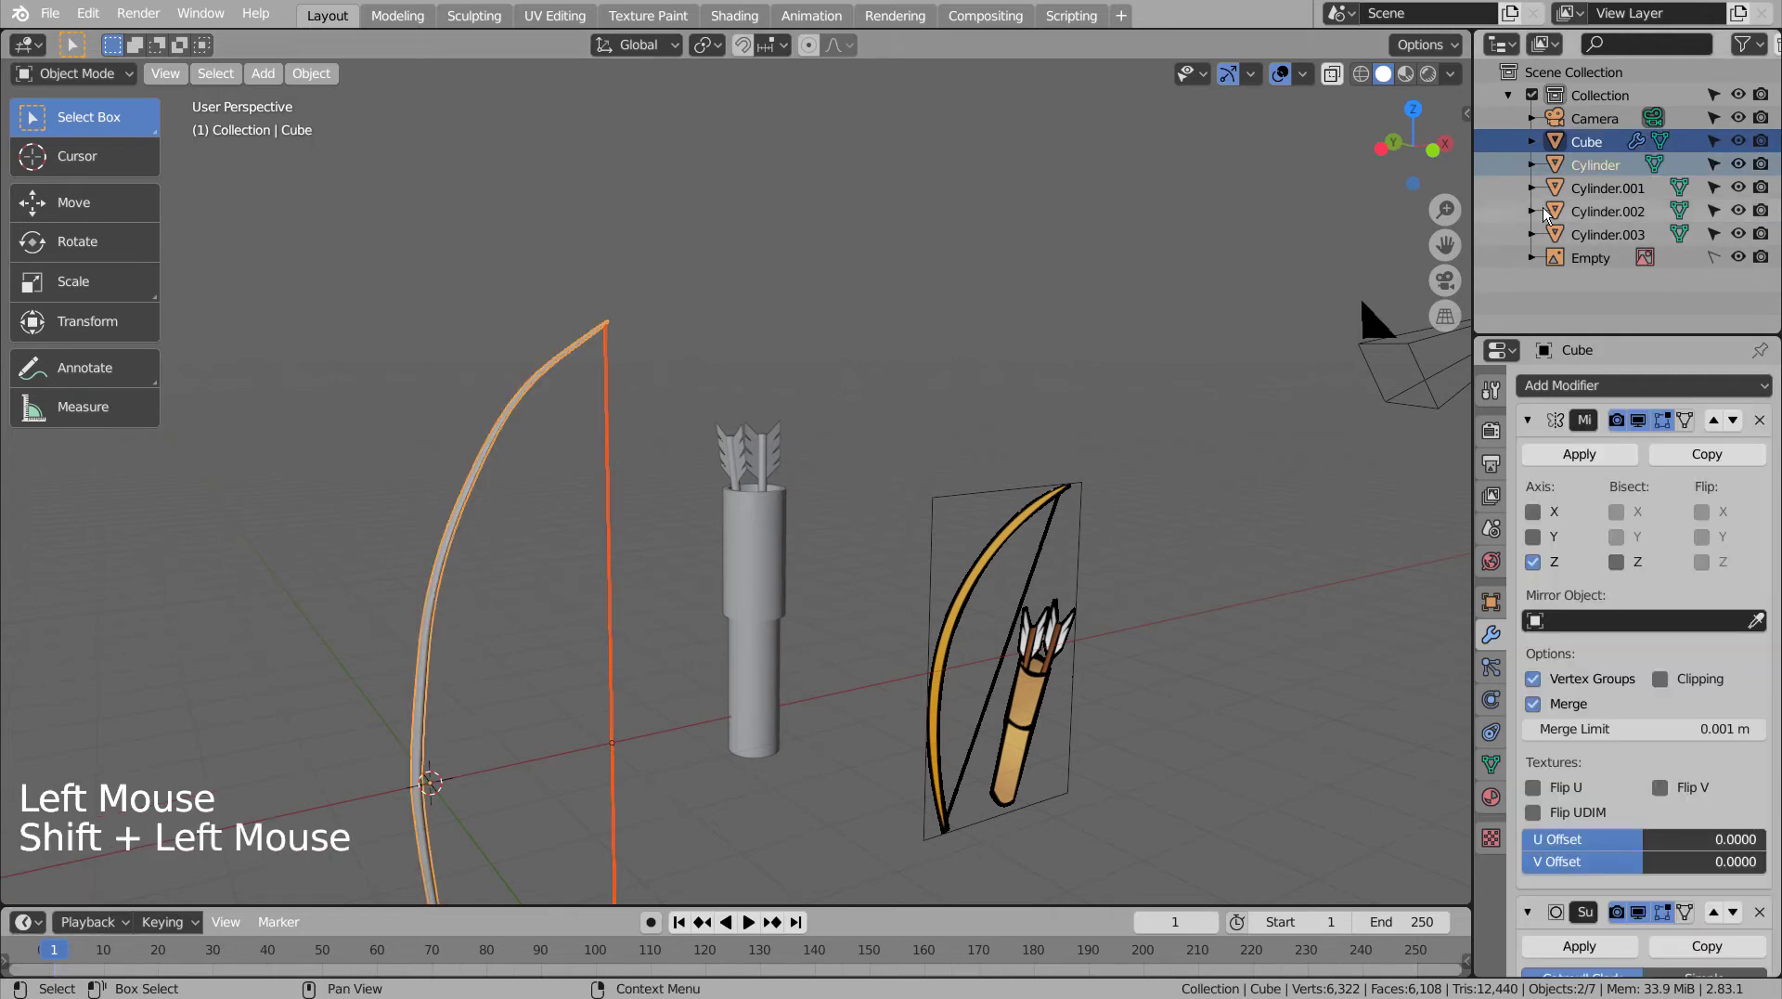
pyautogui.click(1604, 149)
pyautogui.click(1588, 451)
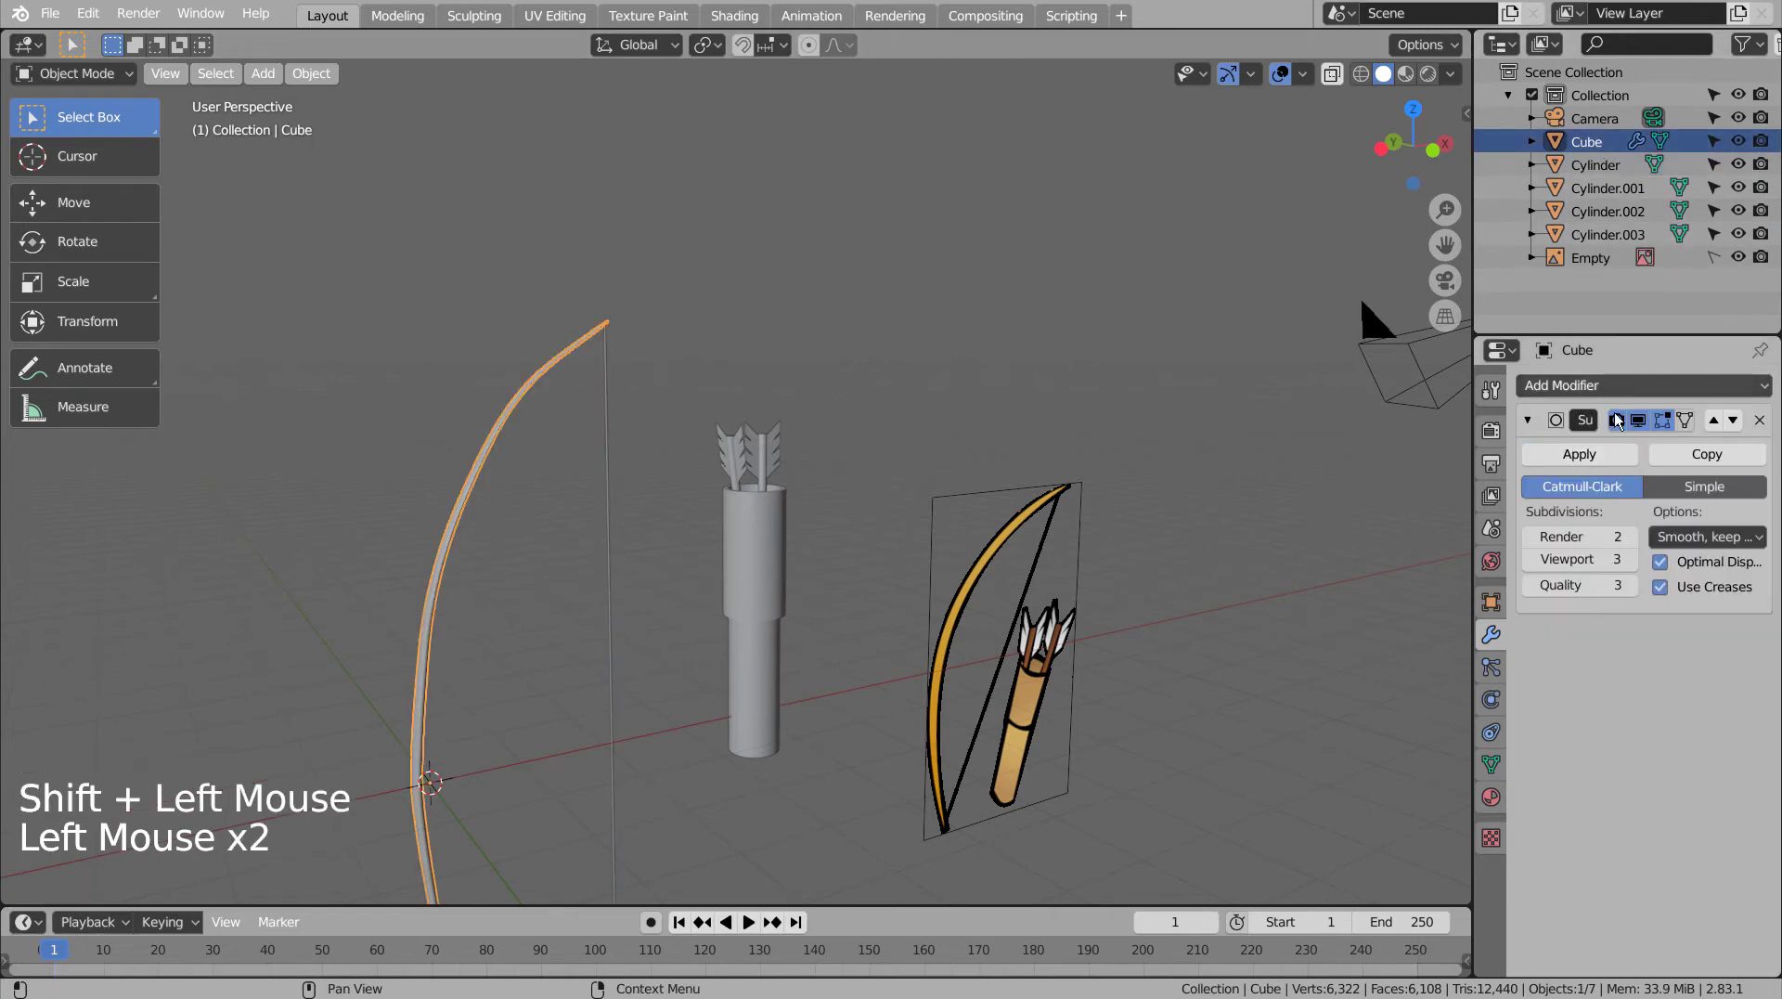
pyautogui.click(1591, 450)
pyautogui.click(608, 496)
pyautogui.click(458, 530)
pyautogui.doubleClick(460, 530)
pyautogui.press('ctrl+j')
pyautogui.click(463, 570)
# - In side view rotate the bow 90° to lie flat on the ground and reposition it
pyautogui.press('KP_2')
pyautogui.press('KP_3')
pyautogui.press('r')
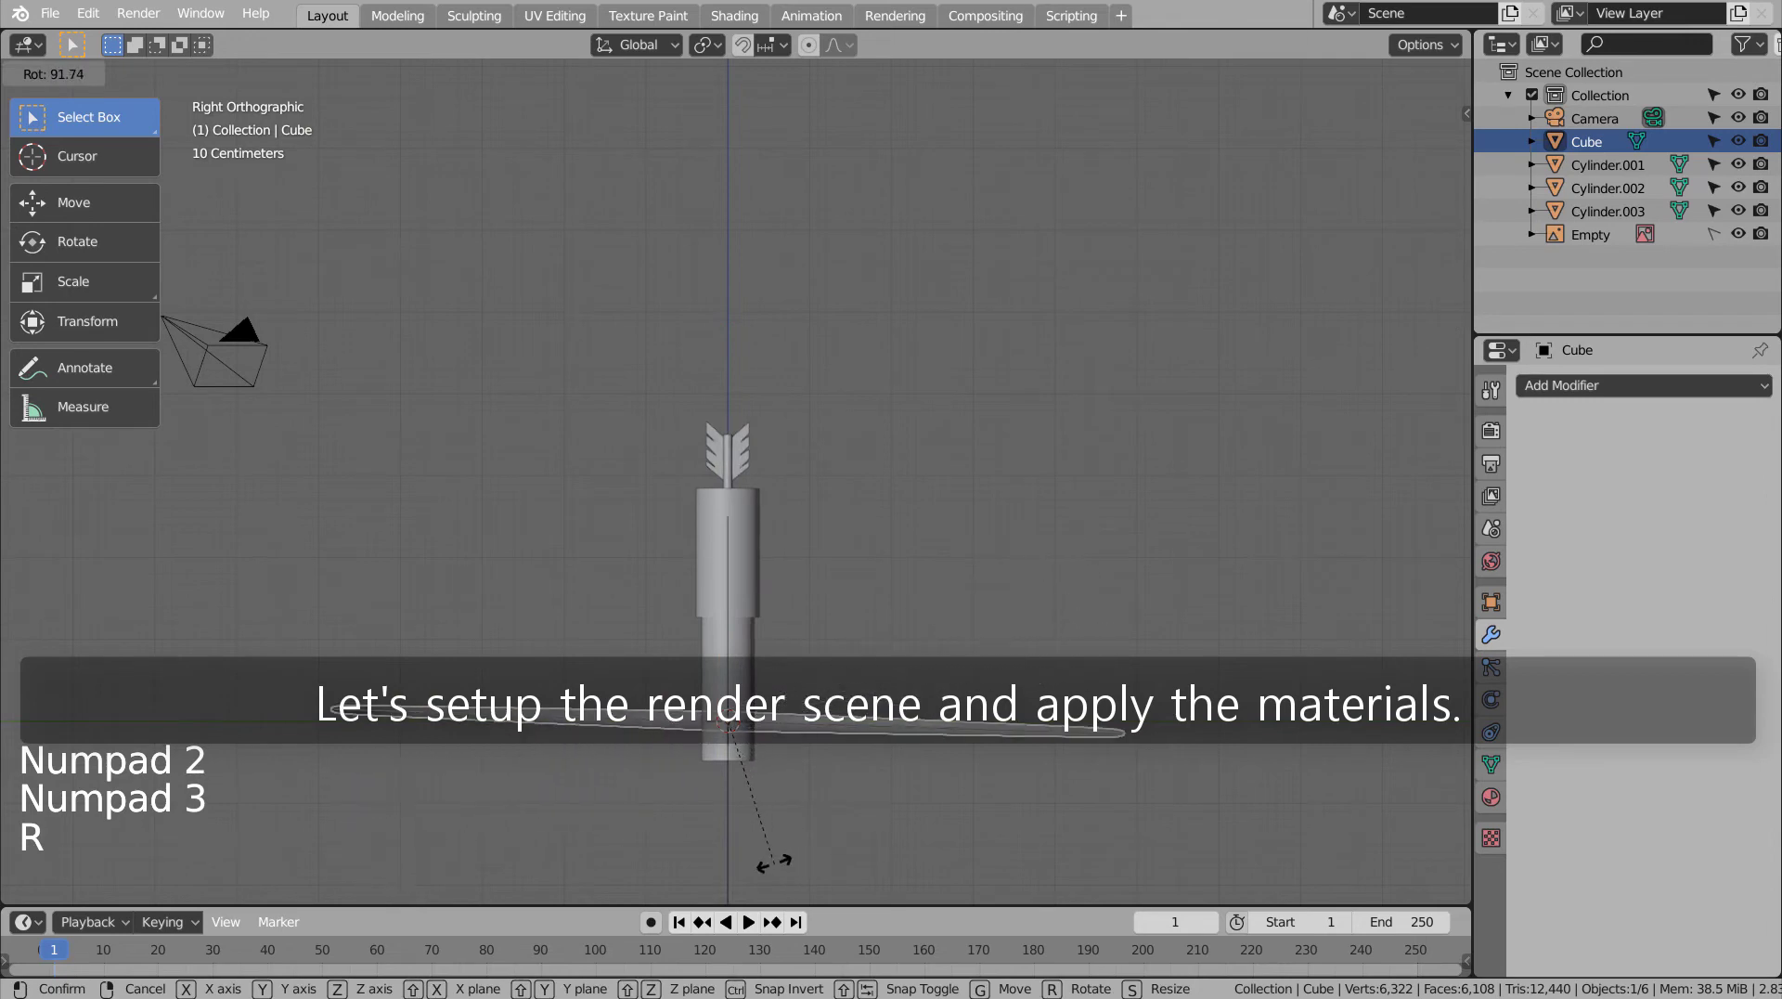
pyautogui.press('g')
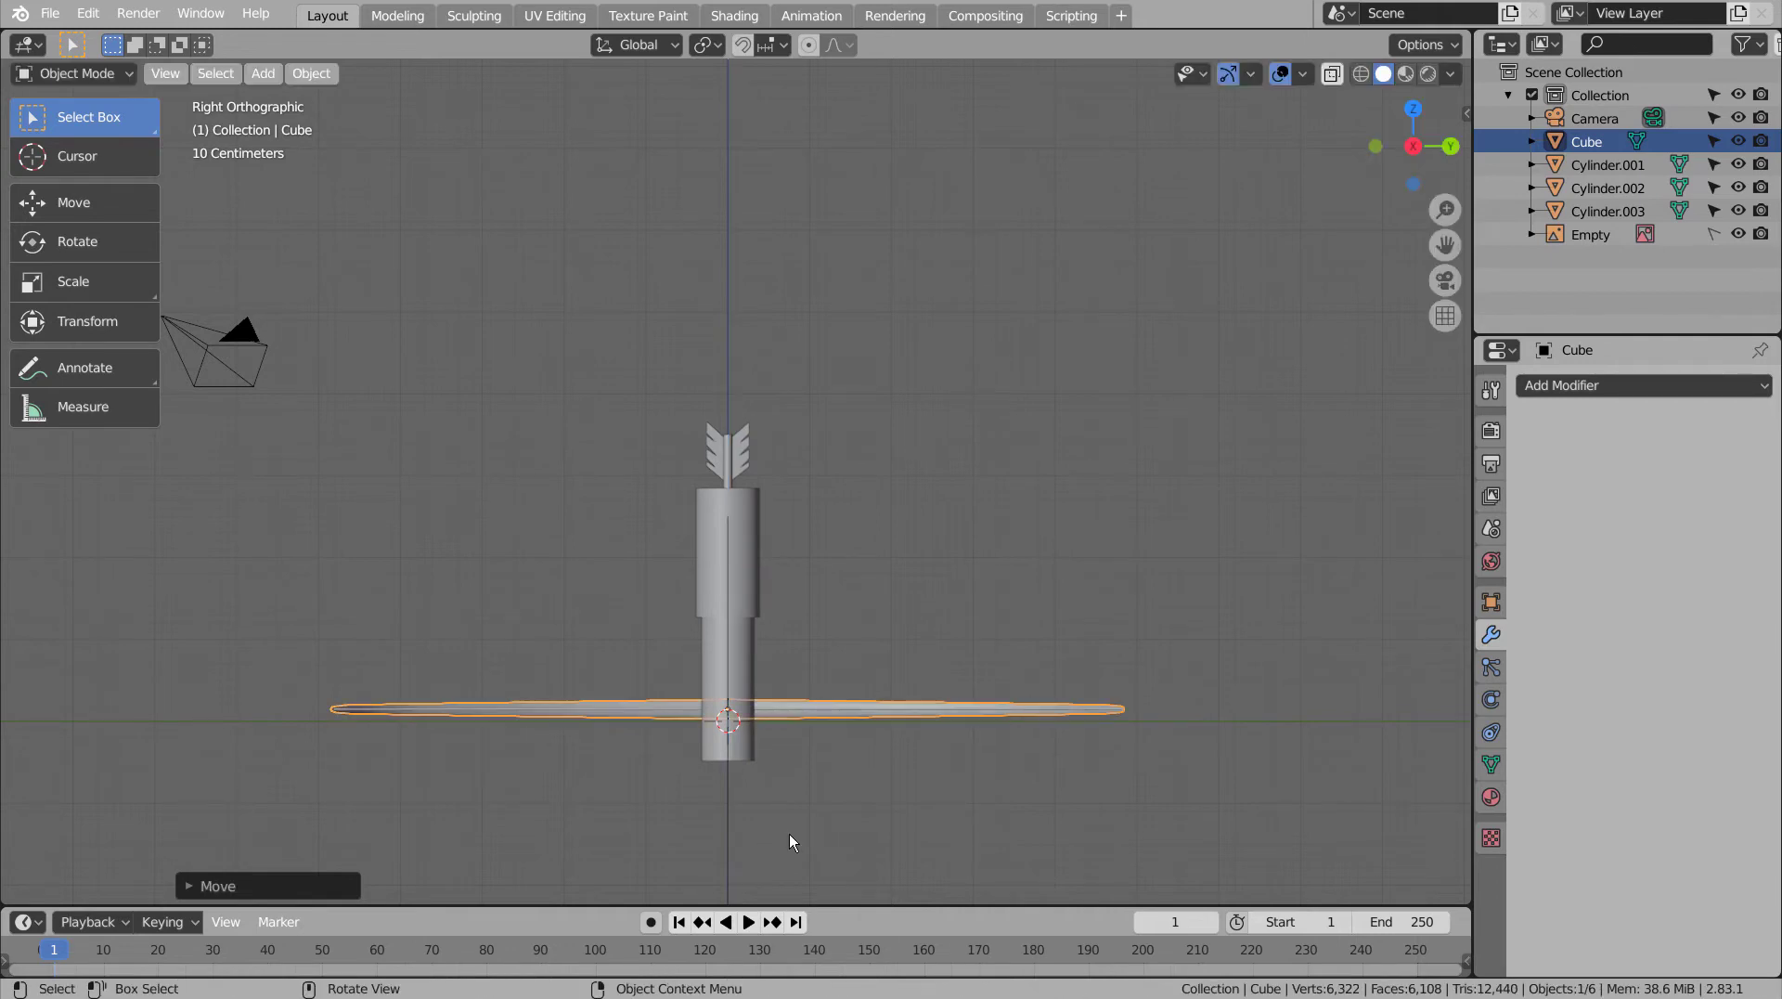
pyautogui.click(846, 536)
# - Orbit to a good angle, align the camera to the view and look through it
pyautogui.middleClick(884, 562)
pyautogui.middleClick(970, 637)
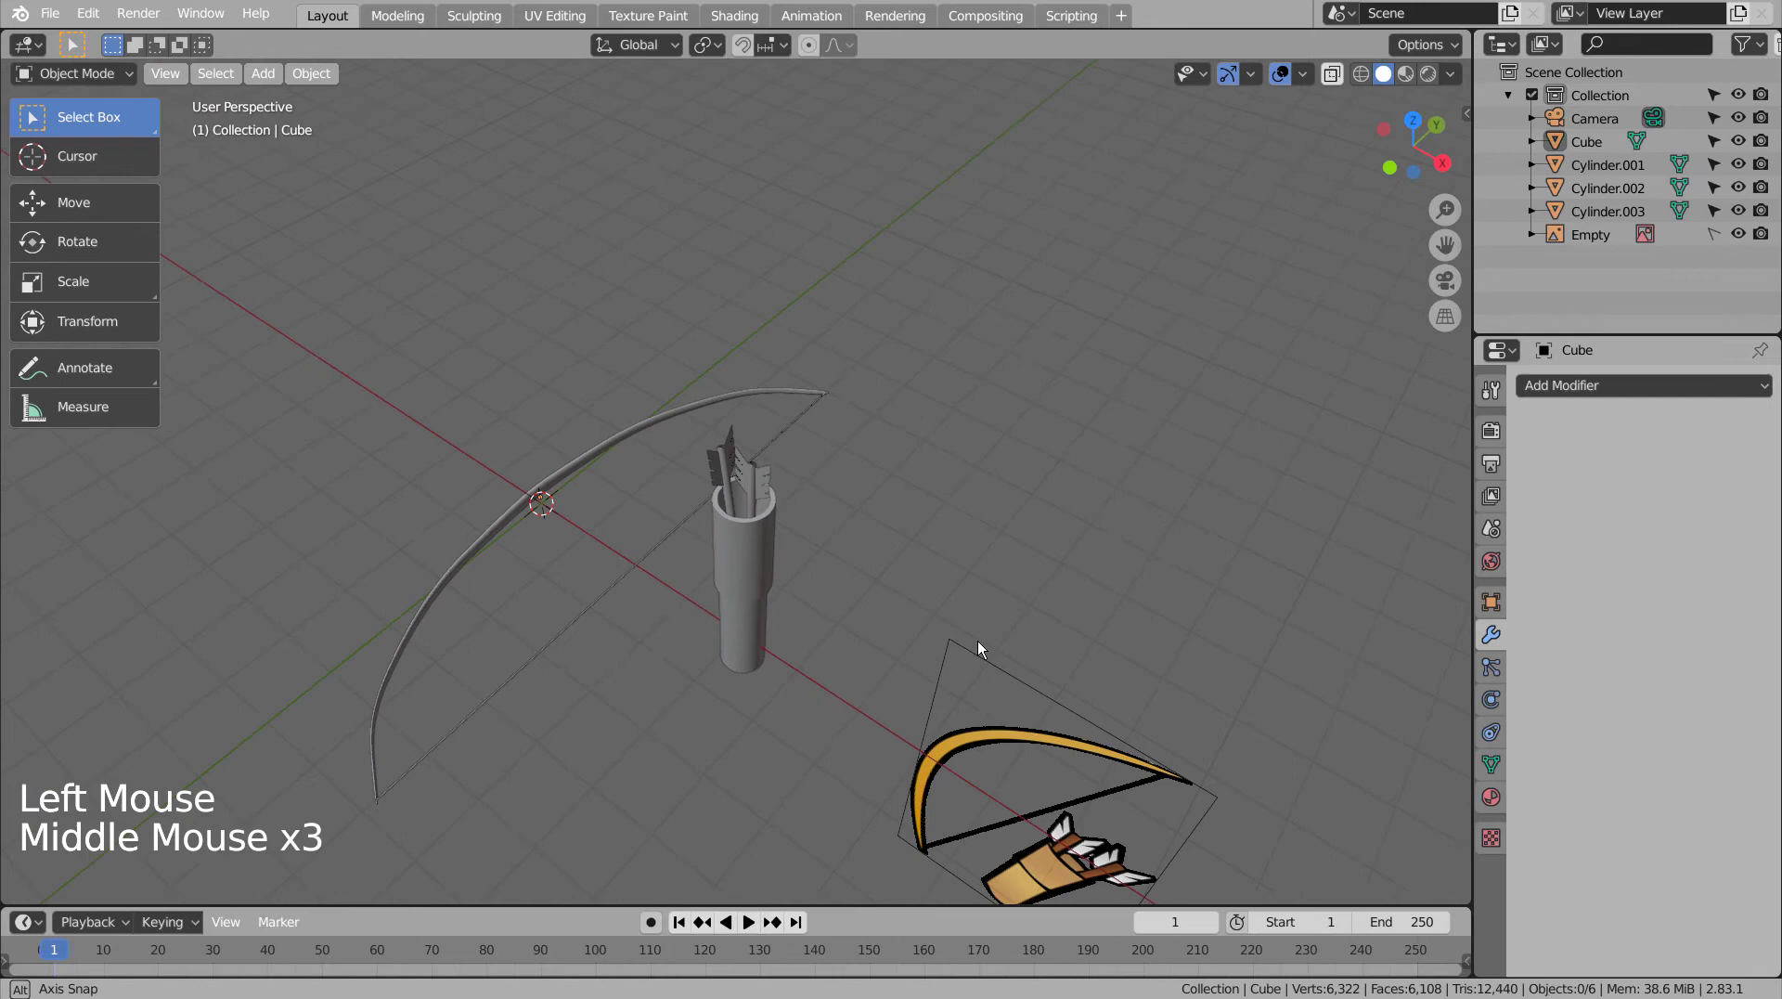
pyautogui.middleClick(983, 643)
pyautogui.middleClick(883, 629)
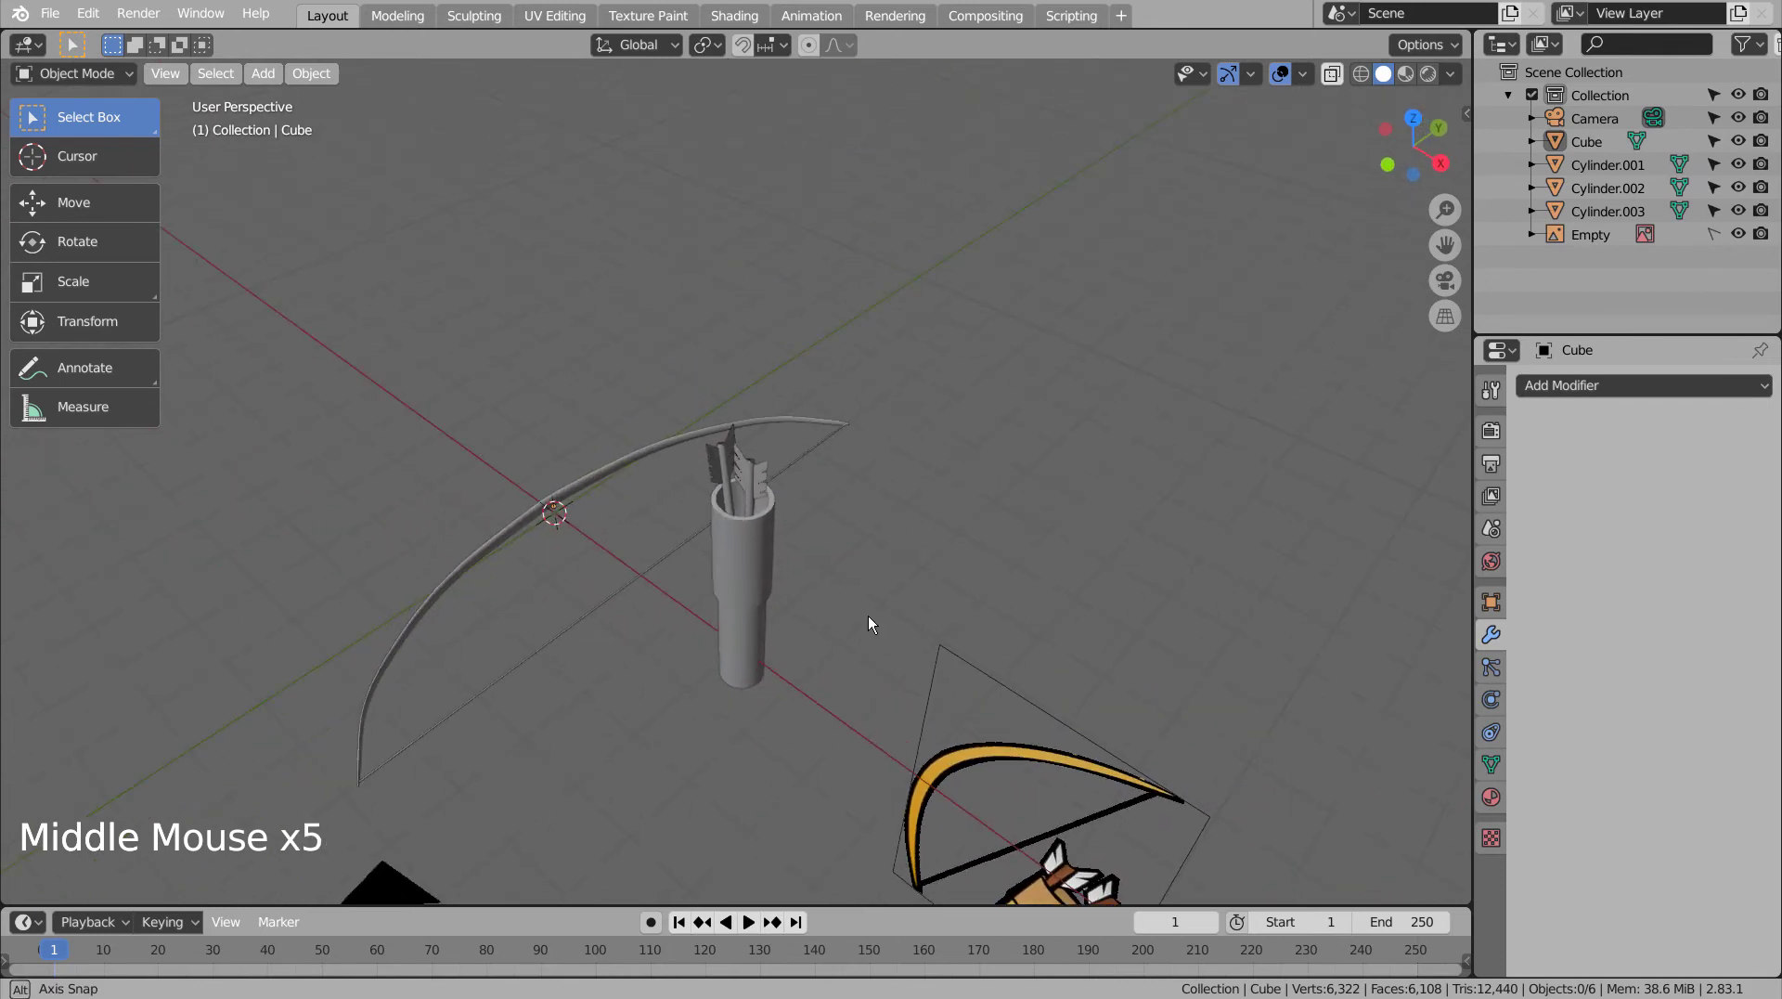
pyautogui.middleClick(863, 637)
pyautogui.middleClick(888, 659)
pyautogui.middleClick(886, 660)
pyautogui.middleClick(832, 661)
pyautogui.middleClick(871, 613)
pyautogui.middleClick(863, 599)
pyautogui.press('ctrl+alt+KP_0')
pyautogui.press('shift+`')
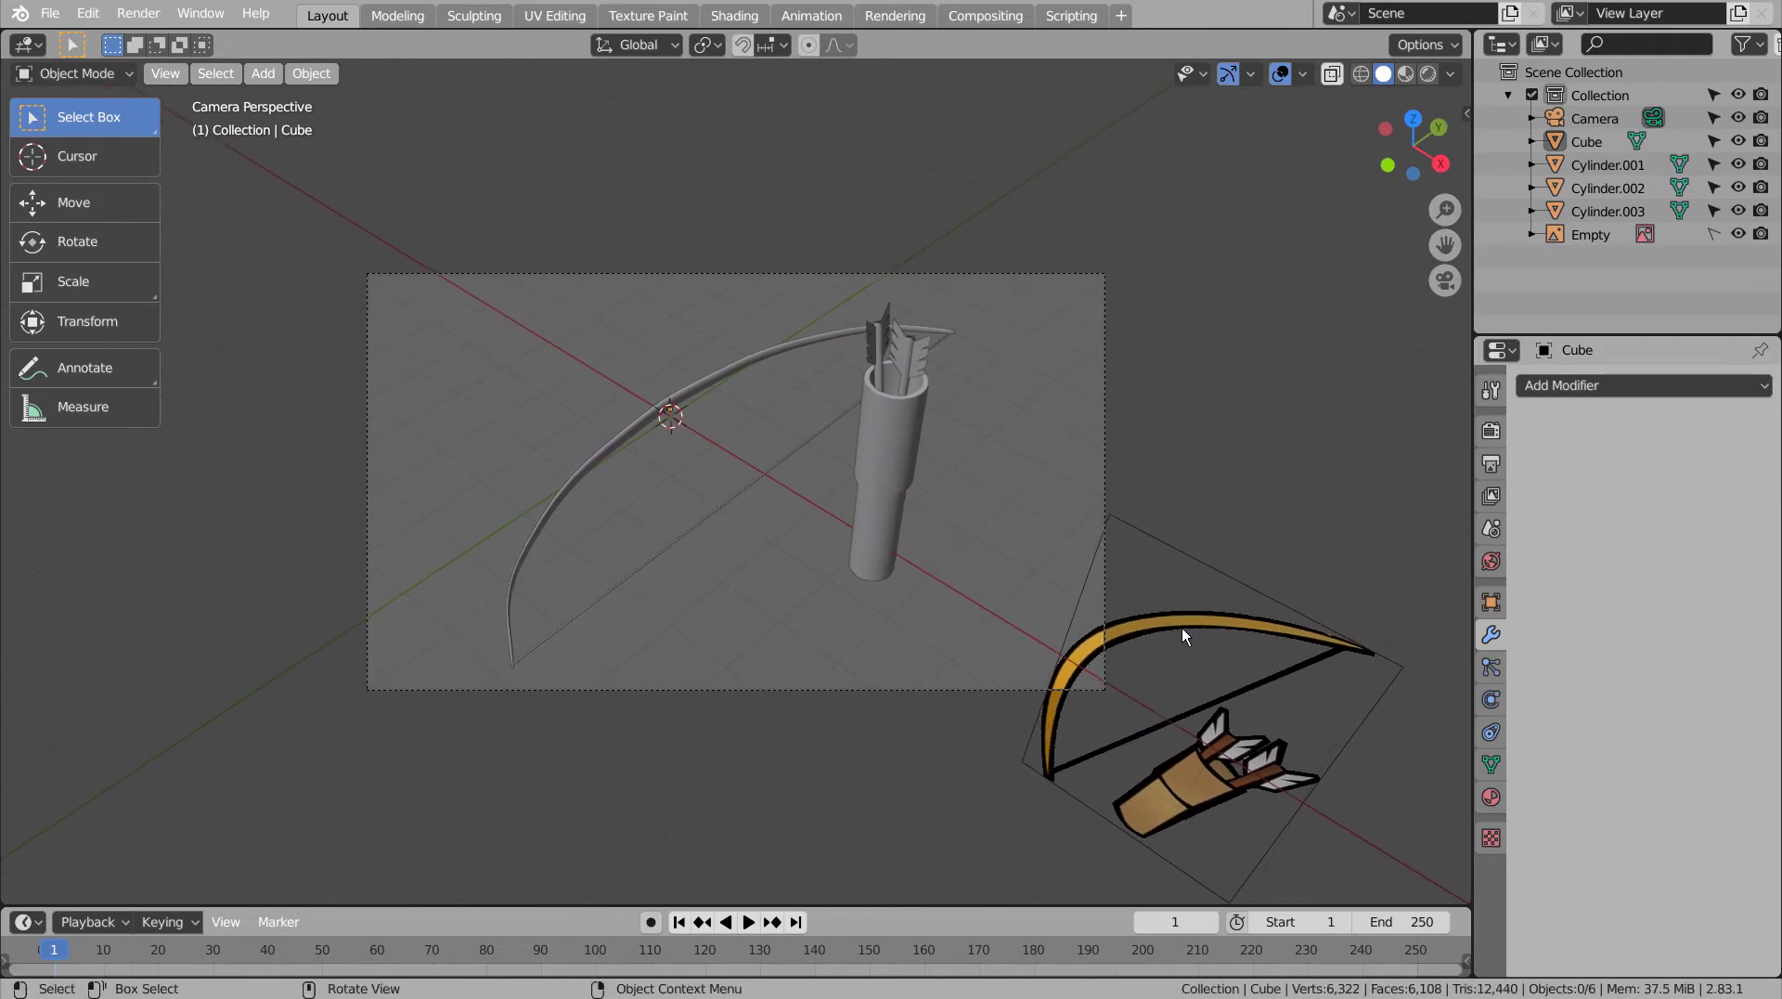
# - Hide the reference image Empty in the outliner
pyautogui.doubleClick(1740, 233)
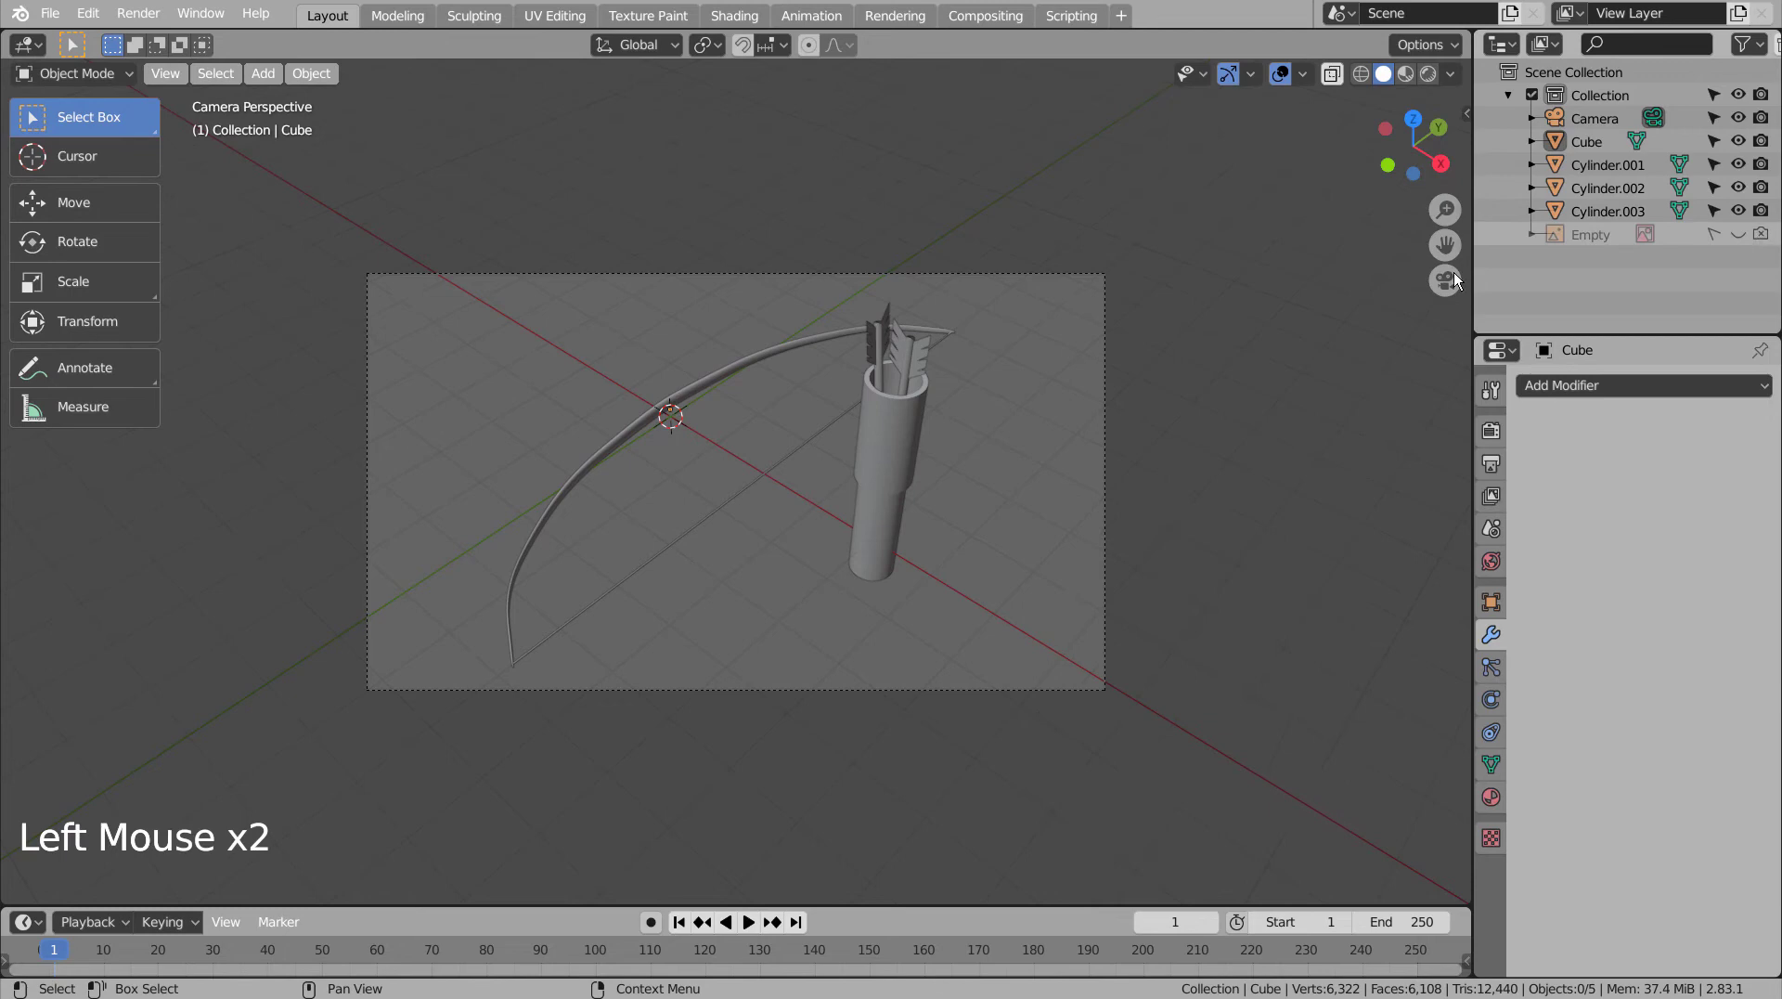
pyautogui.click(1024, 422)
# - Add a mesh plane and scale it up into a large ground surface
pyautogui.press('shift+a')
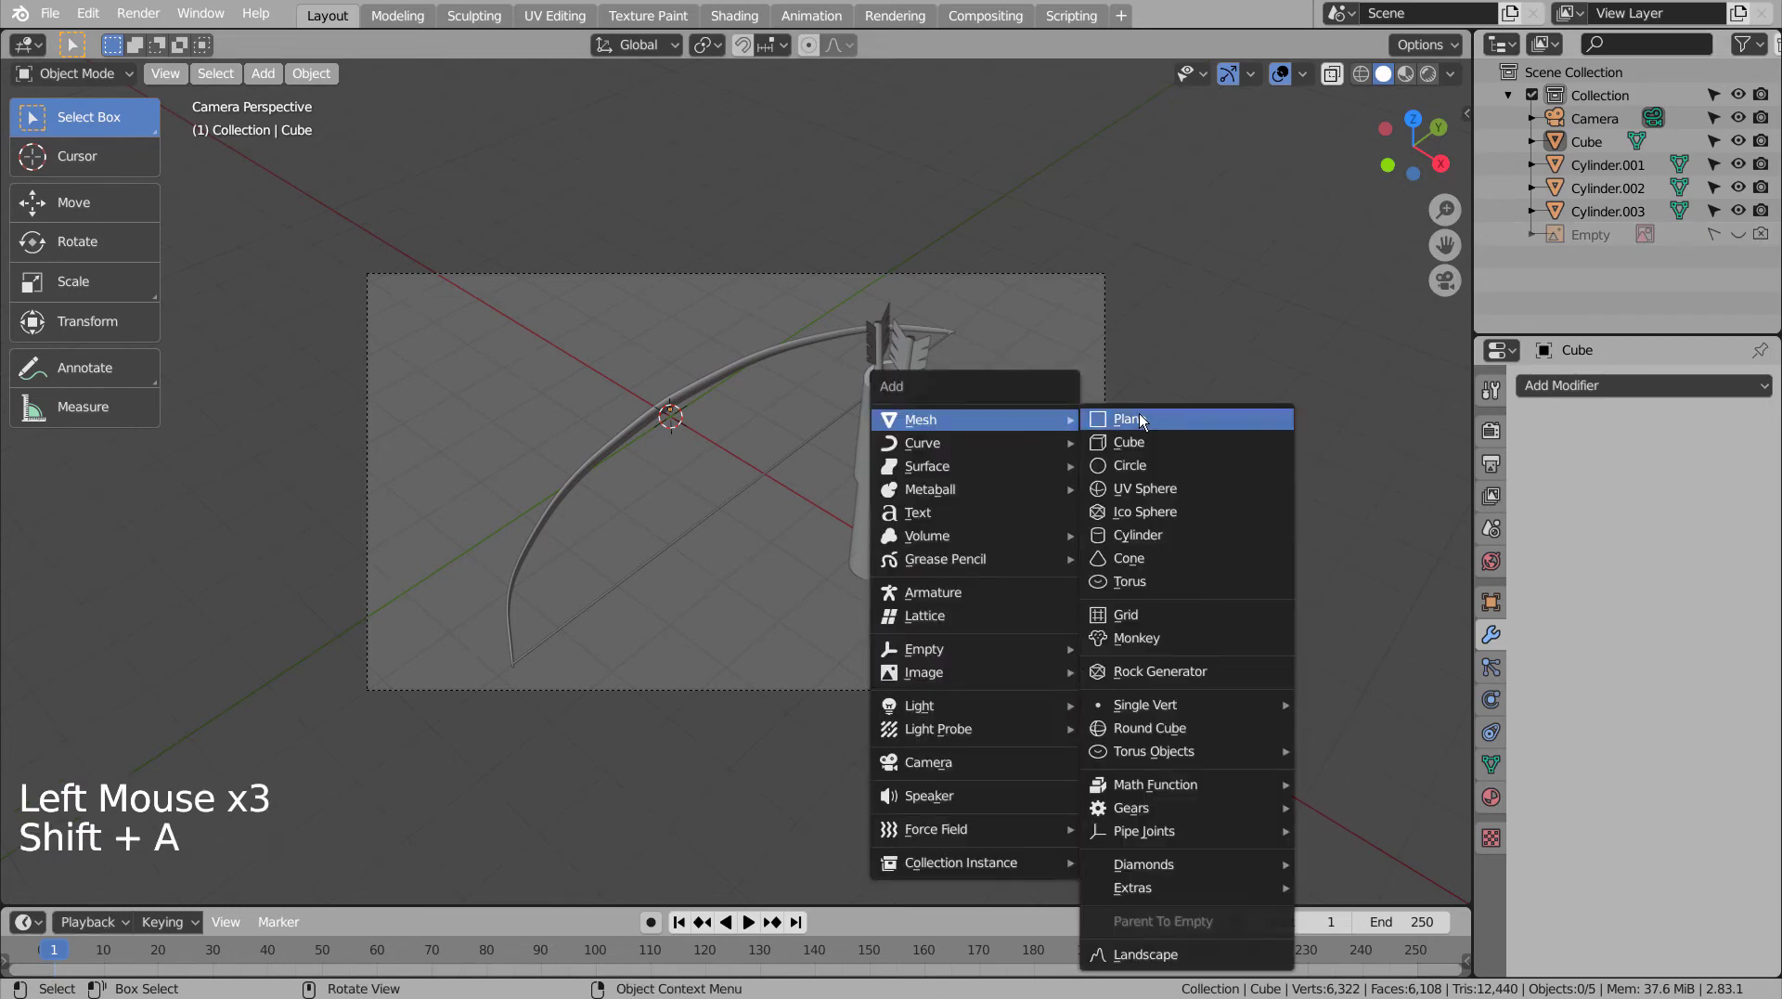
pyautogui.press('s')
pyautogui.press('KP_3')
pyautogui.click(870, 280)
pyautogui.press('shift+z')
pyautogui.press('b')
pyautogui.press('g')
pyautogui.scroll(3)
# - Lower the plane beneath the objects, drop the bow onto it, and check the camera view
pyautogui.press('g')
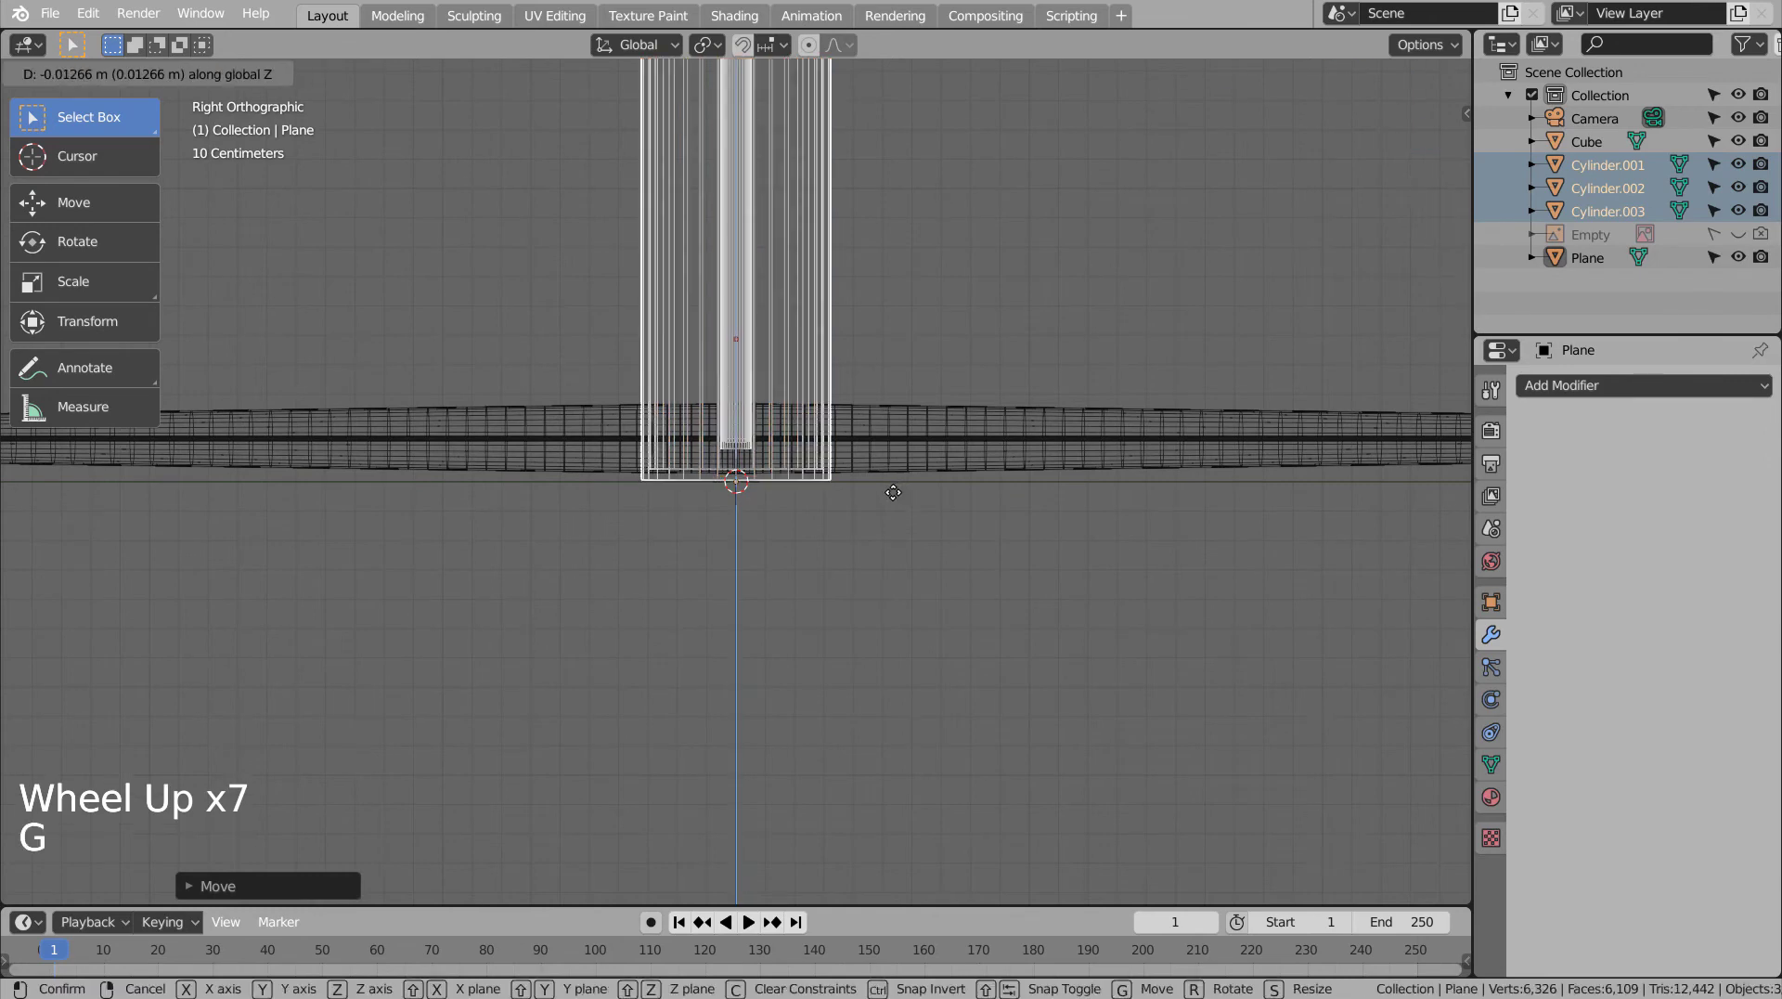
pyautogui.click(977, 445)
pyautogui.press('g')
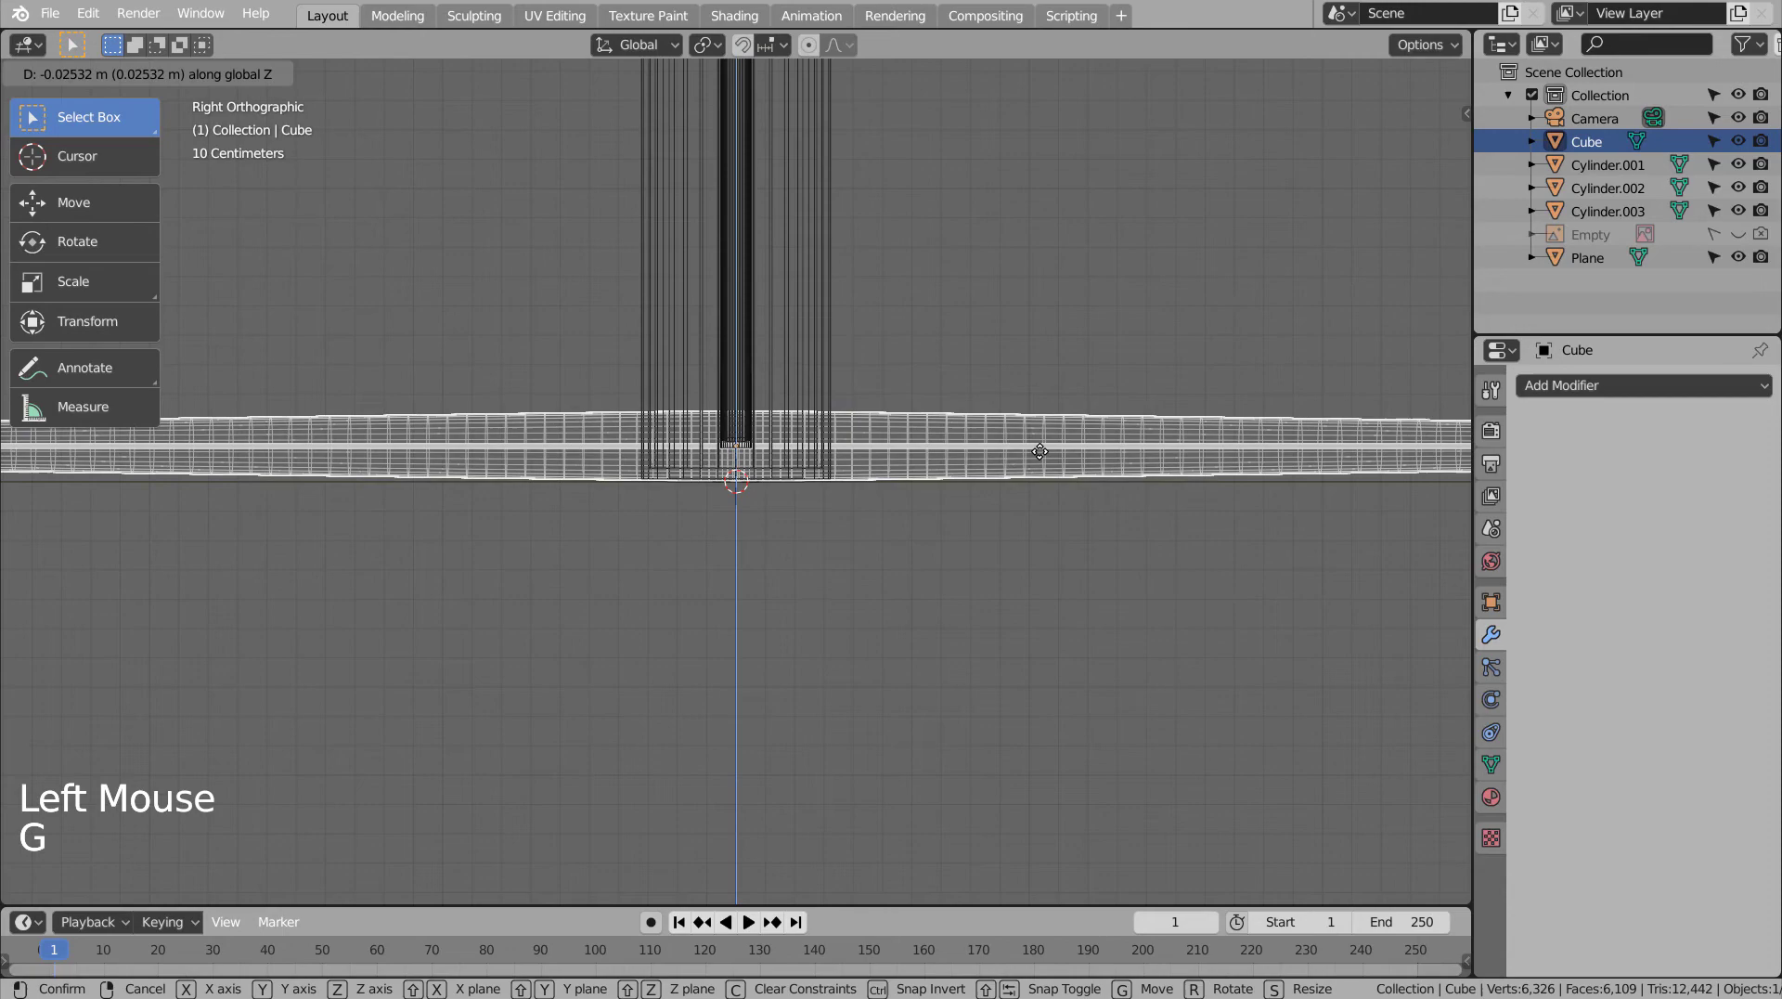
pyautogui.click(1047, 335)
pyautogui.scroll(-3)
pyautogui.middleClick(950, 421)
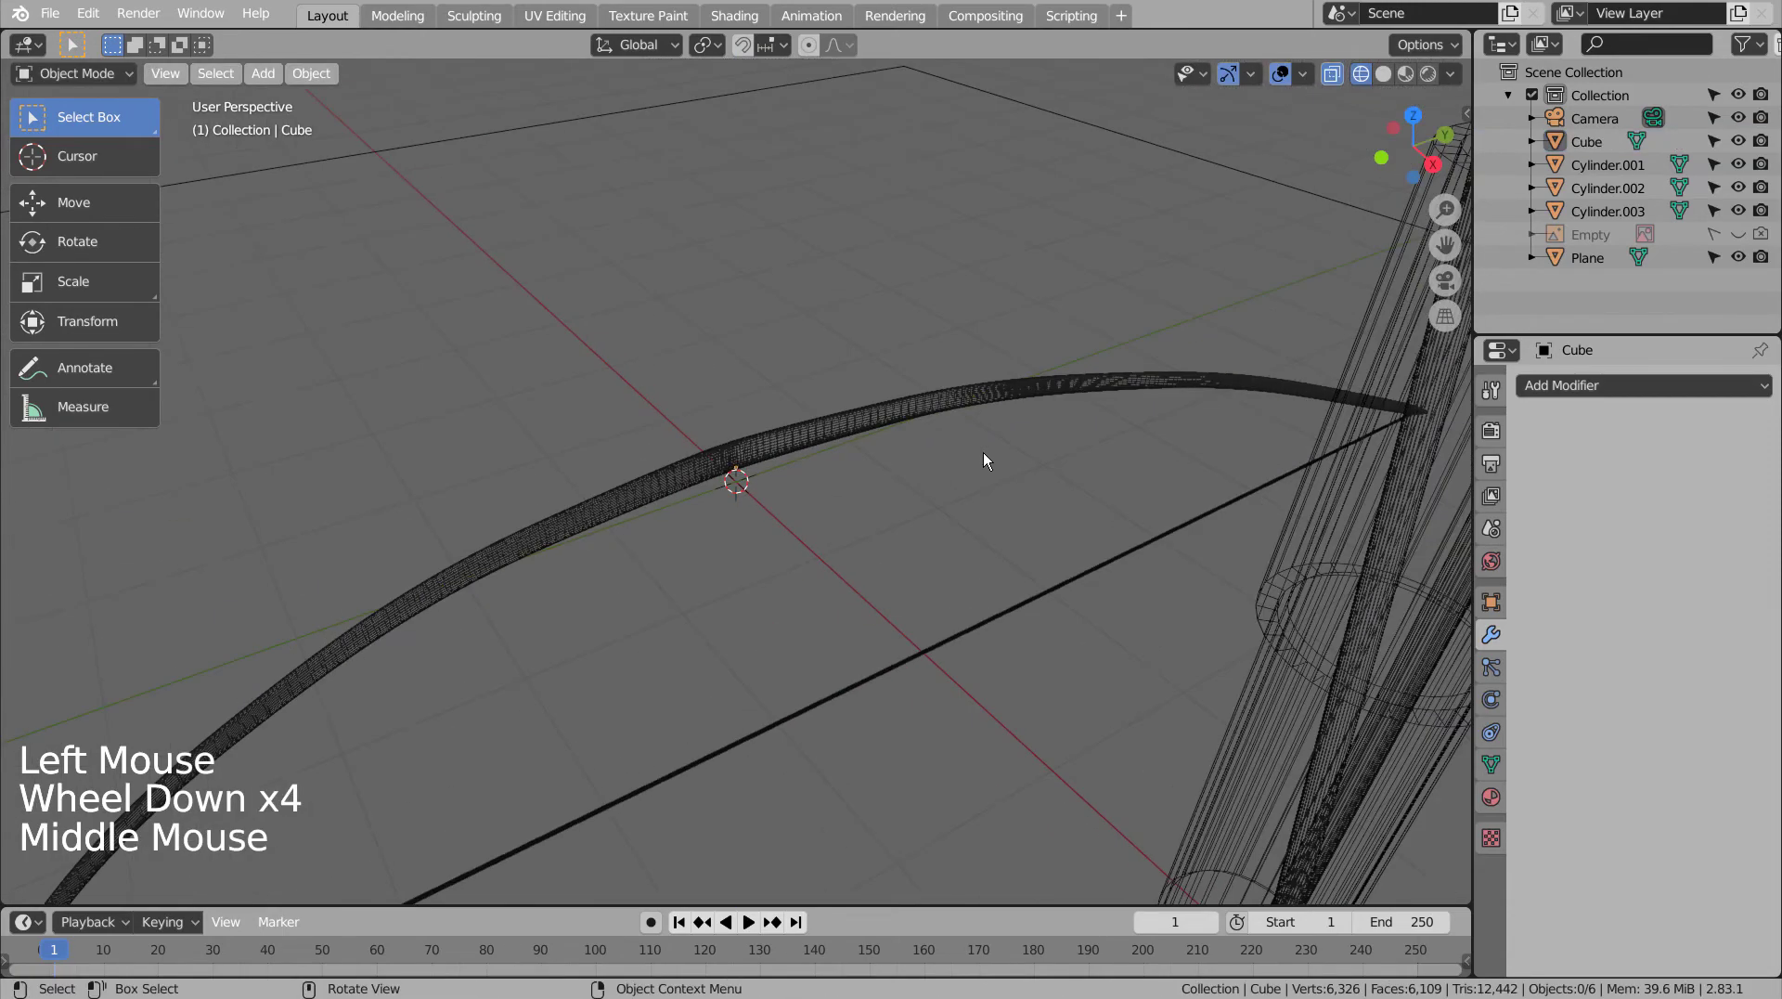
pyautogui.press('KP_0')
pyautogui.click(1059, 491)
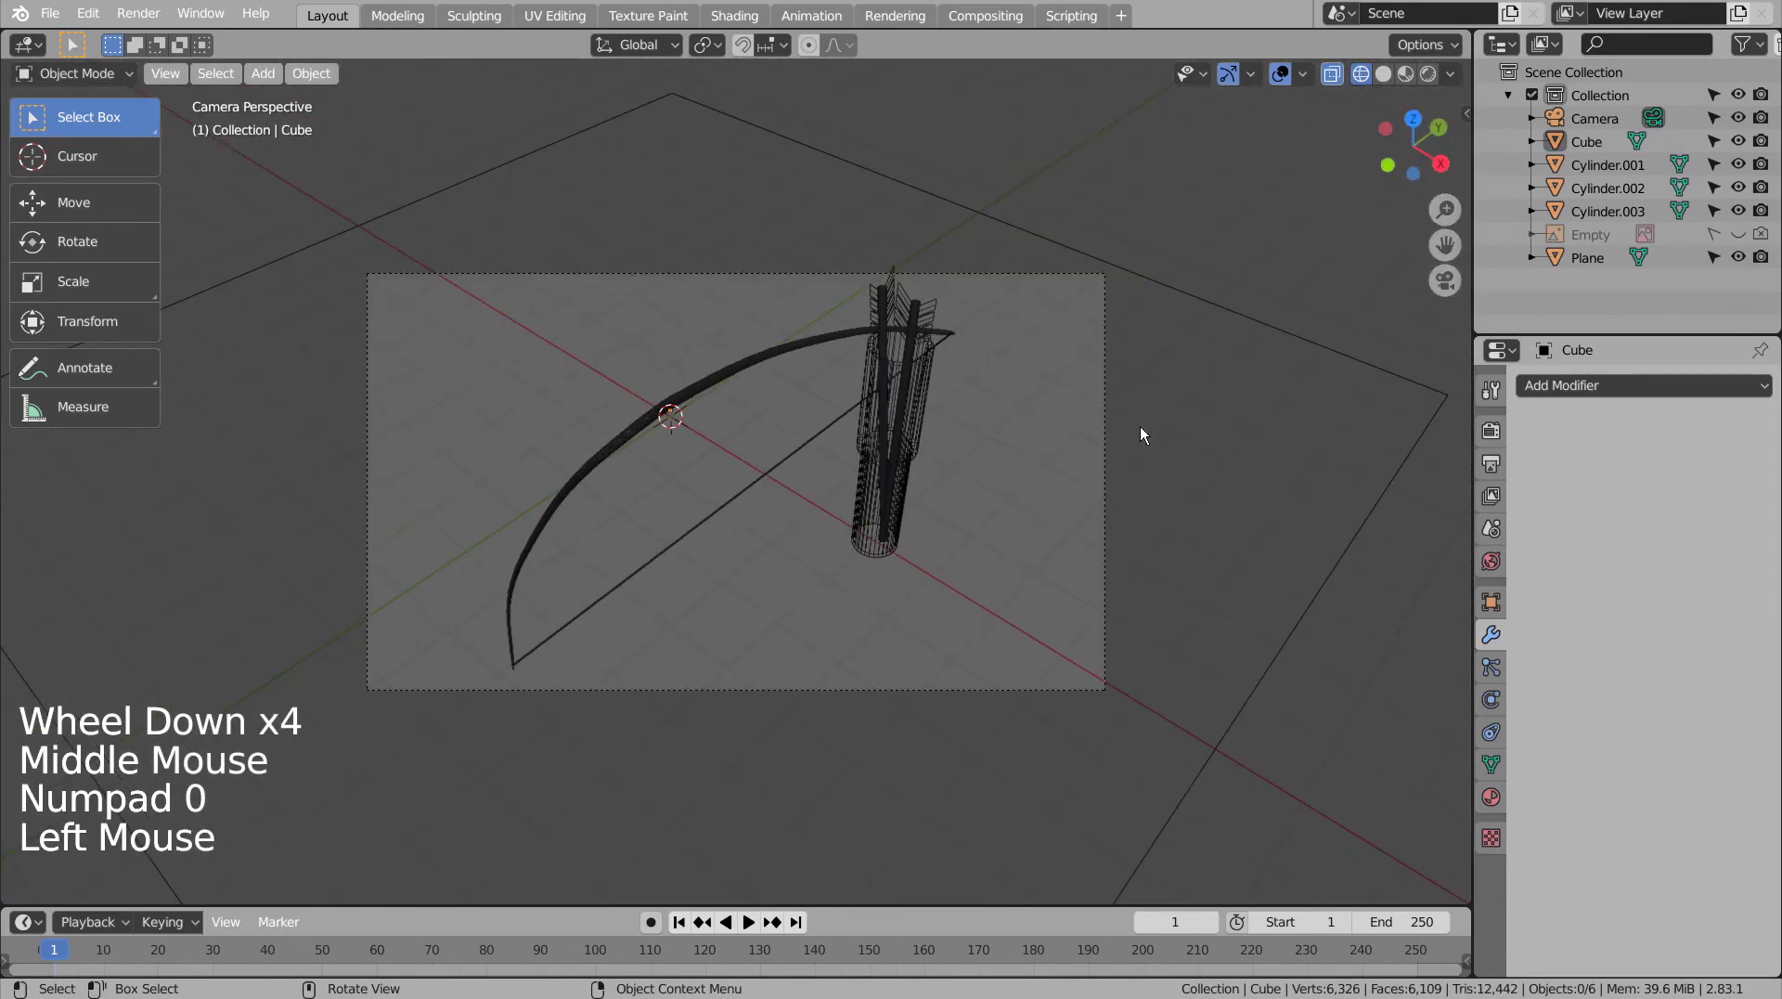
# - Switch to material preview shading and fly the camera to reframe the shot
pyautogui.doubleClick(1409, 79)
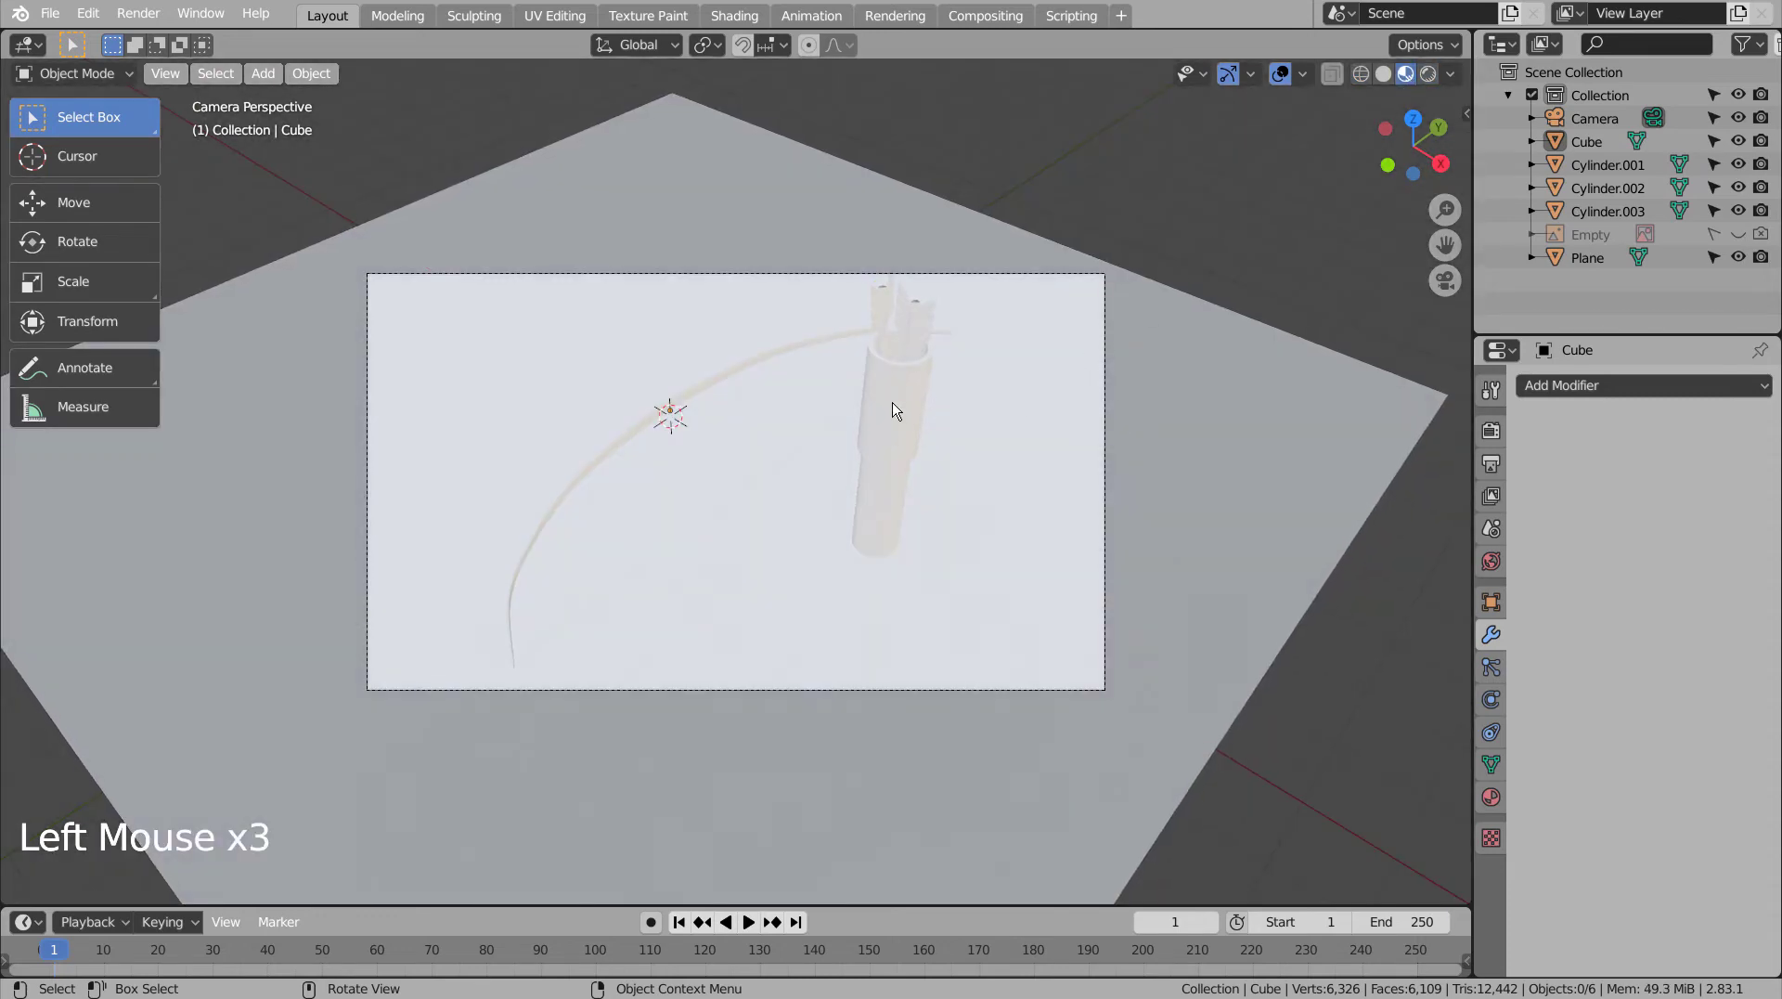
pyautogui.press('shift+`')
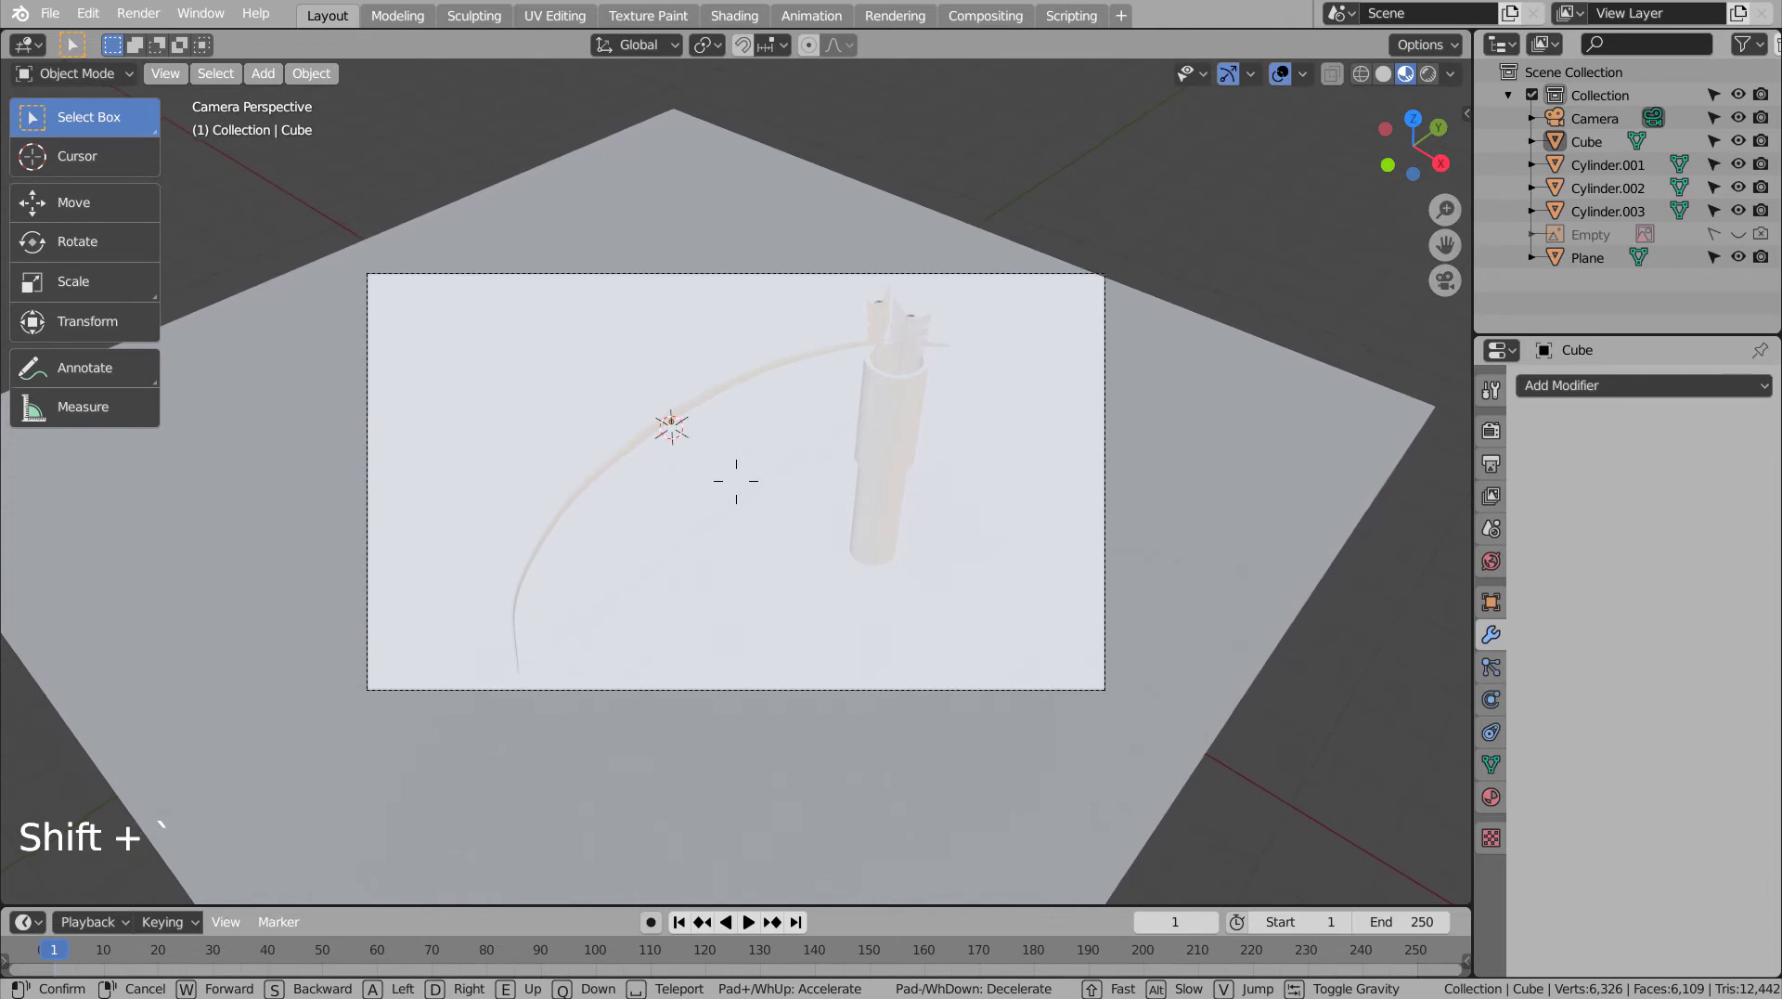
pyautogui.click(805, 247)
pyautogui.press('s')
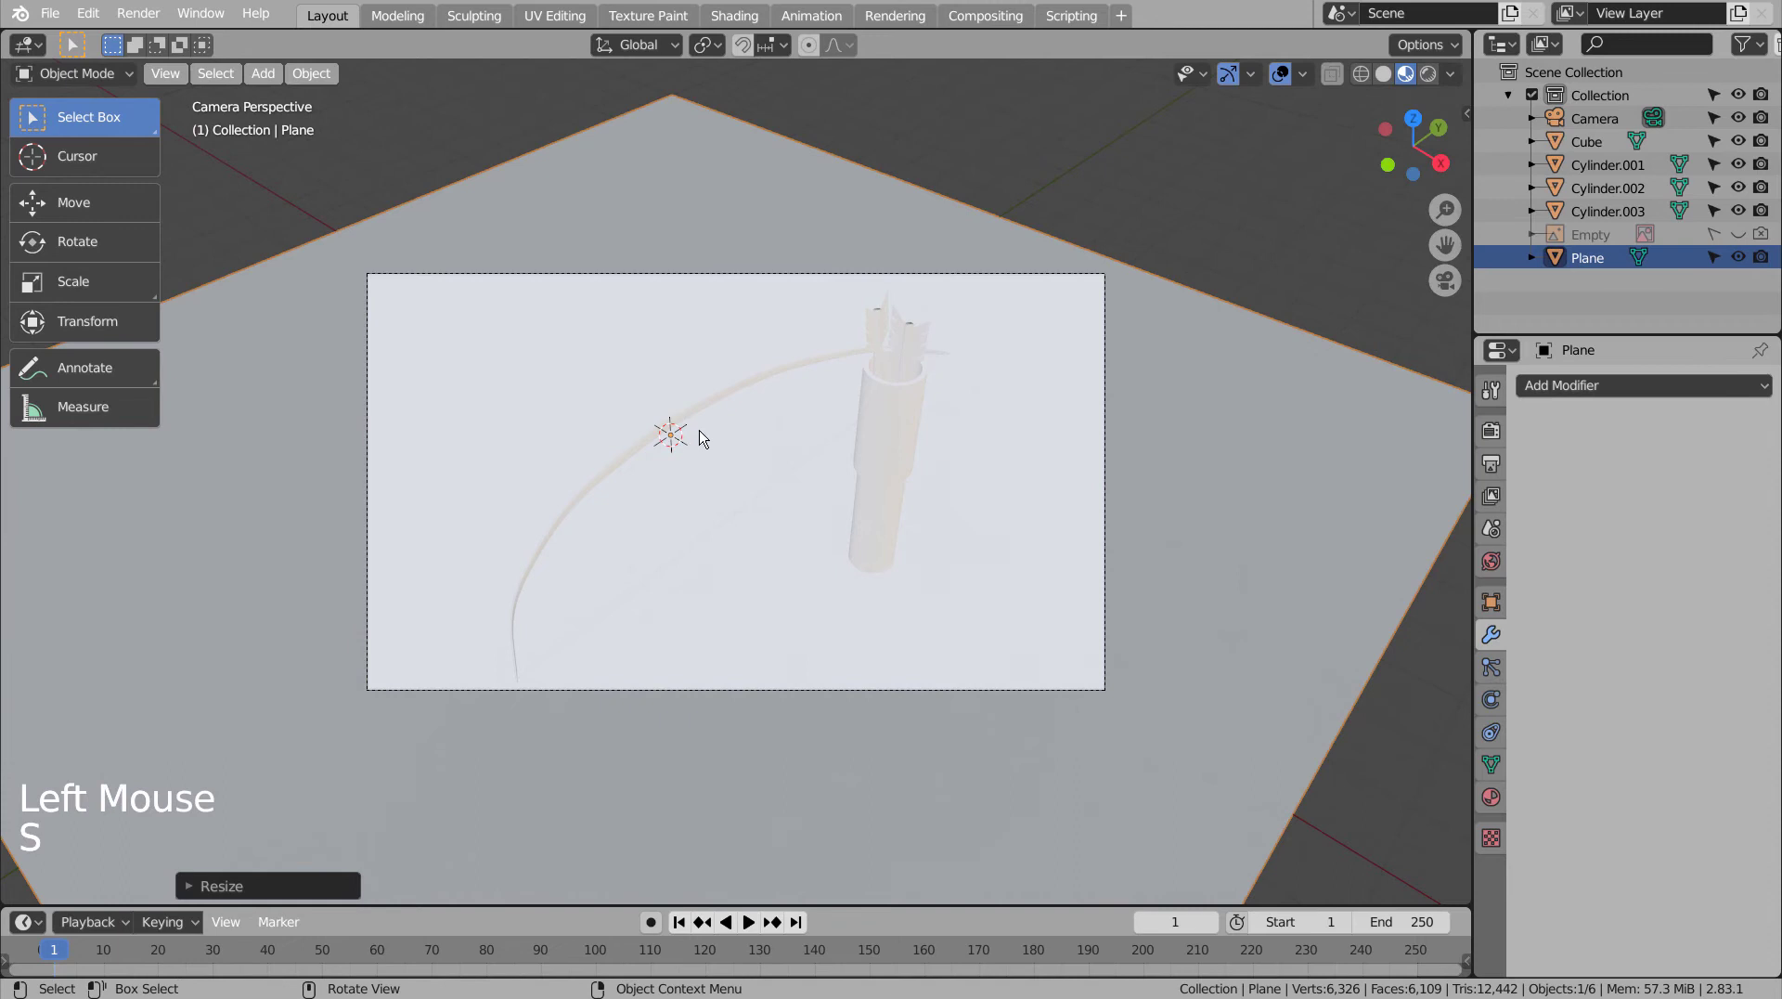
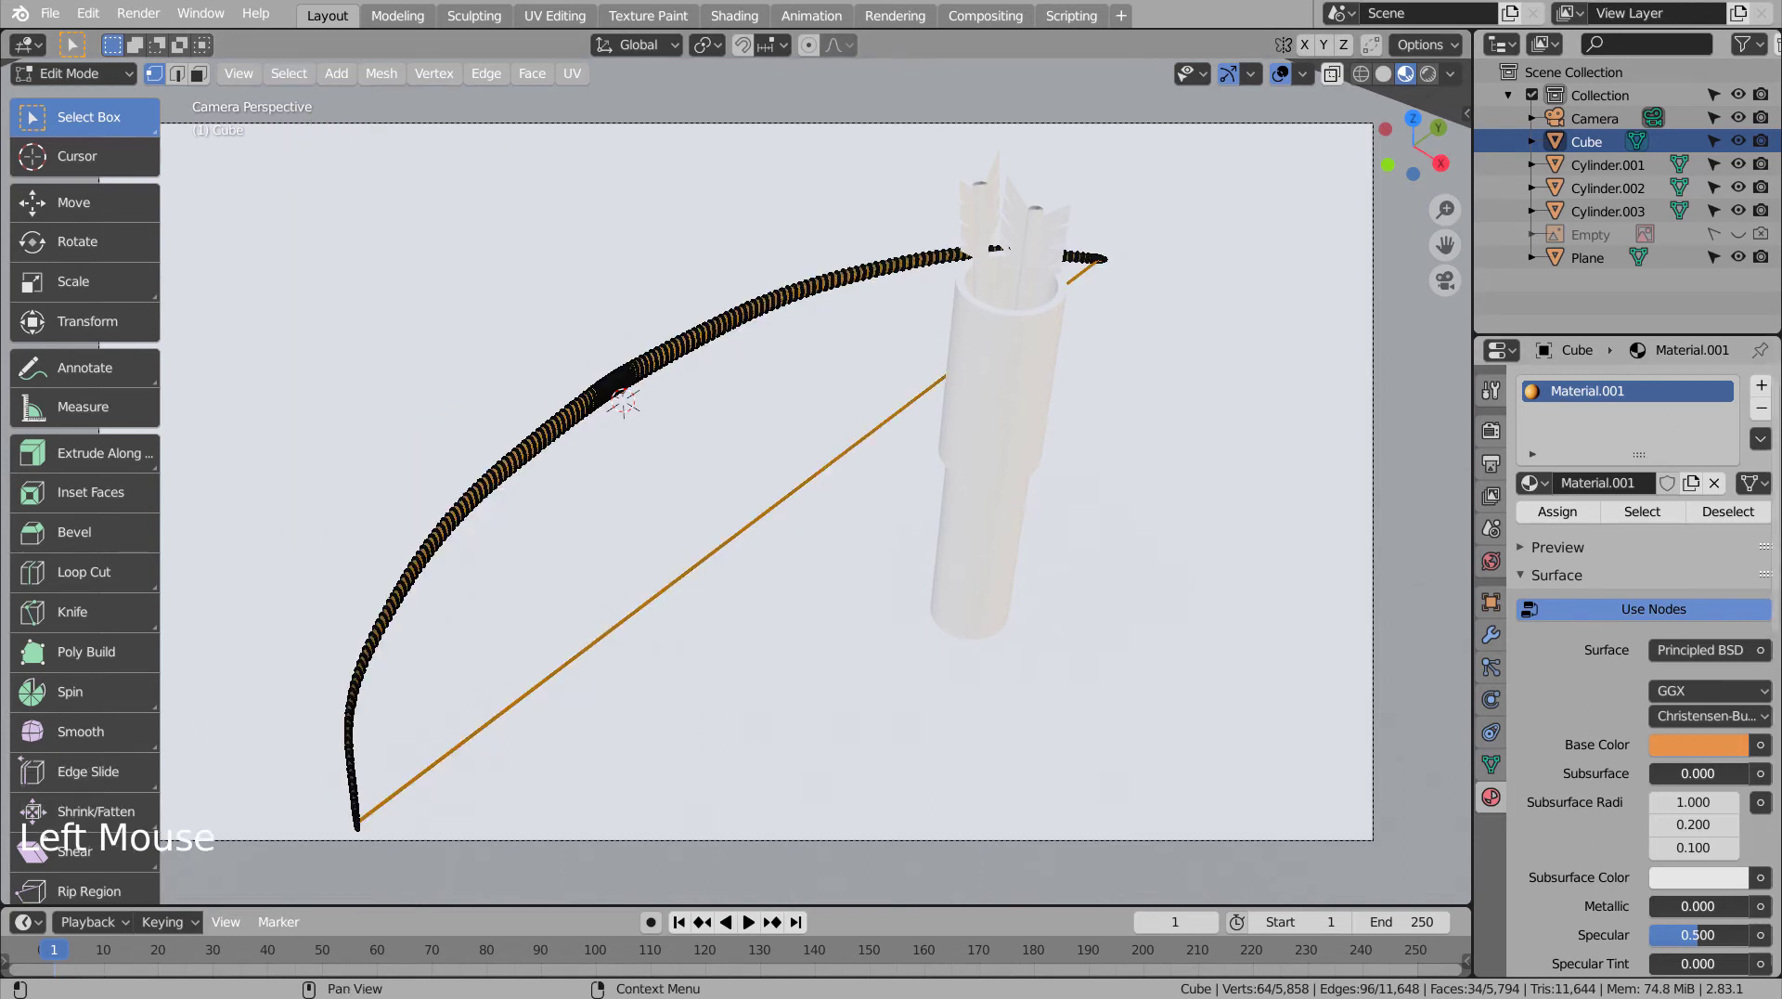
# - Add a second material slot on the bow with a new dark-coloured bowstring material
pyautogui.click(1772, 393)
pyautogui.click(1688, 540)
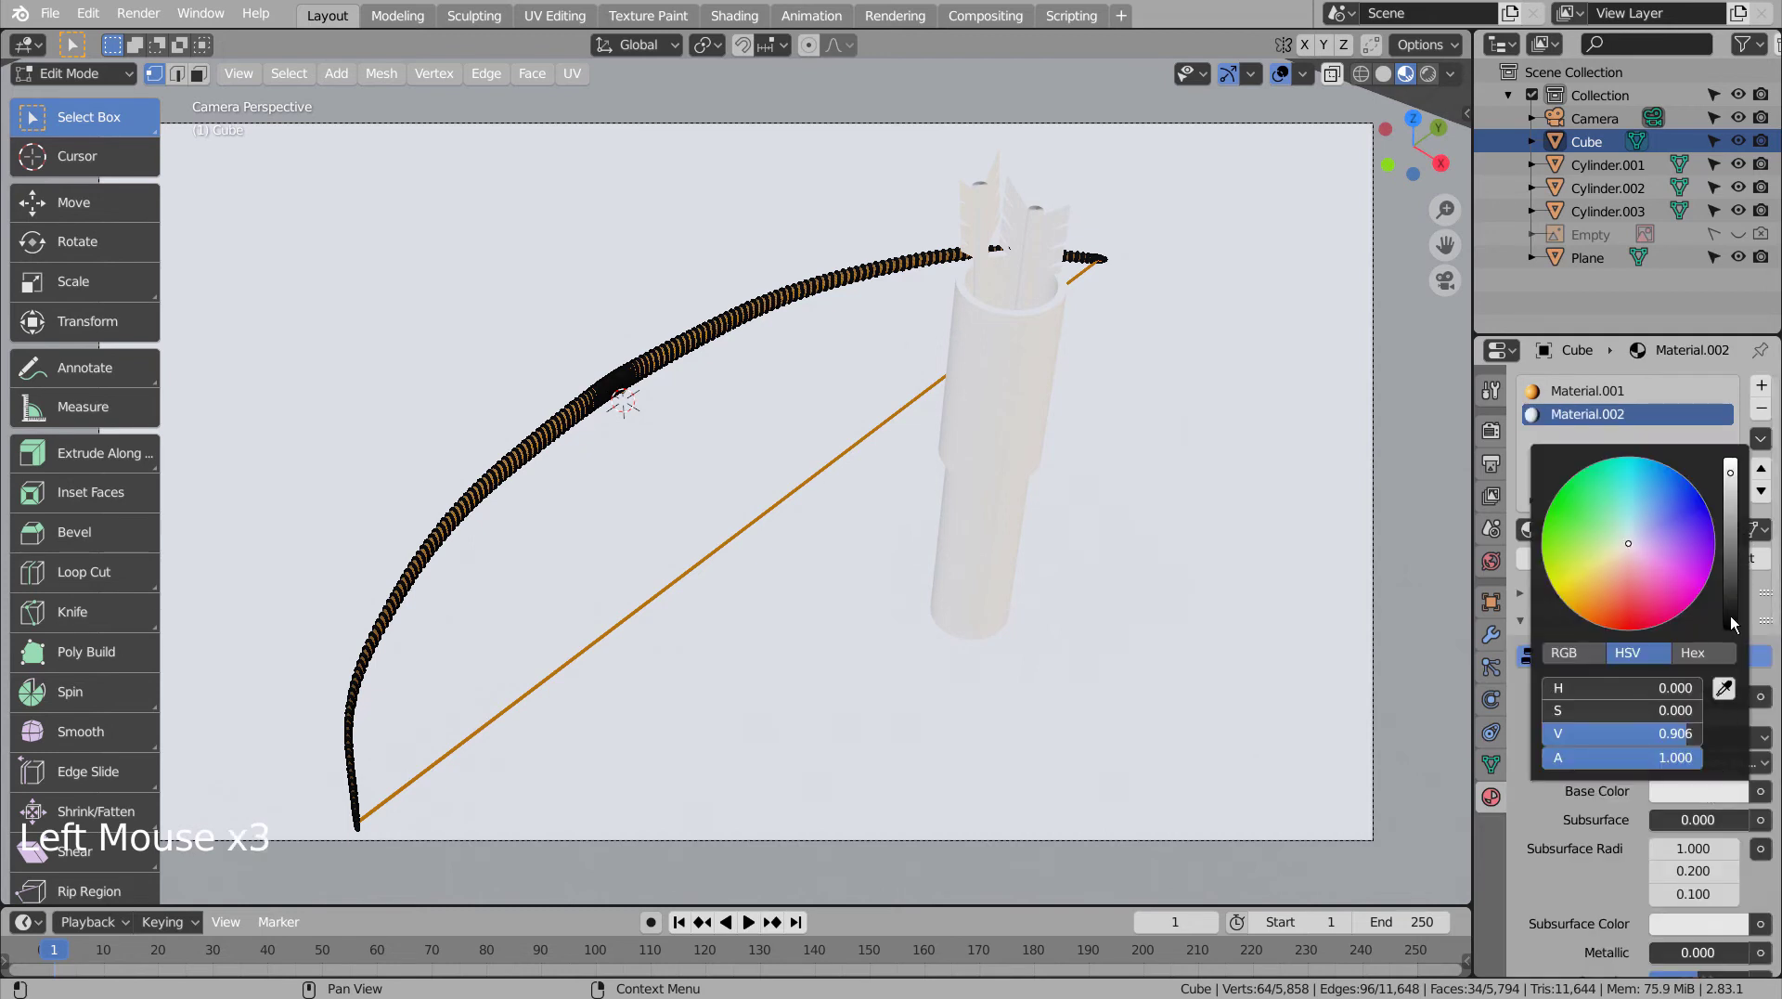
pyautogui.click(1562, 547)
pyautogui.click(1568, 560)
# - Assign the dark material to the string faces in Edit Mode, then select the next object
pyautogui.press('Tab')
pyautogui.press('shift+z')
pyautogui.click(1149, 533)
pyautogui.press('shift+z')
pyautogui.click(1149, 533)
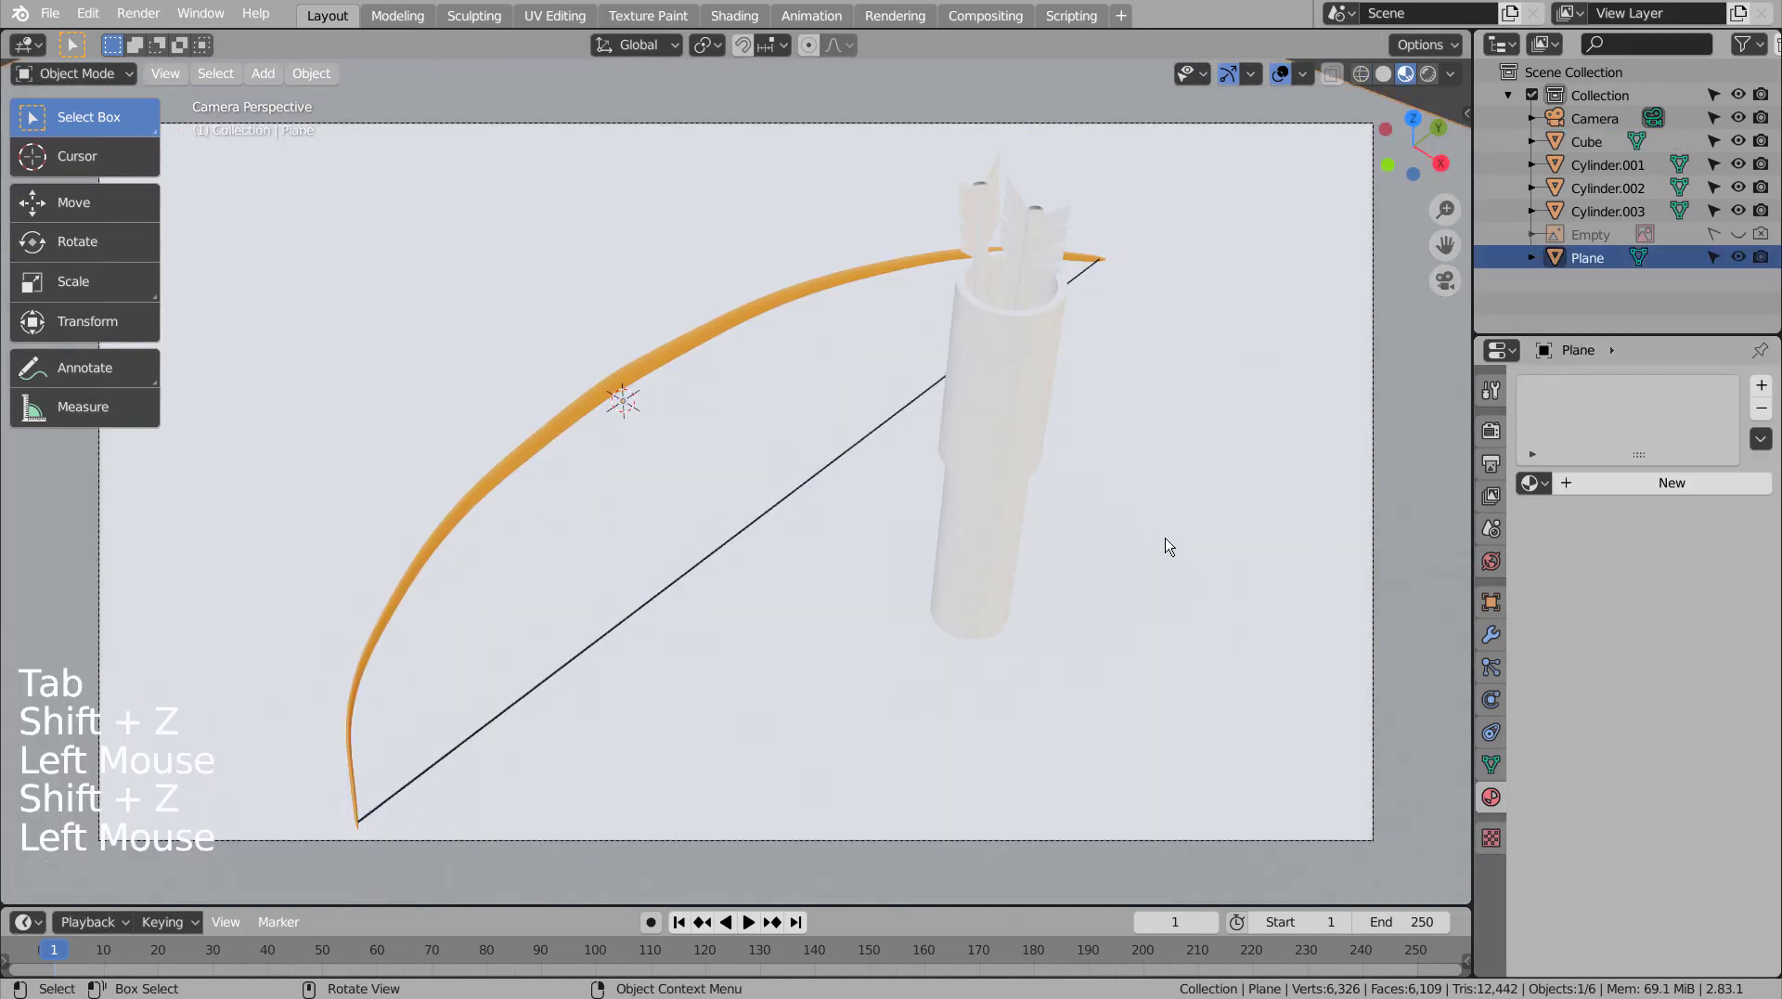
pyautogui.scroll(-3)
# - Set the quiver material's base colour to brown
pyautogui.click(943, 396)
pyautogui.click(1667, 492)
pyautogui.click(1699, 724)
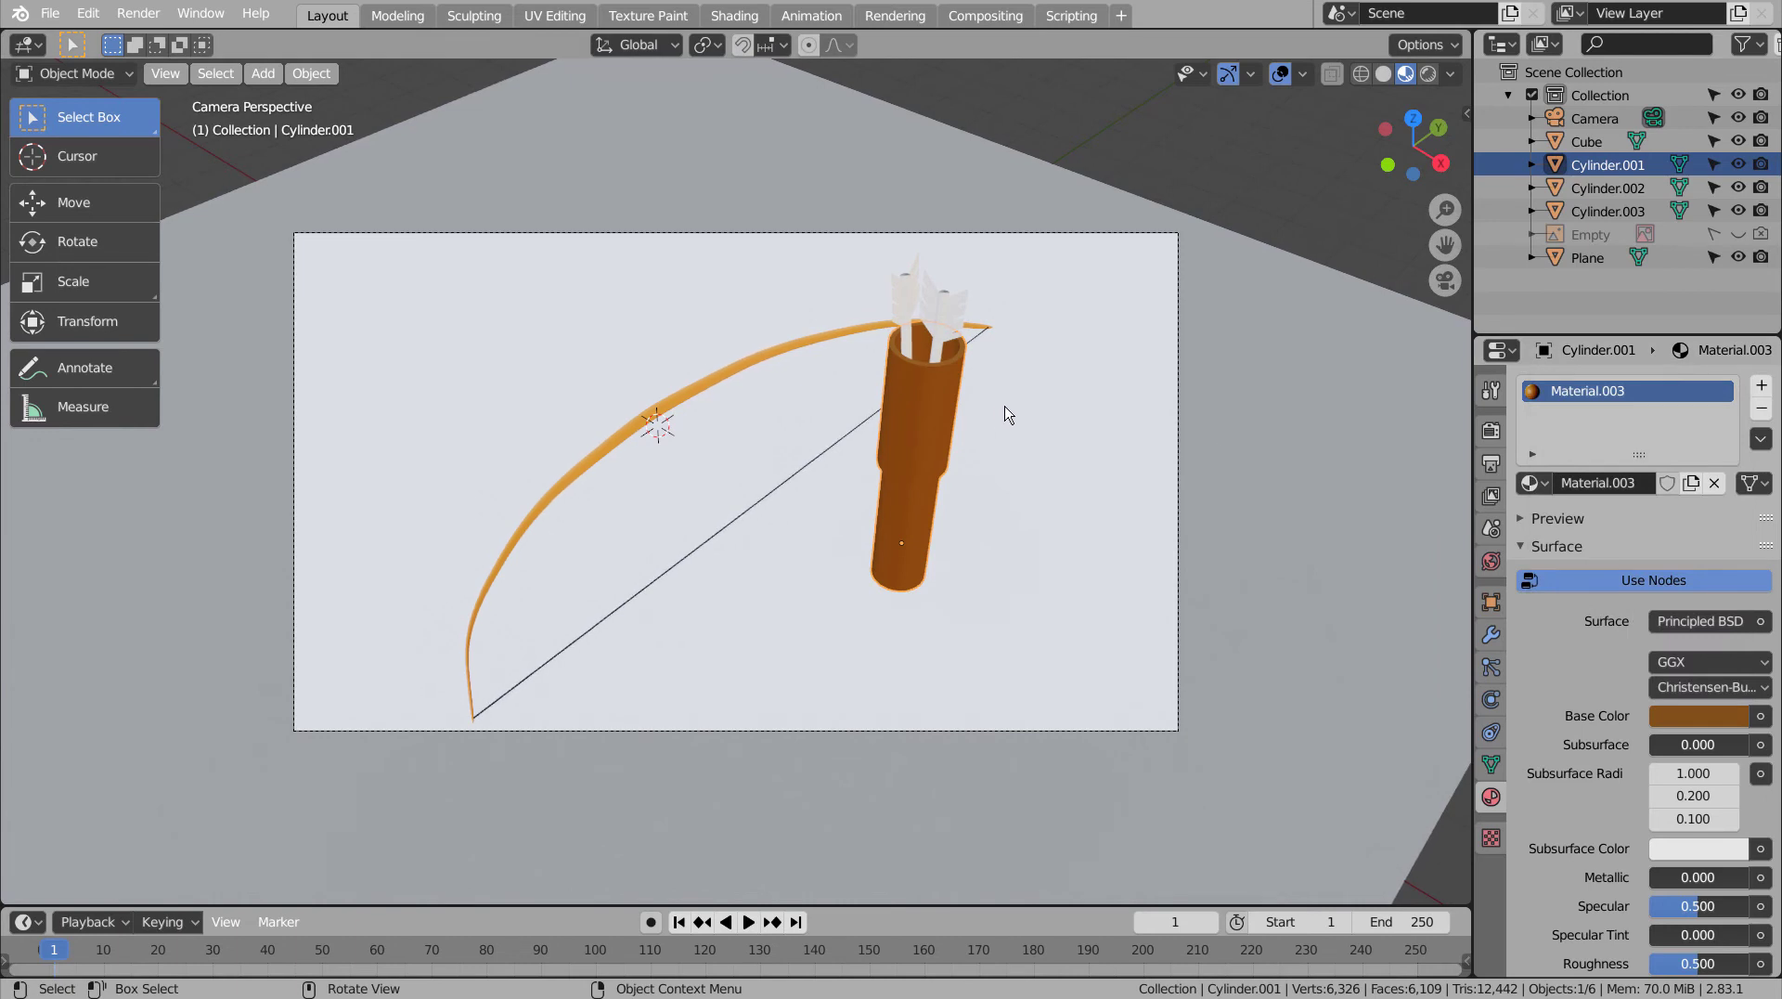
# - Give arrow Cylinder.002 a new golden-yellow material, then select the other arrow
pyautogui.click(960, 318)
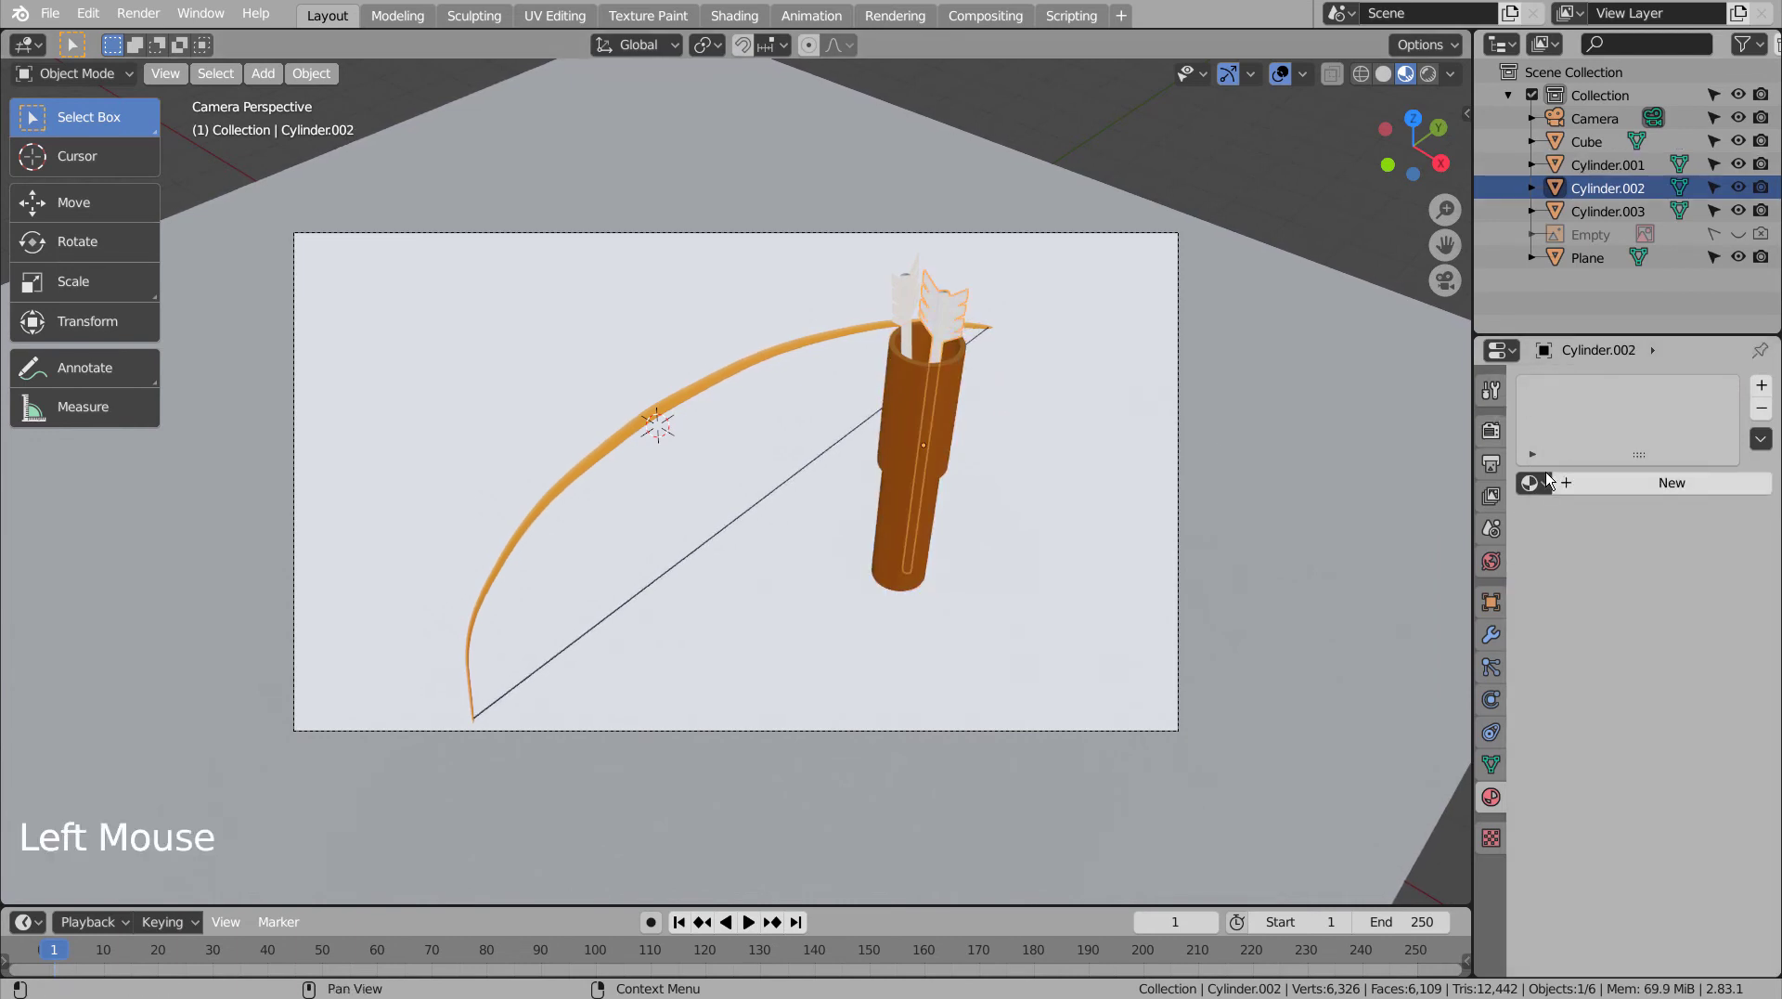
pyautogui.click(1593, 487)
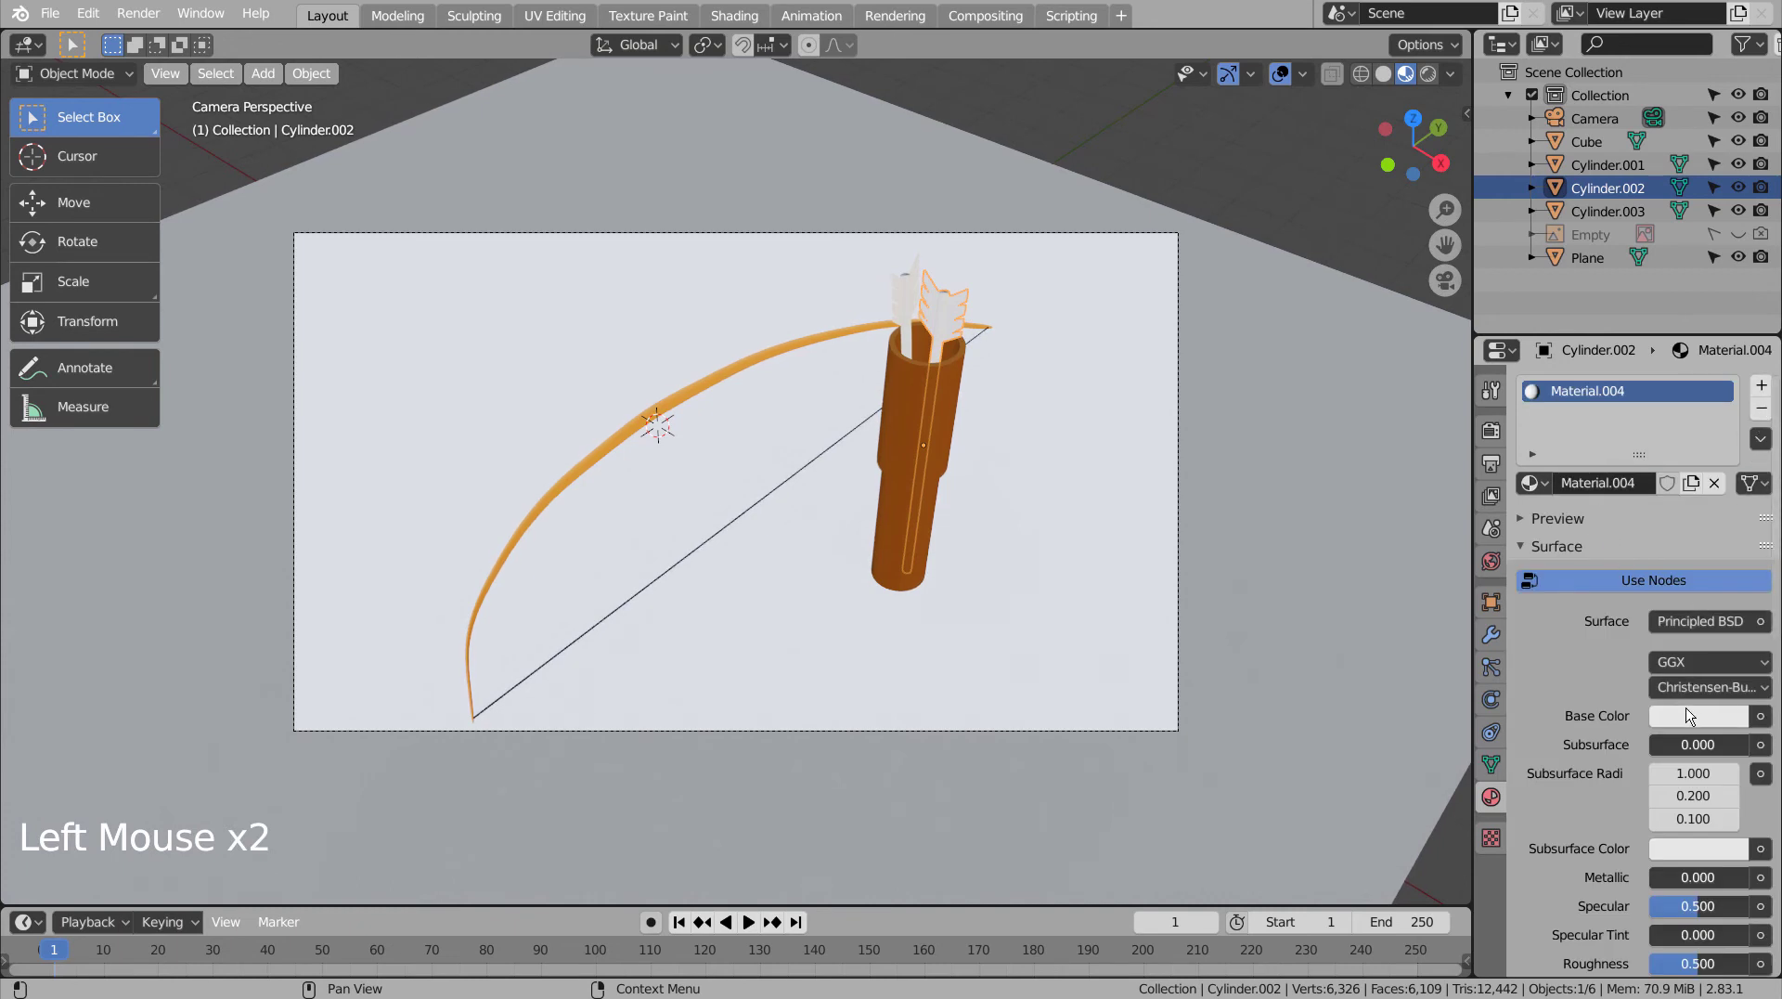
pyautogui.click(1688, 719)
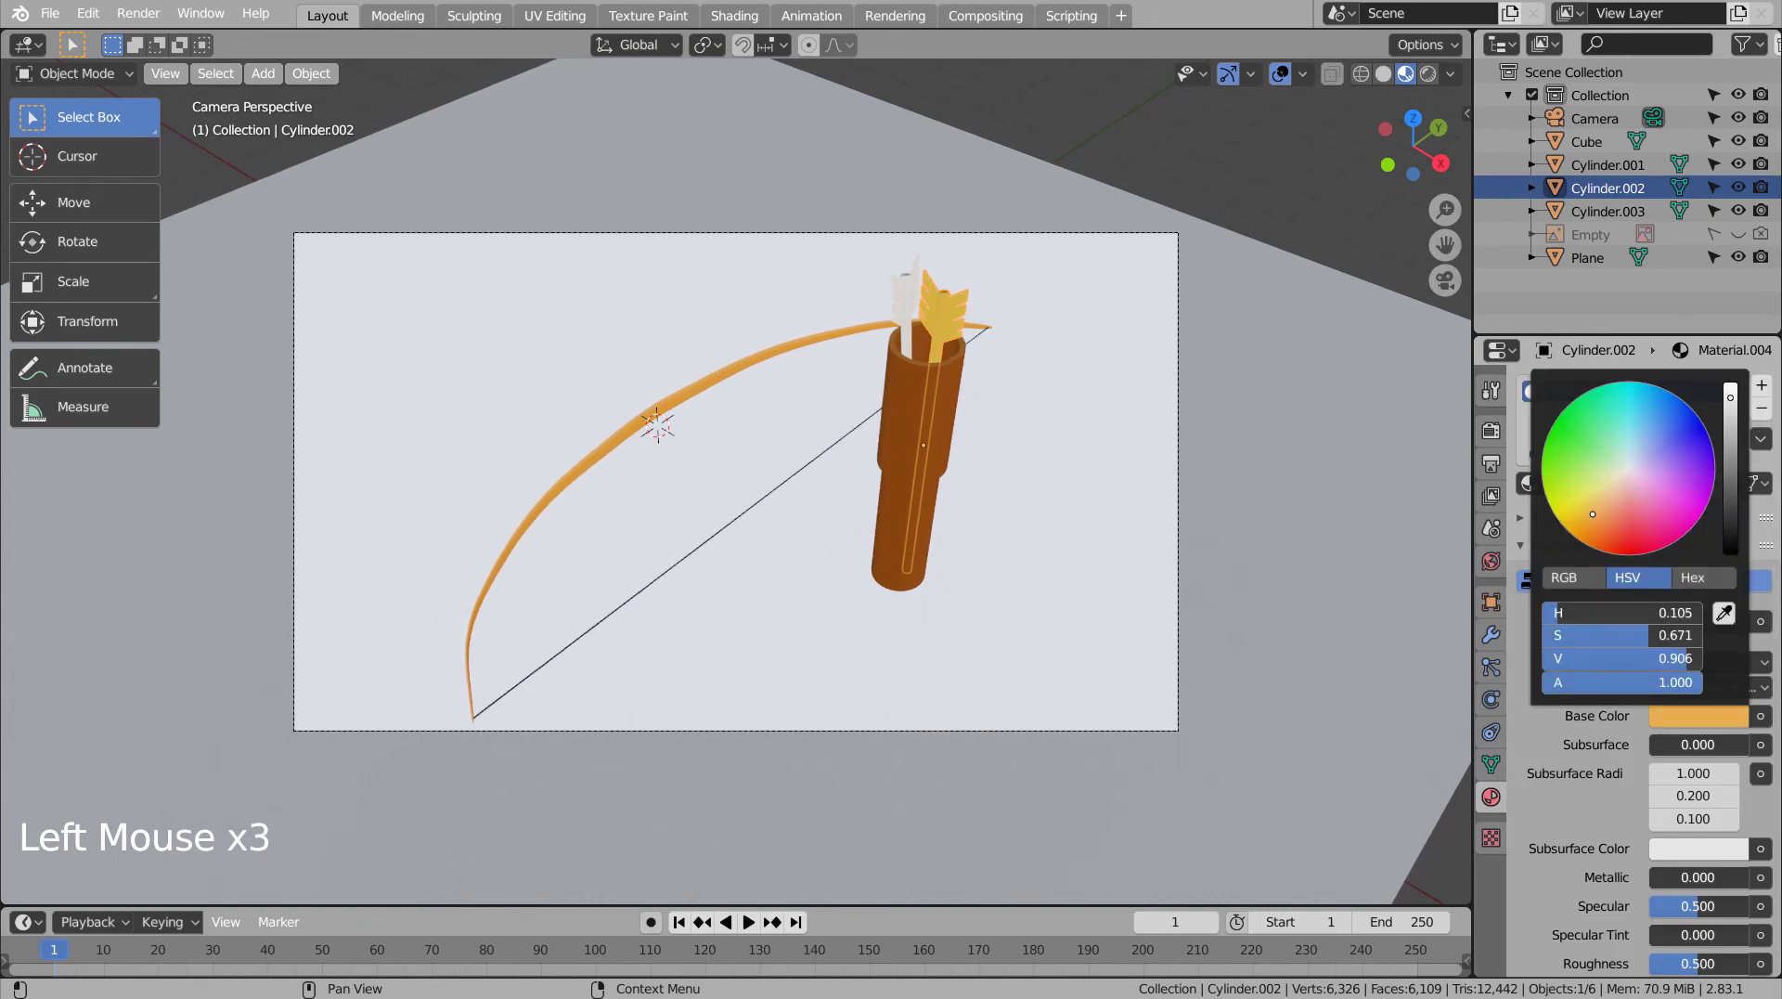
pyautogui.scroll(3)
pyautogui.middleClick(1301, 375)
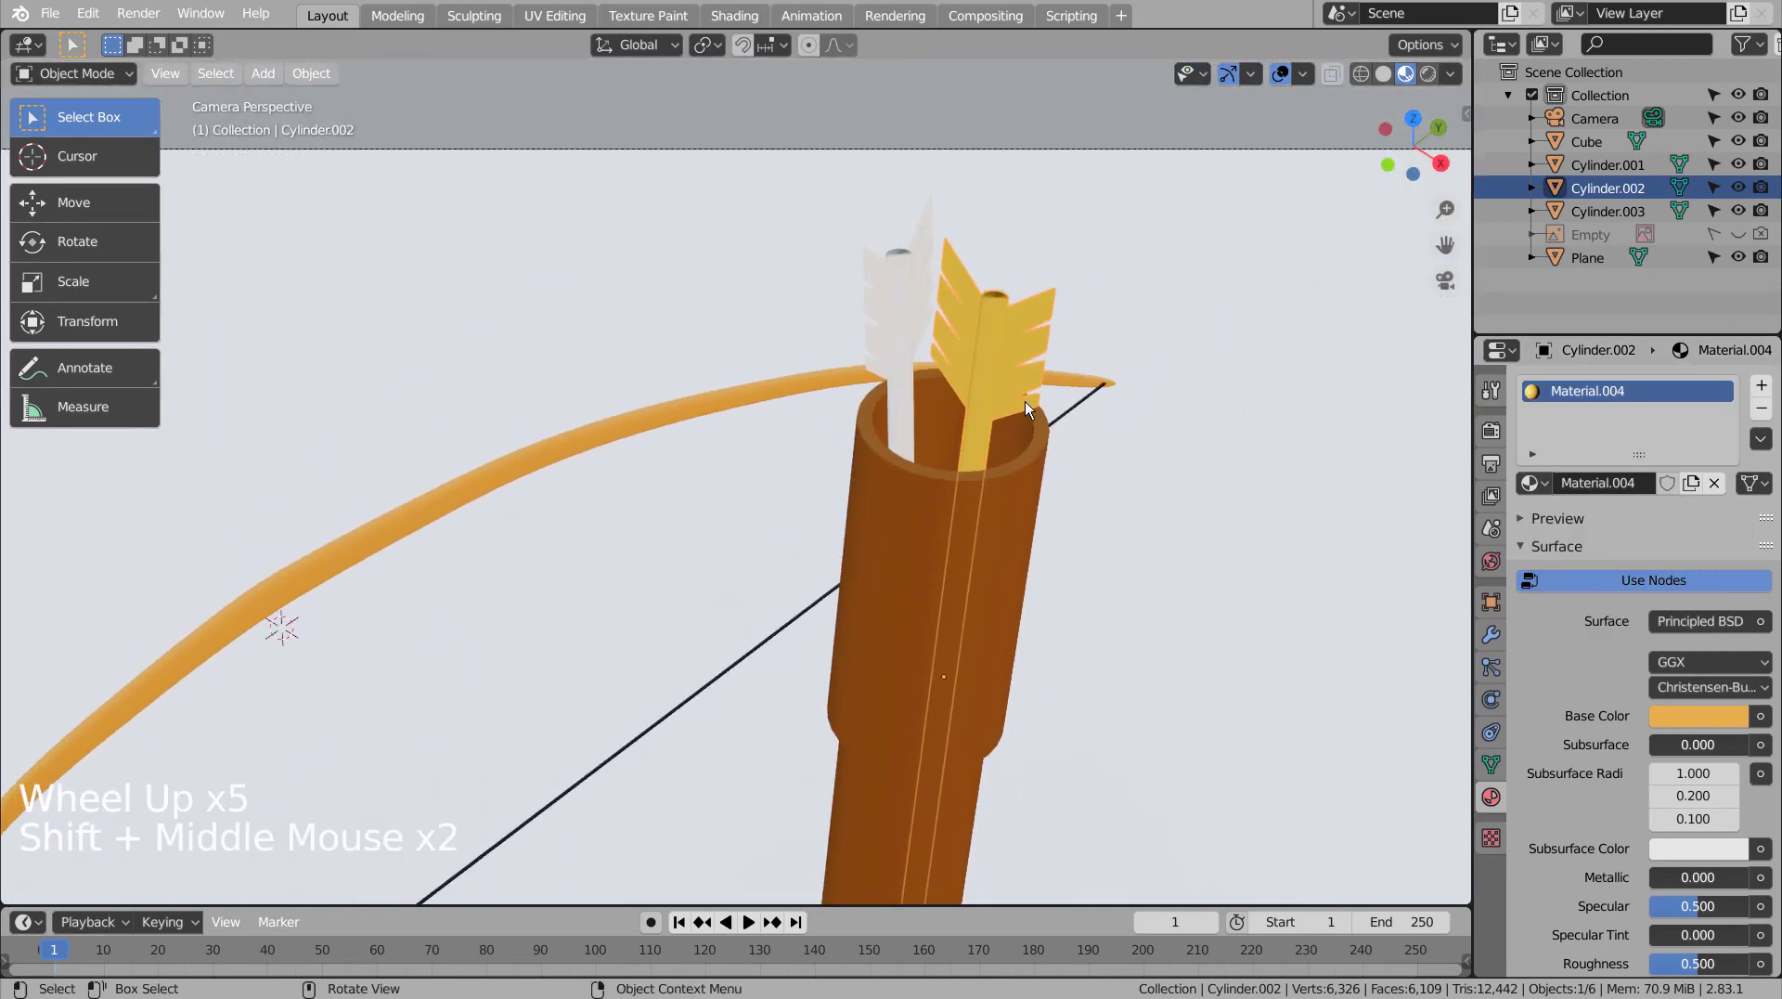
pyautogui.click(912, 423)
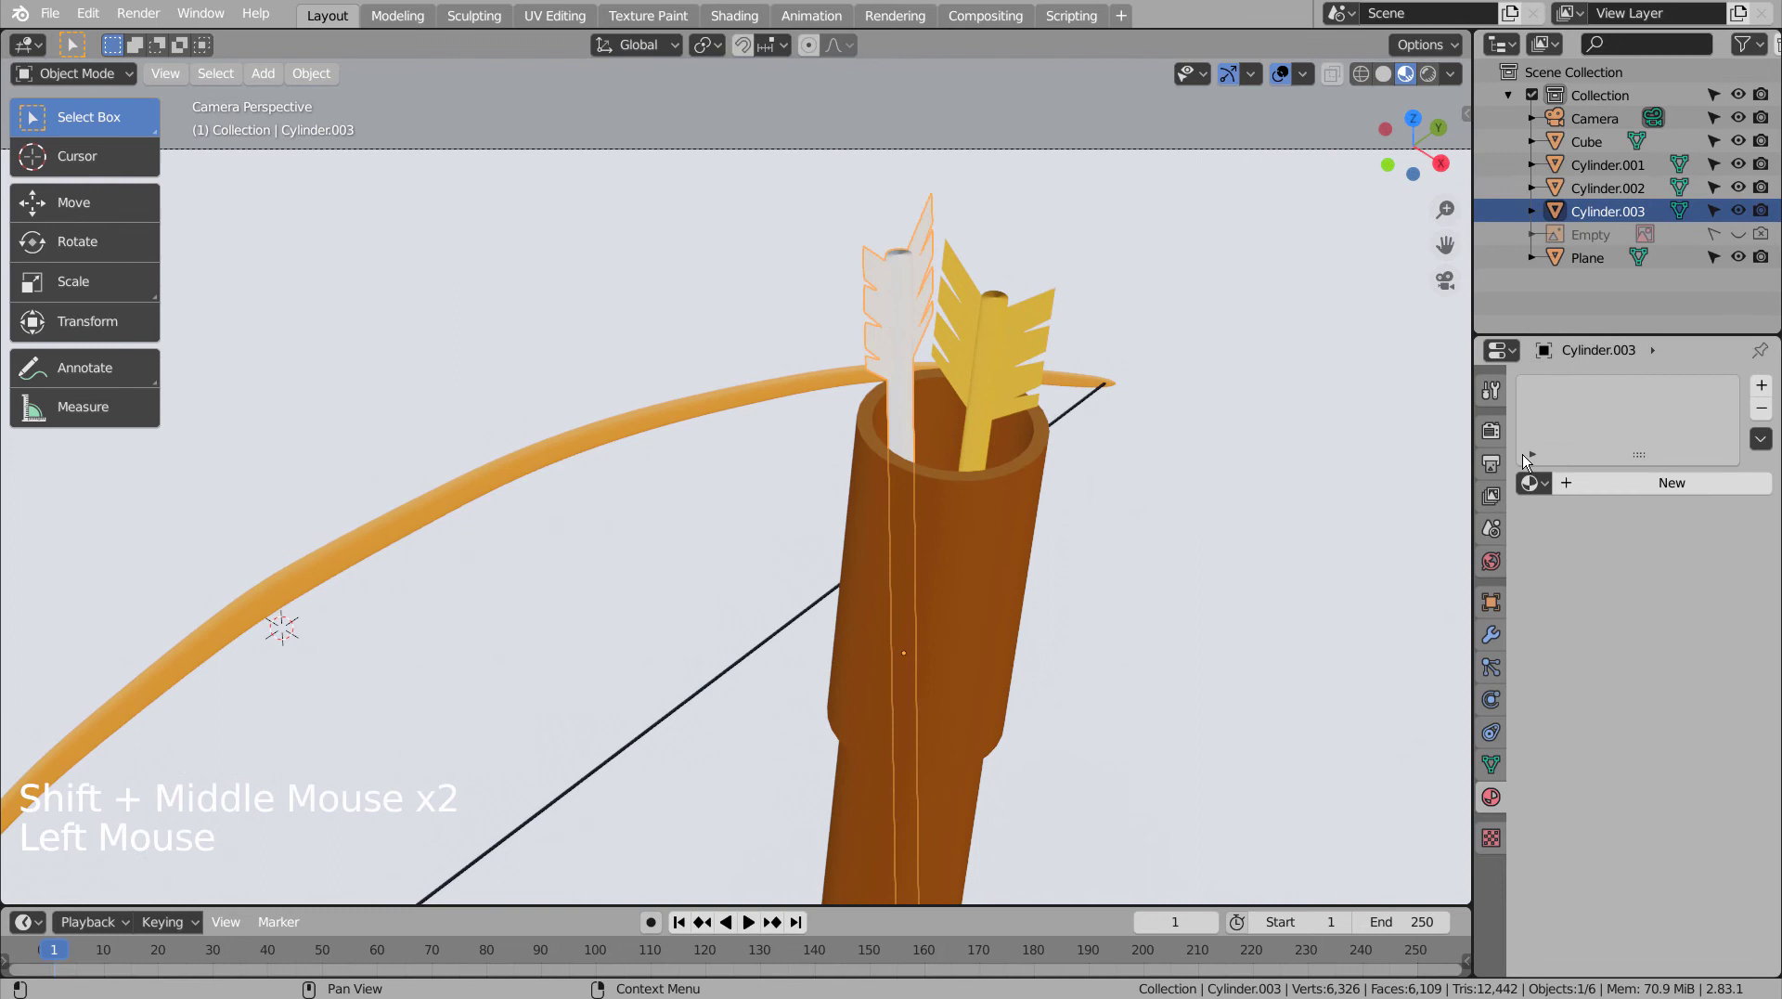
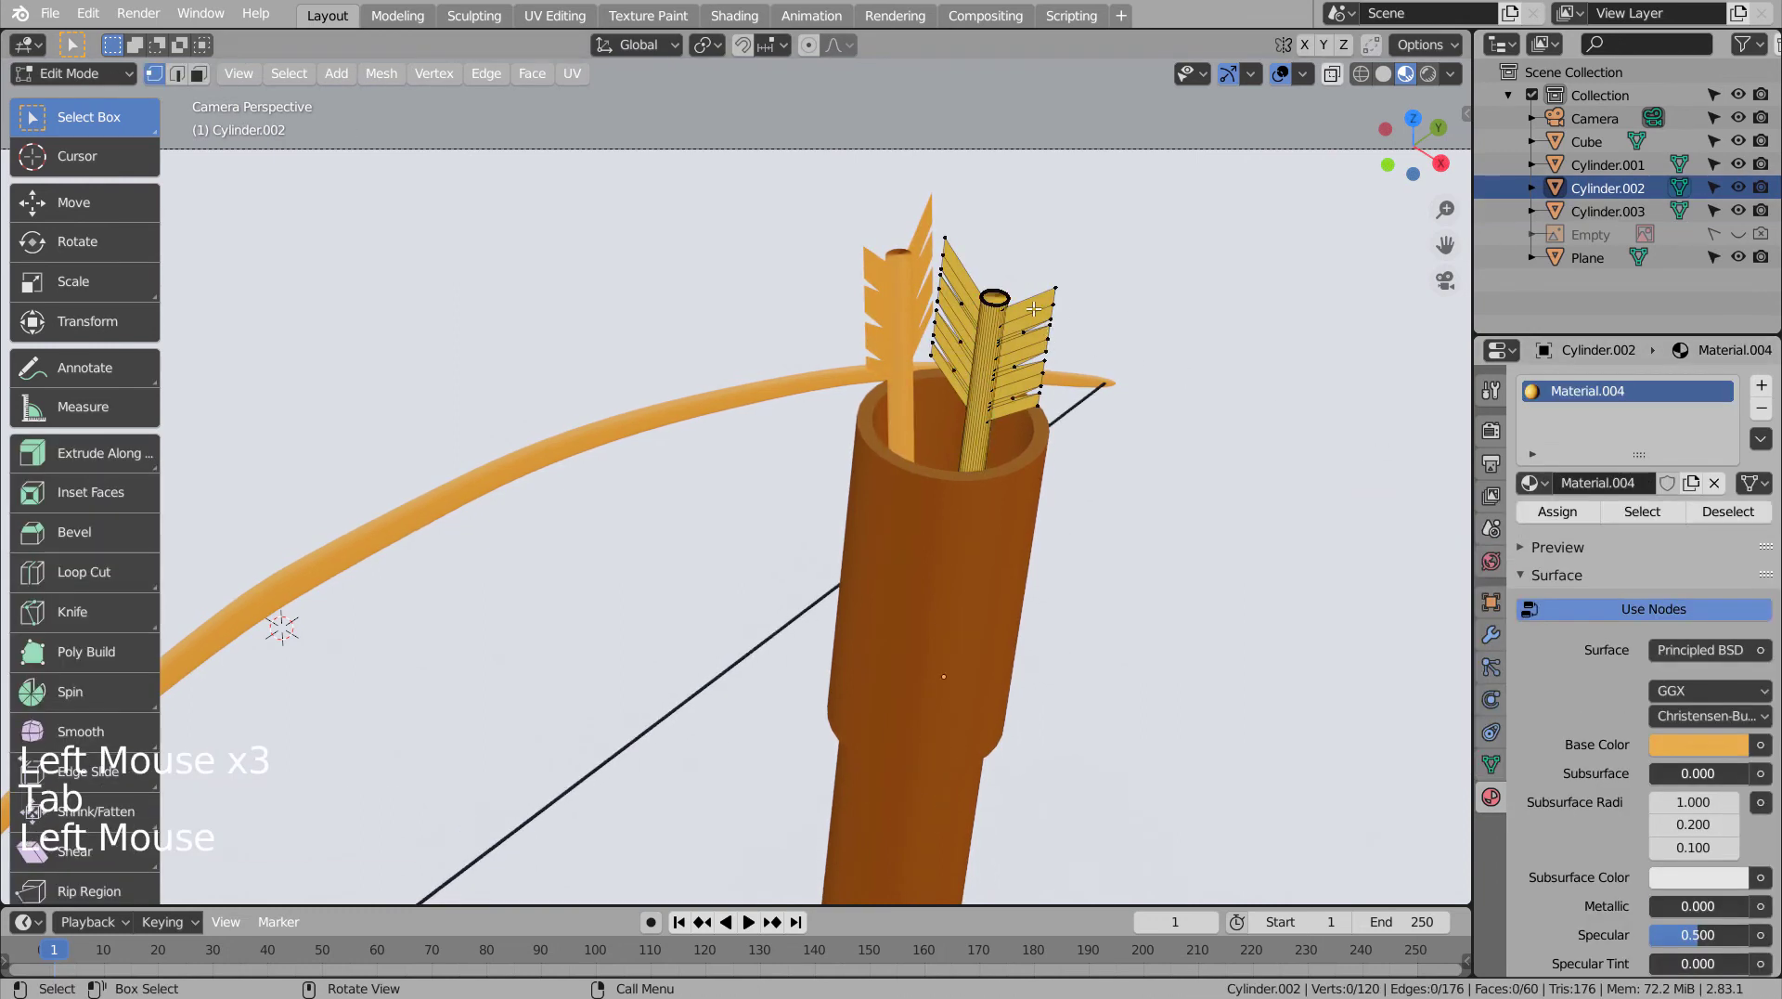
# - Select the first arrow's feather faces and assign them a new white material
pyautogui.press('l')
pyautogui.press('l')
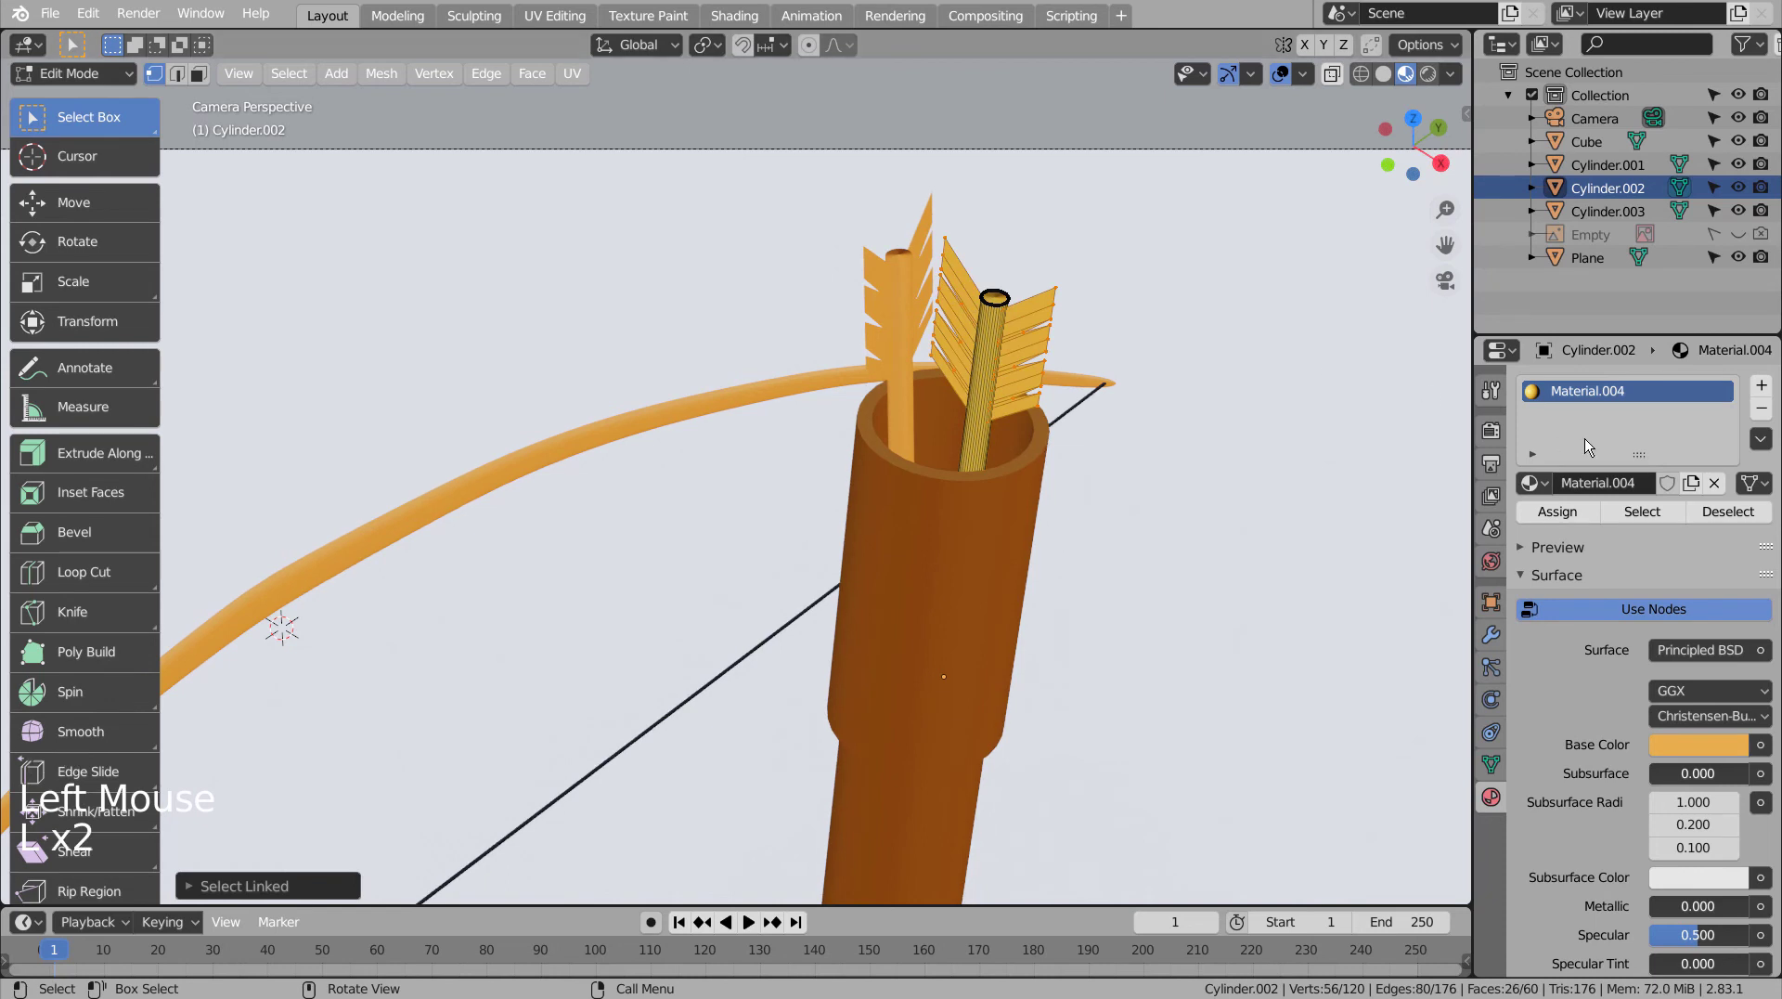
pyautogui.click(1777, 388)
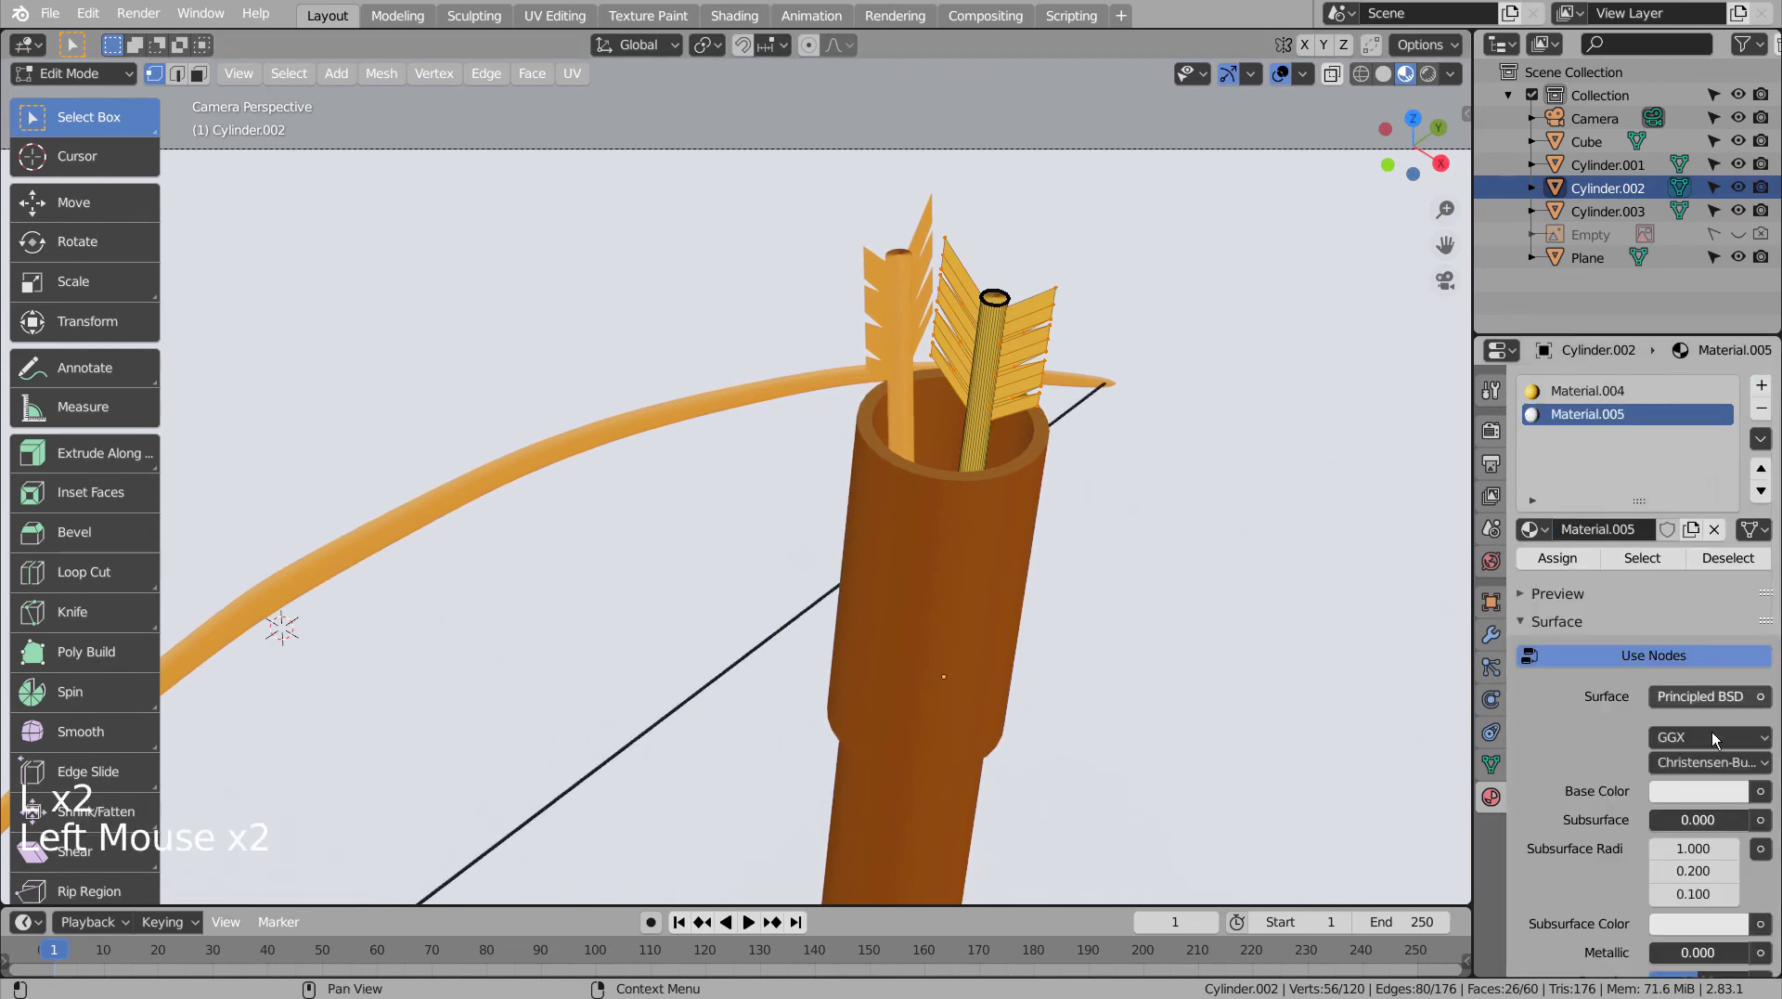
pyautogui.click(1717, 800)
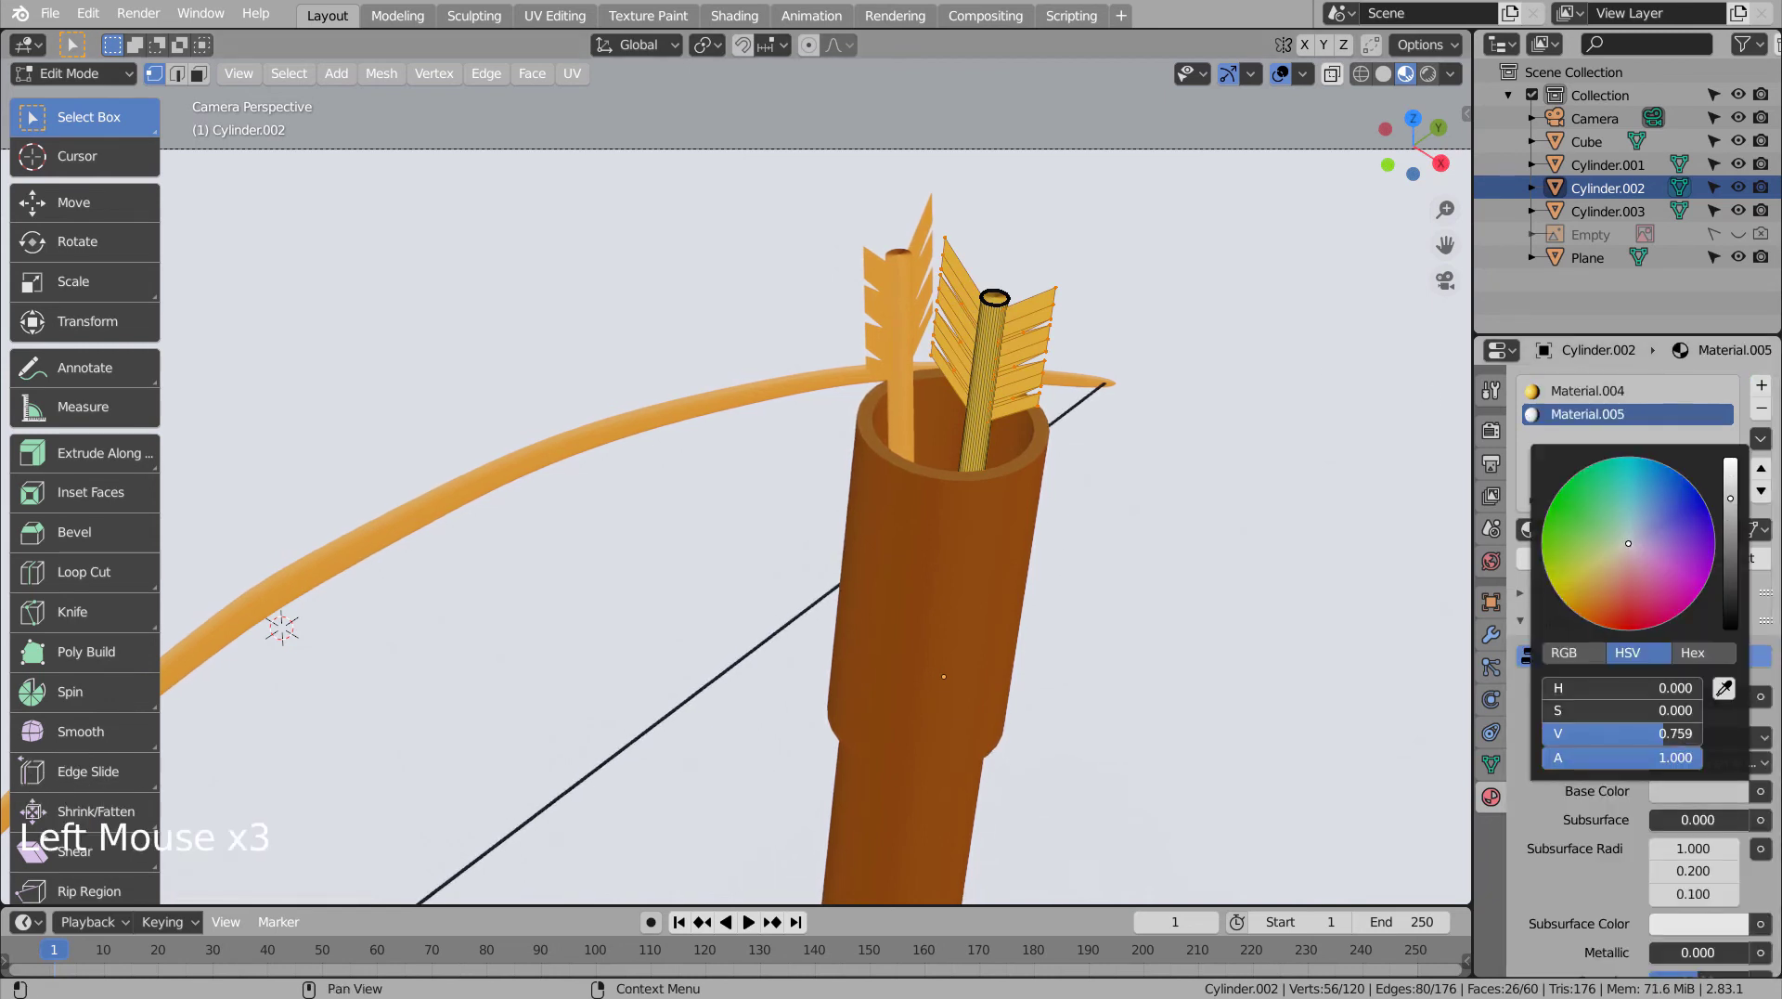
pyautogui.press('Tab')
# - Assign the white feather material to the second arrow's fletching, then select the ground plane
pyautogui.click(910, 319)
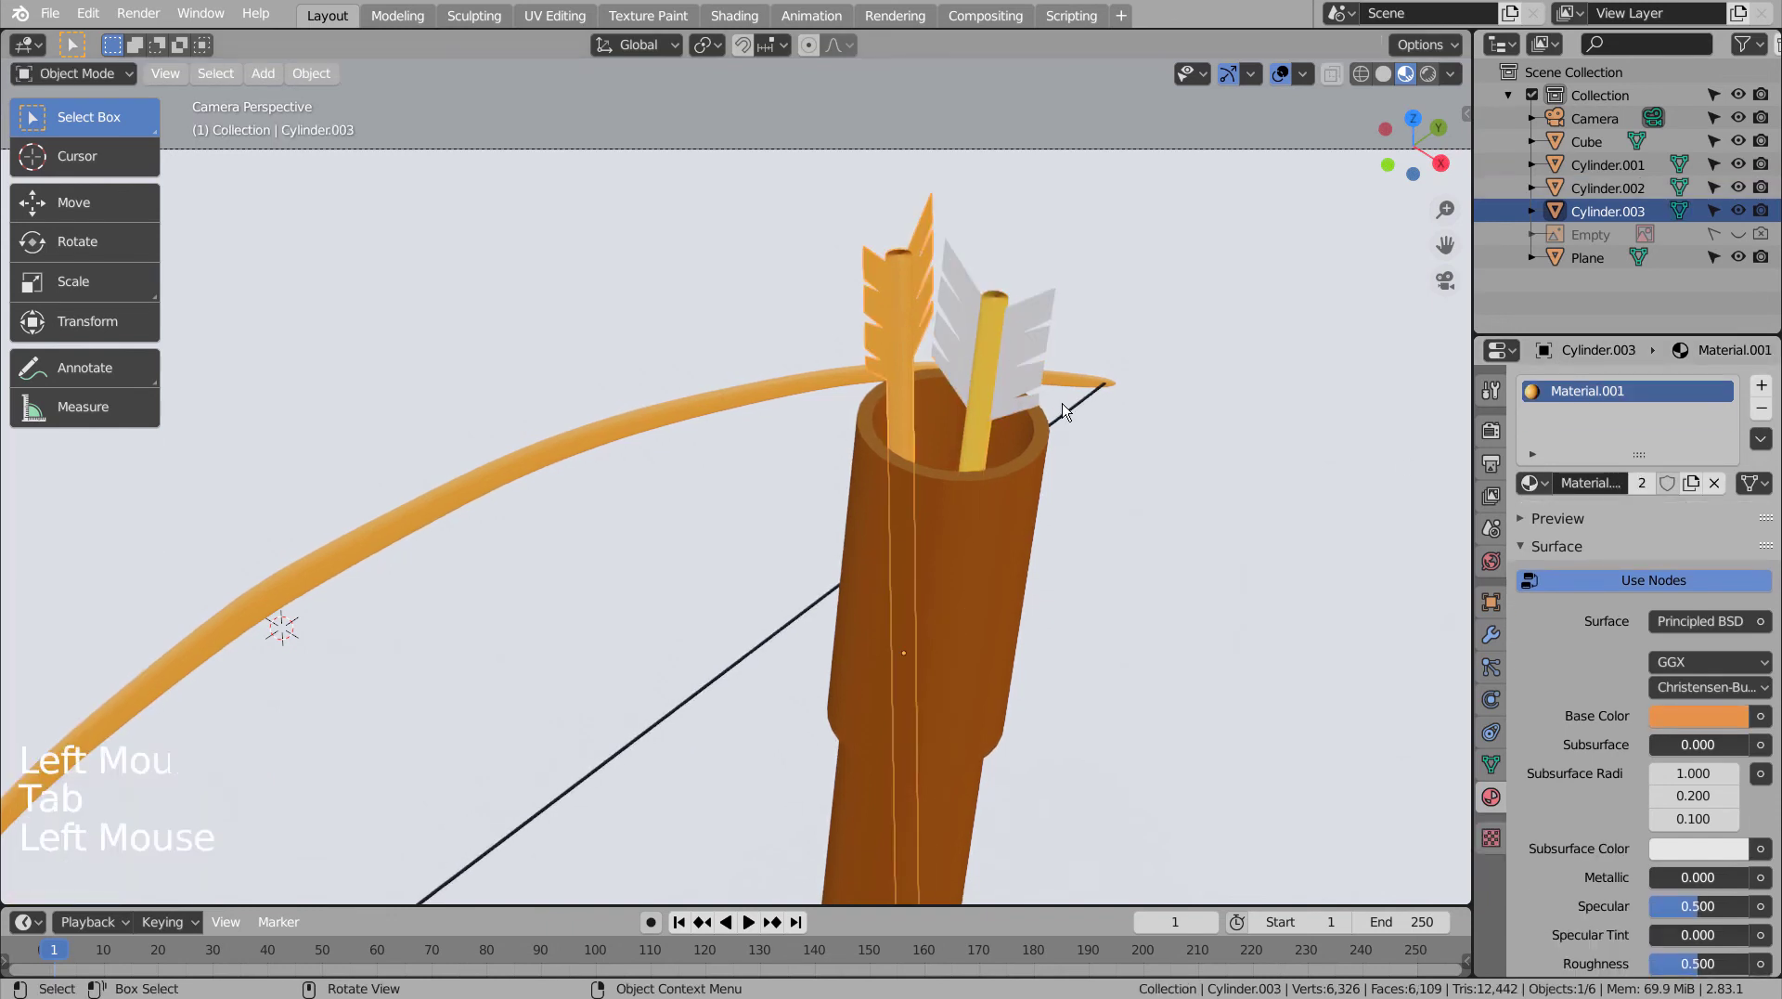
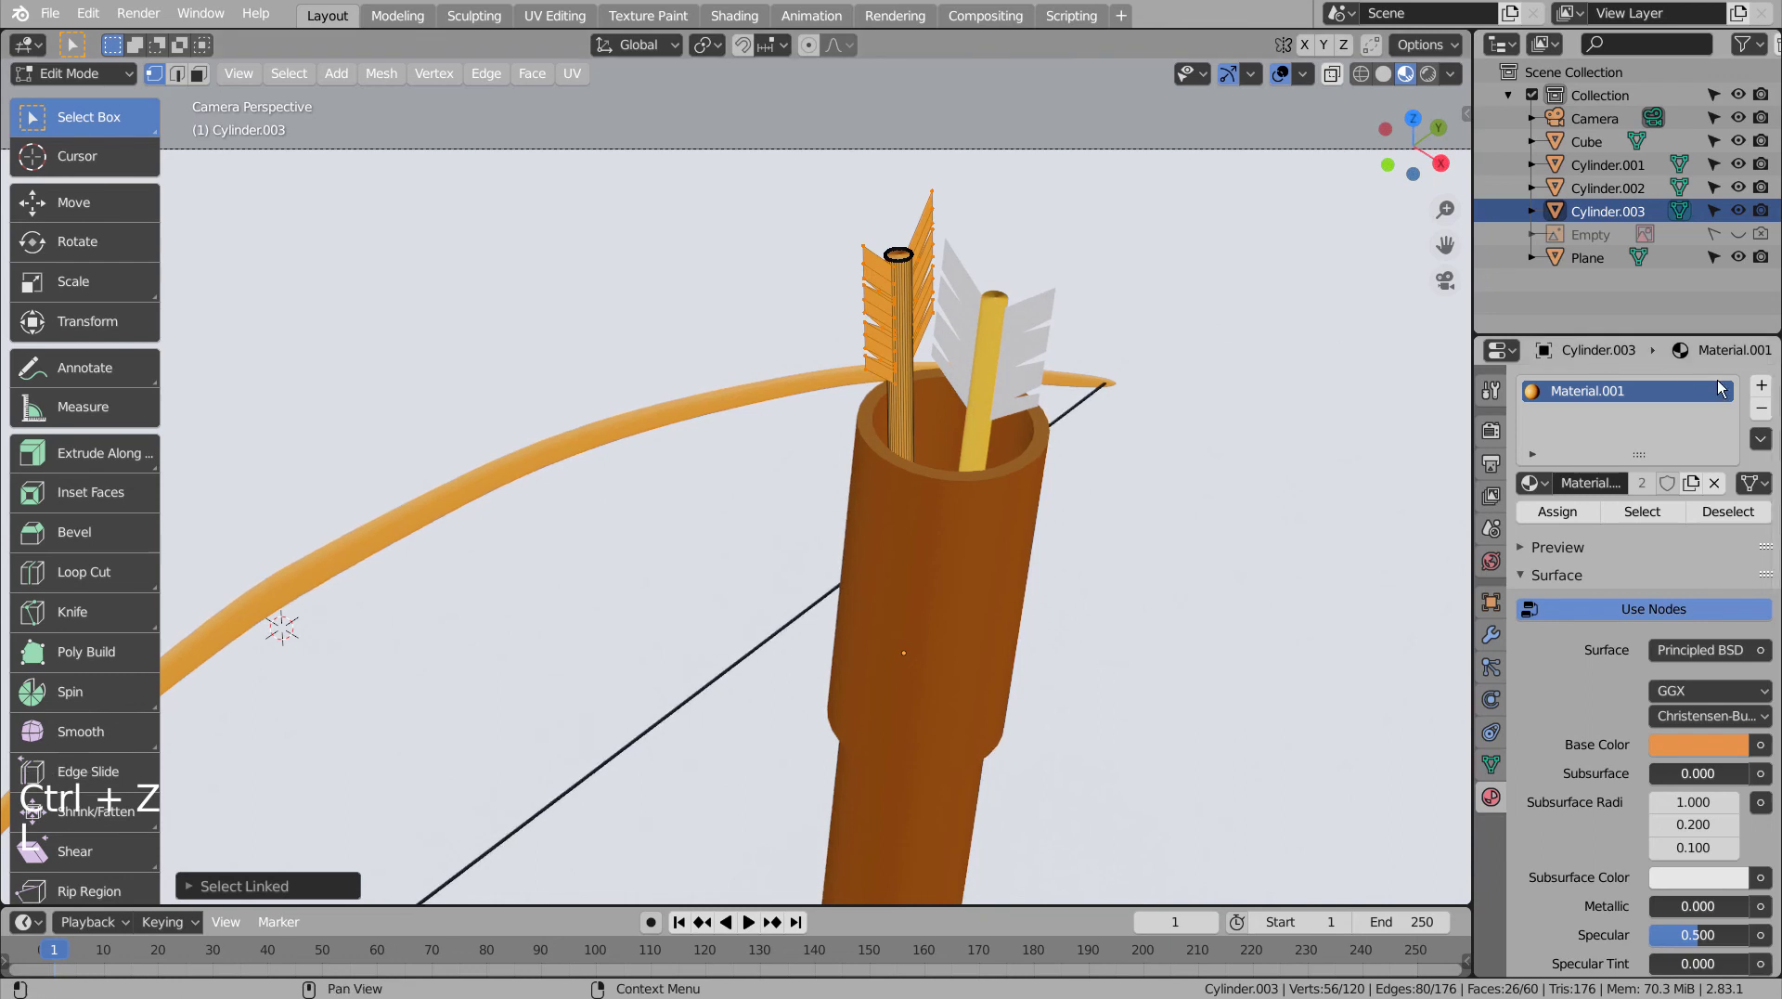
pyautogui.click(1769, 386)
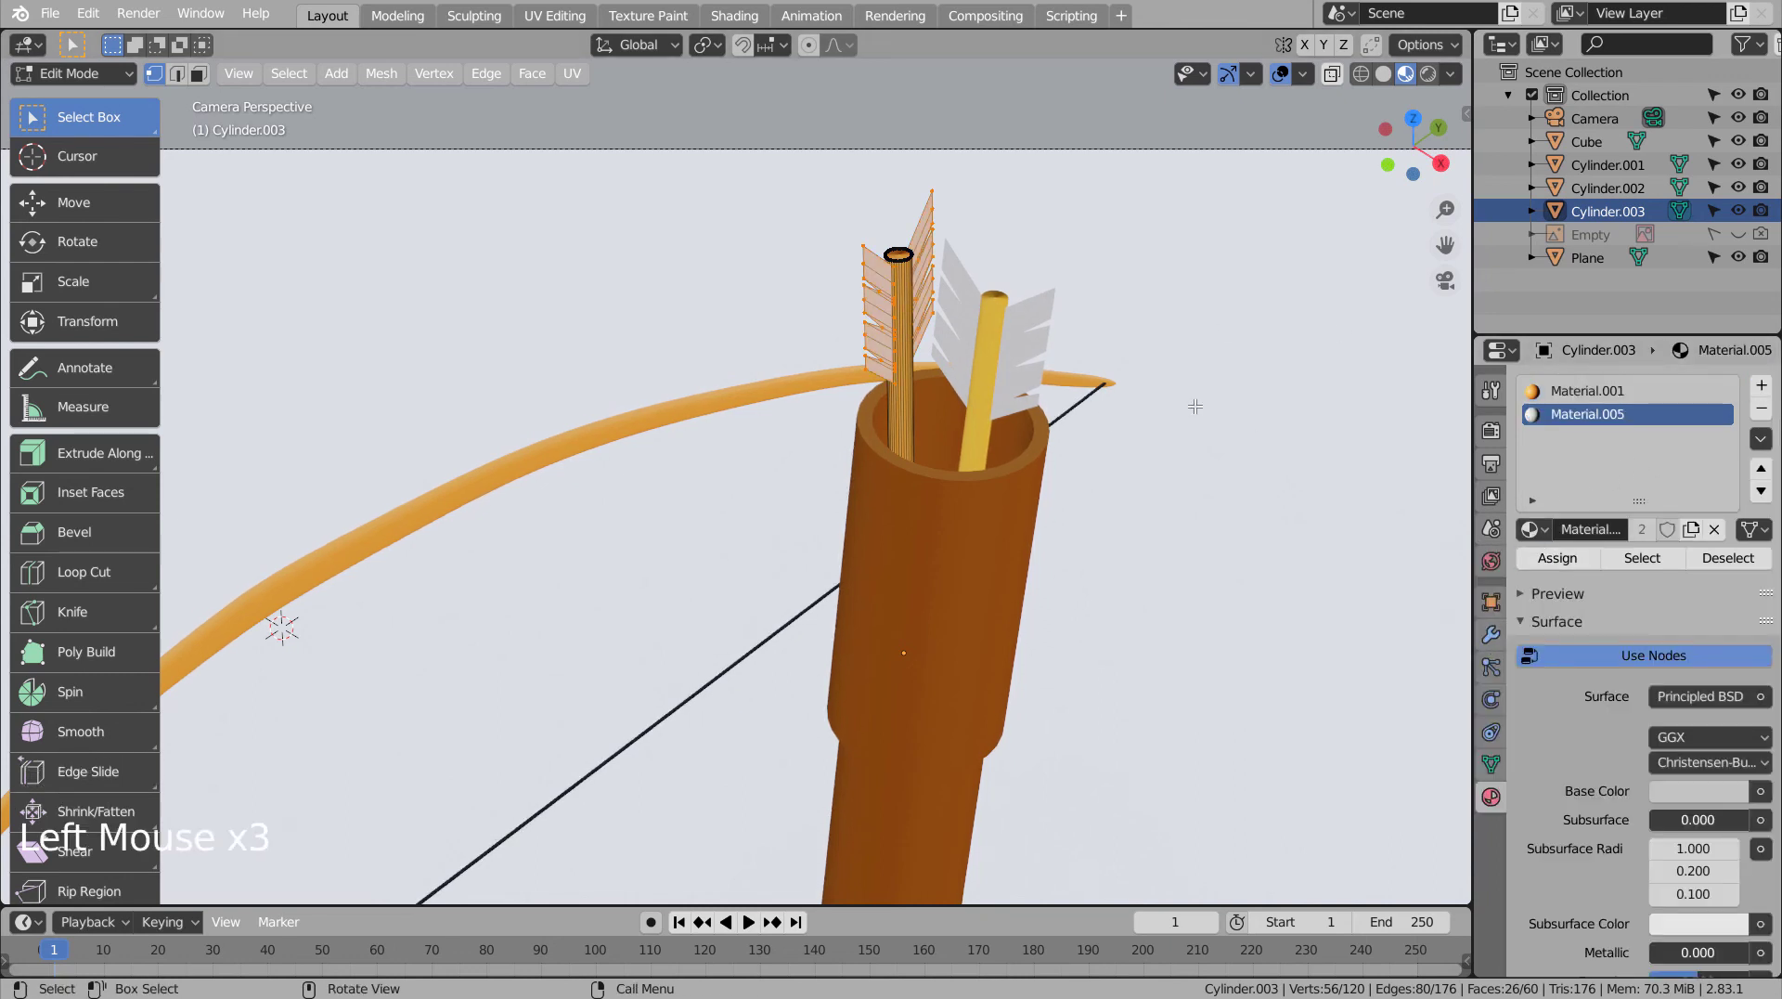
pyautogui.press('Tab')
pyautogui.click(1201, 411)
pyautogui.scroll(-3)
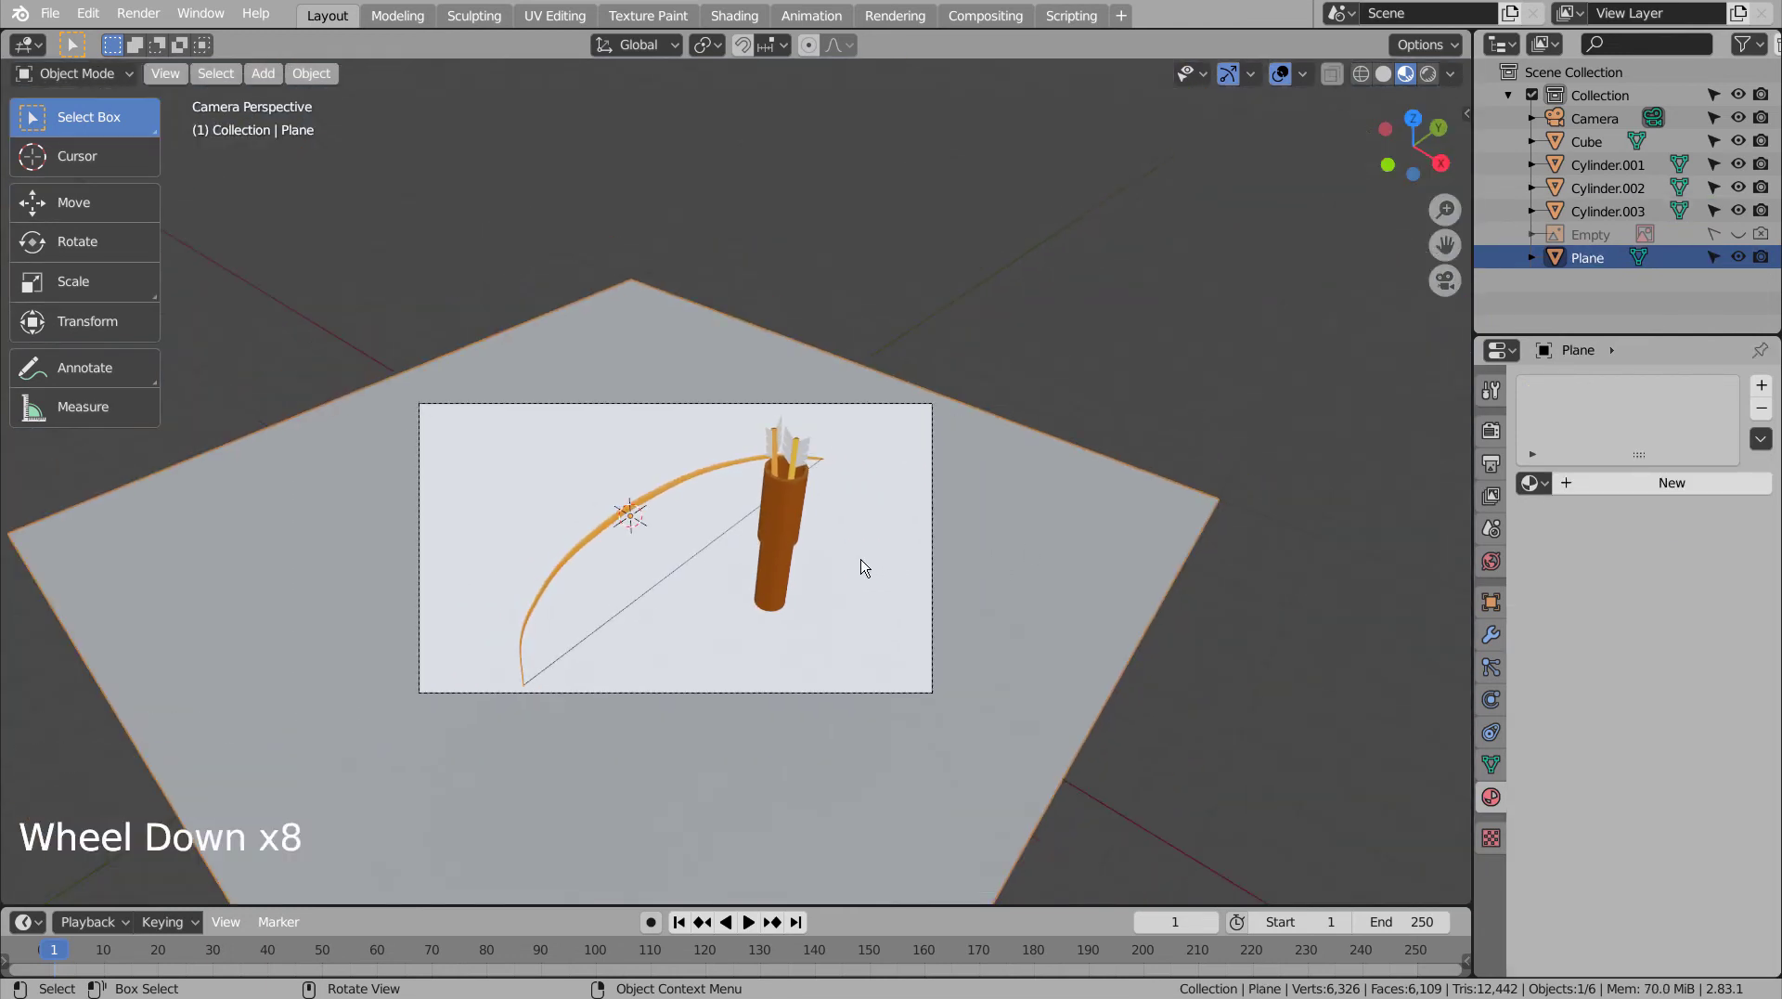
# - Walk the viewpoint to a better angle on the ground plane
pyautogui.click(894, 565)
pyautogui.press('shift+`')
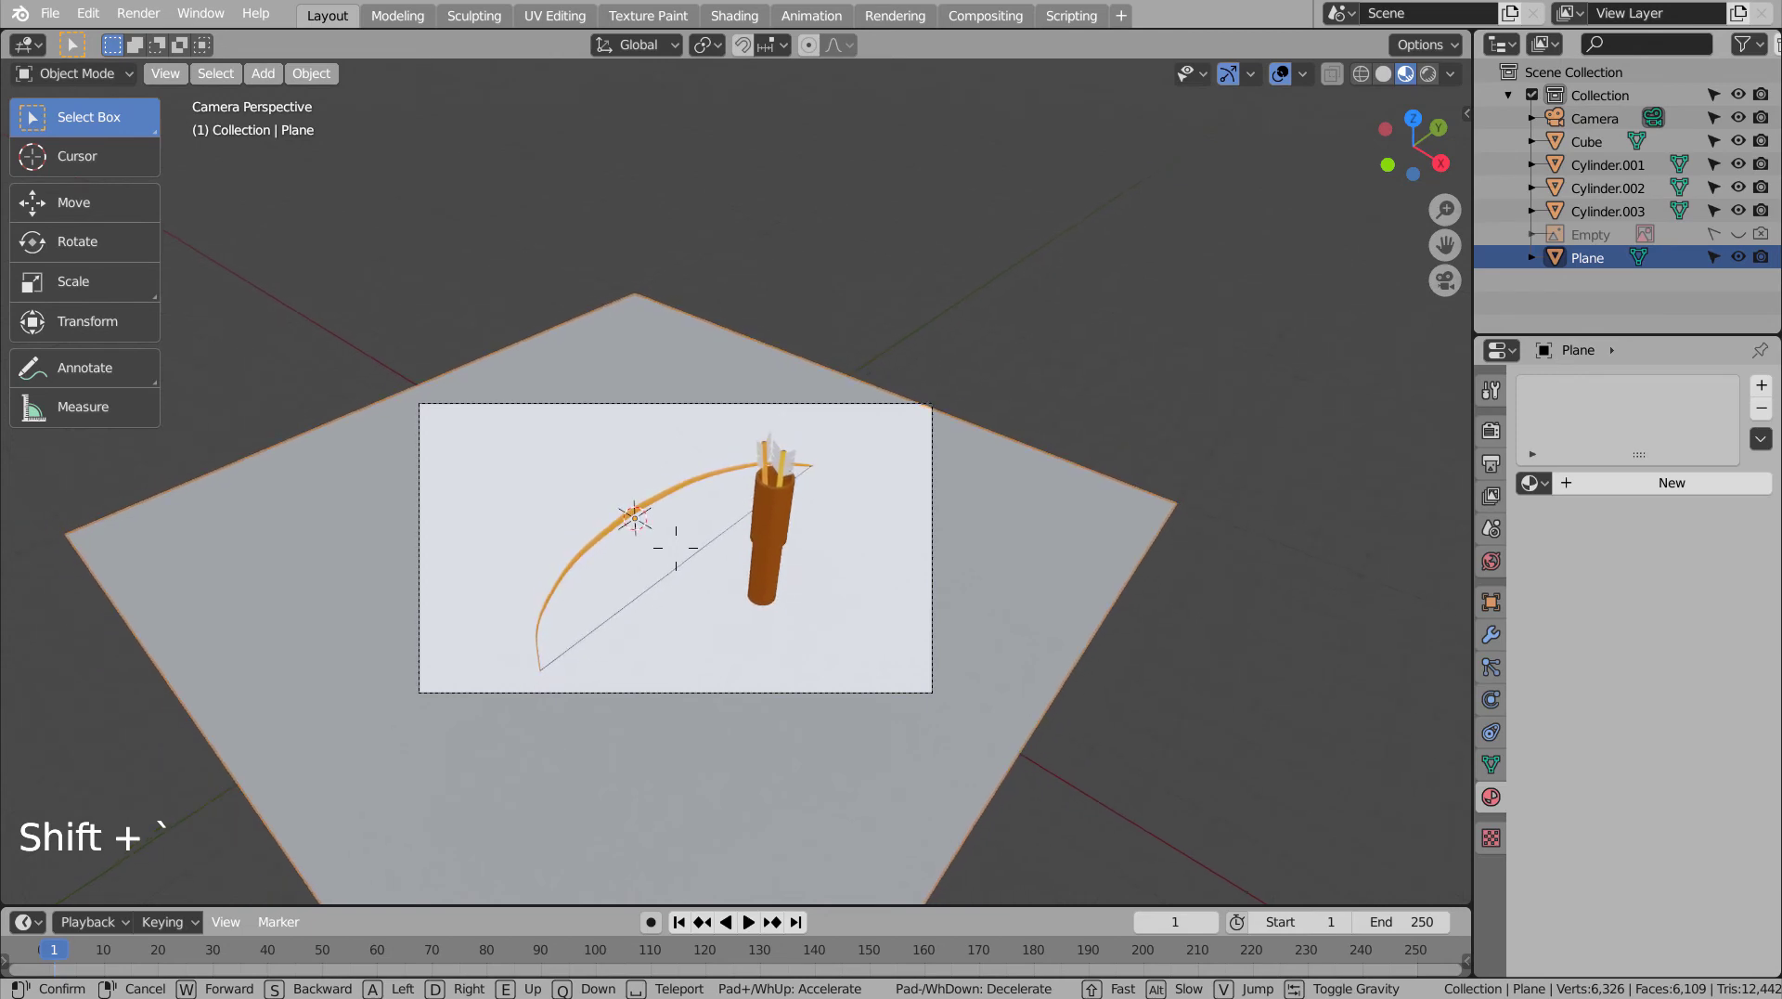
pyautogui.click(1049, 489)
pyautogui.press('s')
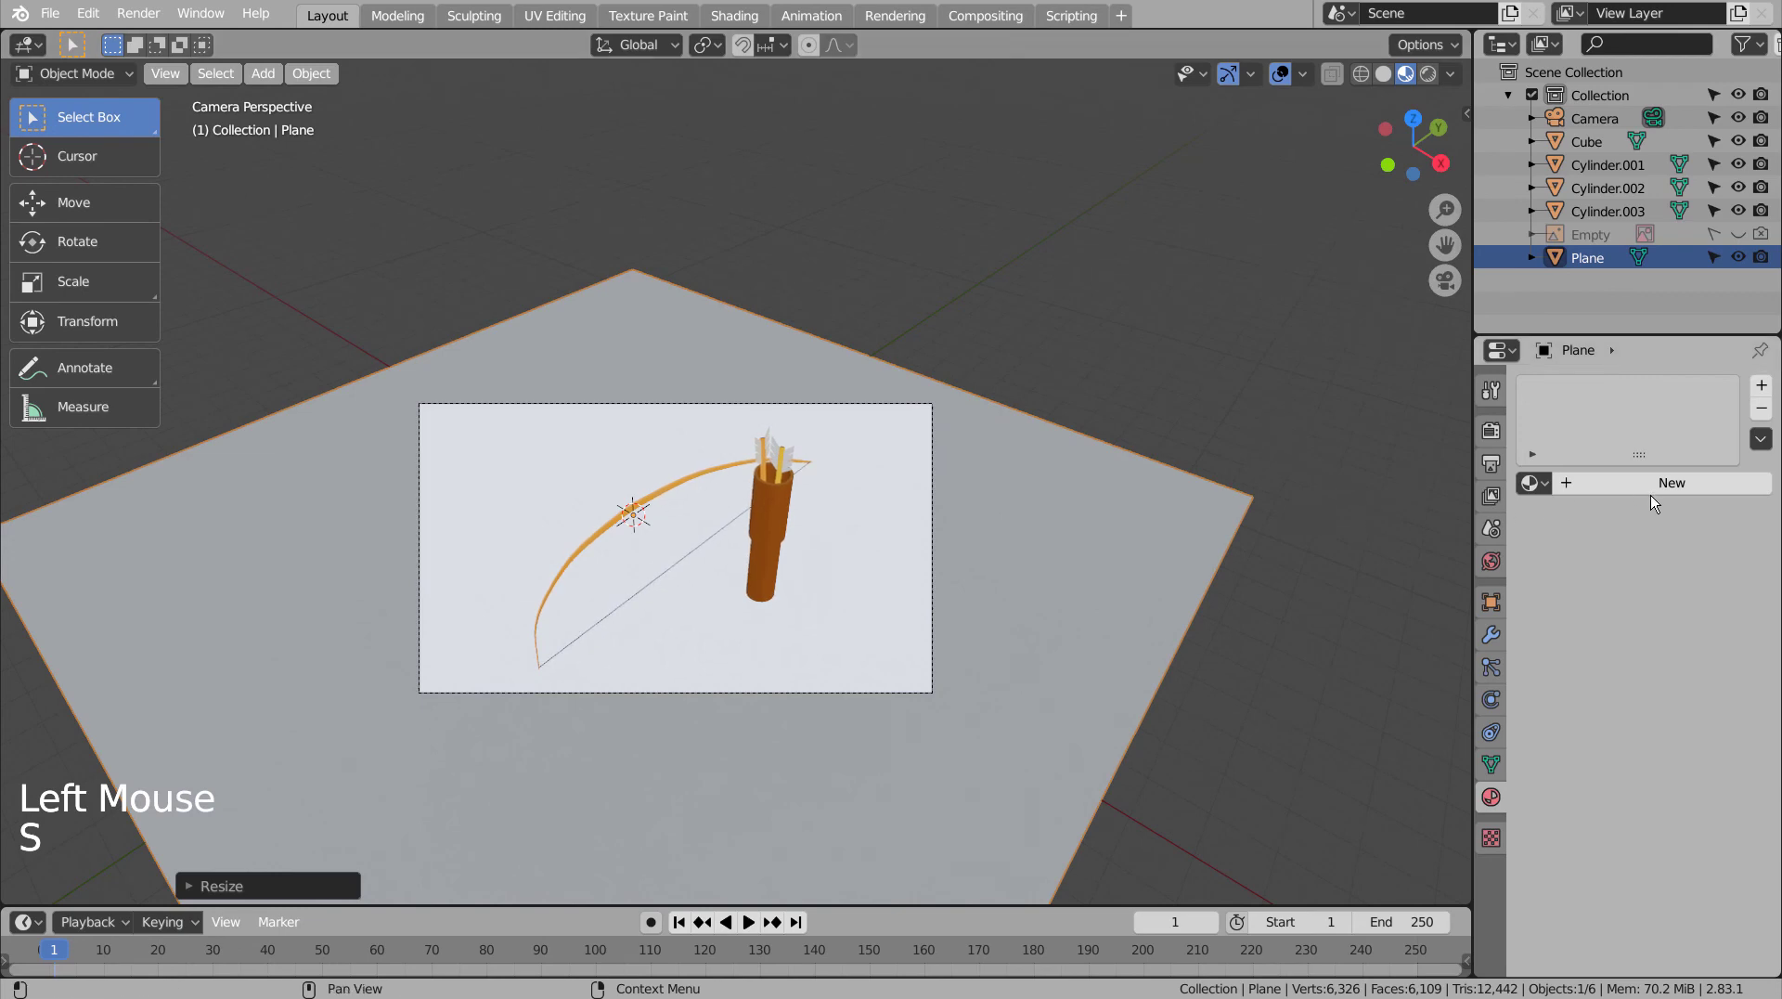
# - Give the plane a new dark teal material (H 0.414, S 0.218, V 0.433)
pyautogui.click(1677, 490)
pyautogui.click(1699, 719)
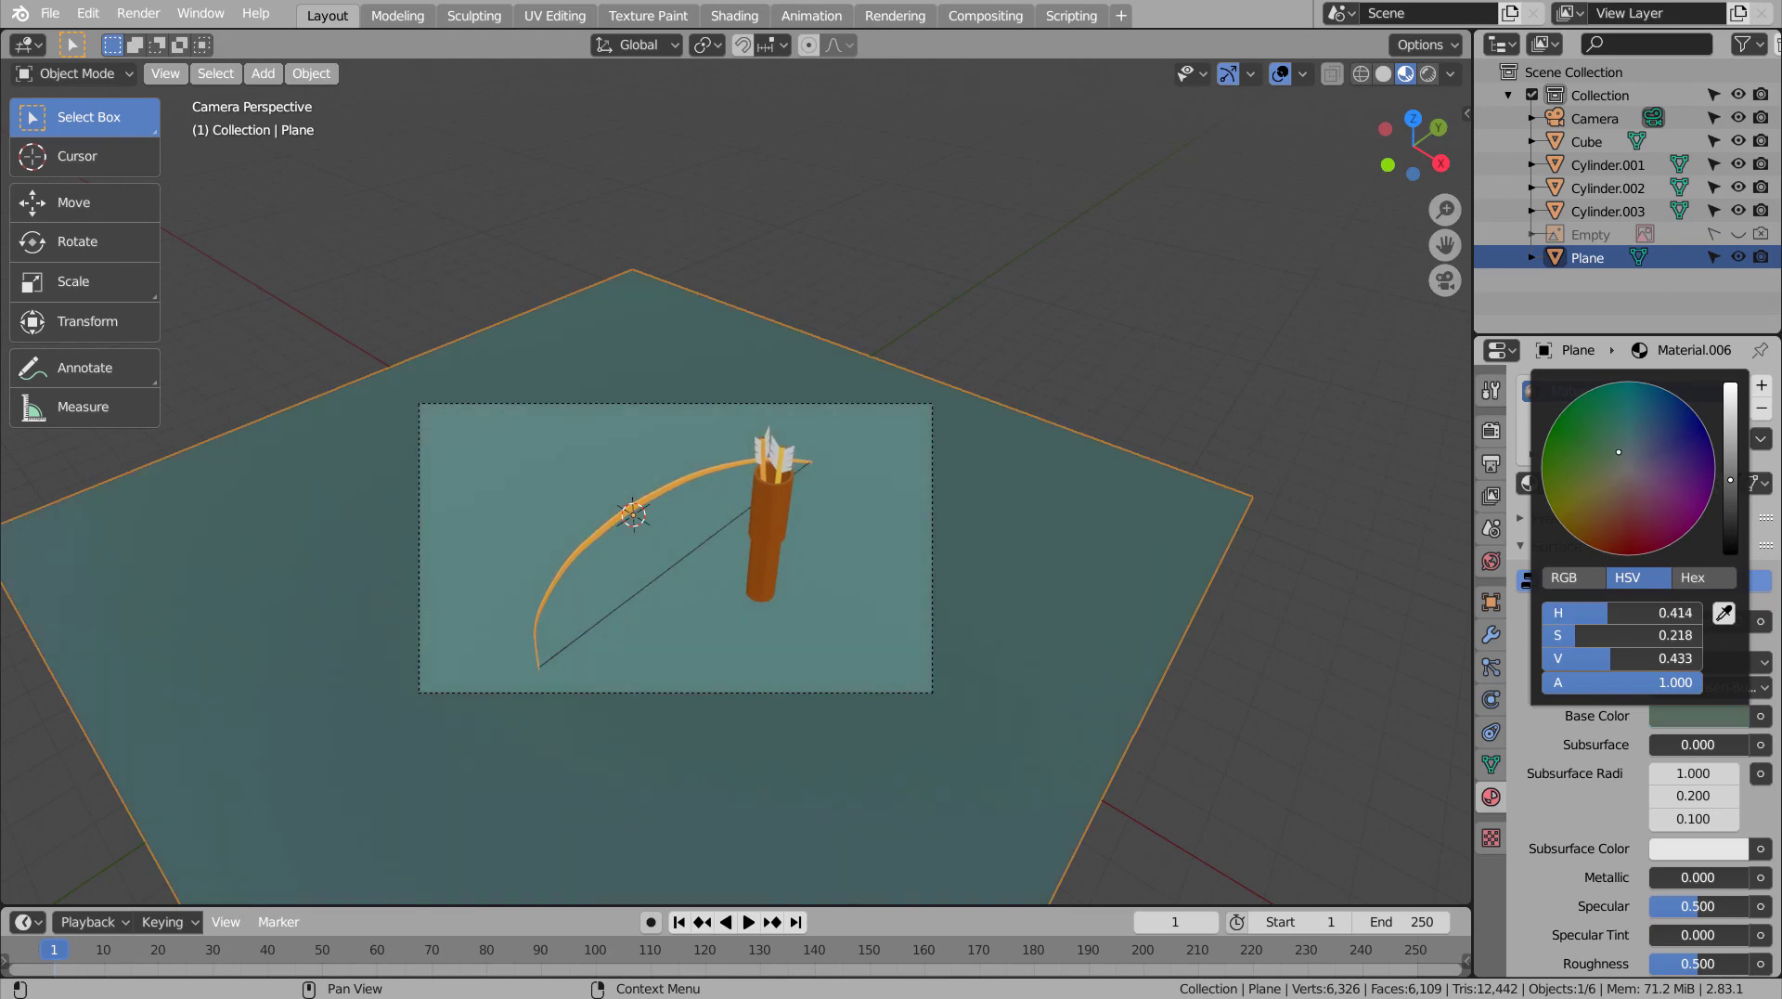
pyautogui.click(1259, 431)
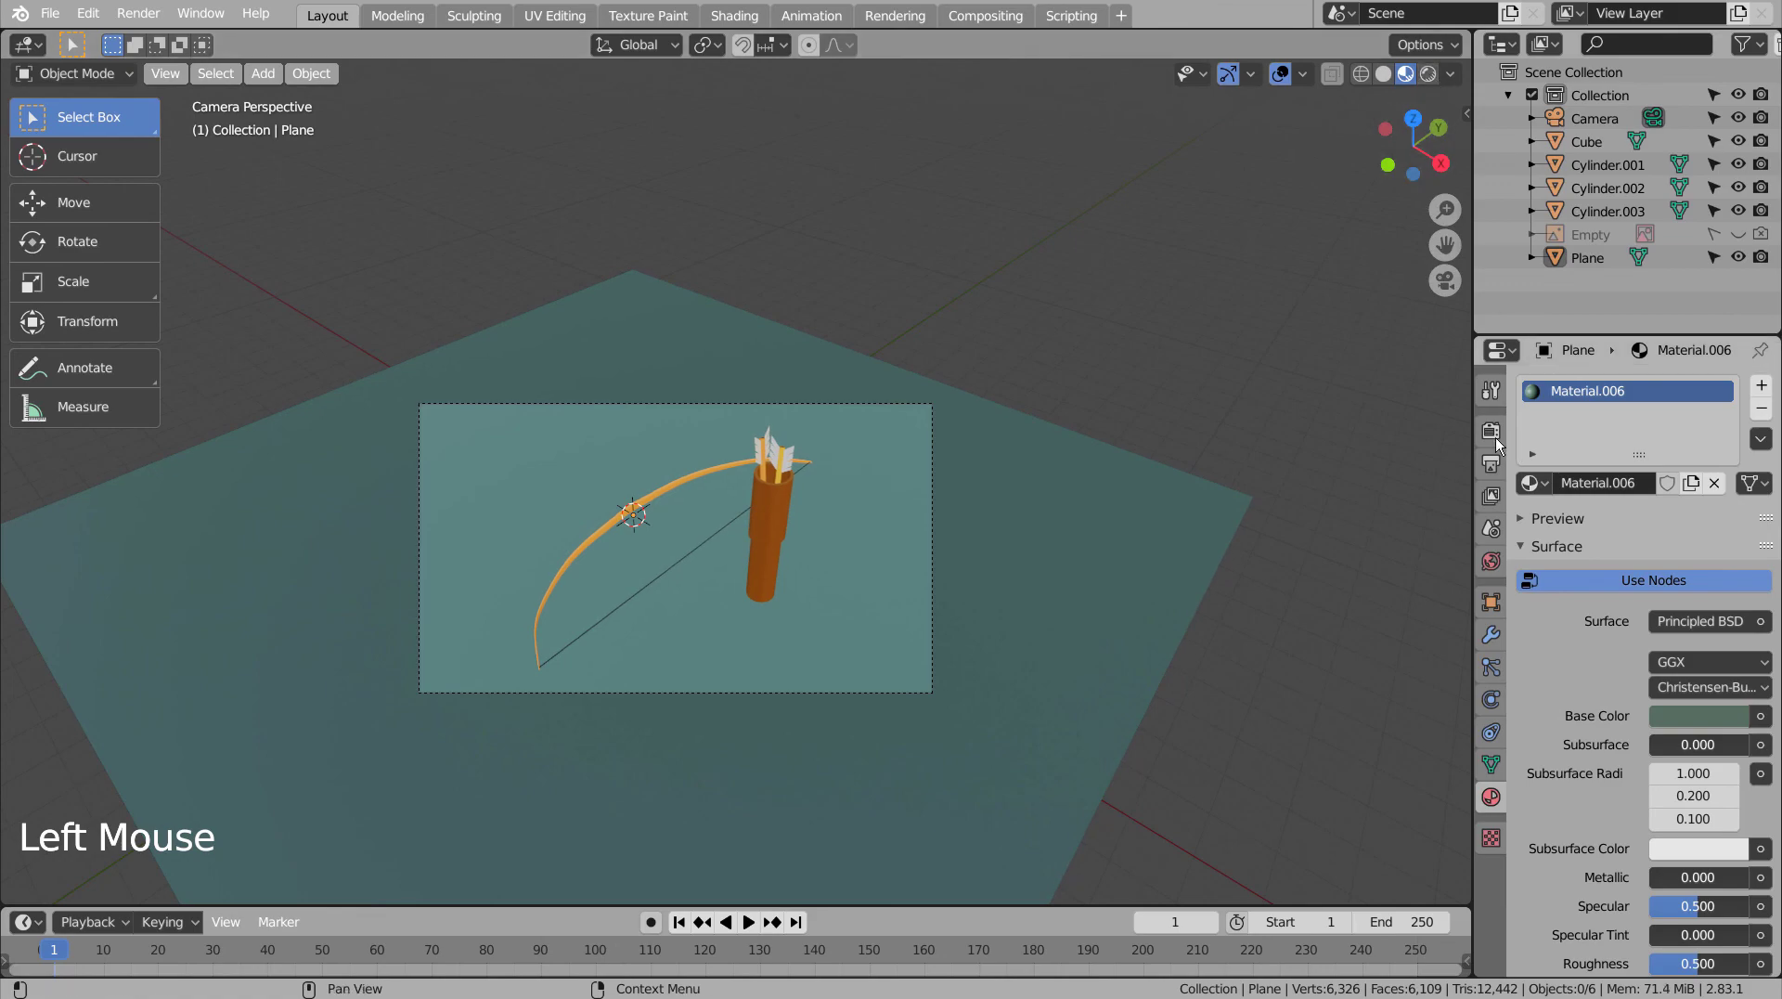
pyautogui.click(1494, 433)
# - Keep Cycles as render engine and switch the viewport to live rendered shading
pyautogui.click(1687, 387)
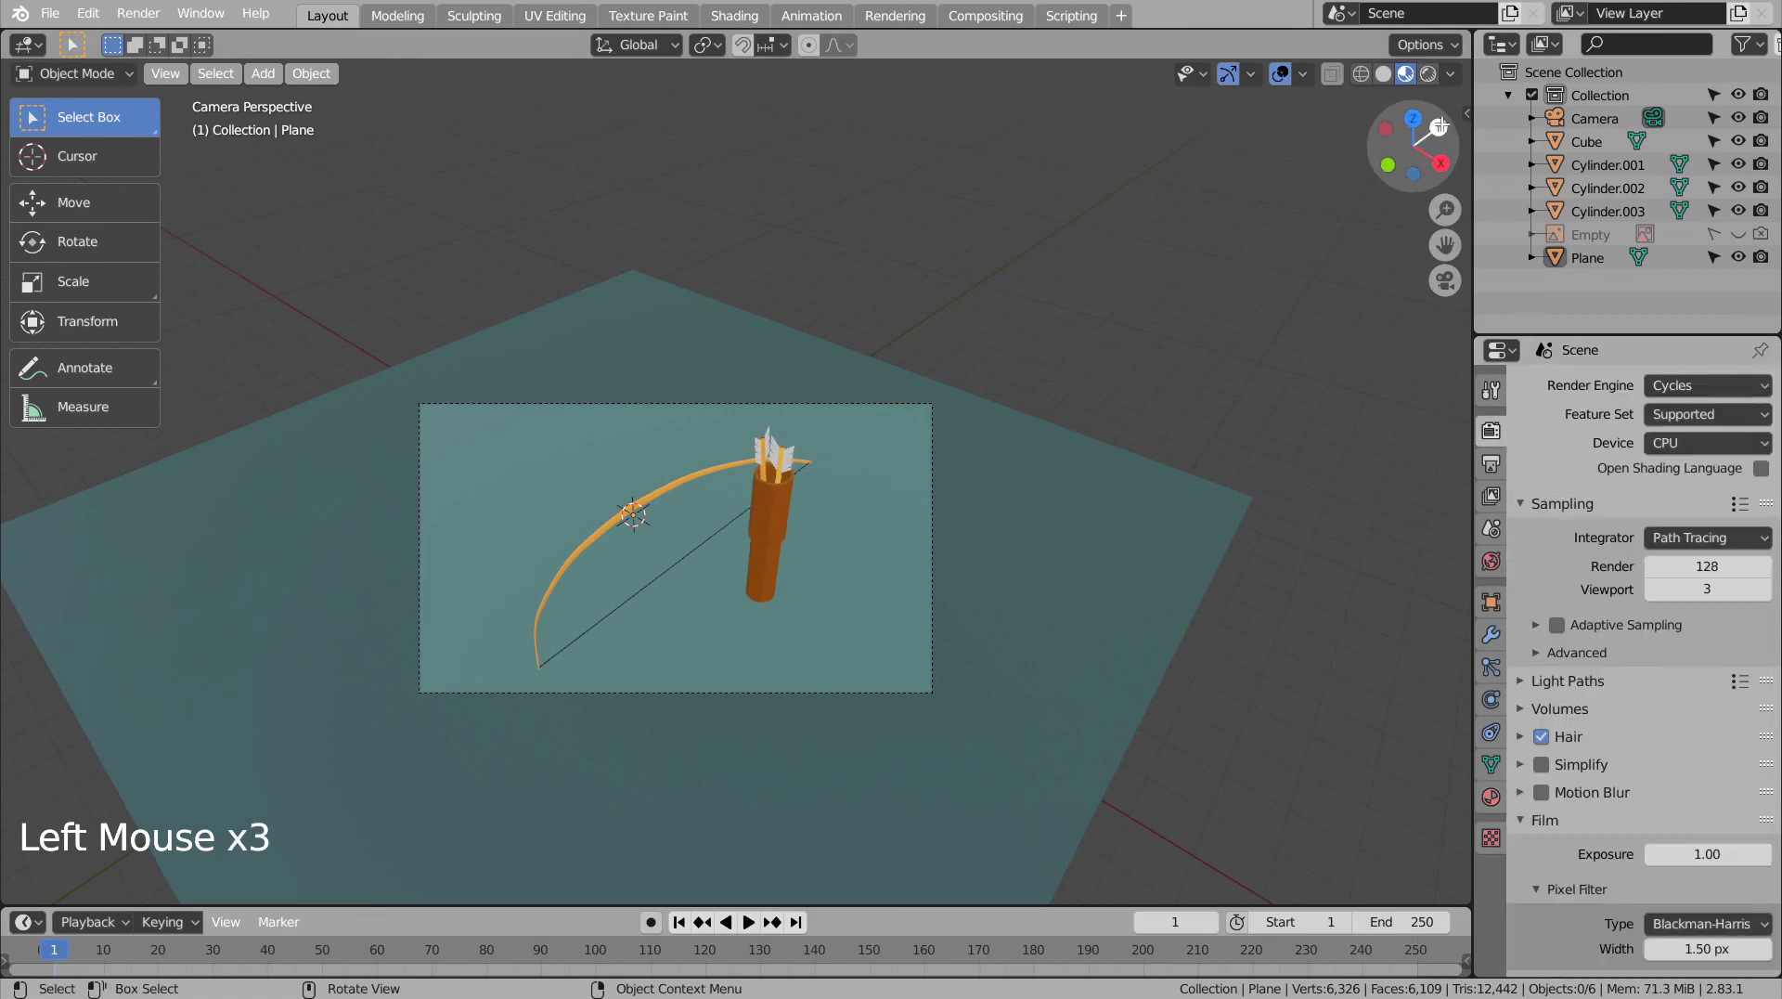
pyautogui.click(1429, 74)
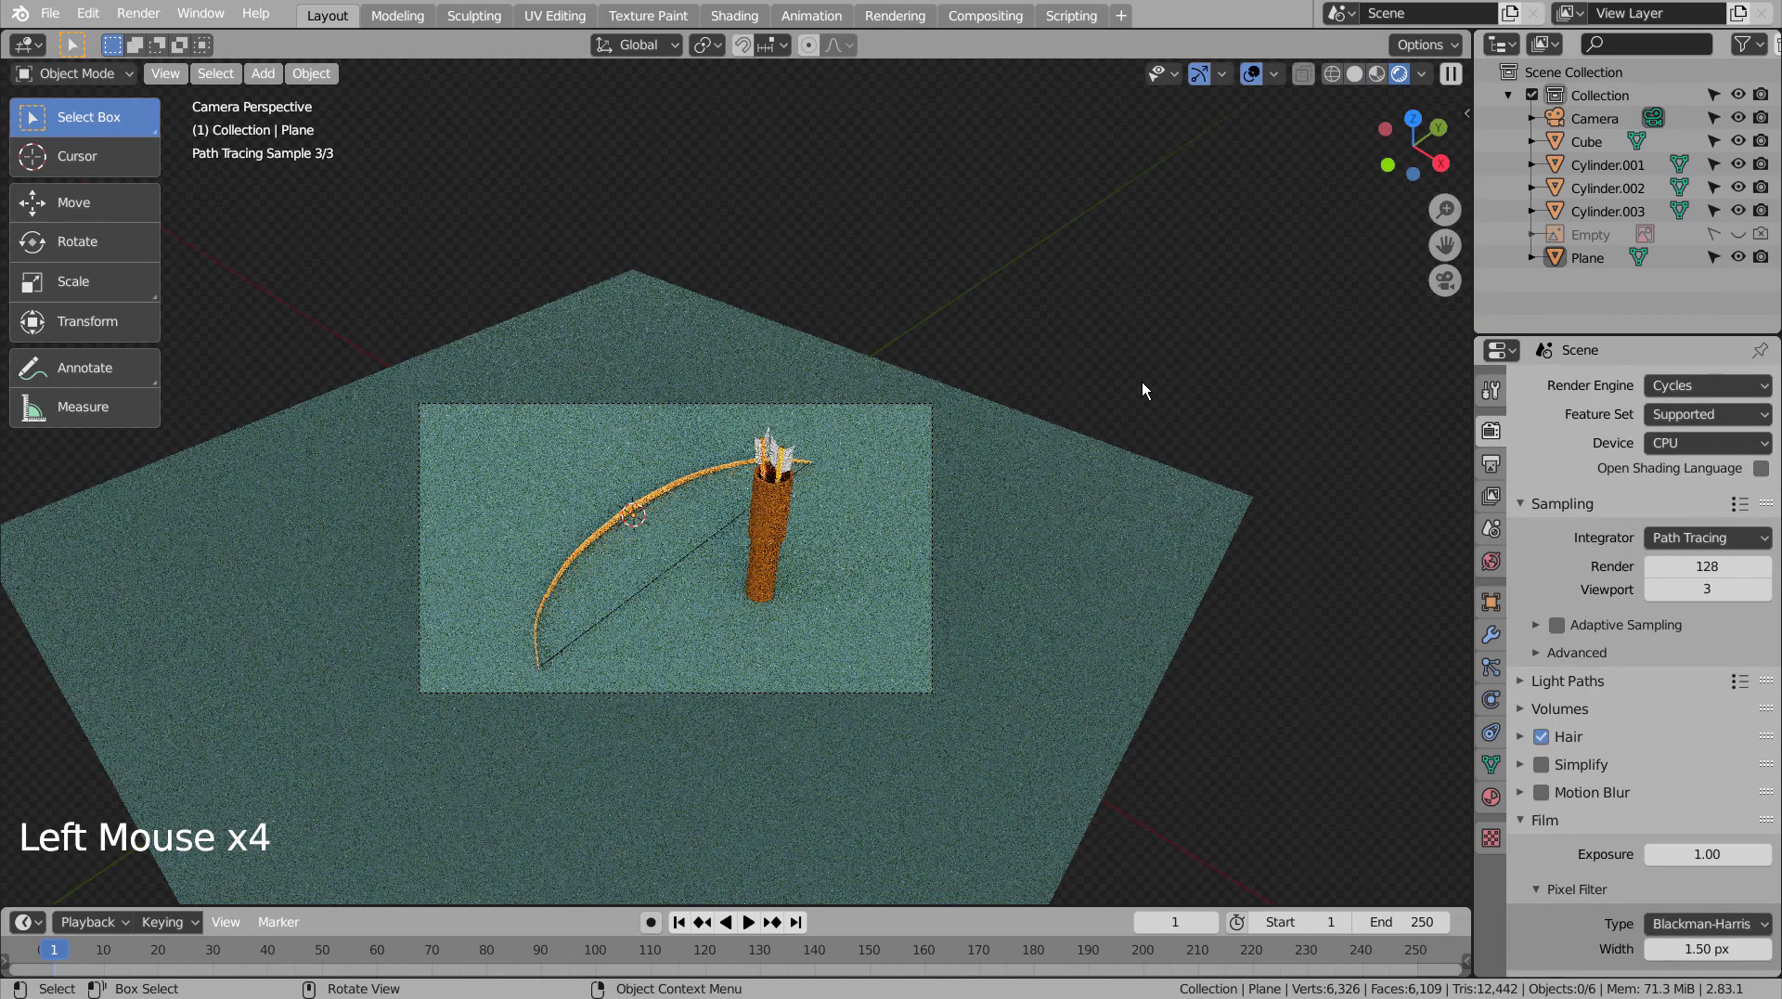
pyautogui.scroll(3)
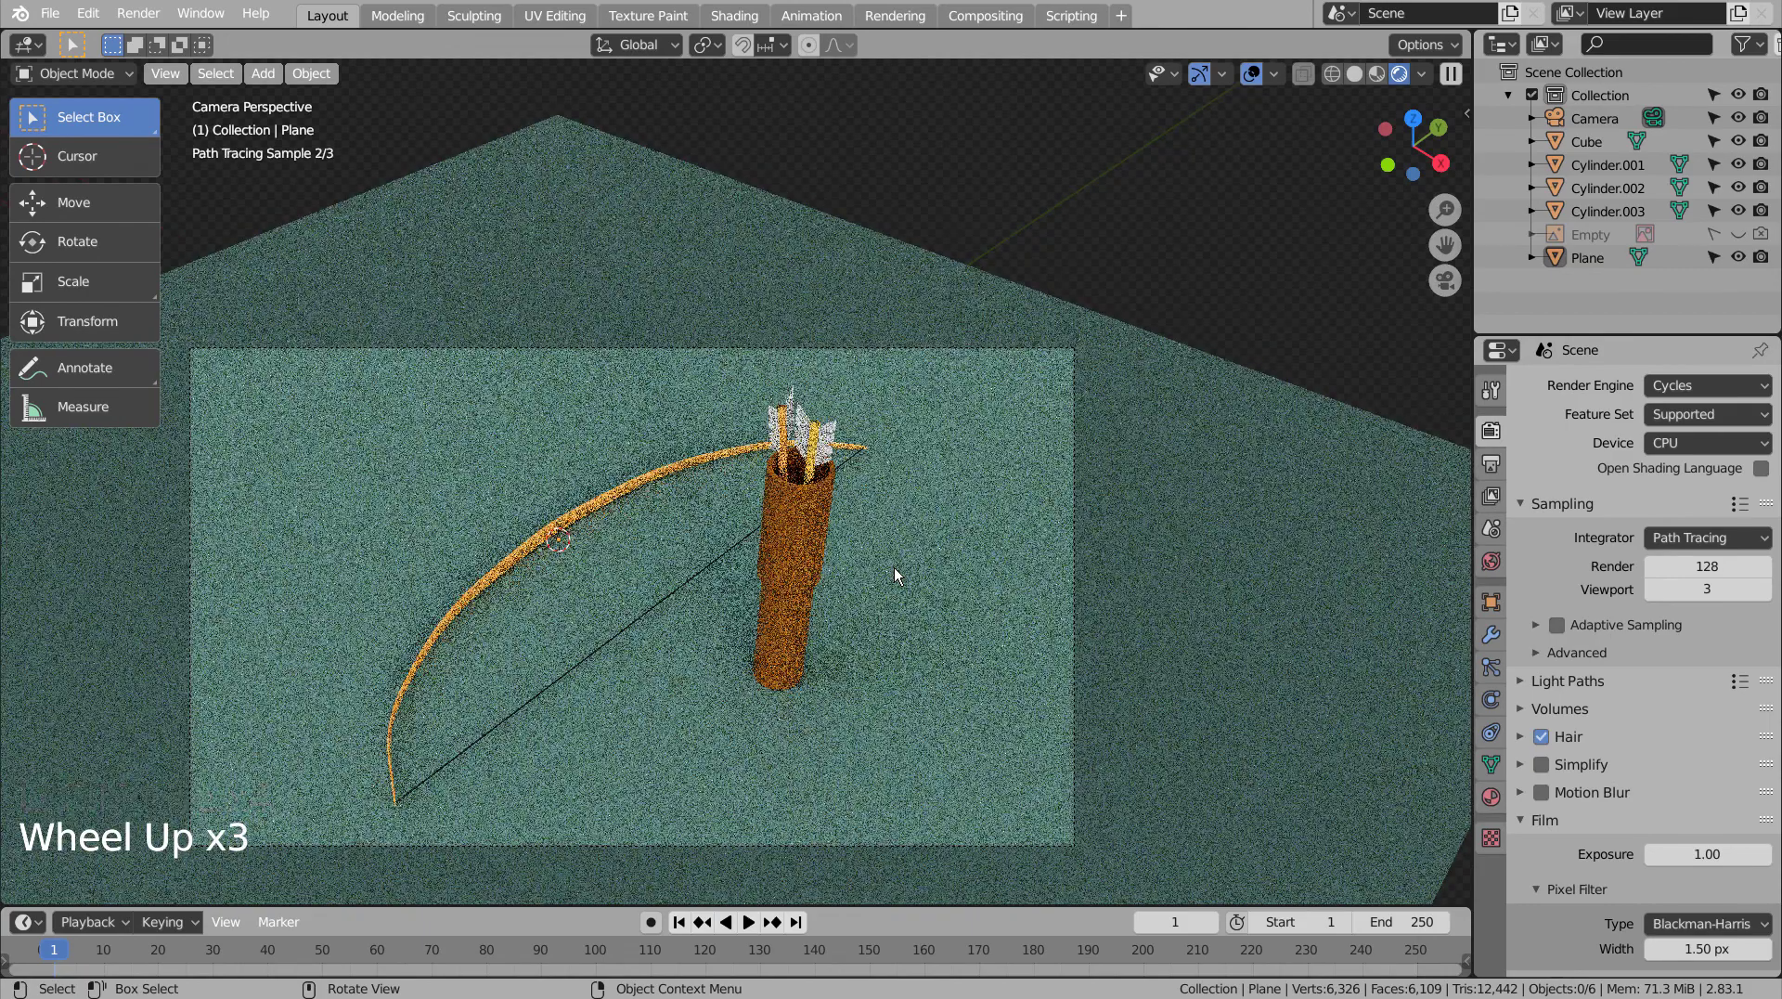
pyautogui.click(1231, 263)
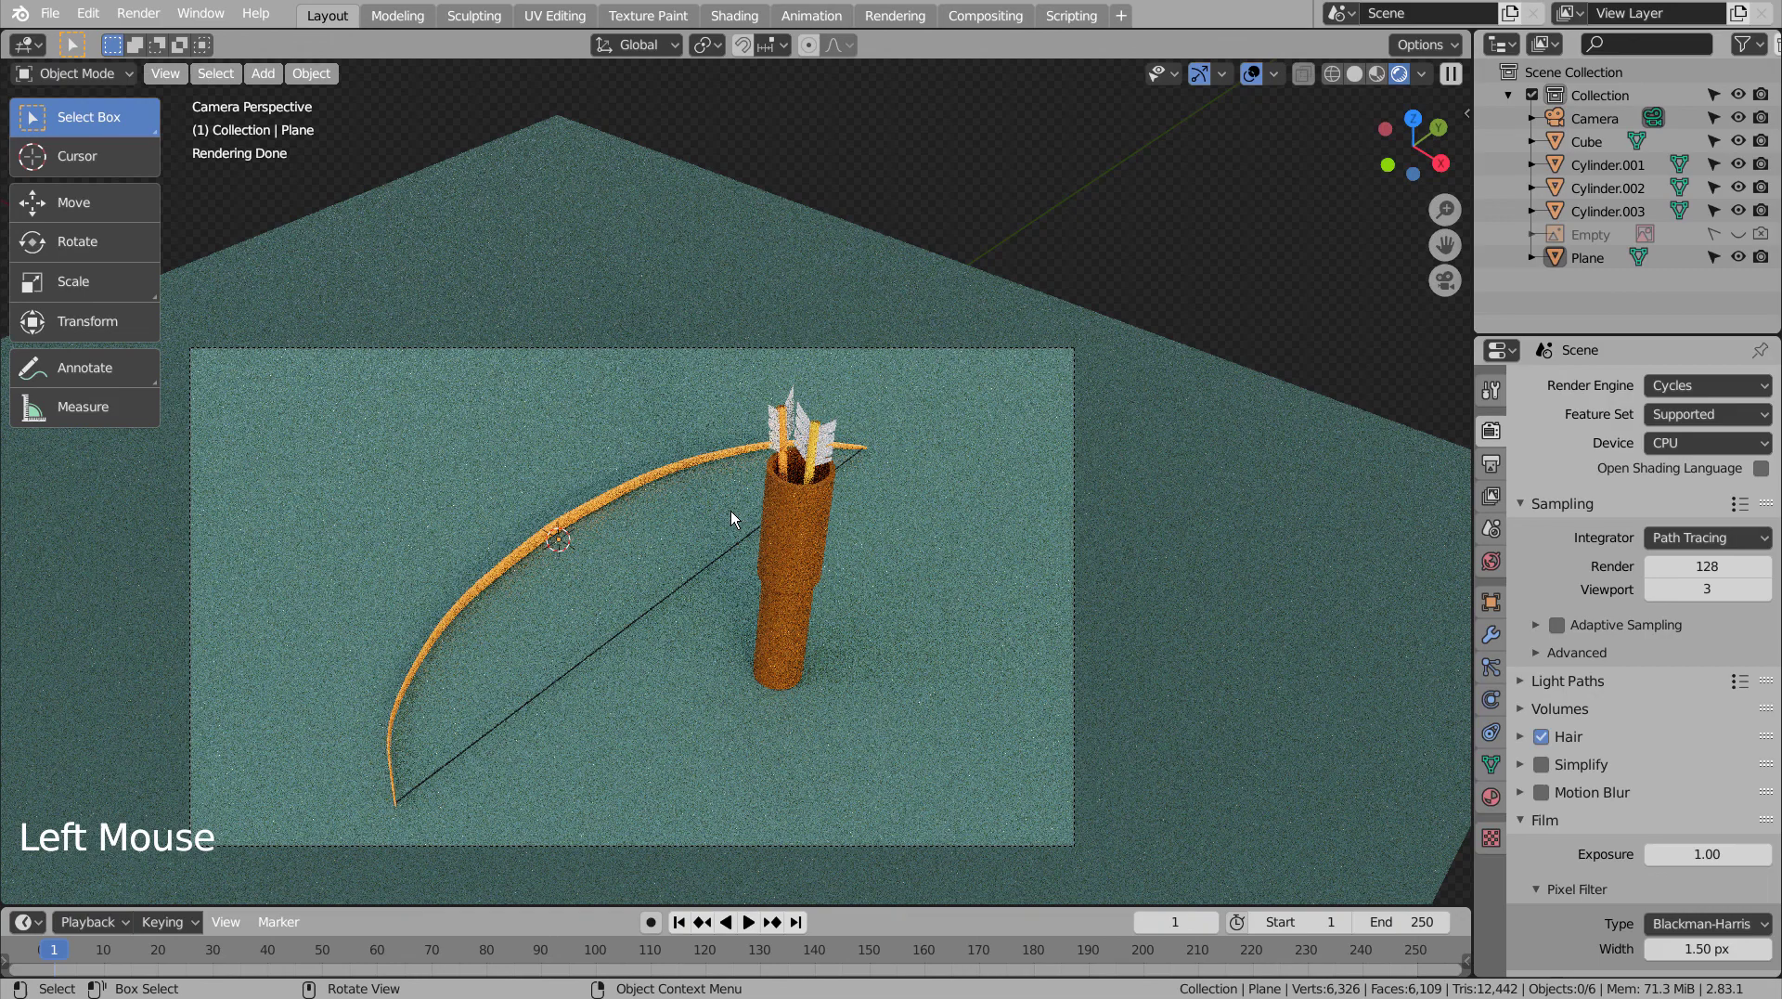
# - Lower the ground plane material's roughness to 0.225, leaving metallic at zero
pyautogui.click(1354, 496)
pyautogui.click(1499, 802)
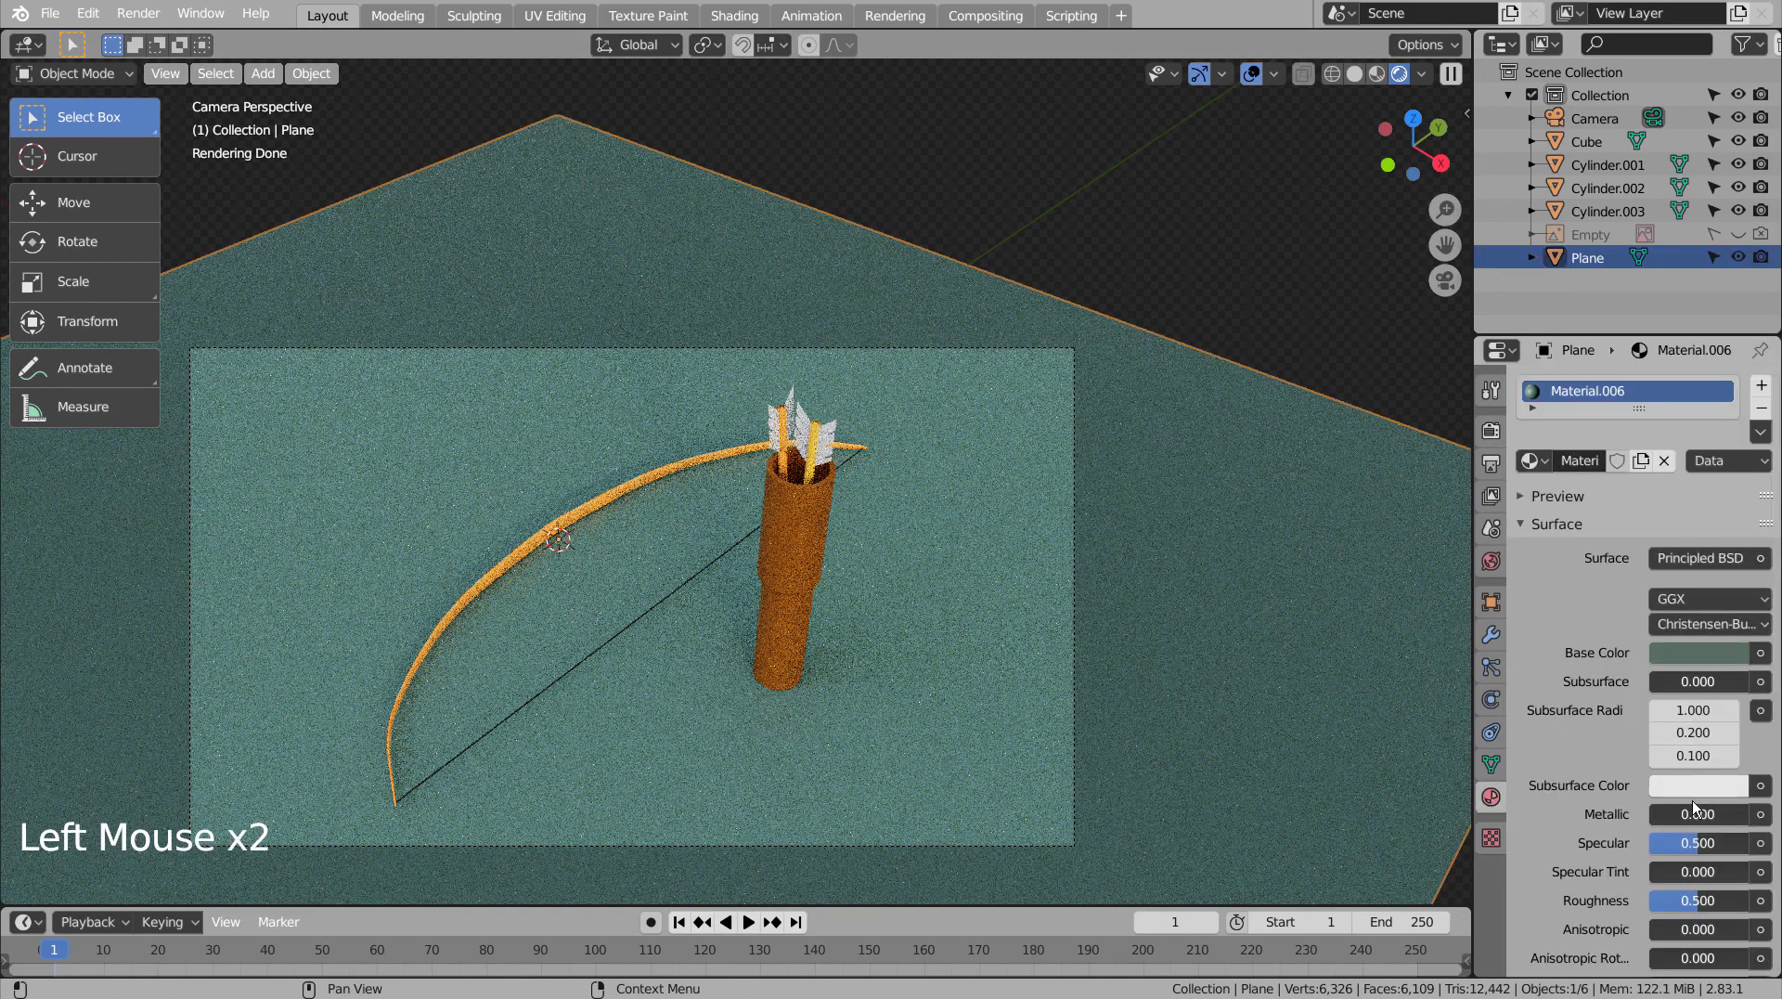
pyautogui.click(1683, 812)
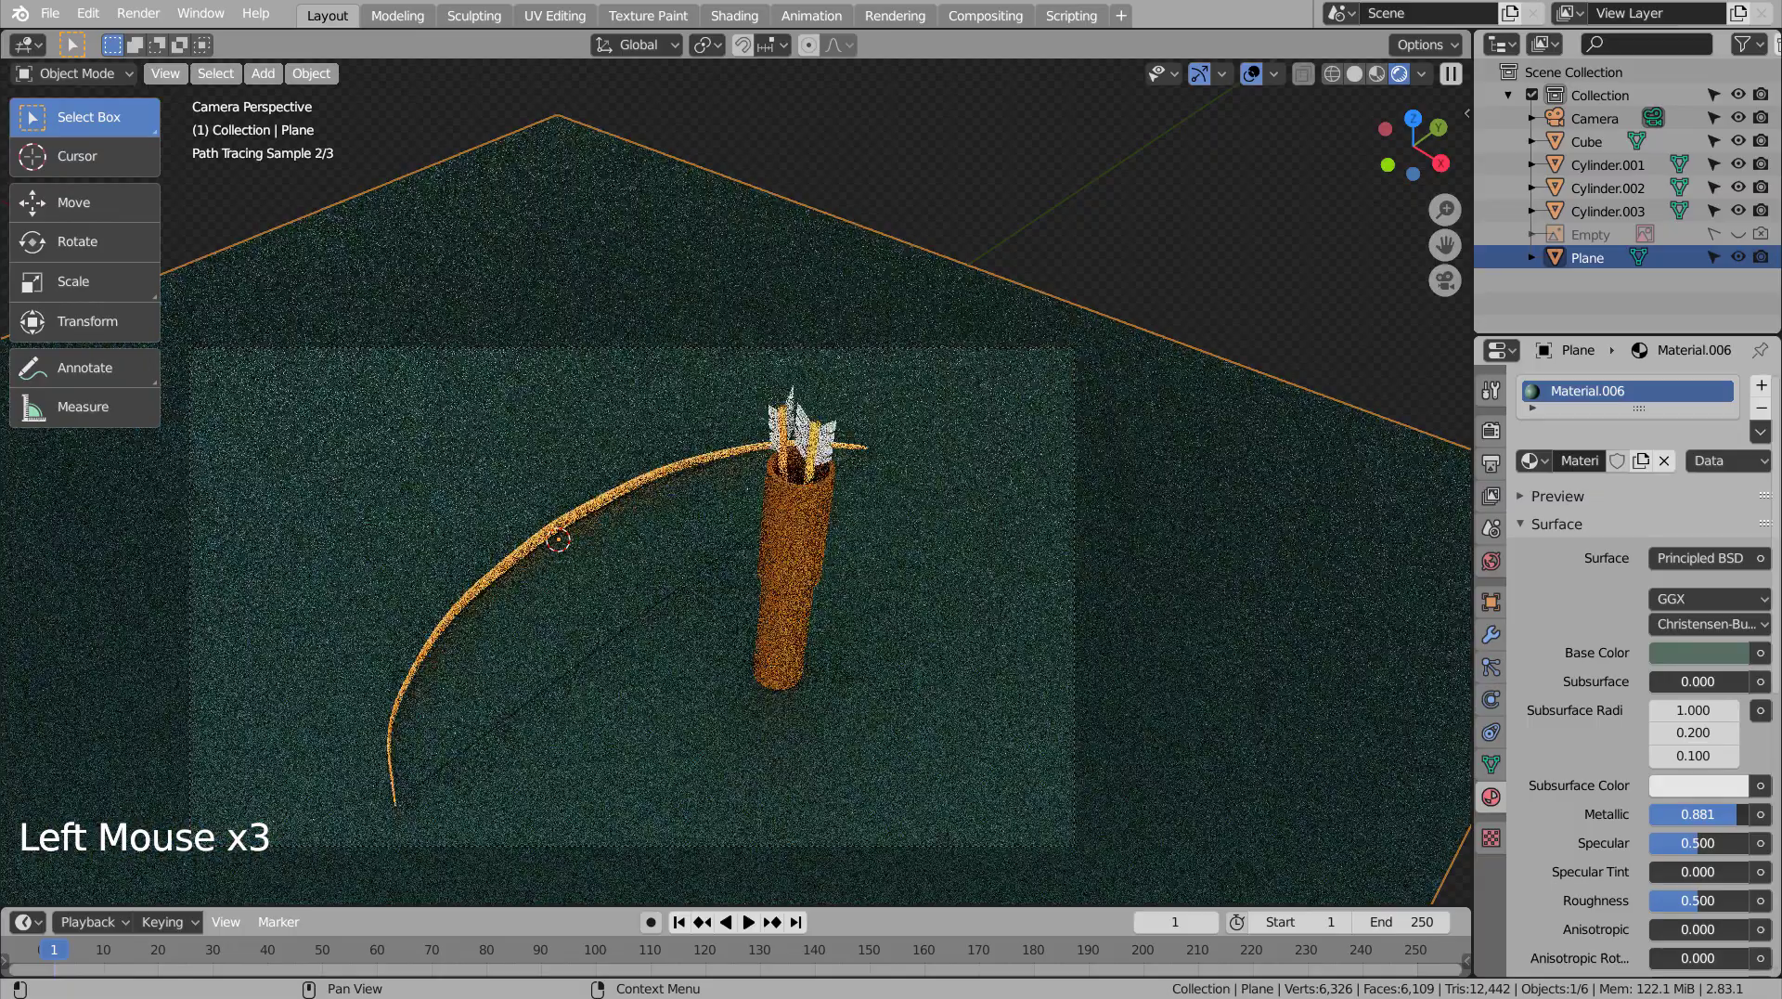
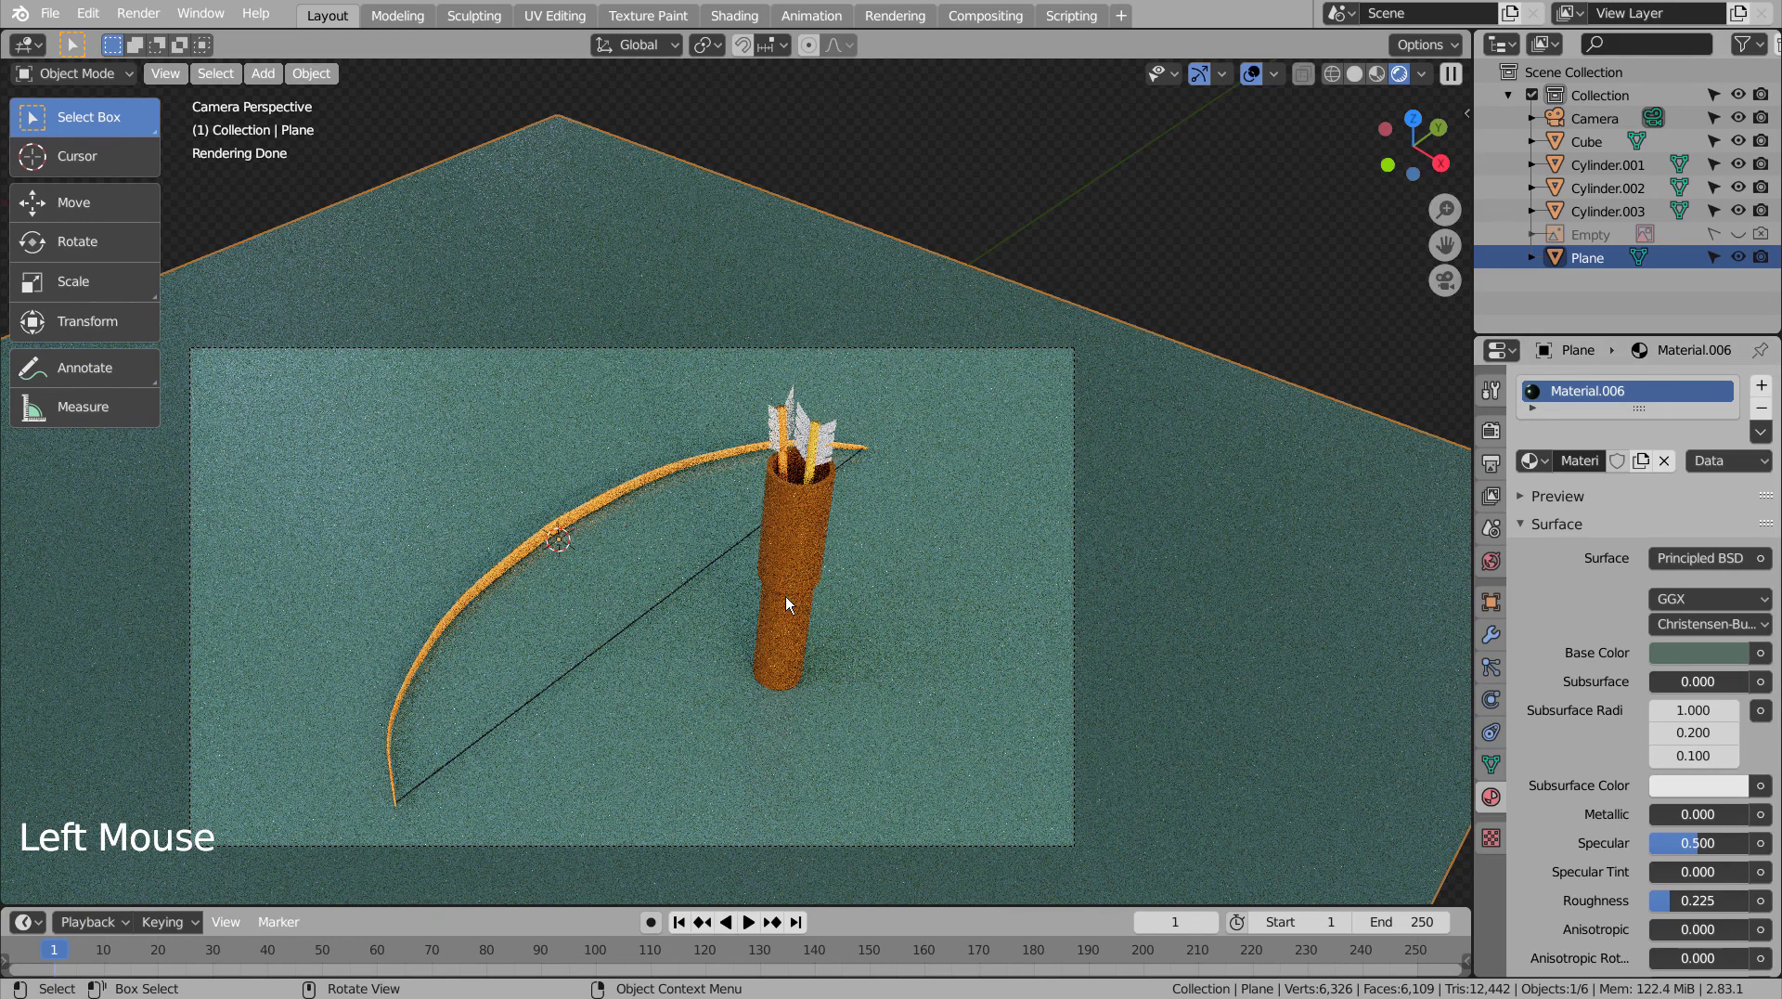
pyautogui.click(1236, 285)
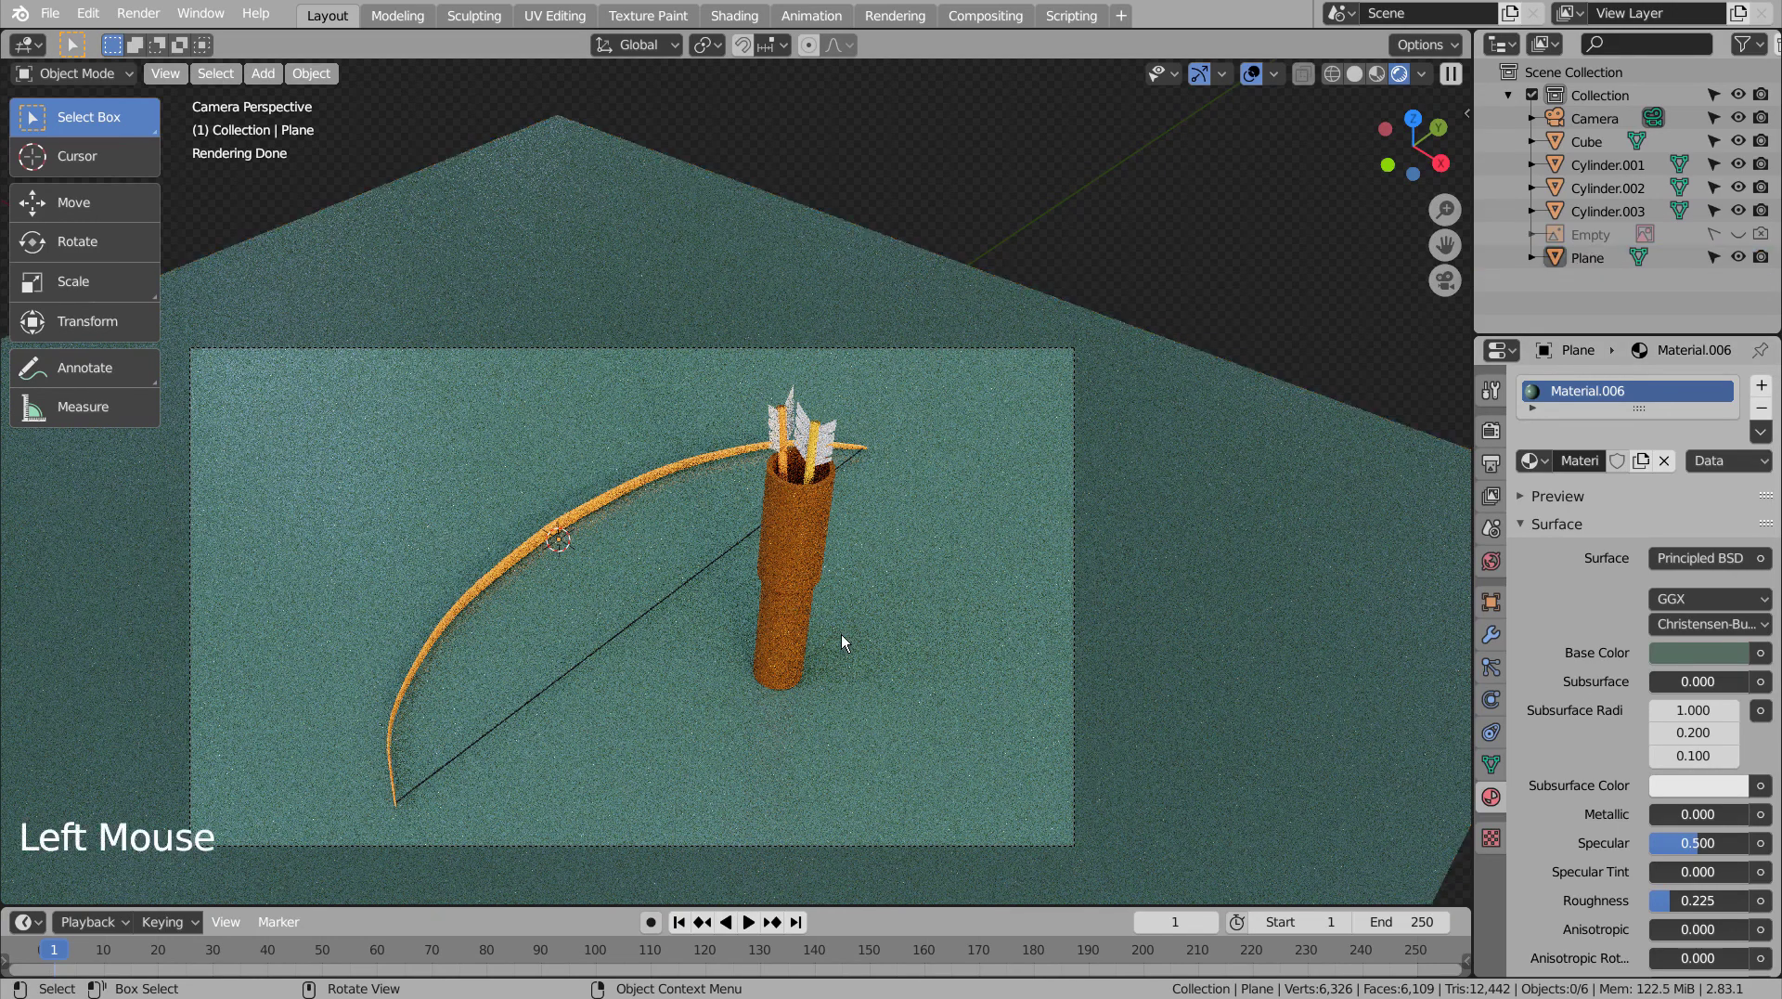
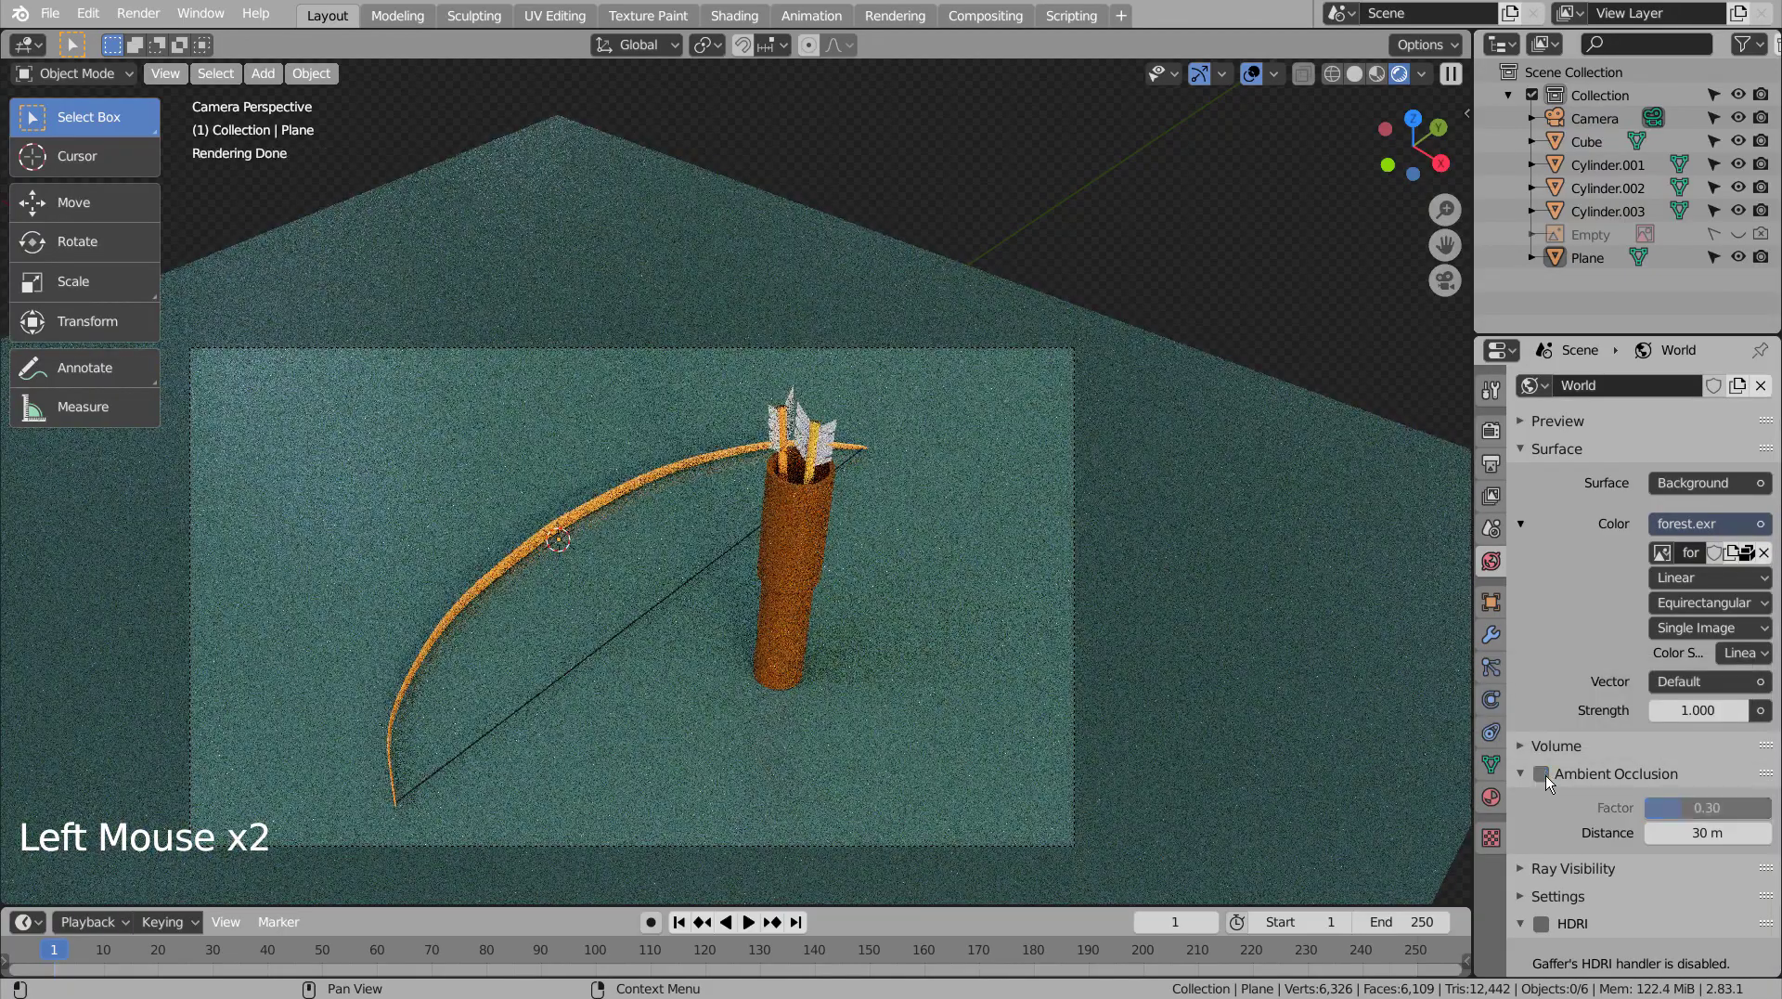
# - Re-enable ambient occlusion, save the project, and render the final camera image with F12
pyautogui.click(1547, 779)
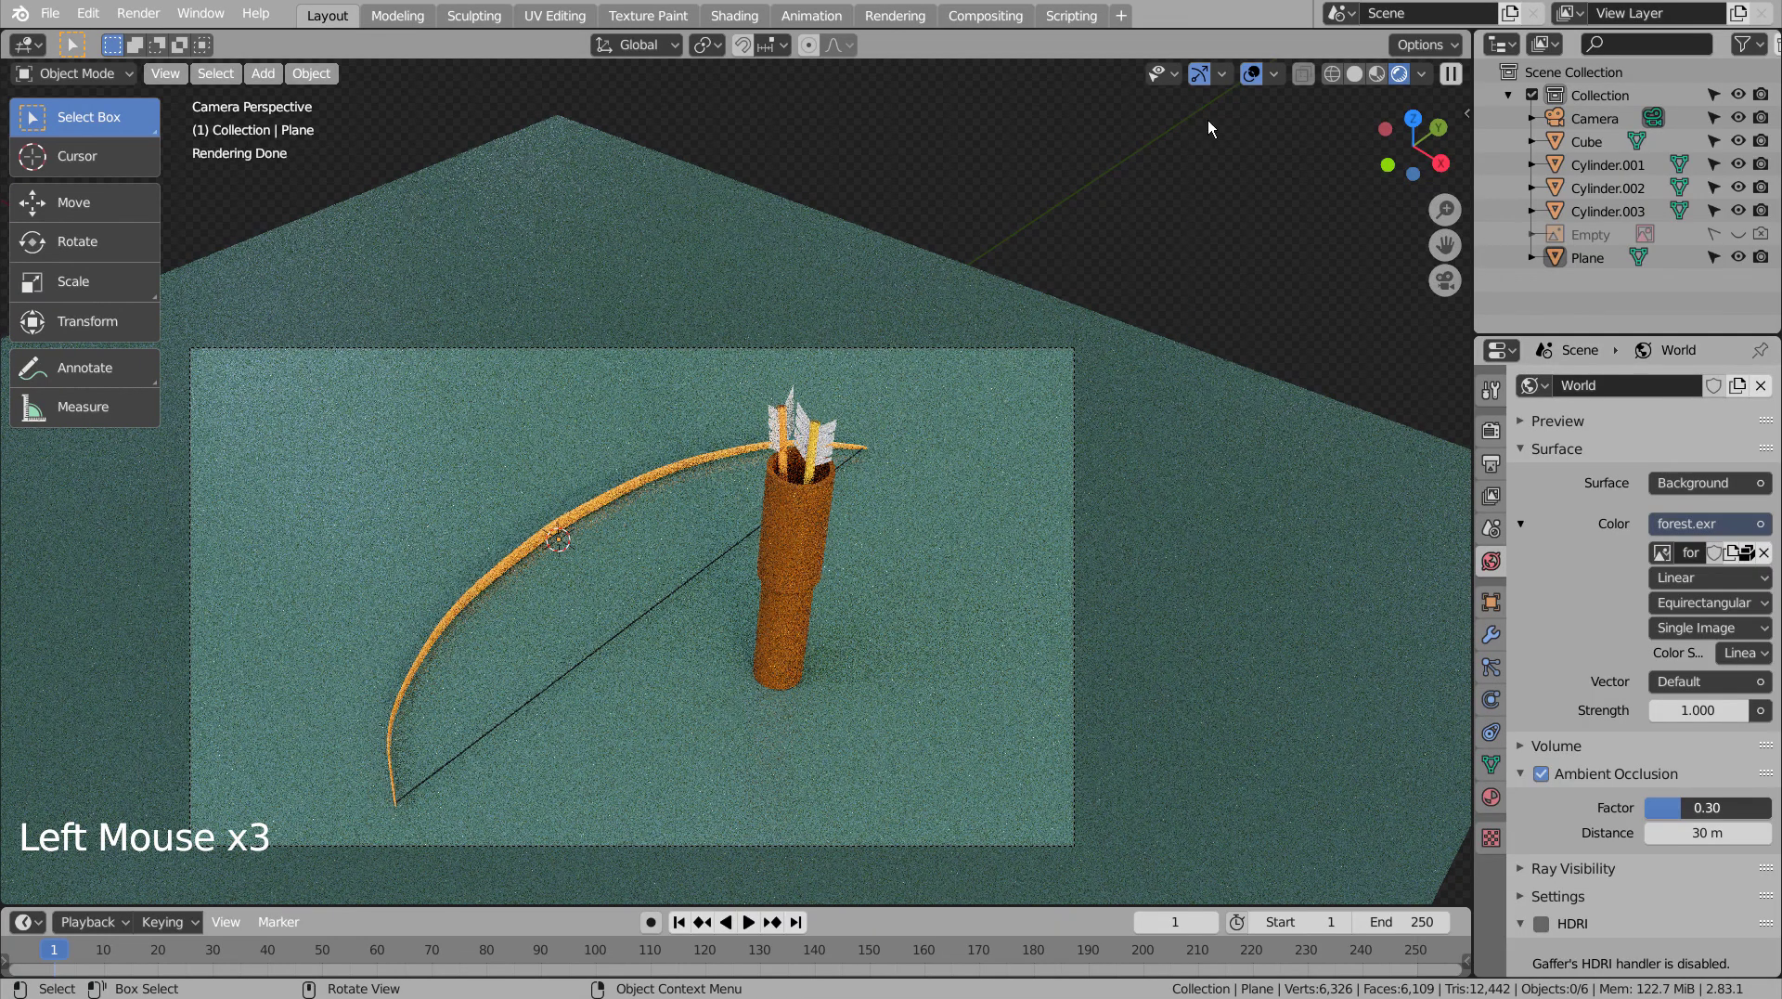
pyautogui.click(1333, 80)
pyautogui.click(1305, 216)
pyautogui.press('ctrl+s')
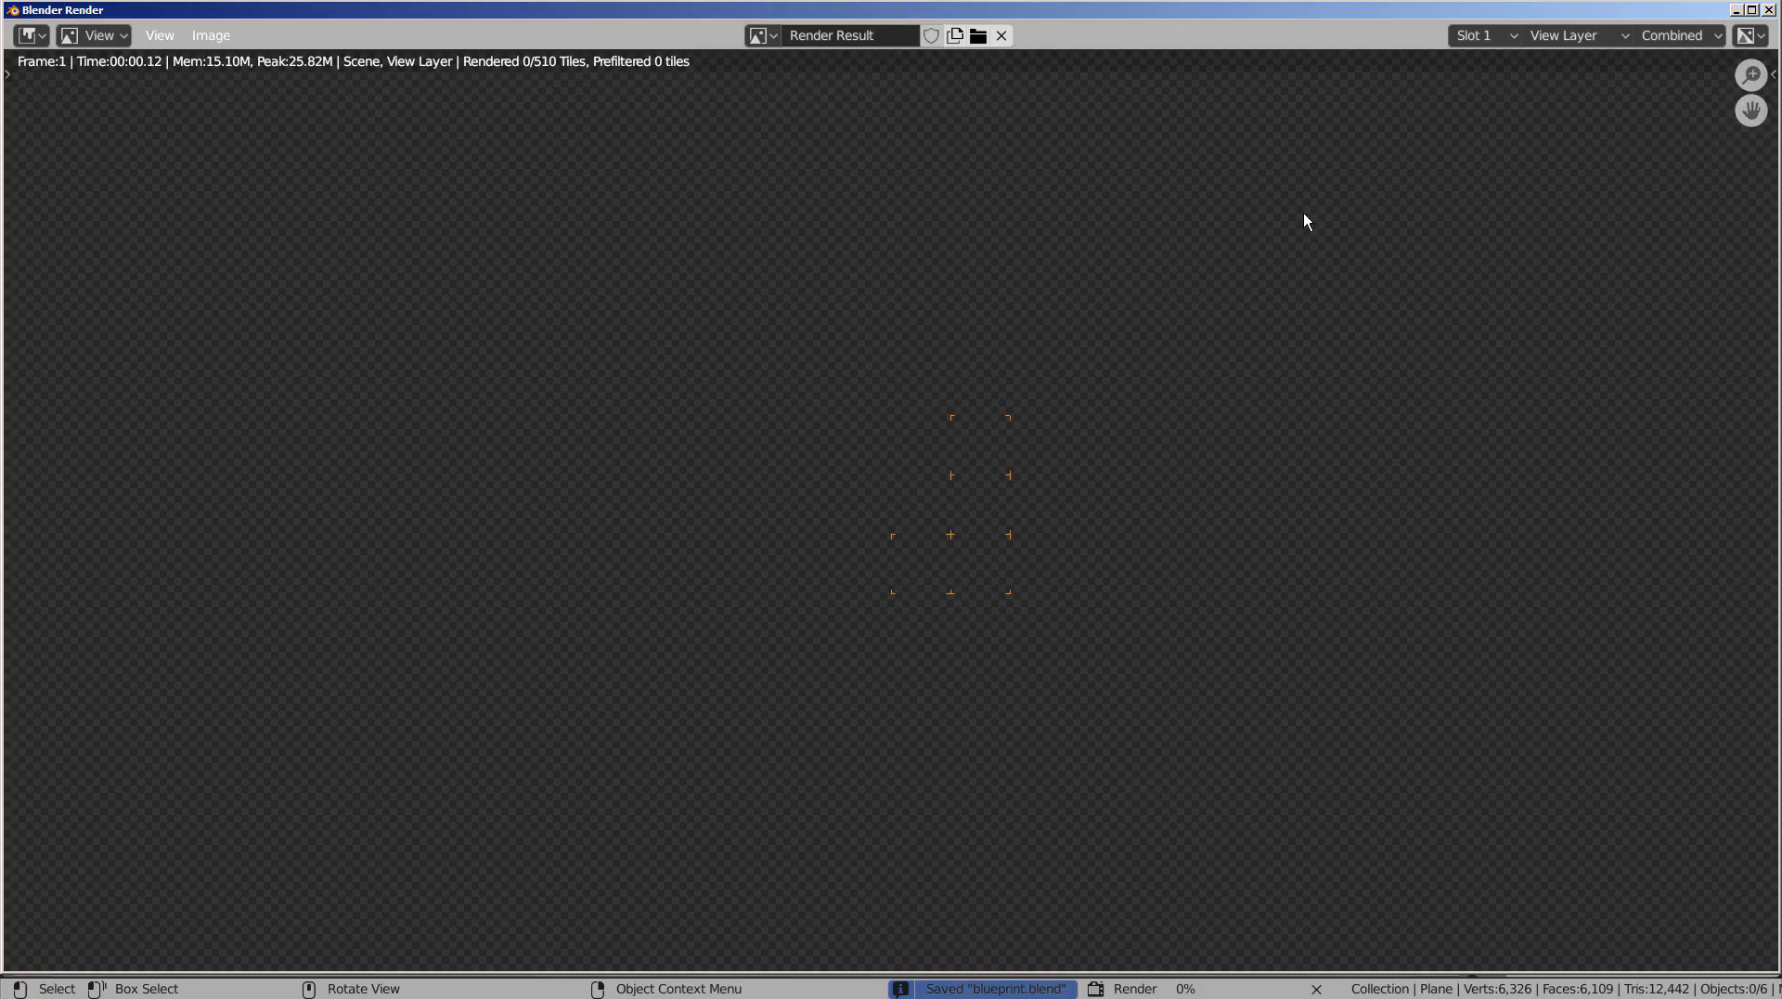